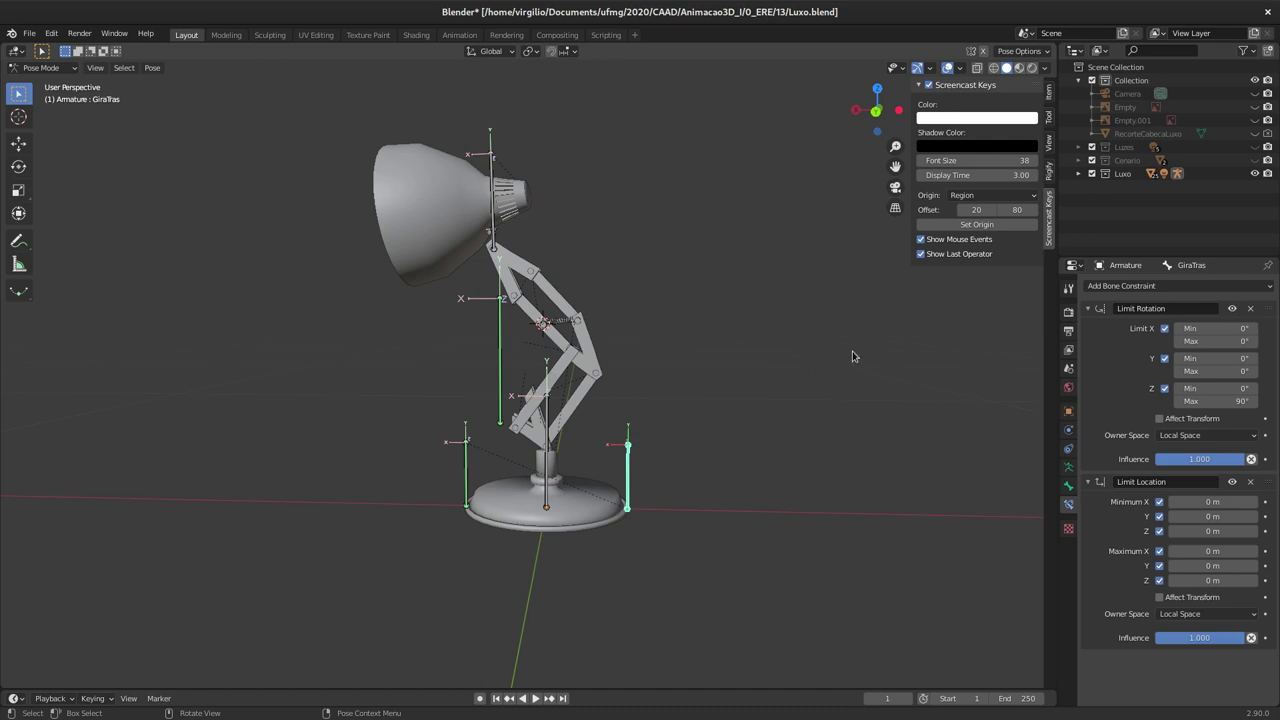
Step: Show the lamp armature's skeleton and viewport display settings
click(1073, 465)
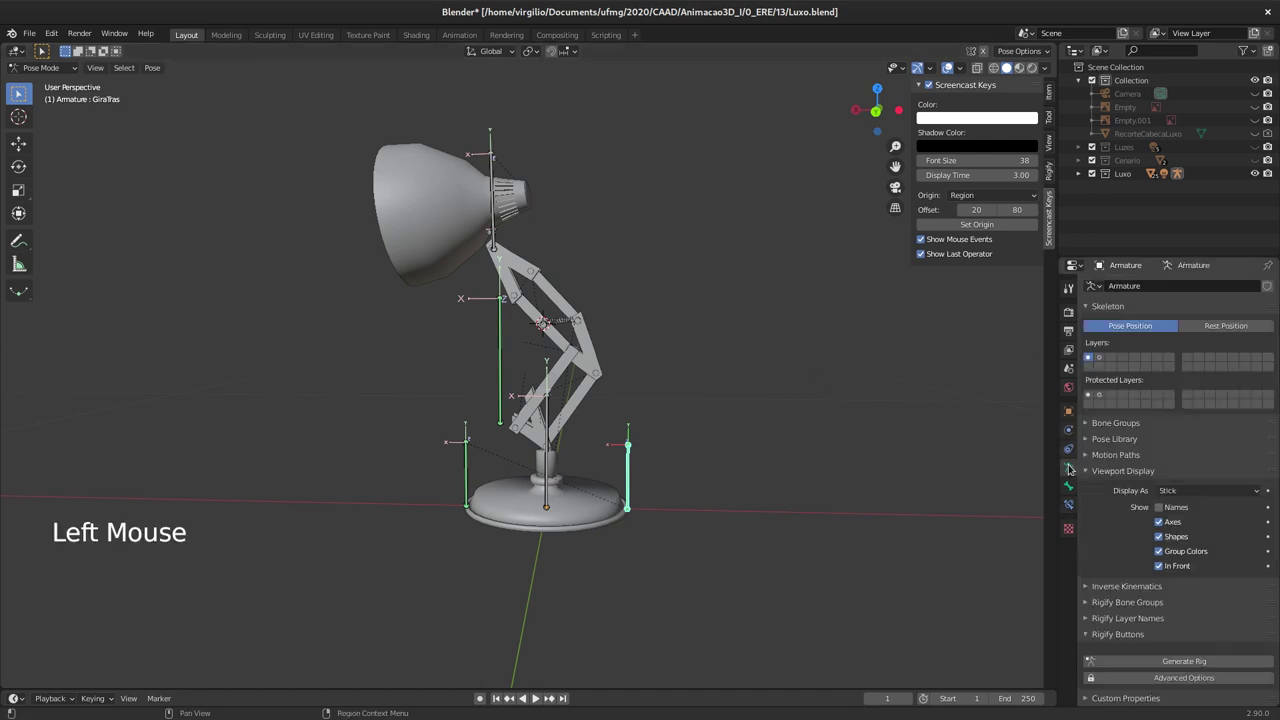
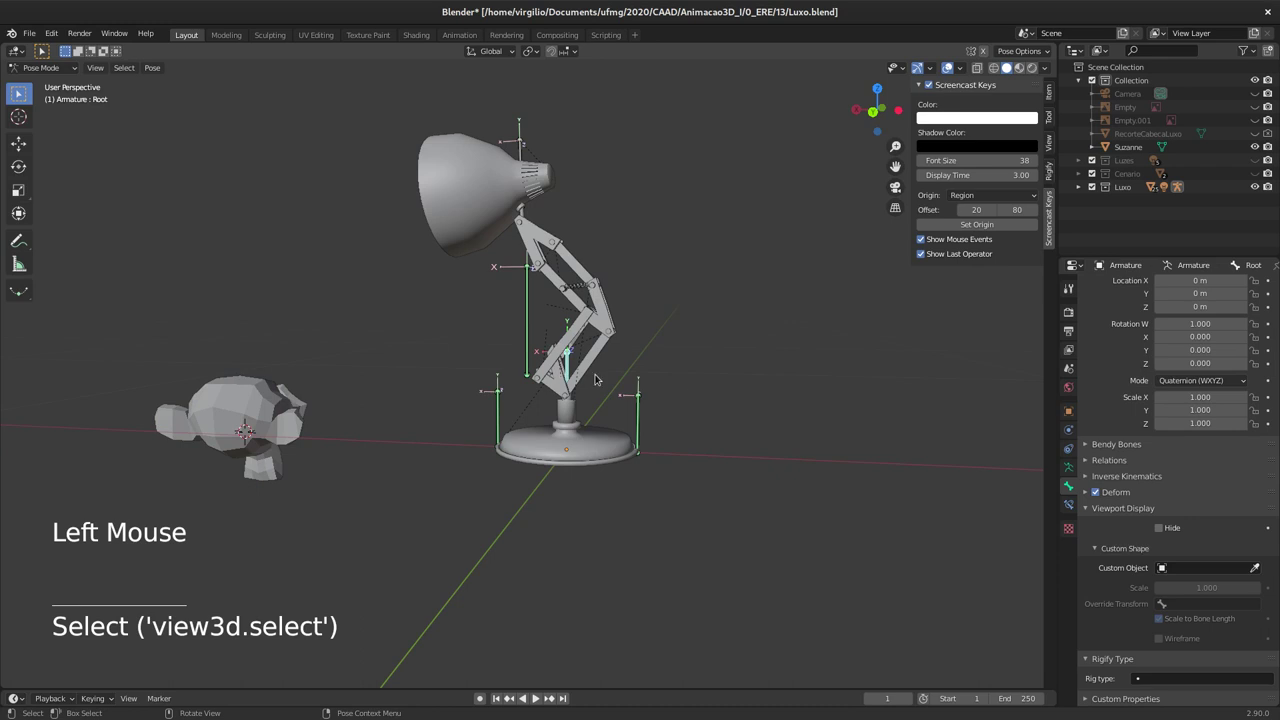
Step: Assign Suzanne as the Root bone's custom object and test it by rotating and moving the bone
click(1257, 568)
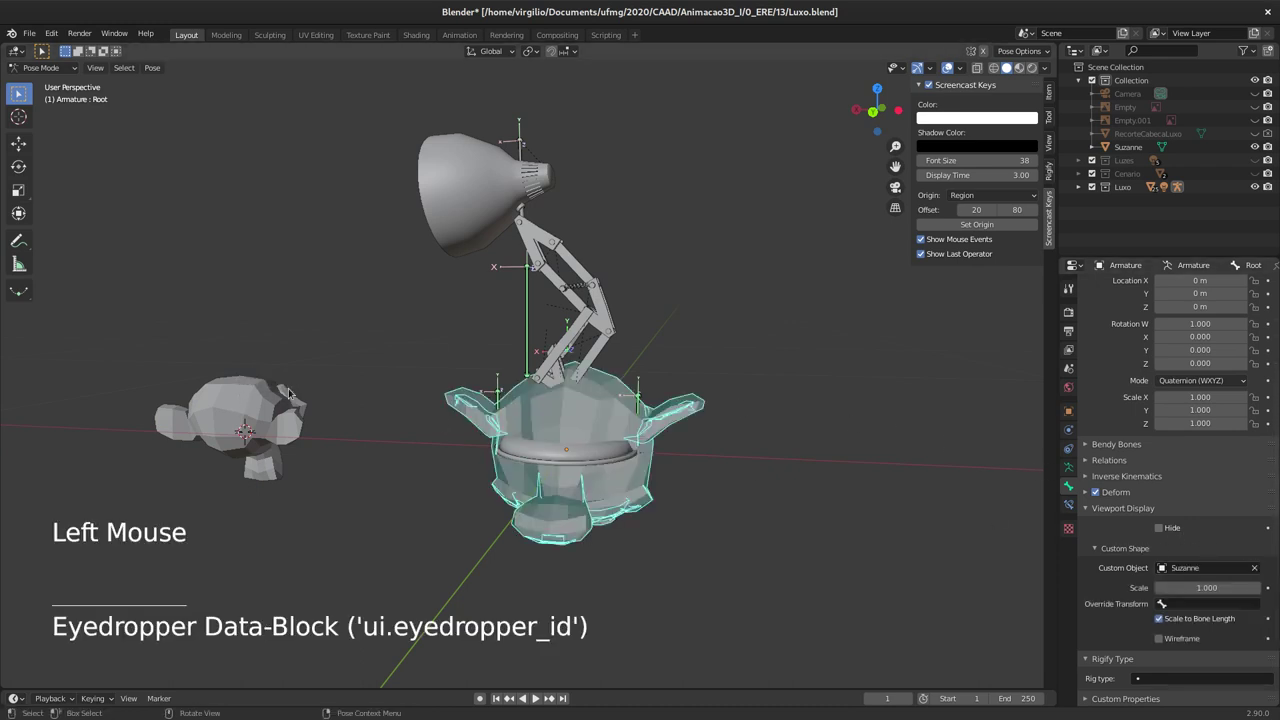
middle_click(643, 435)
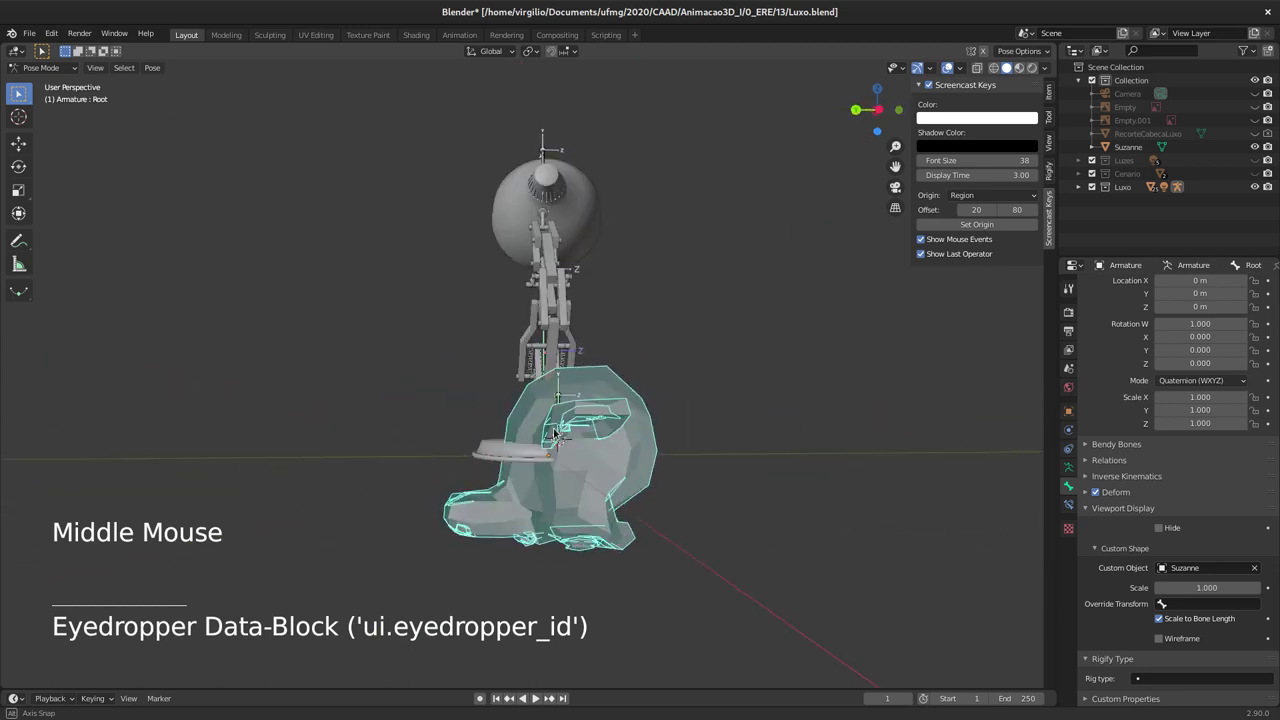
middle_click(592, 443)
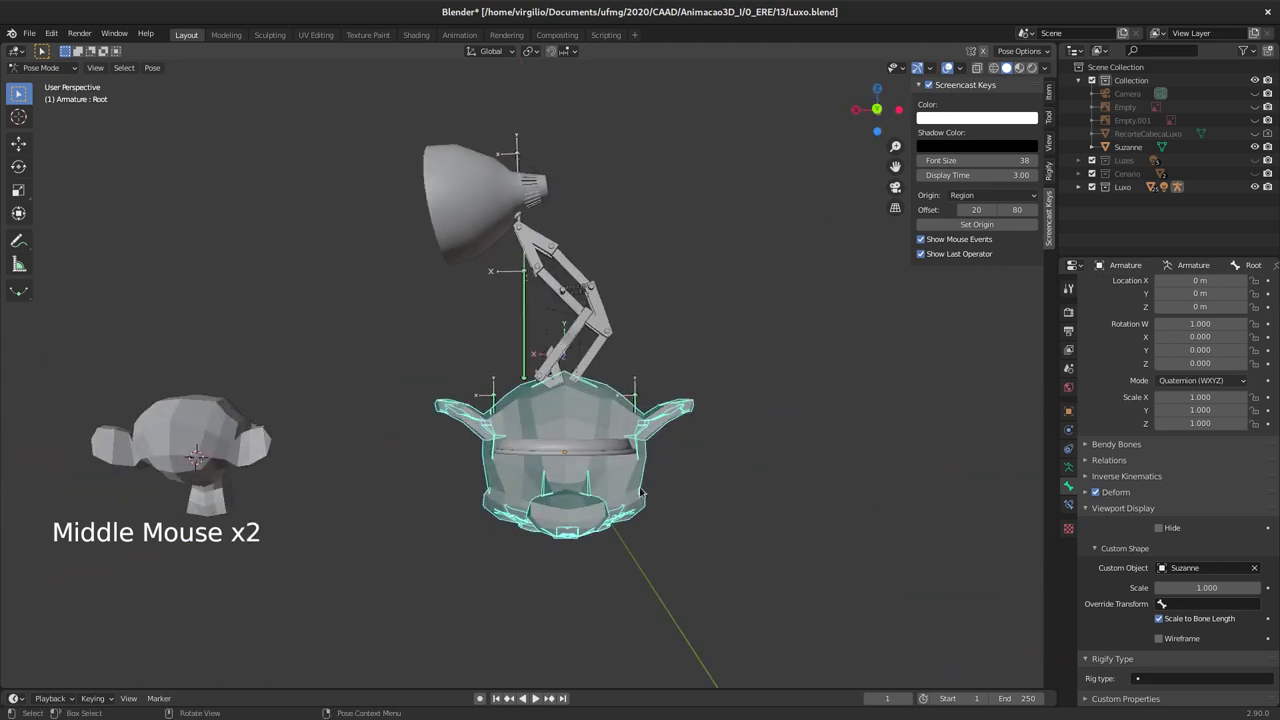
click(643, 487)
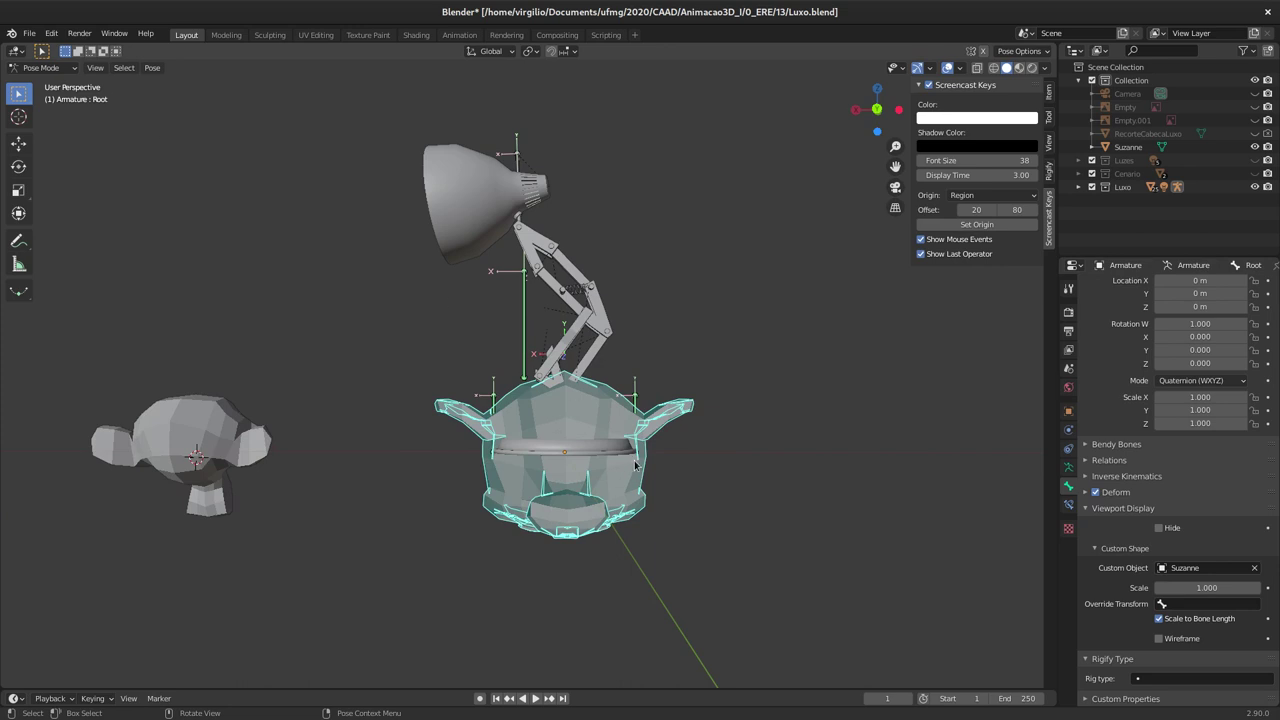
click(636, 395)
click(590, 490)
middle_click(555, 432)
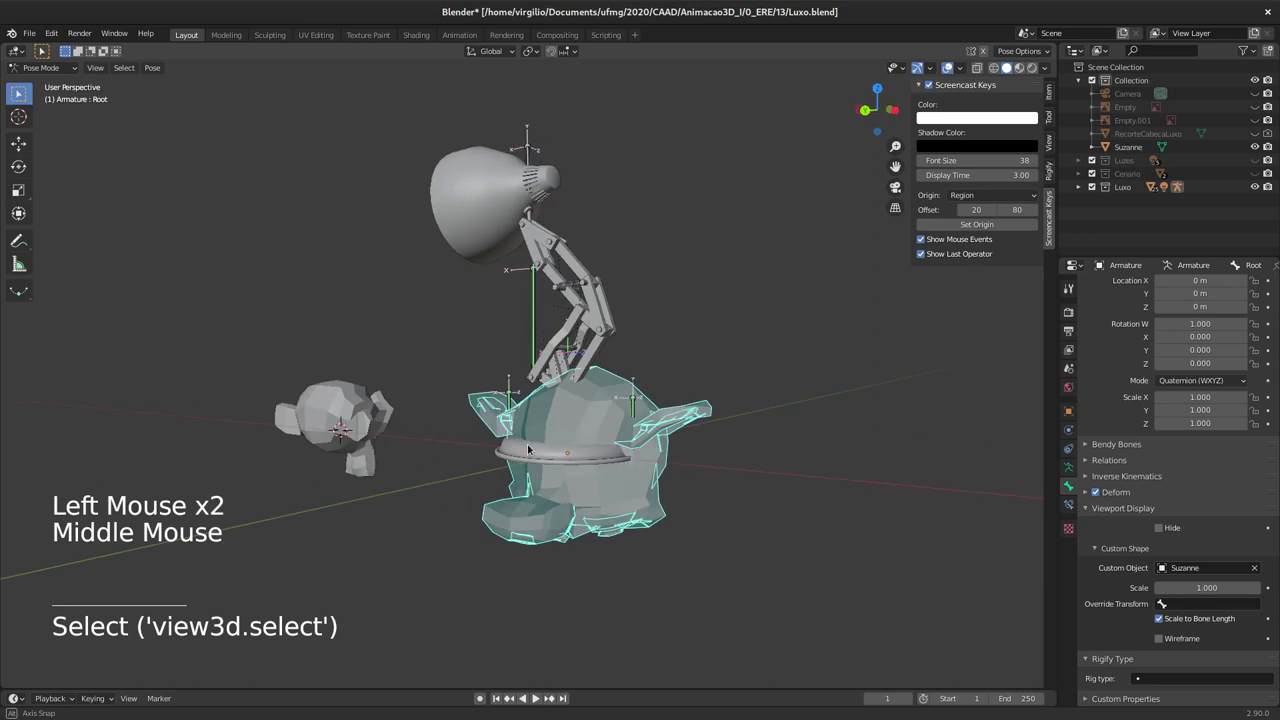
key(r)
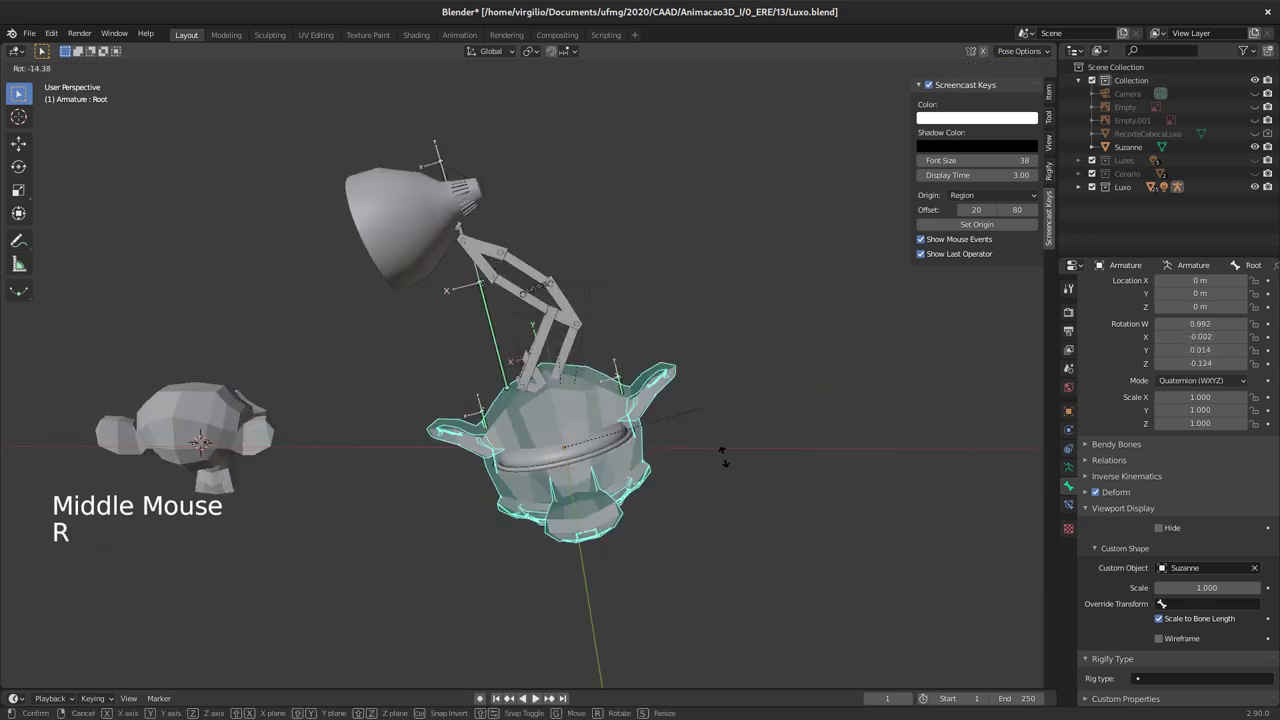
key(g)
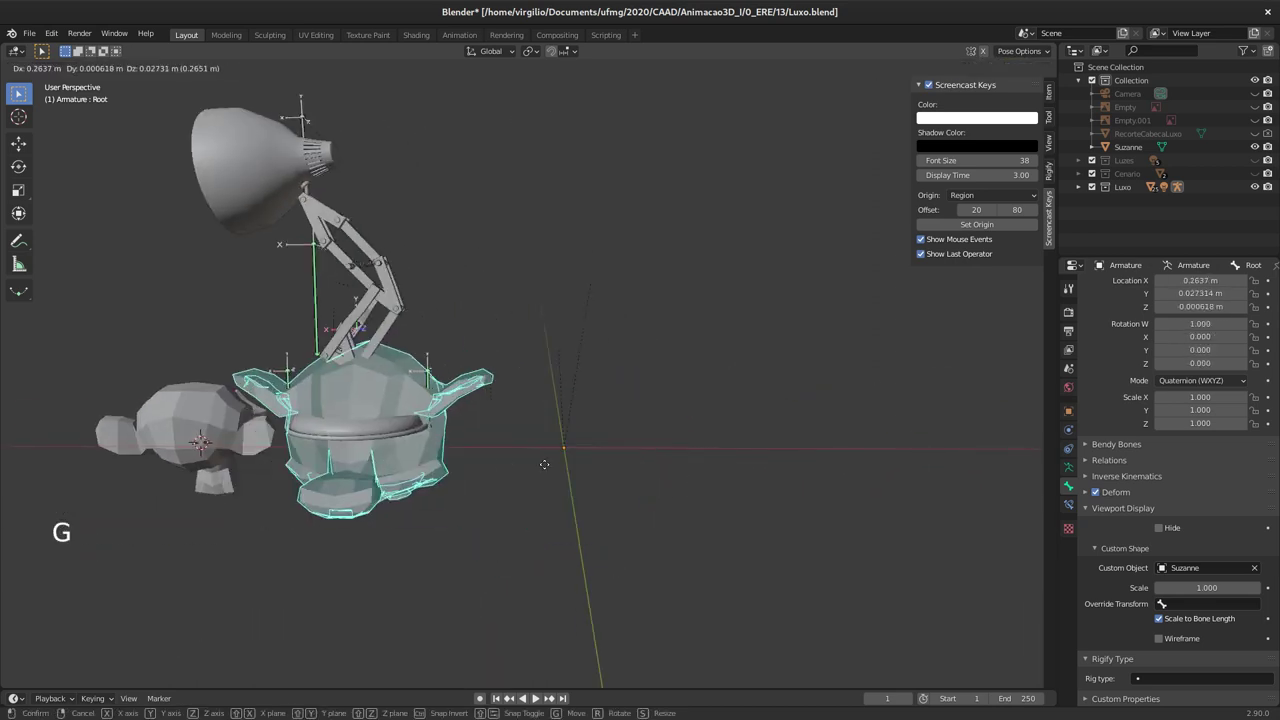
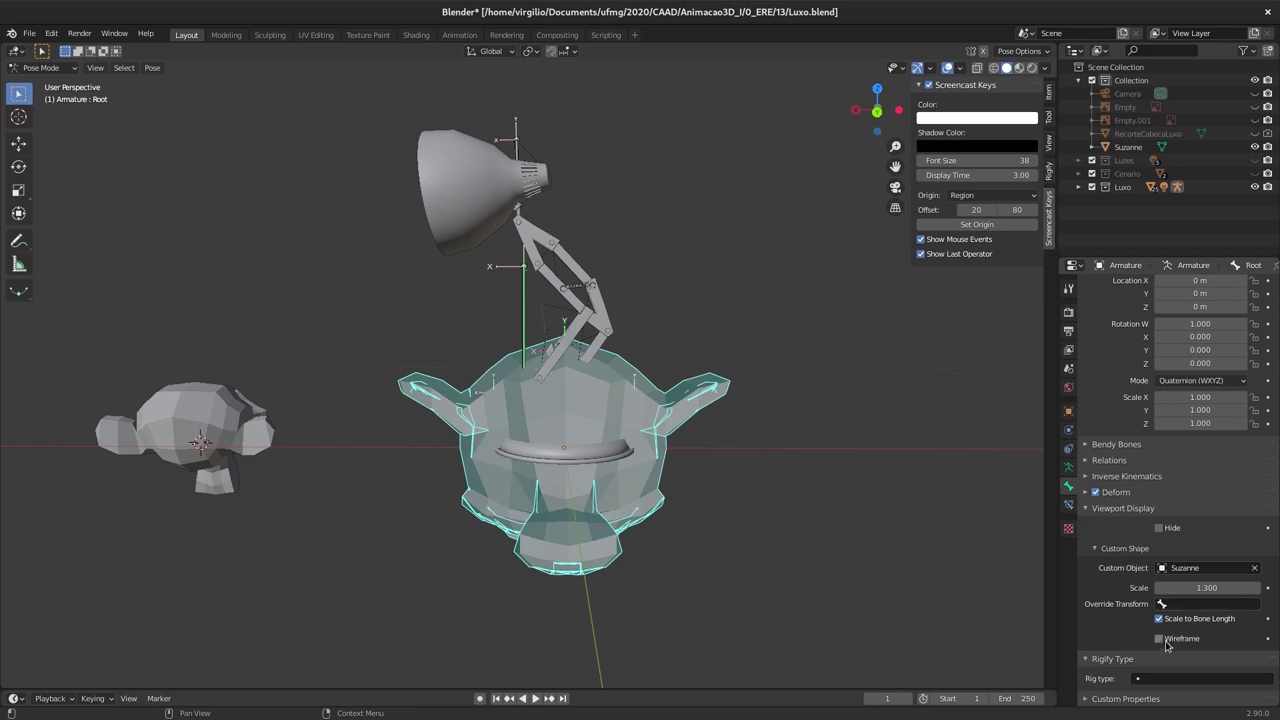
Step: Display the Suzanne shape as wireframe at scale 1.3, then clear the custom object and select Suzanne for removal
click(1164, 639)
middle_click(655, 440)
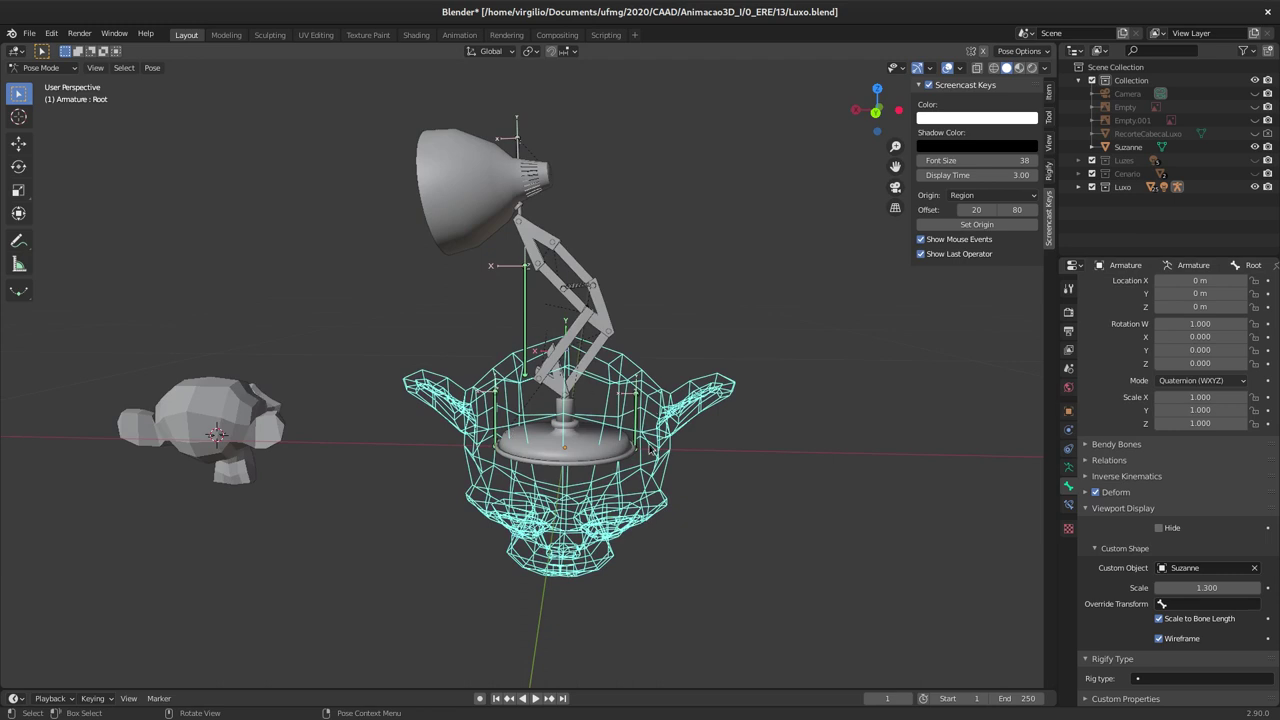
middle_click(633, 416)
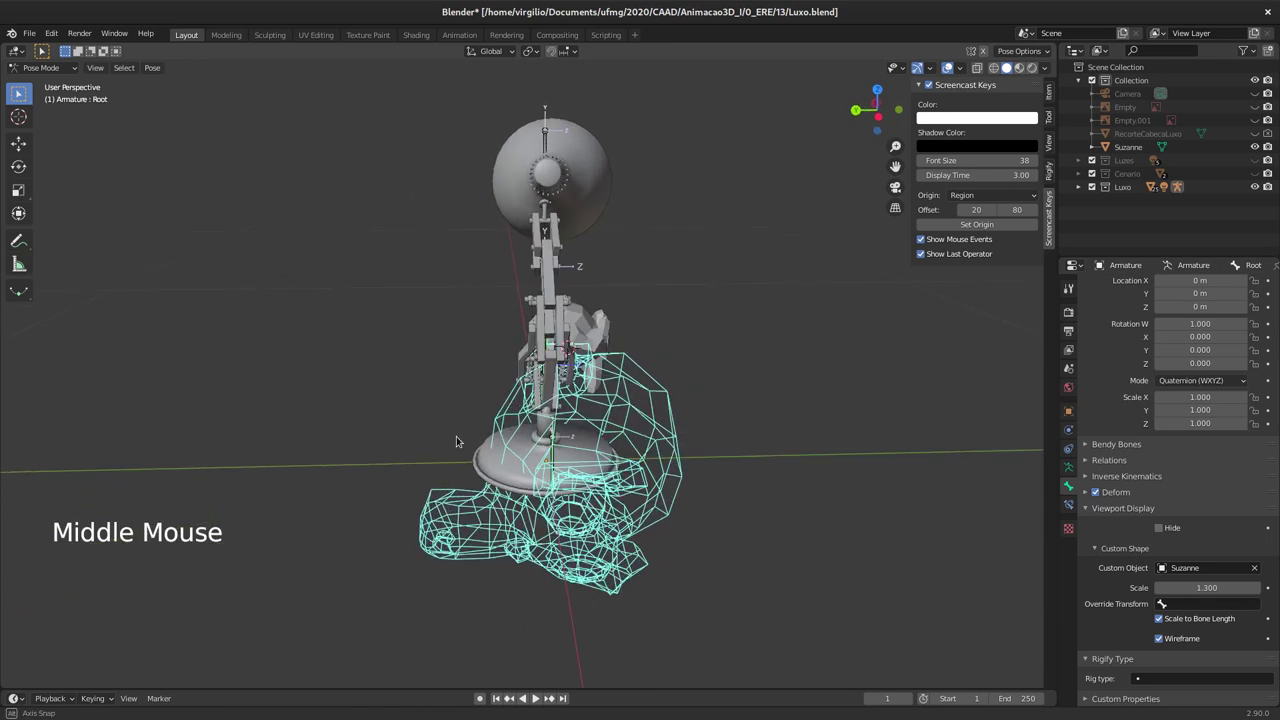
middle_click(639, 426)
middle_click(583, 441)
middle_click(593, 441)
middle_click(731, 438)
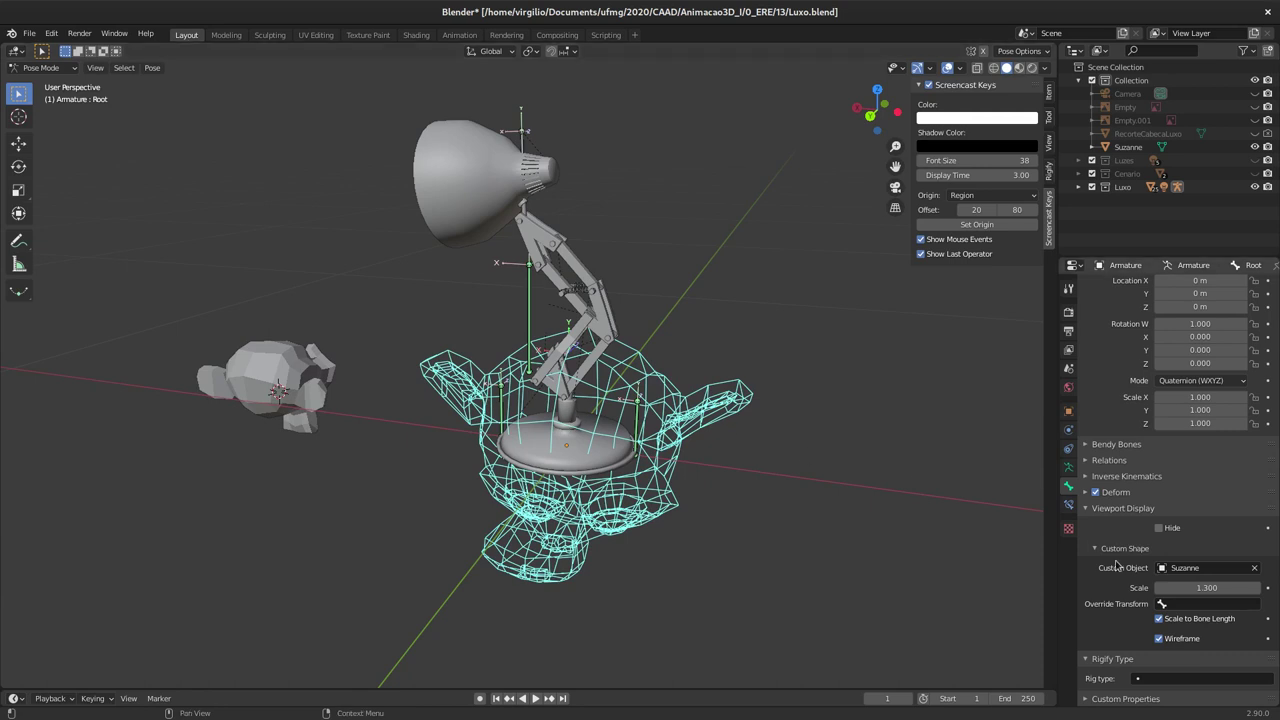
click(1259, 569)
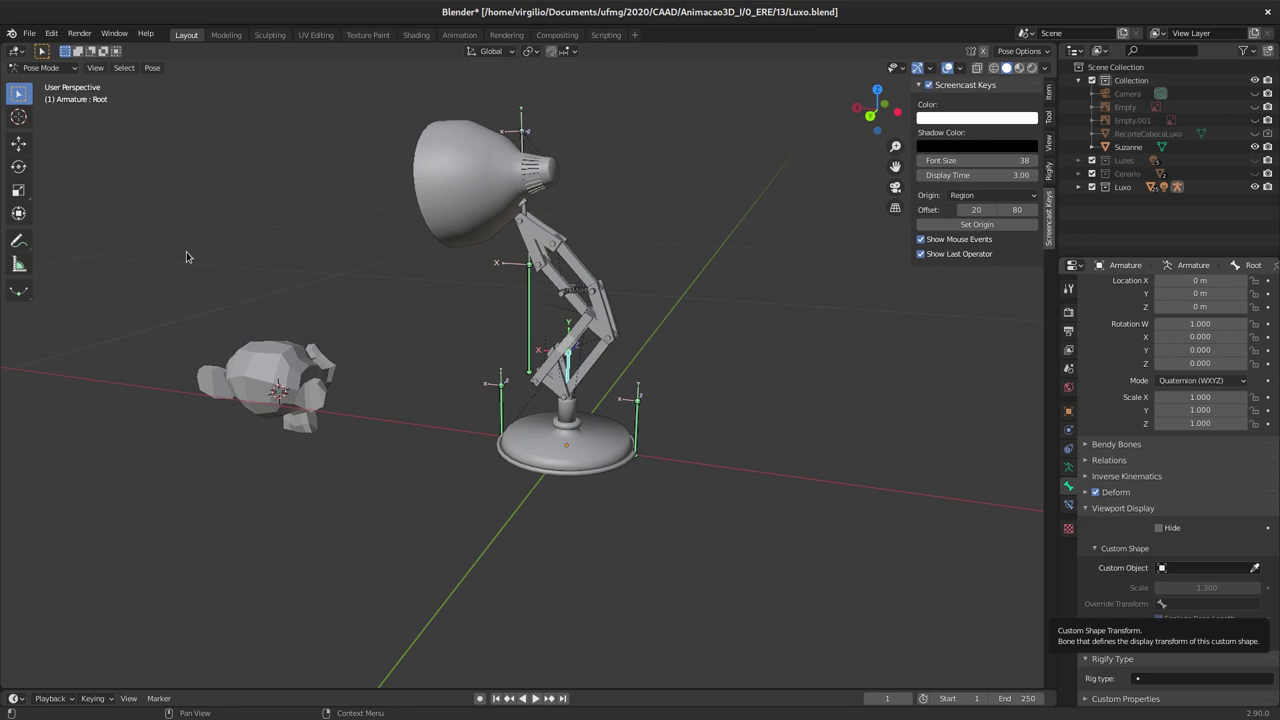
click(287, 377)
Step: Delete Suzanne and add a new Text object to the scene, zooming in on it
key(x)
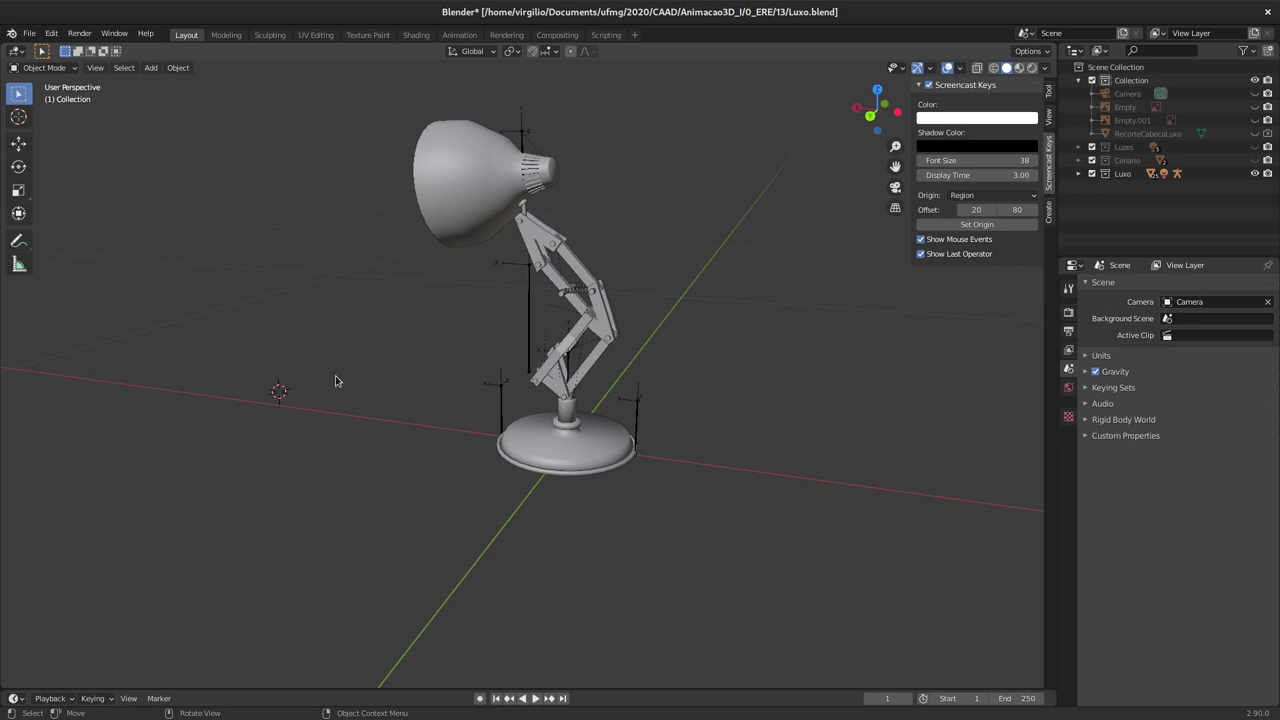
key(shift+a)
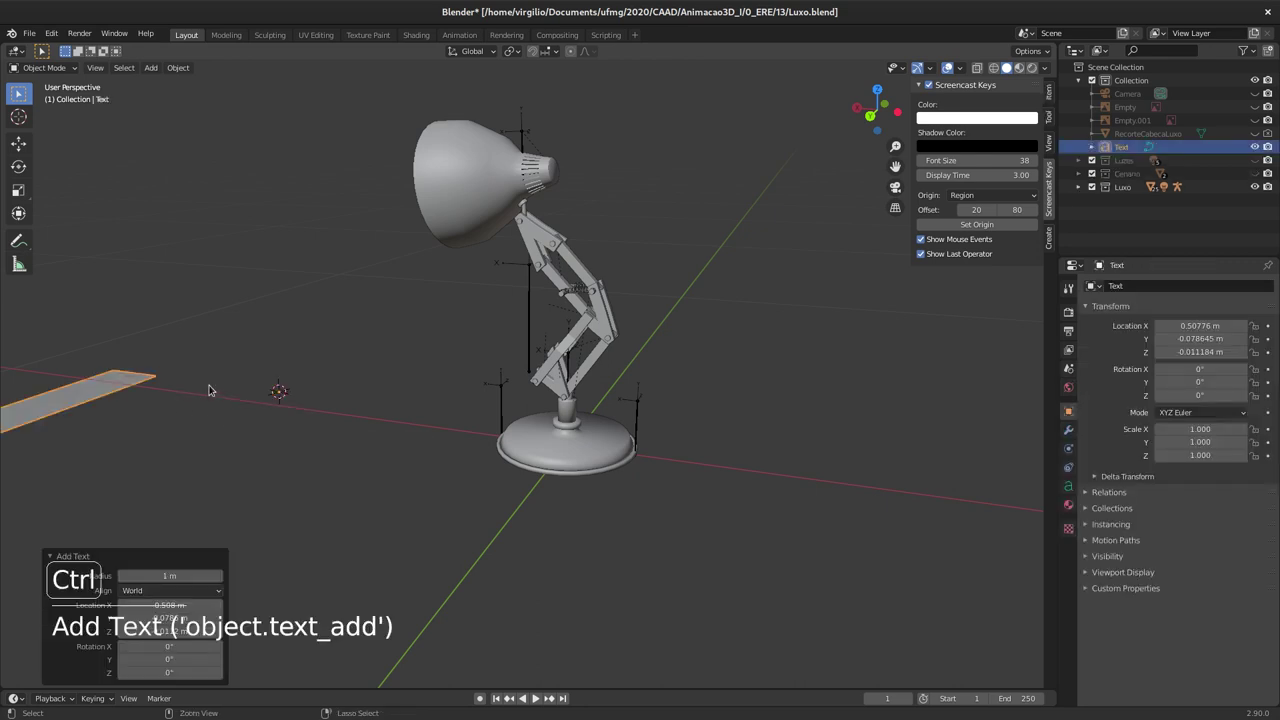
middle_click(144, 466)
middle_click(221, 370)
middle_click(319, 382)
middle_click(409, 348)
middle_click(403, 416)
Step: Edit the text object's content to read 'Root' and leave edit mode
key(Tab)
key(BackSpace)
key(BackSpace)
key(BackSpace)
key(shift+r)
key(o)
key(o)
key(t)
key(Return)
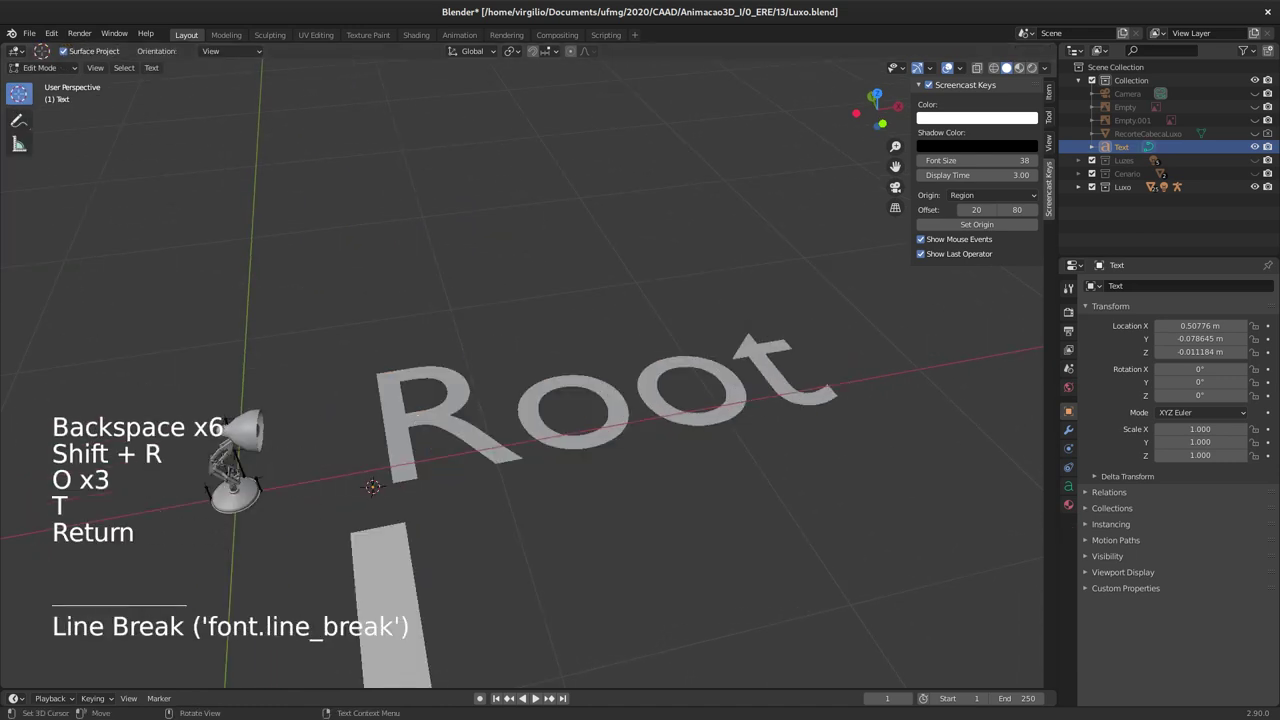
key(BackSpace)
key(Tab)
middle_click(476, 426)
middle_click(493, 424)
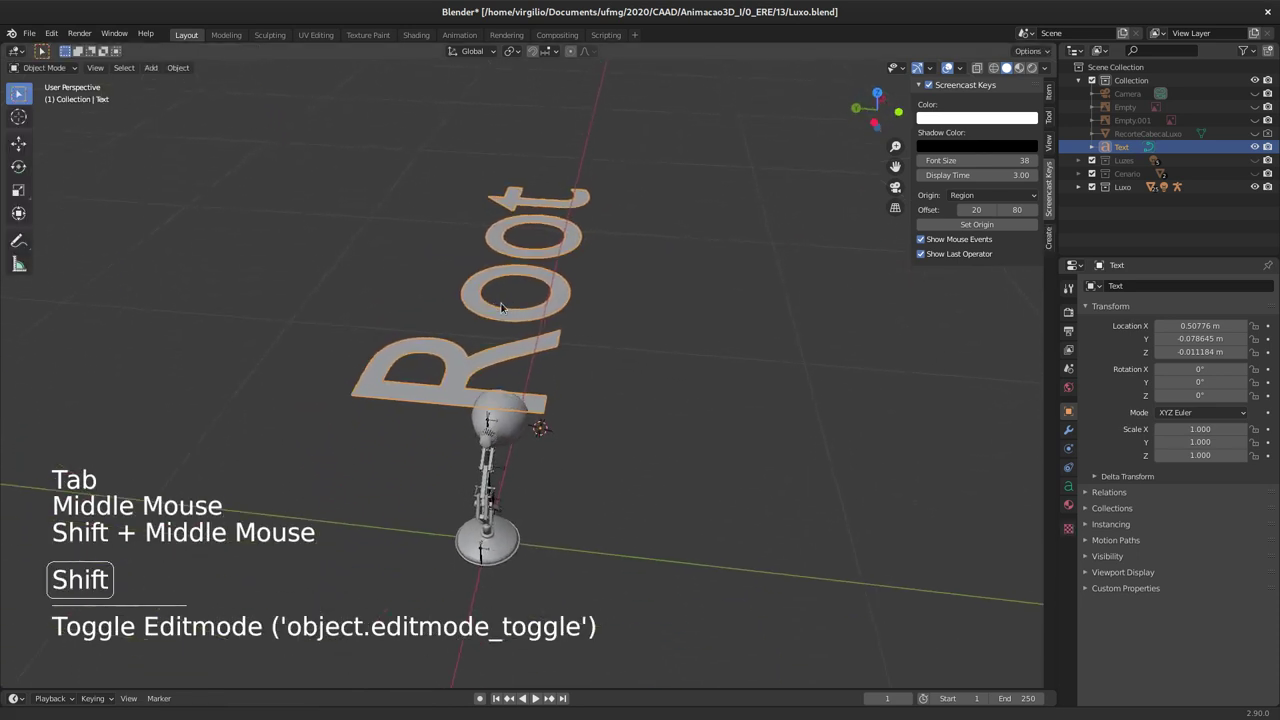
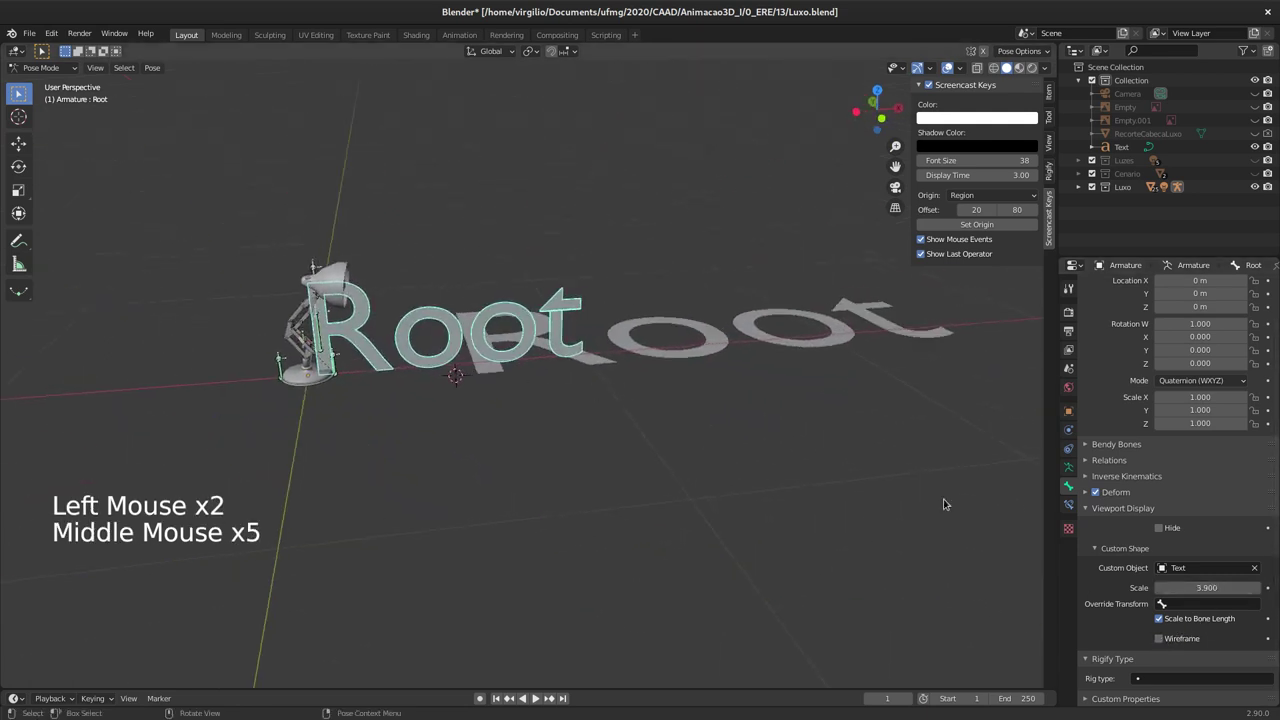
Step: Set the Root bone's text shape scale to 0.8 and its Override Transform to the D_Cabeca bone
middle_click(470, 309)
middle_click(403, 316)
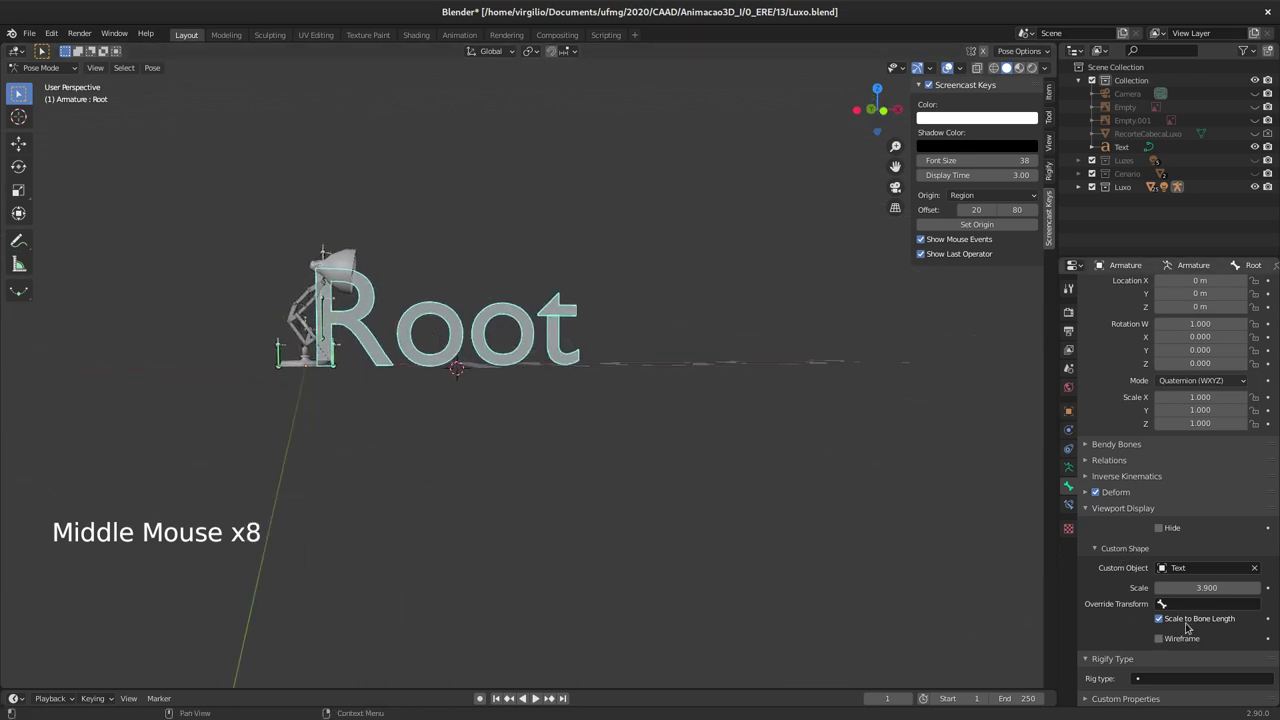
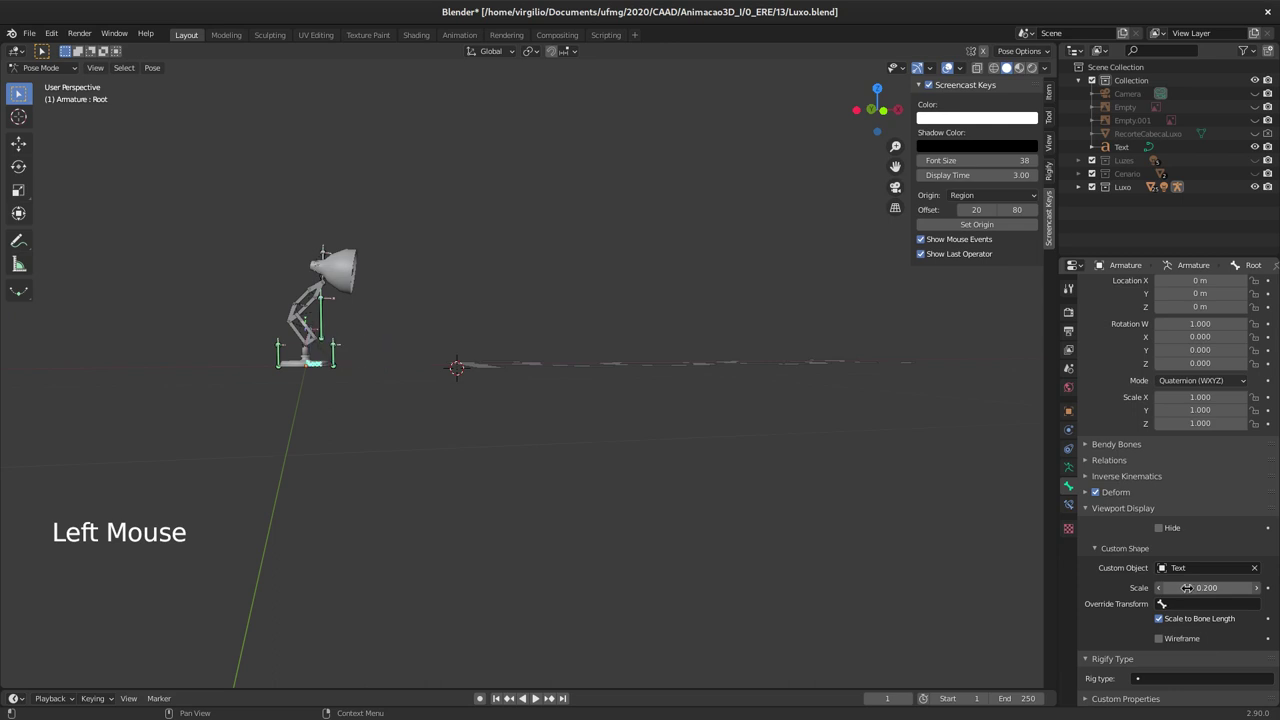
middle_click(327, 328)
middle_click(332, 332)
middle_click(447, 382)
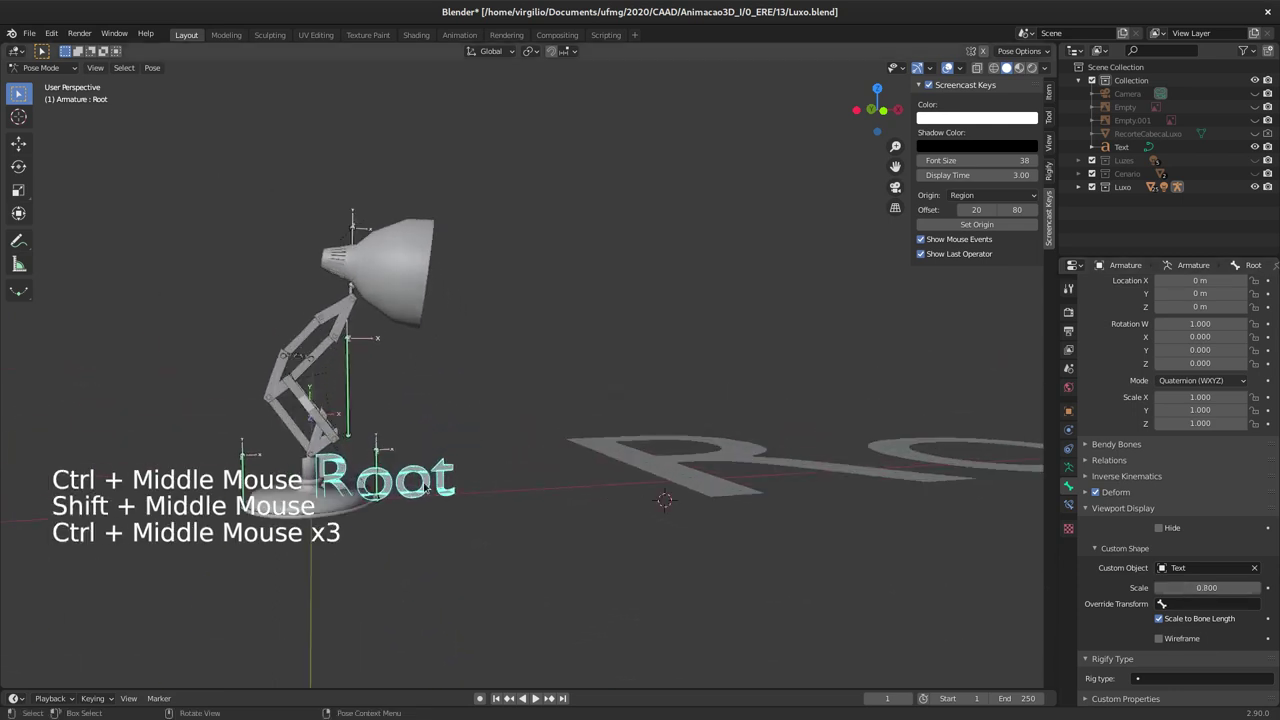
click(429, 481)
click(369, 469)
click(417, 472)
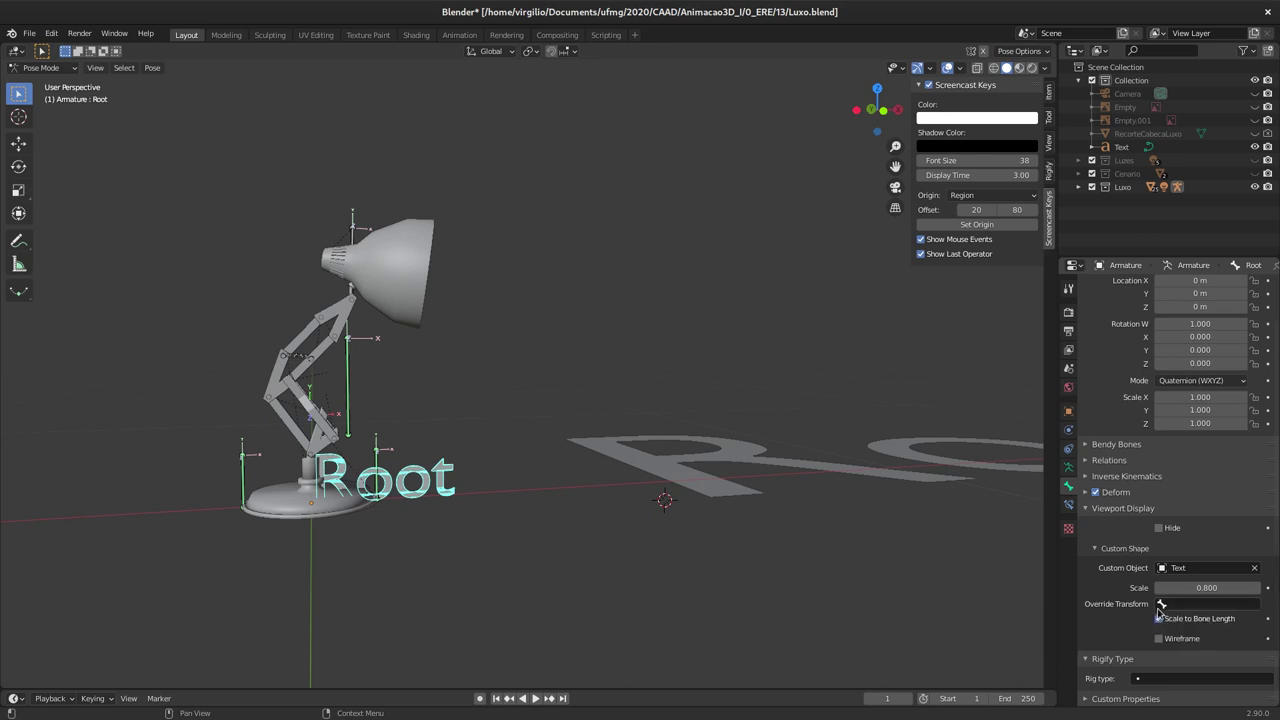
click(1172, 603)
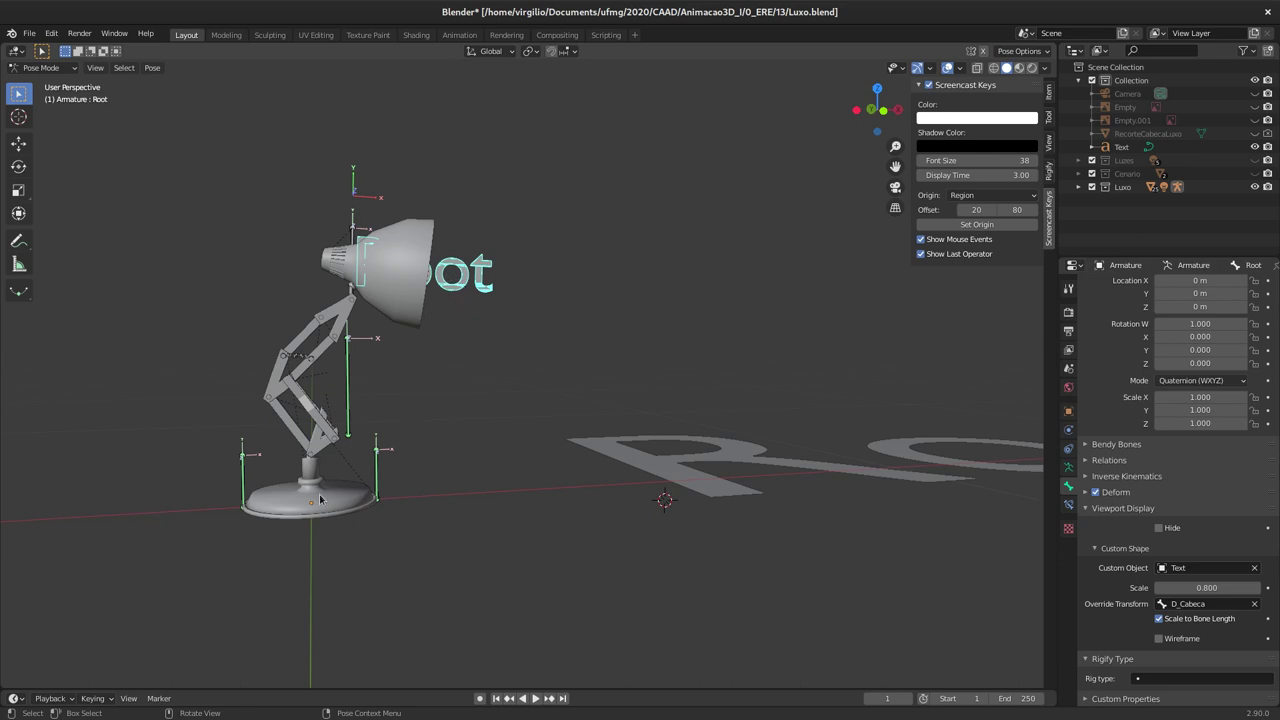
middle_click(462, 318)
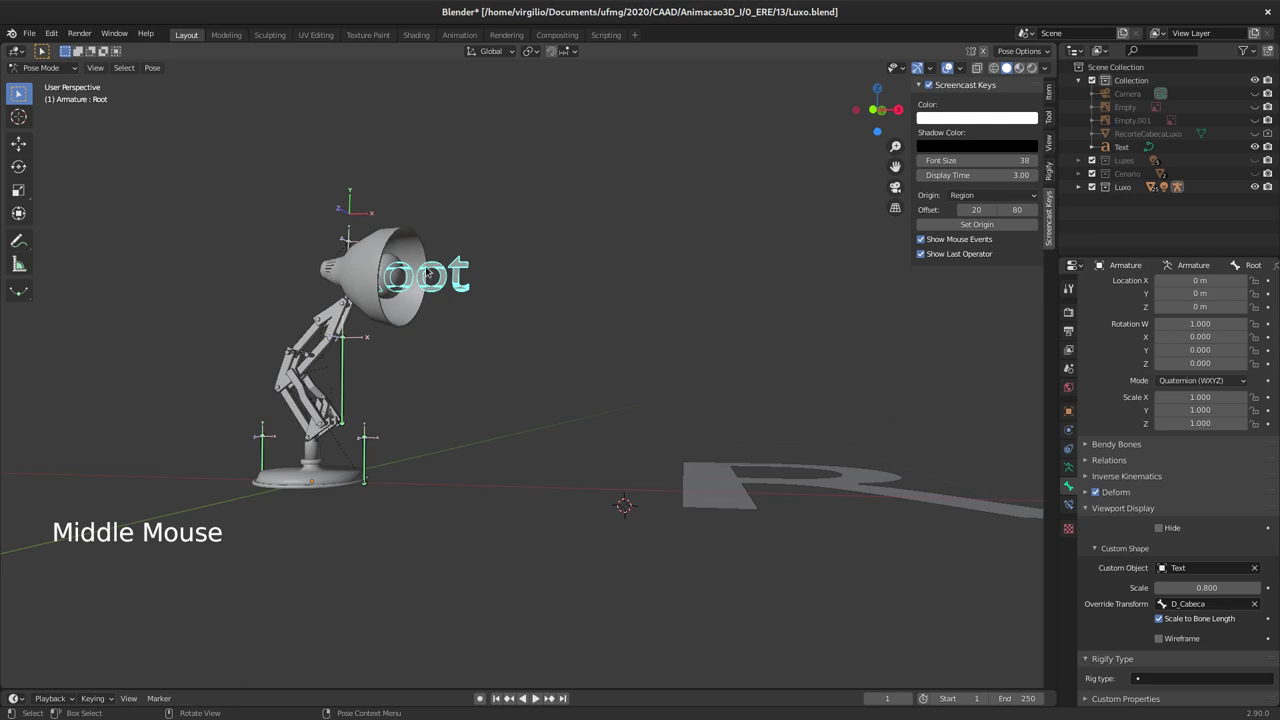
middle_click(377, 423)
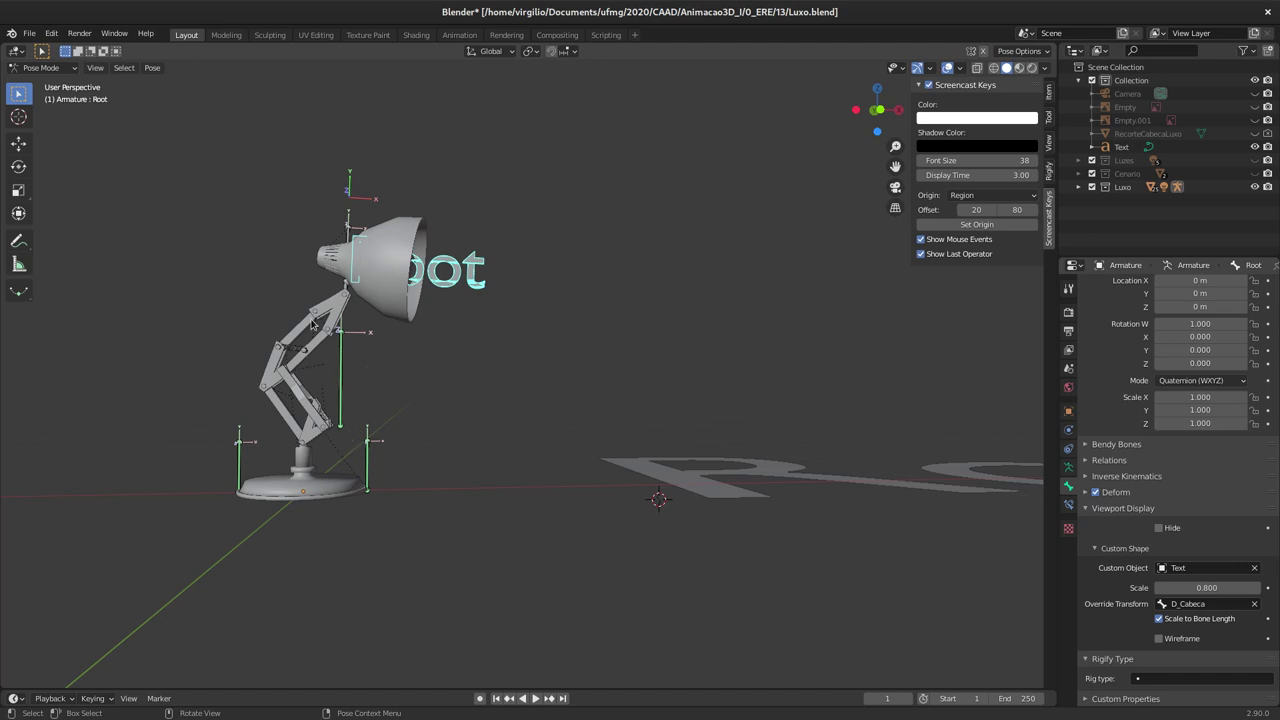
Step: Clear the override transform and custom object, then delete the Text object from the scene
click(1258, 604)
click(1261, 568)
middle_click(472, 364)
middle_click(591, 438)
middle_click(612, 452)
middle_click(663, 449)
click(659, 447)
key(x)
middle_click(581, 410)
middle_click(575, 416)
middle_click(511, 415)
middle_click(517, 412)
middle_click(520, 399)
middle_click(515, 408)
middle_click(537, 400)
Step: Add Empty.002 and assign it as the Root bone's custom object in Pose Mode
key(shift+a)
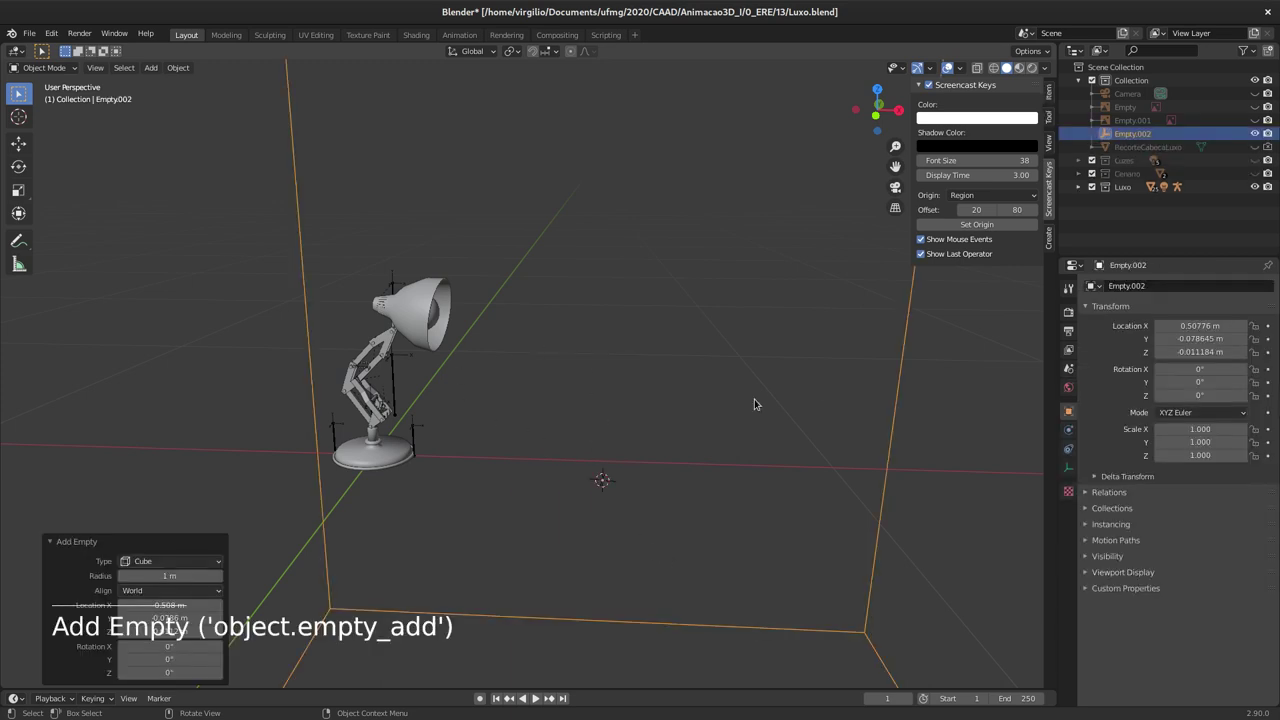
click(373, 432)
middle_click(399, 414)
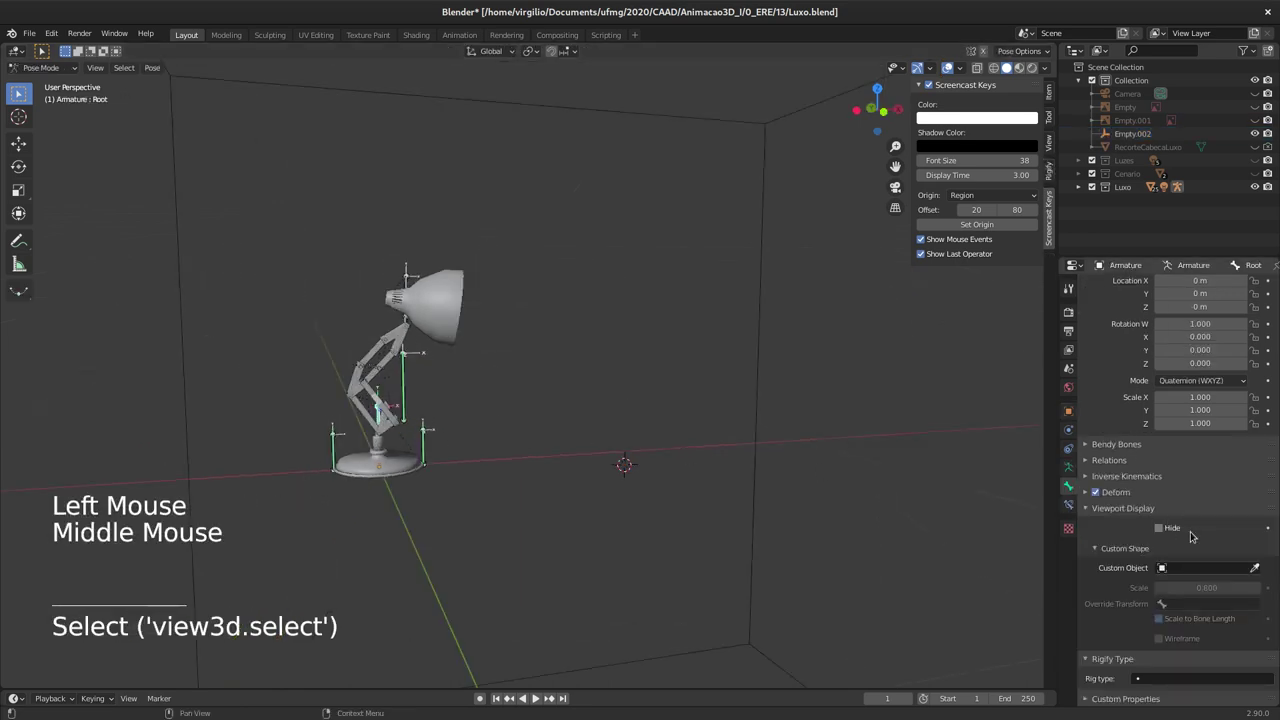
click(1259, 567)
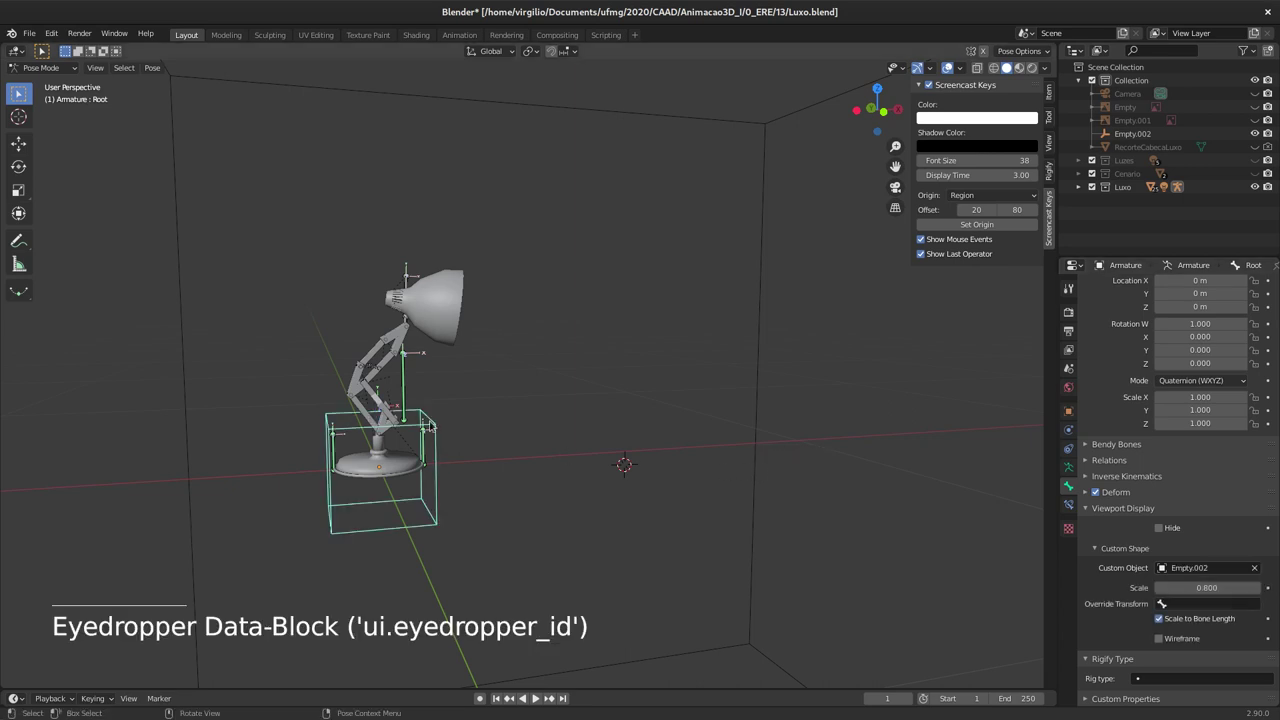
Step: Scale the Empty.002 custom shape down to 0.370 and inspect it around the lamp
middle_click(411, 426)
middle_click(358, 445)
middle_click(365, 429)
middle_click(346, 430)
middle_click(378, 422)
middle_click(395, 418)
middle_click(471, 419)
middle_click(505, 408)
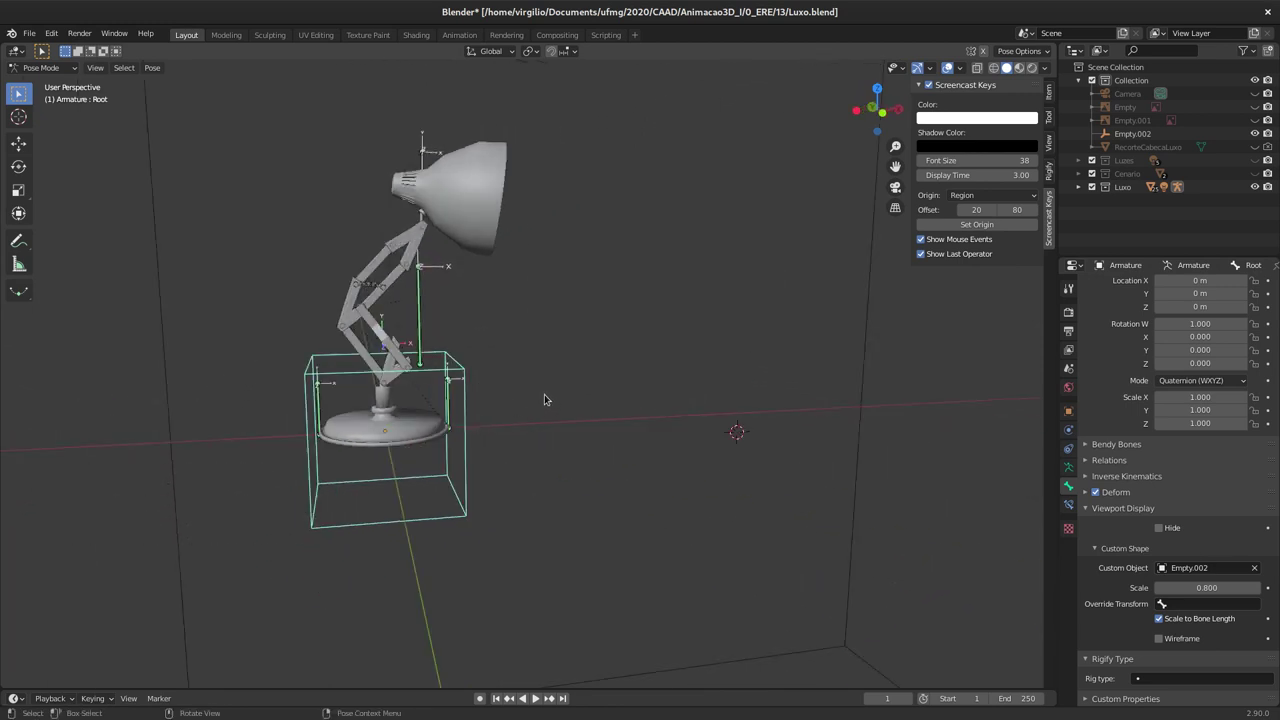
middle_click(437, 415)
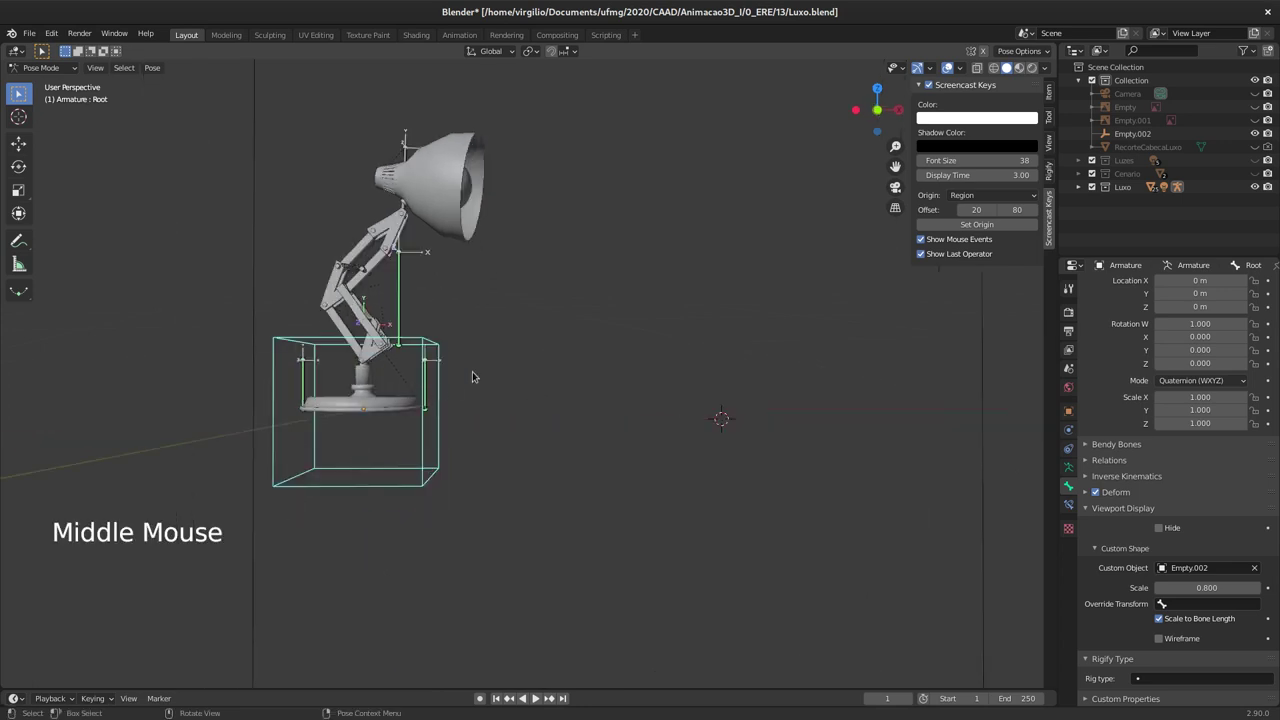
middle_click(408, 366)
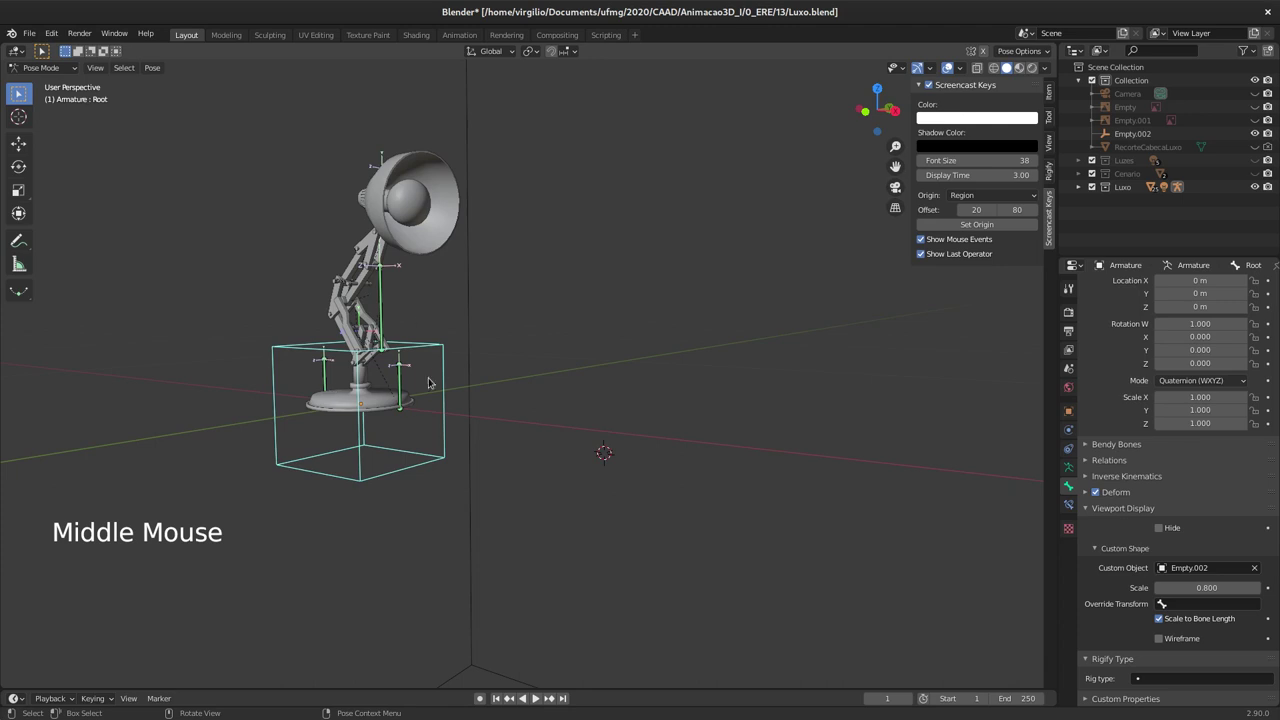
middle_click(498, 413)
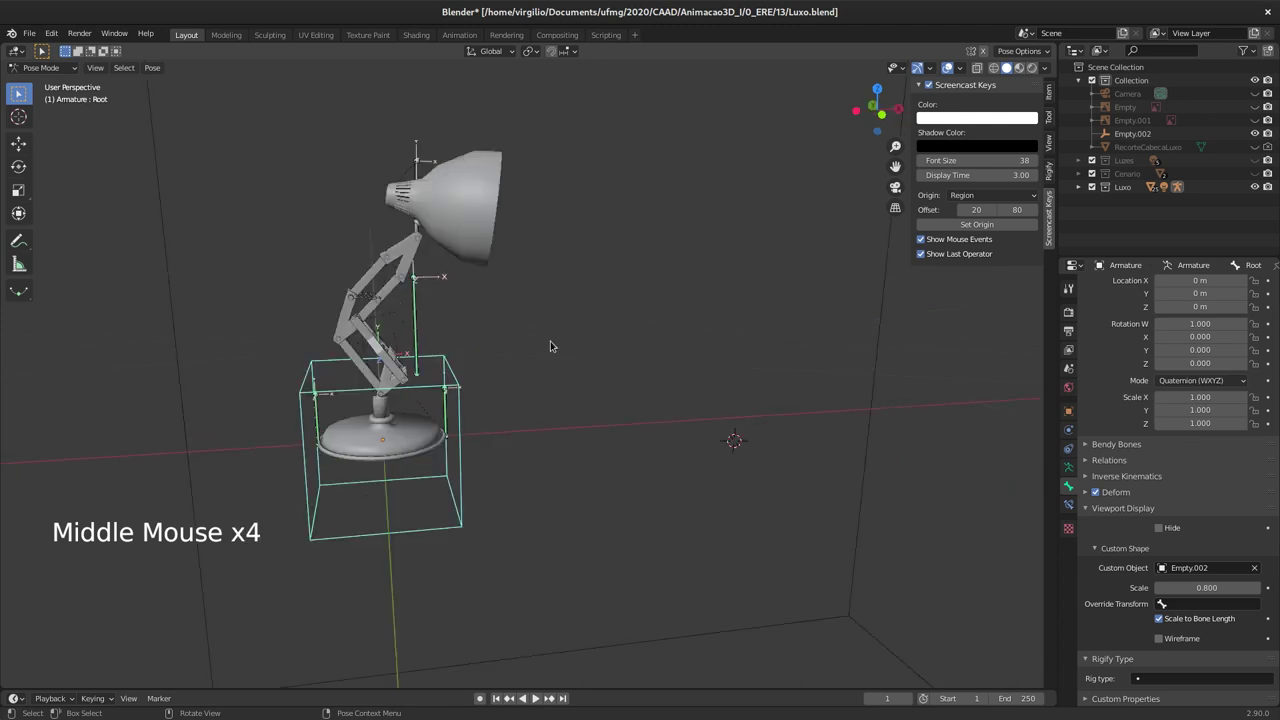
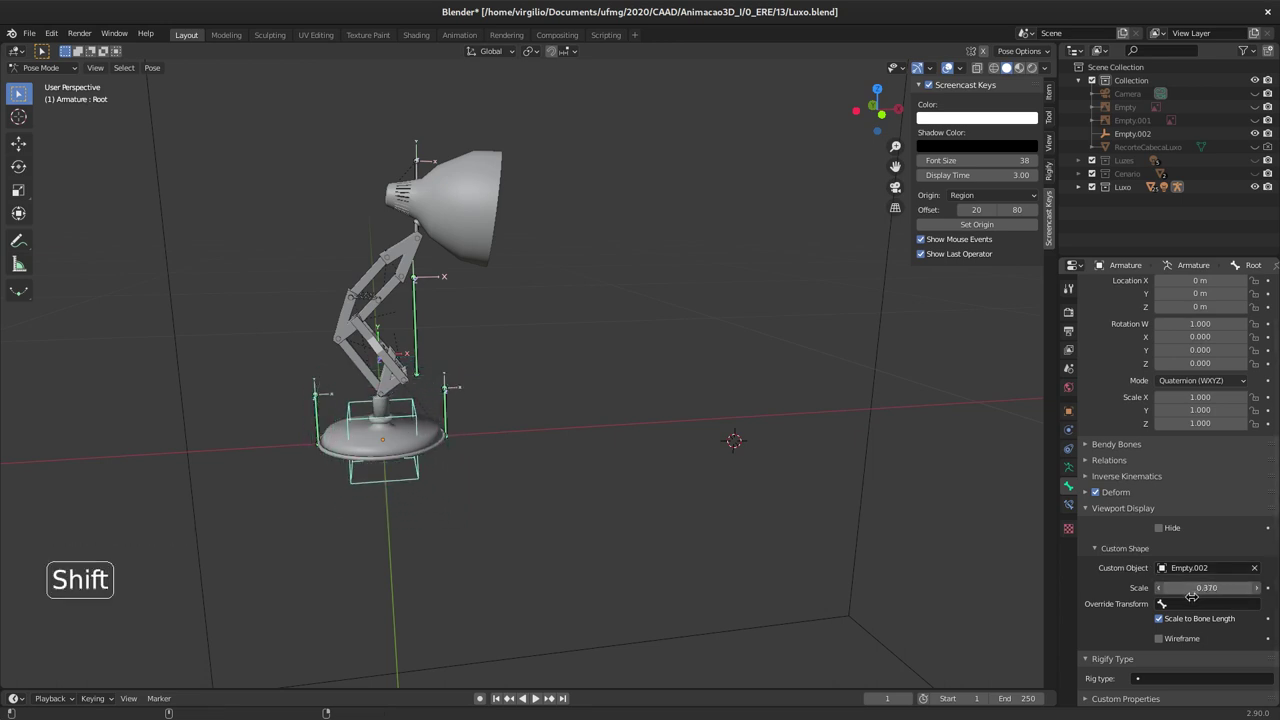
middle_click(455, 367)
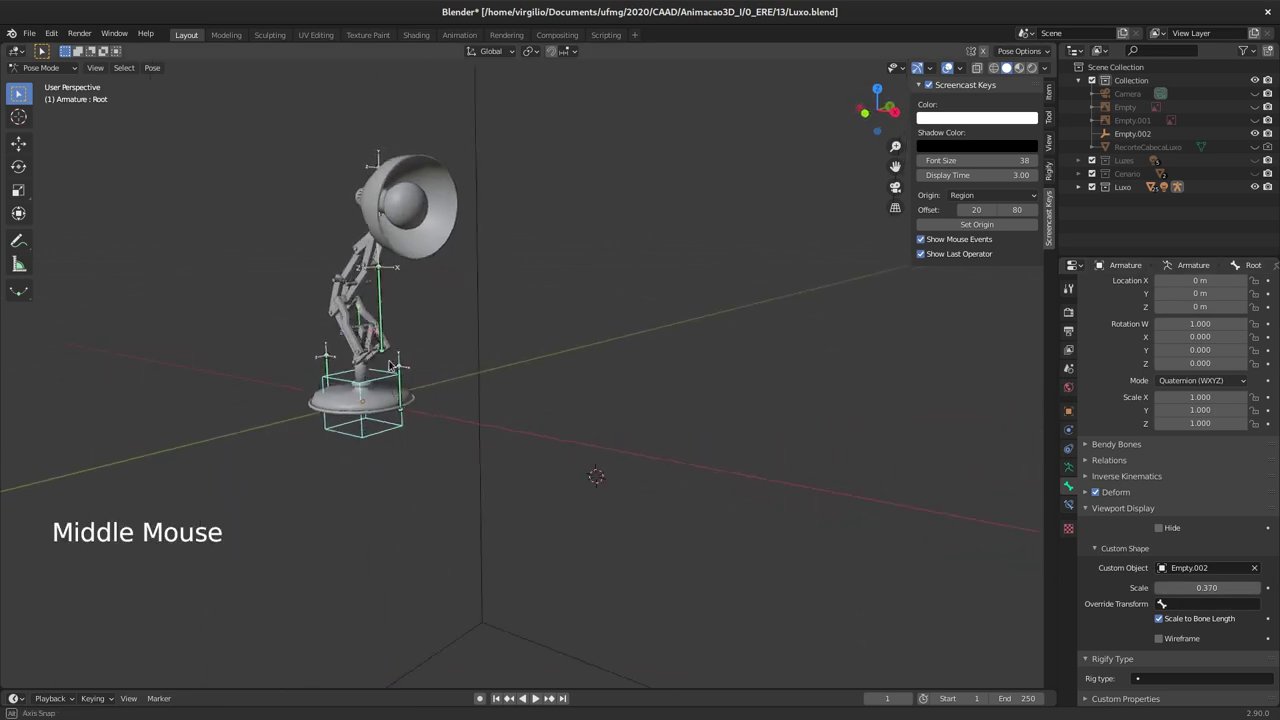
click(429, 483)
middle_click(454, 457)
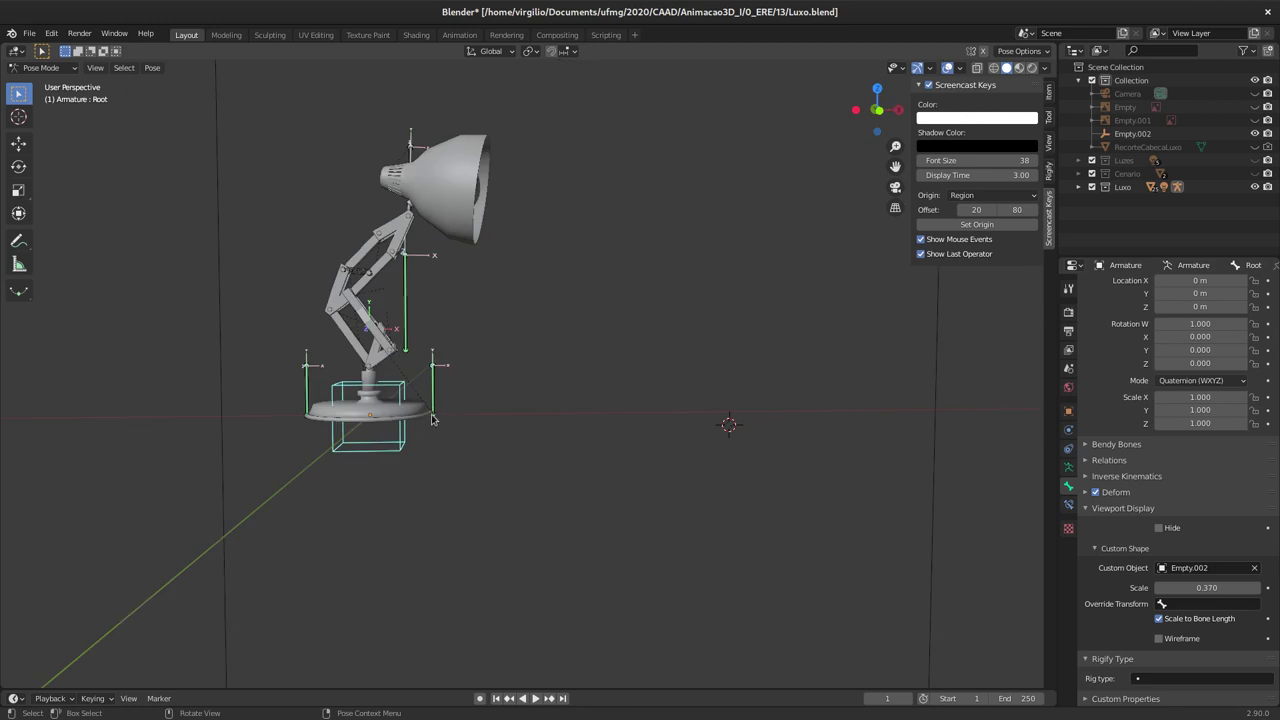
Step: Delete Empty.002 in Object Mode, reselect the lamp rig for posing, and save Luxo.blend
middle_click(404, 422)
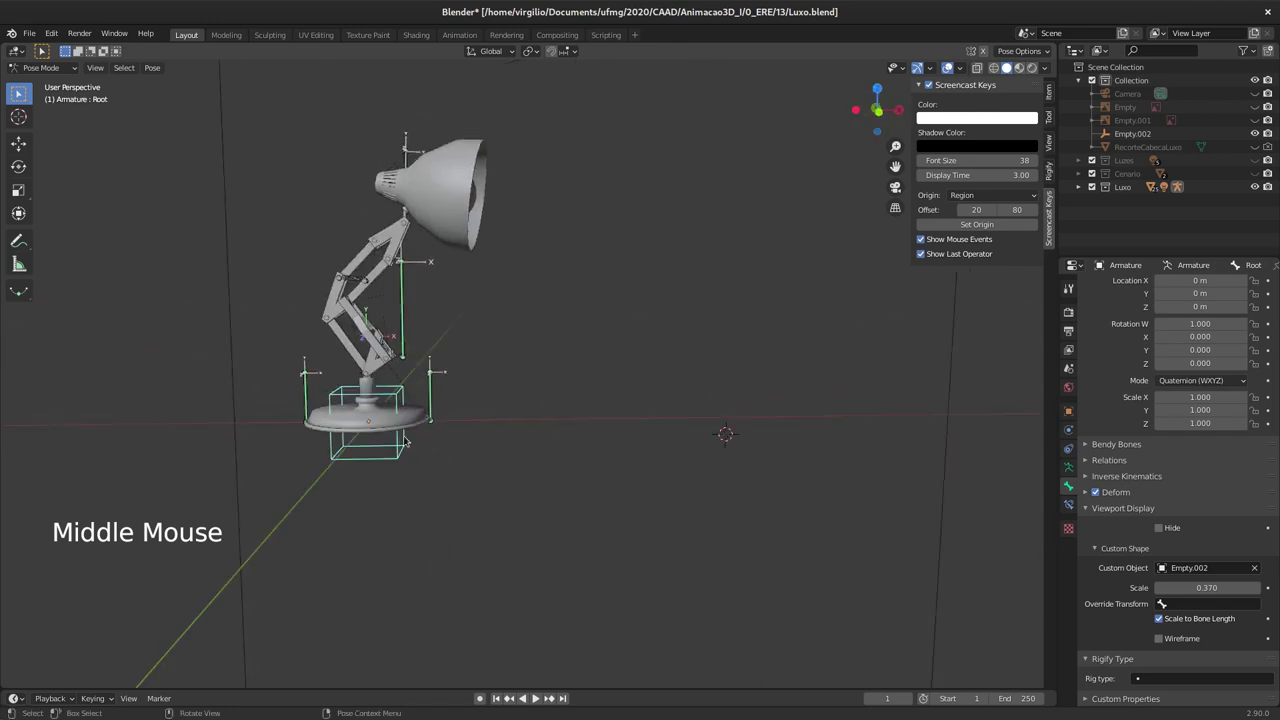
key(g)
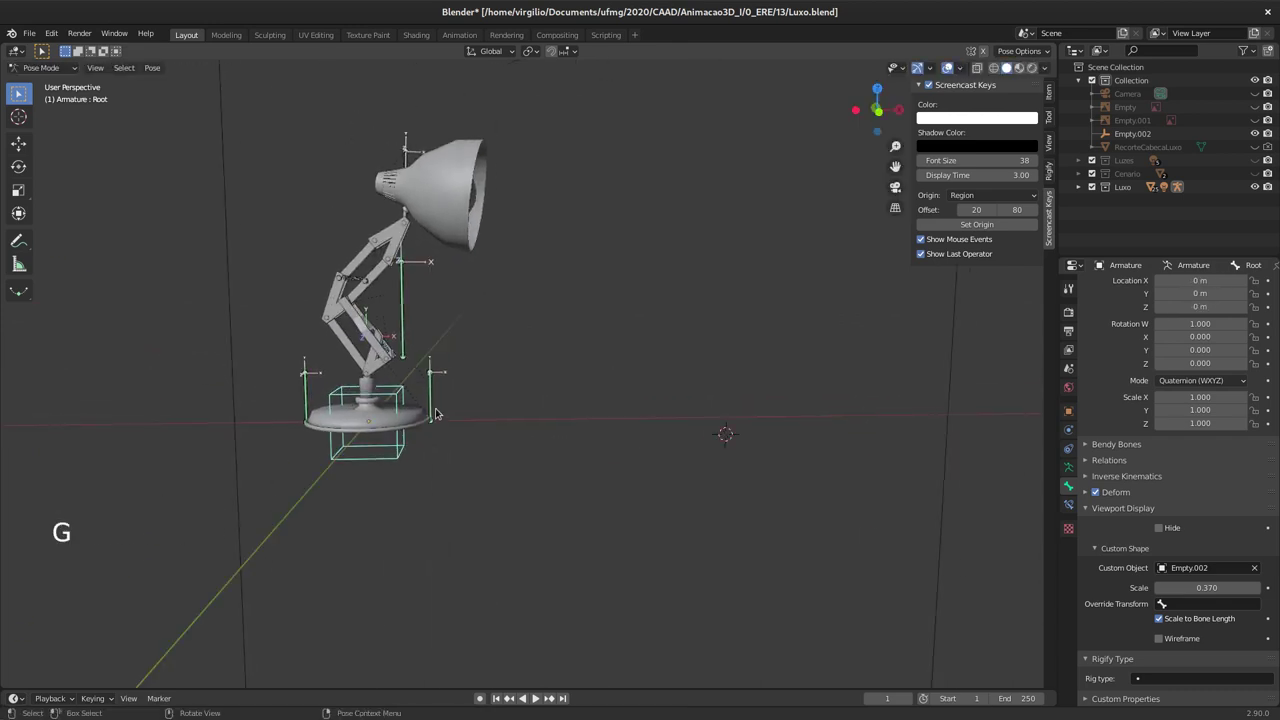
click(244, 431)
middle_click(461, 340)
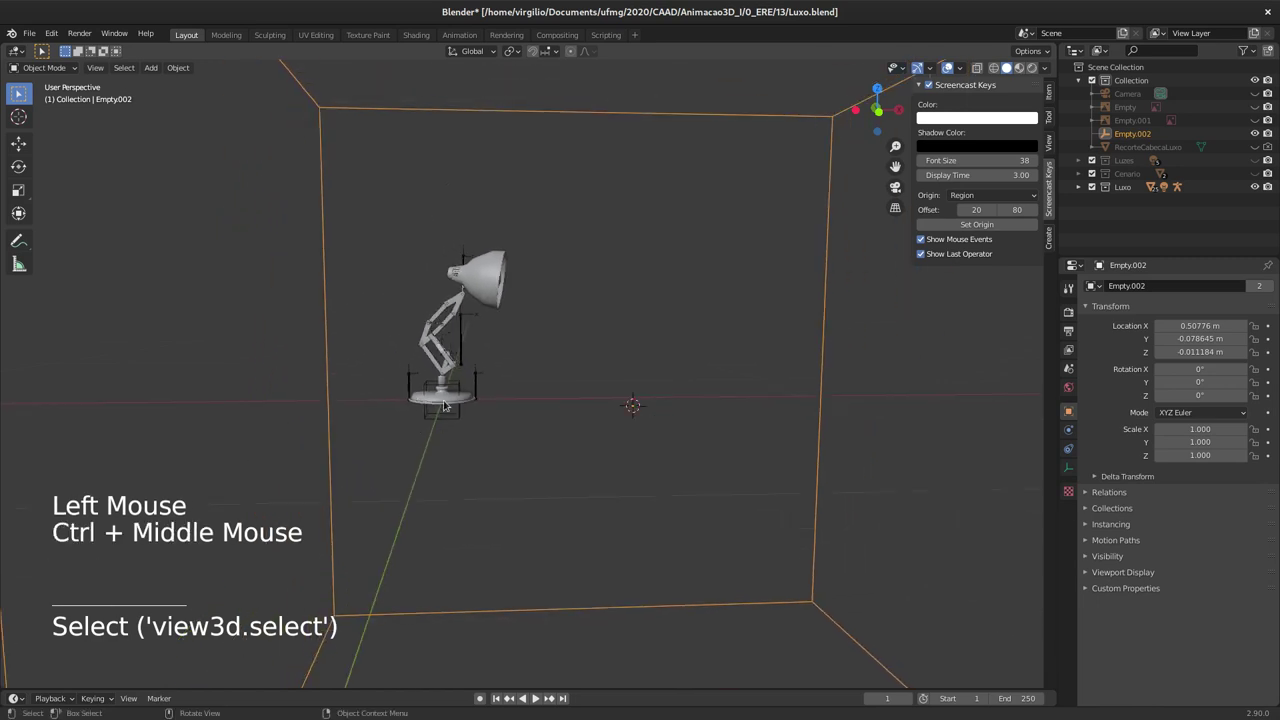
middle_click(417, 396)
middle_click(413, 400)
key(x)
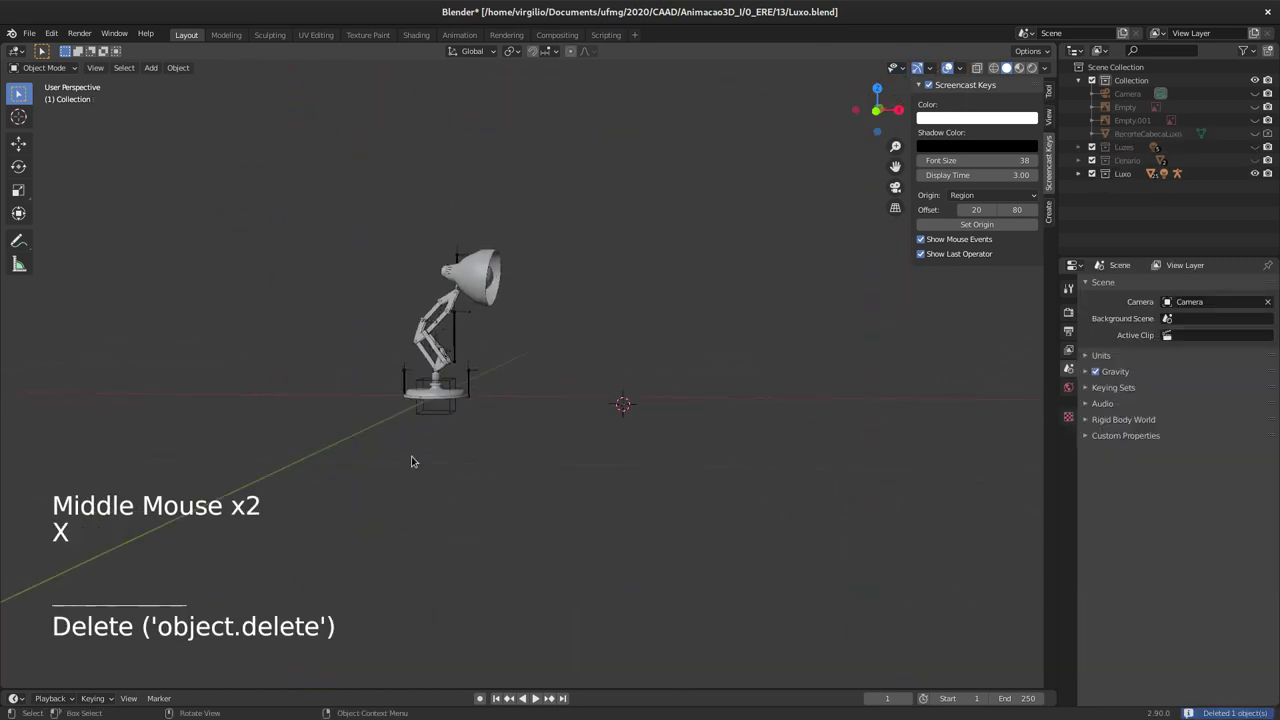
middle_click(423, 438)
middle_click(431, 424)
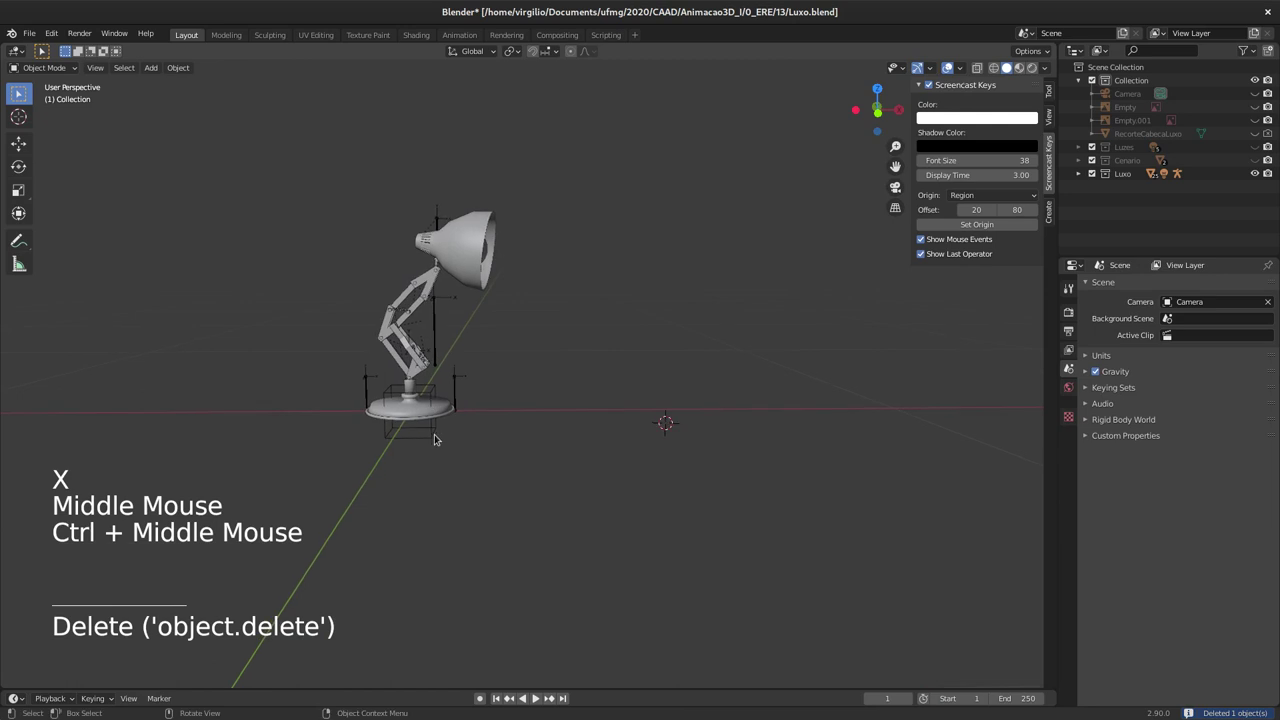
click(434, 436)
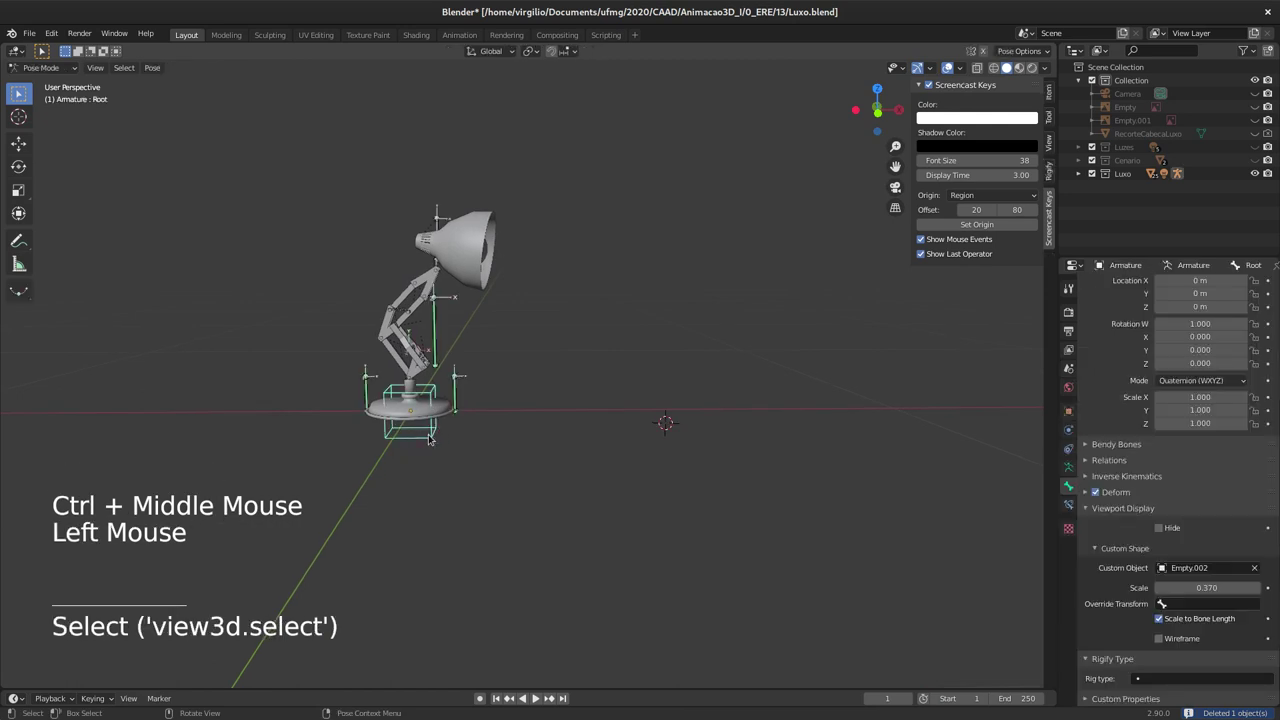
key(ctrl+s)
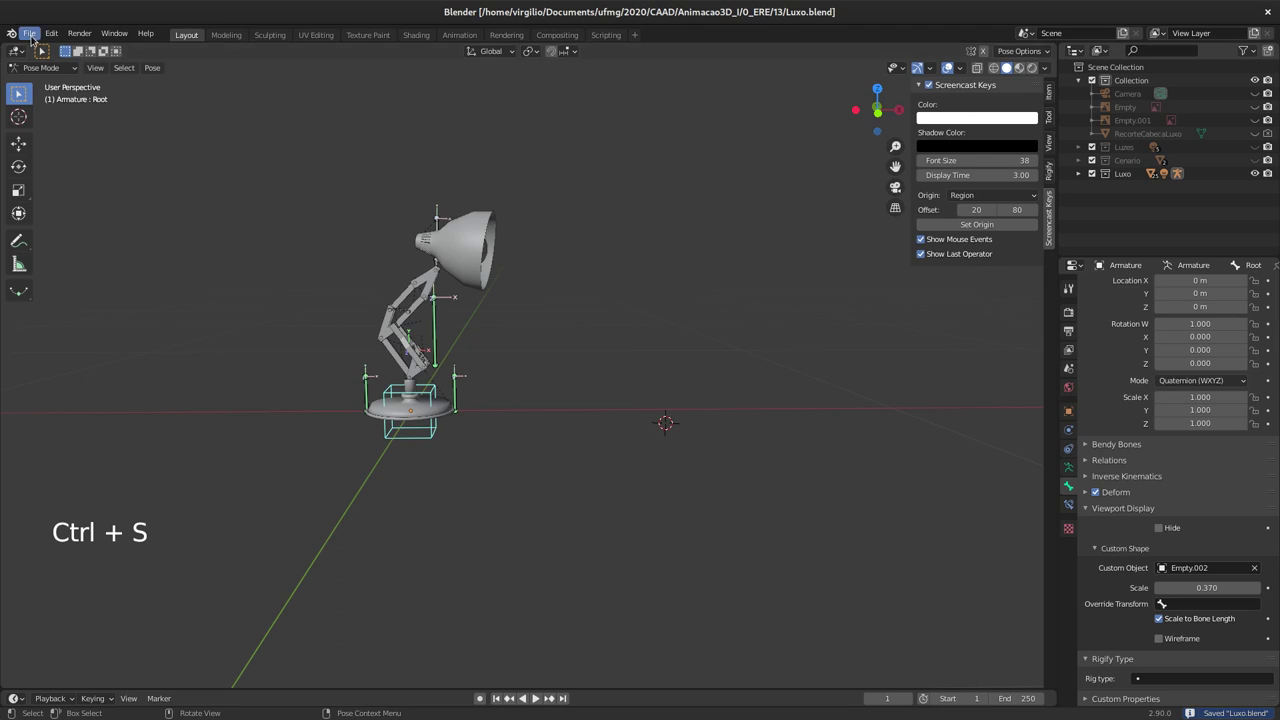
Step: Open the File menu with its New template submenu
click(37, 35)
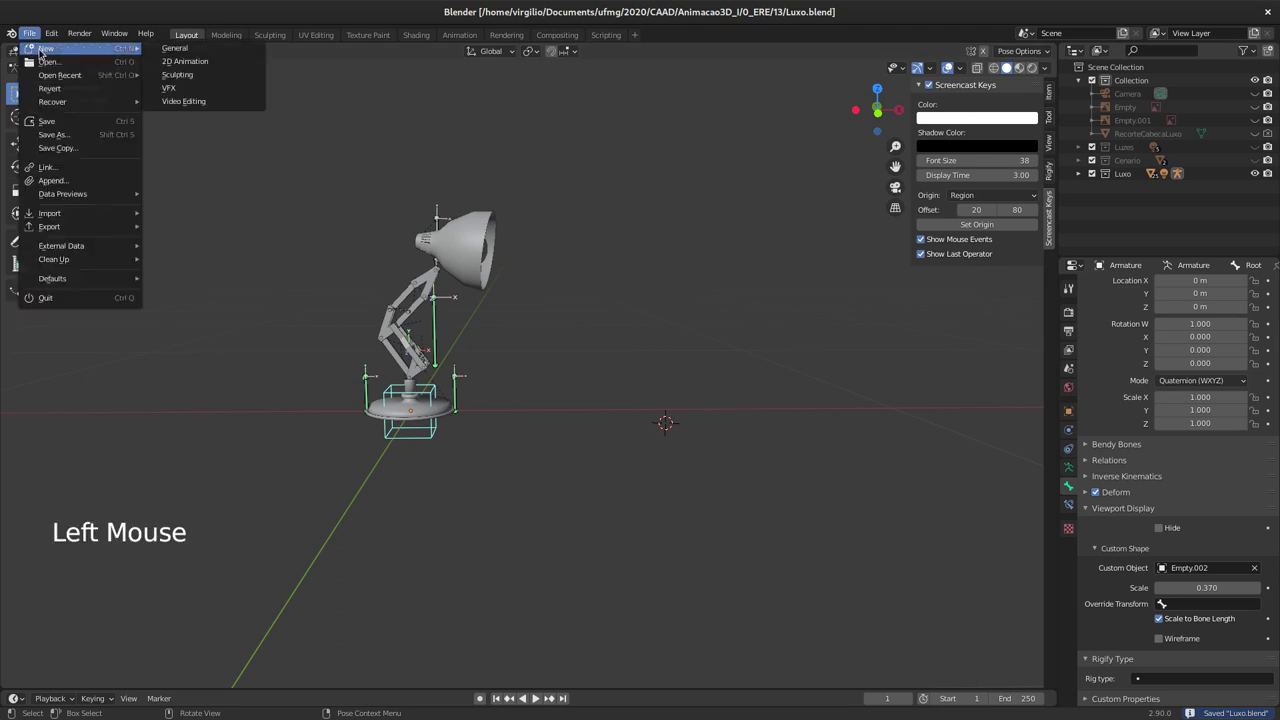
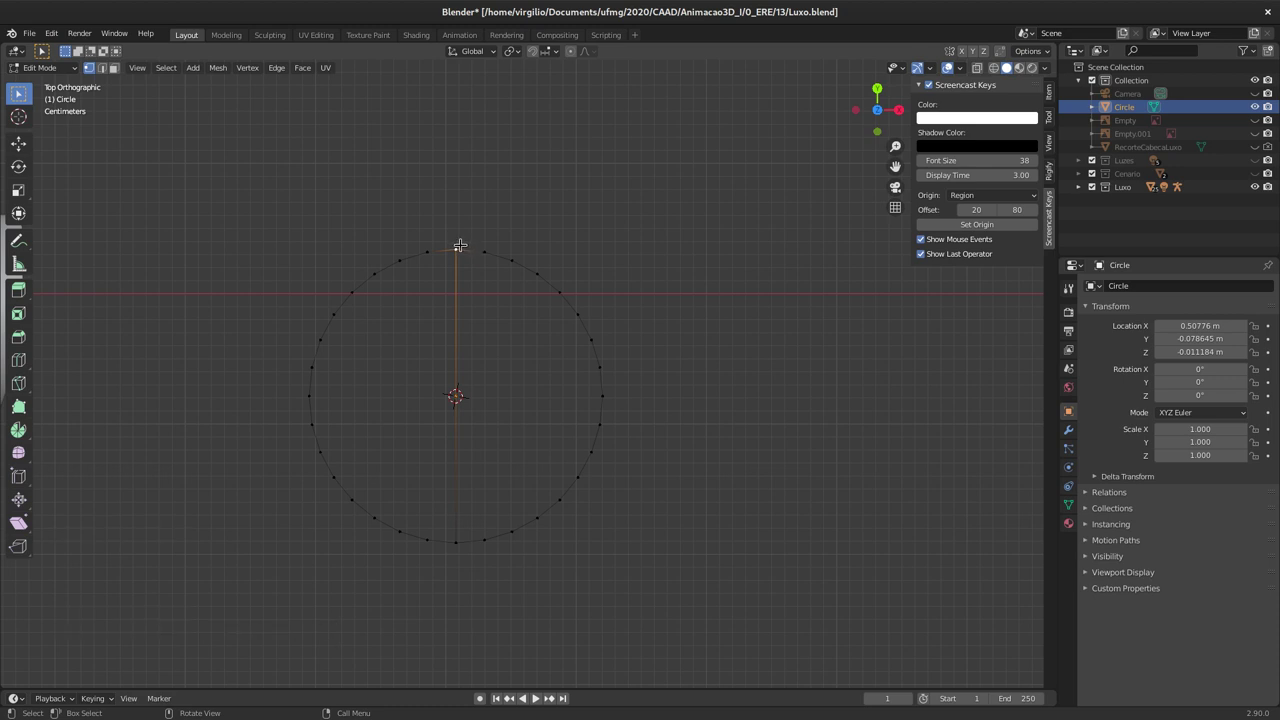
Step: Extrude a vertex from the circle's top, then undo the attempt
key(e)
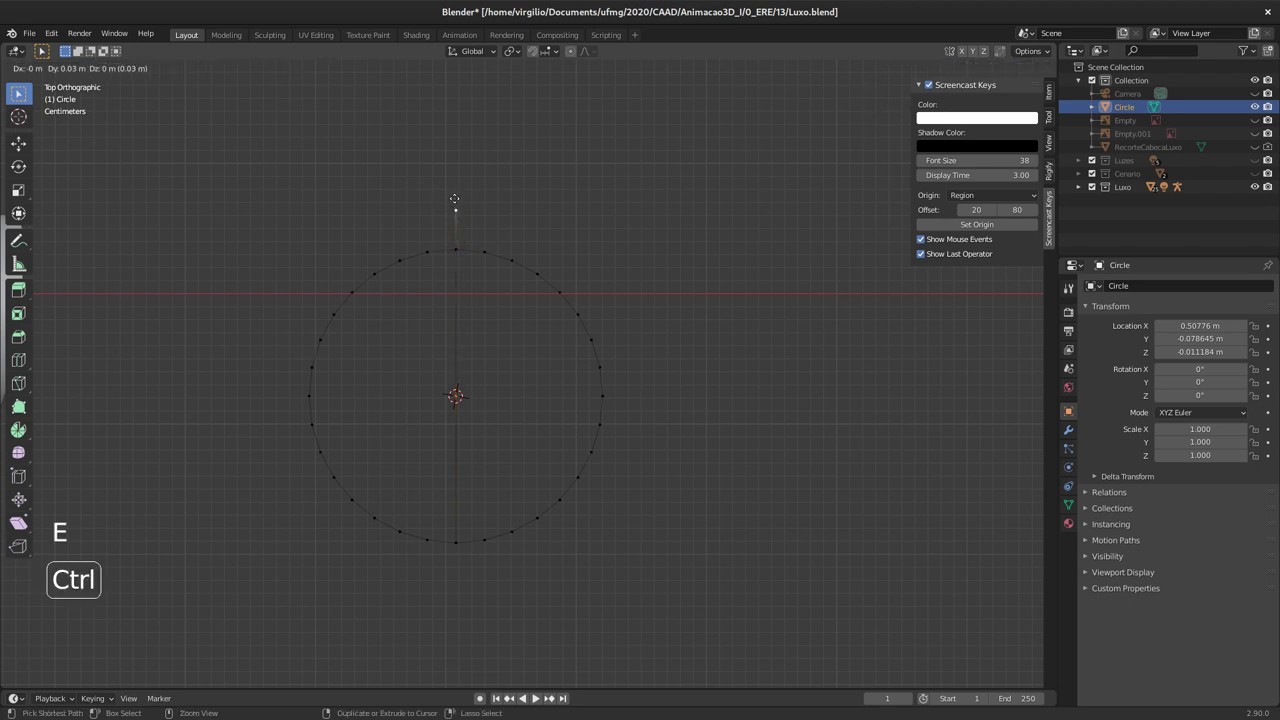
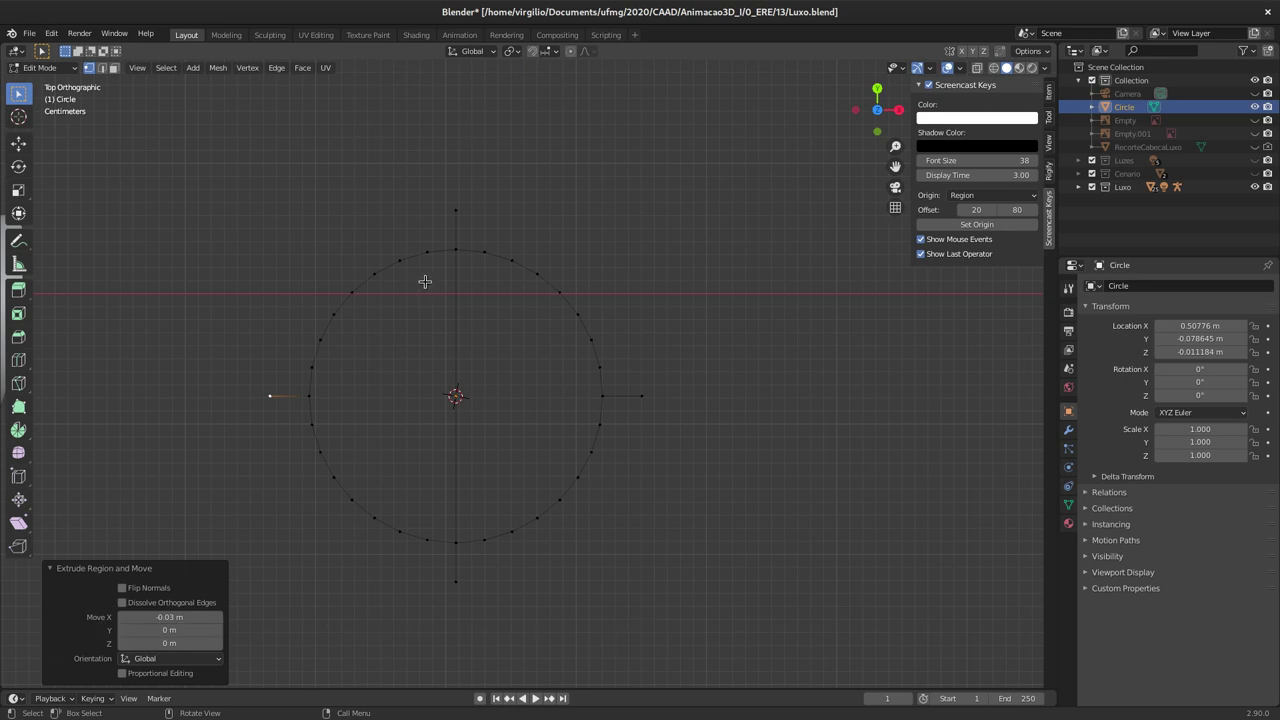
key(ctrl+z)
key(ctrl+z)
key(ctrl+z)
key(ctrl+z)
key(ctrl+z)
key(ctrl+z)
key(ctrl+z)
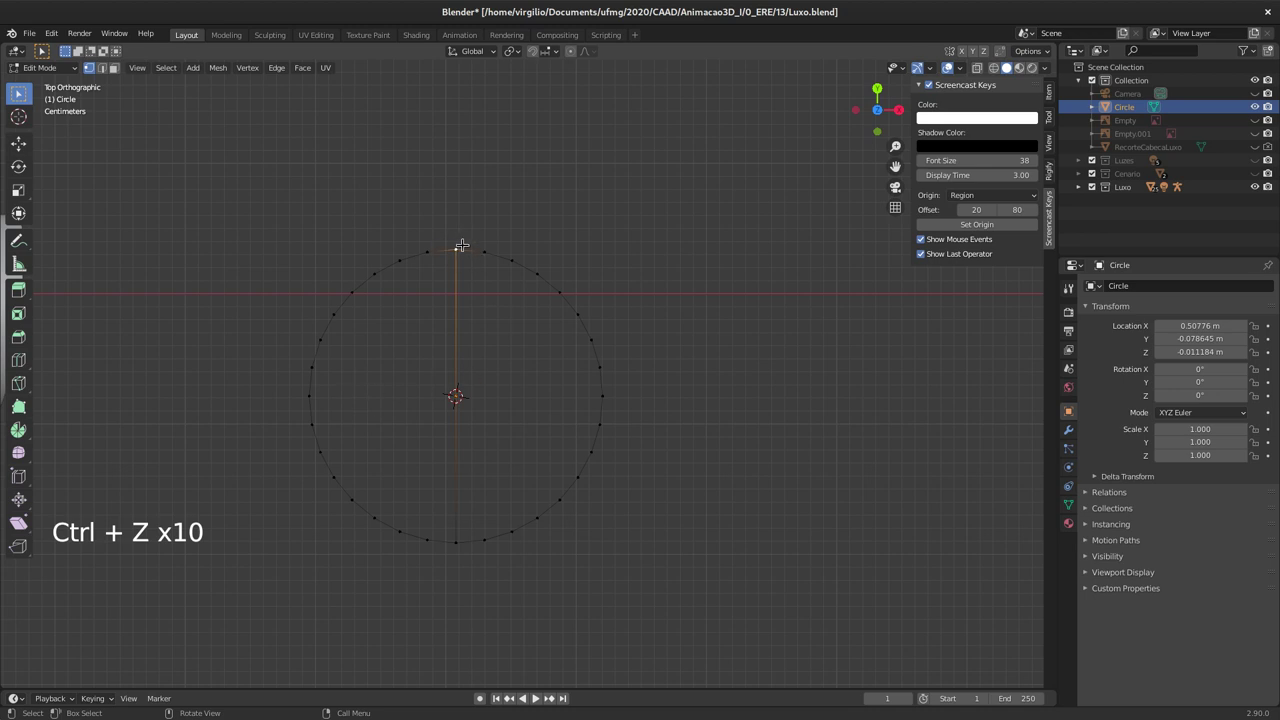
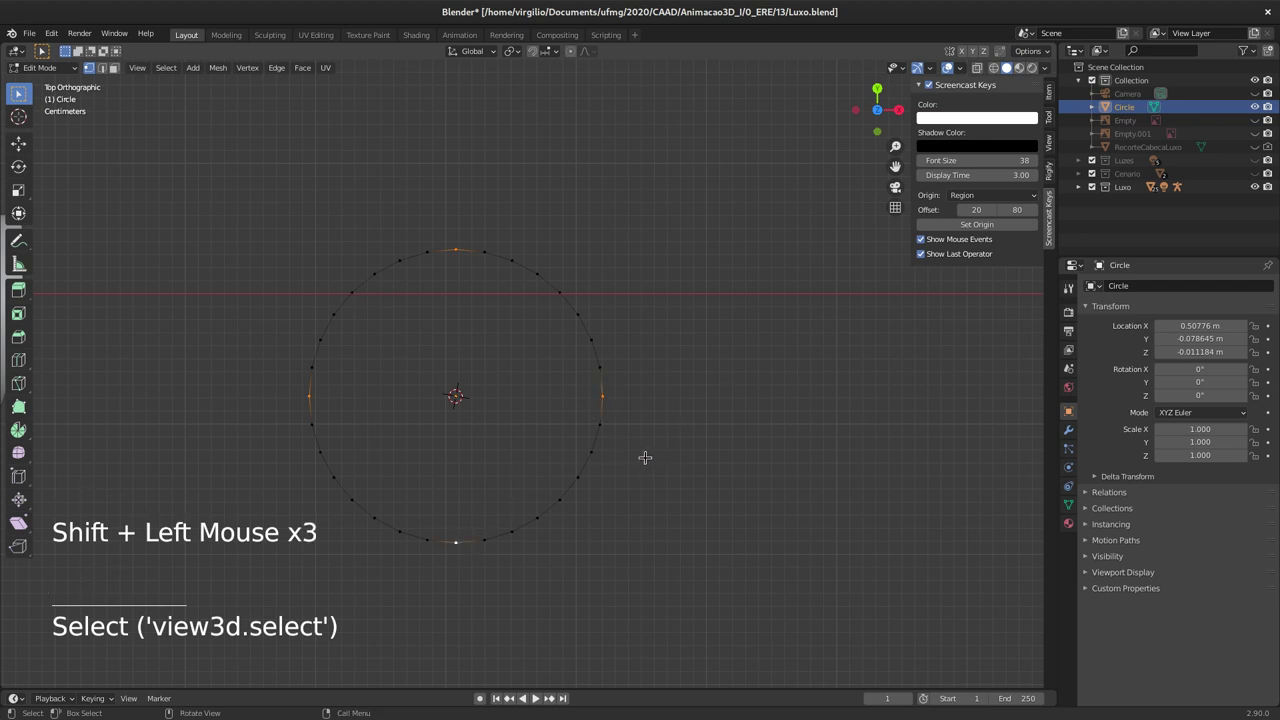
Step: Extrude the top vertex outward again and scale the new points into a pointed arrow tip
key(e)
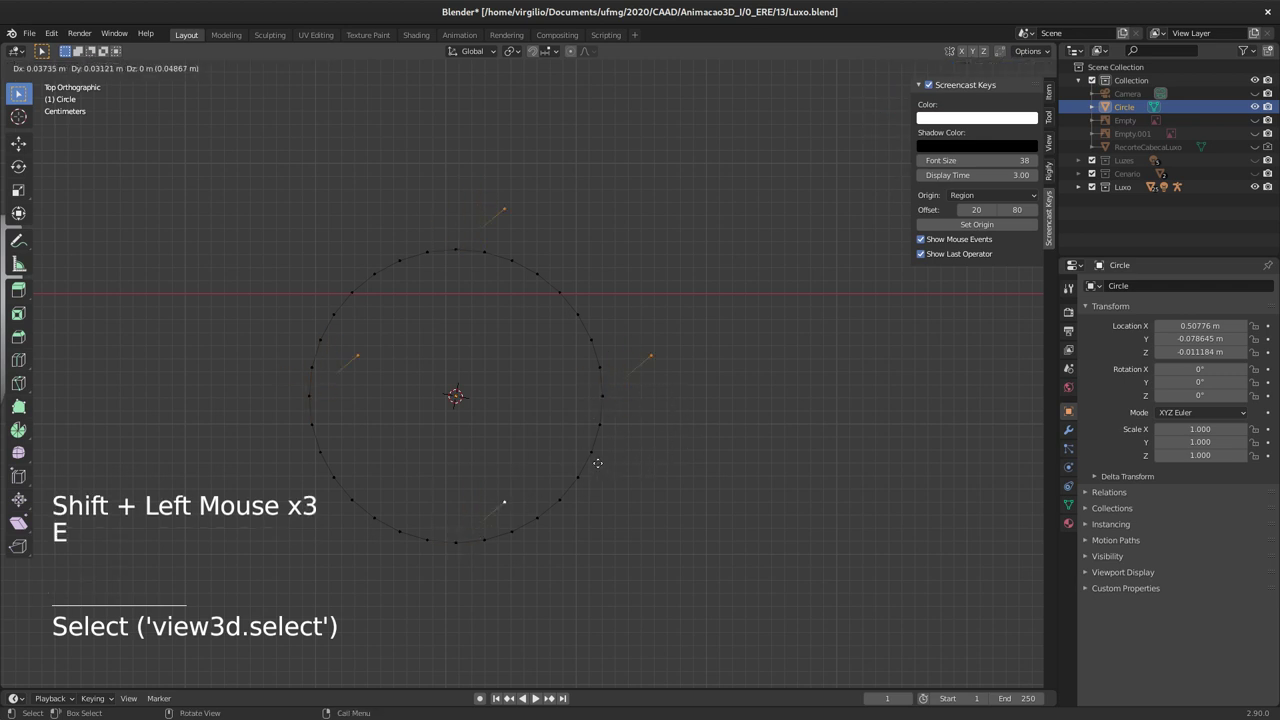
key(s)
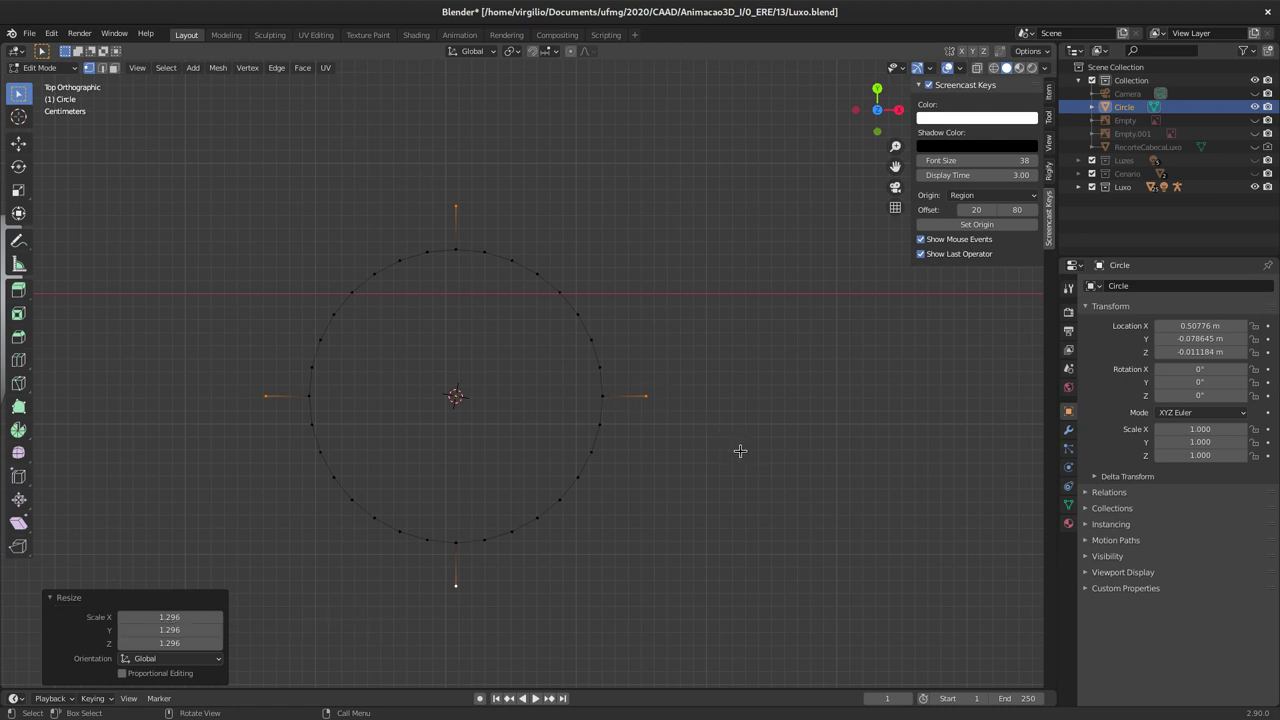
key(e)
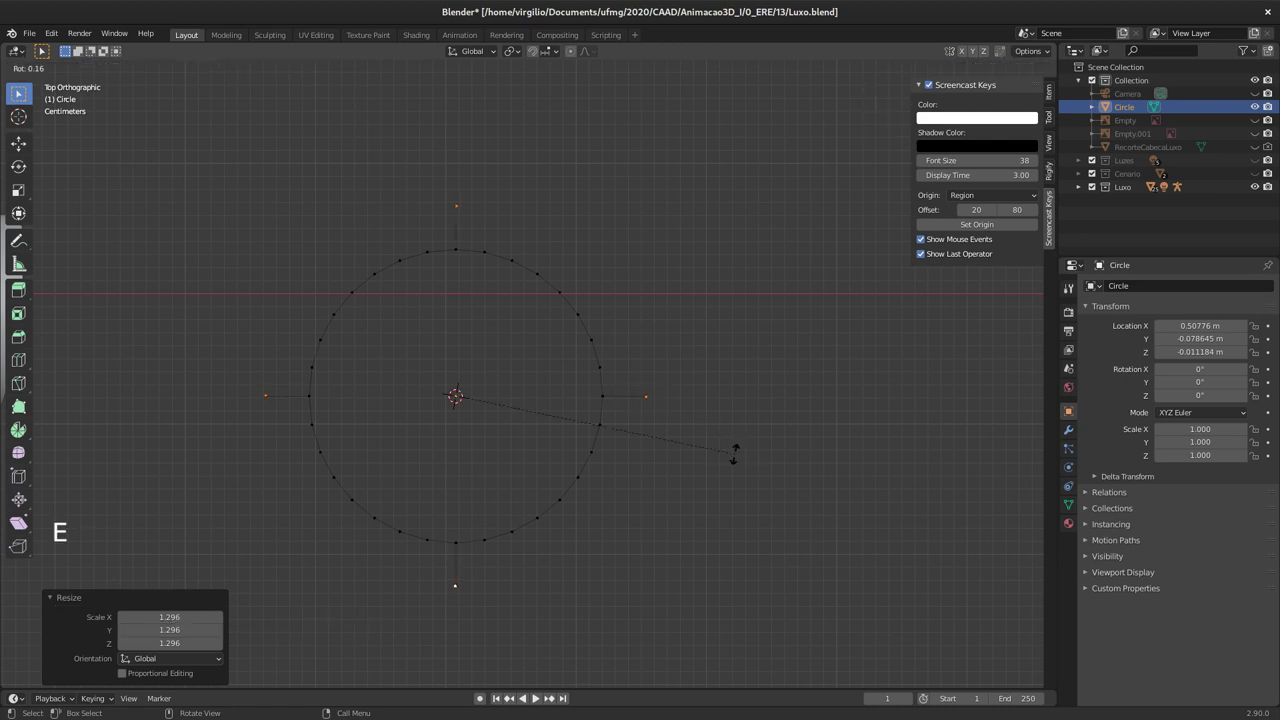
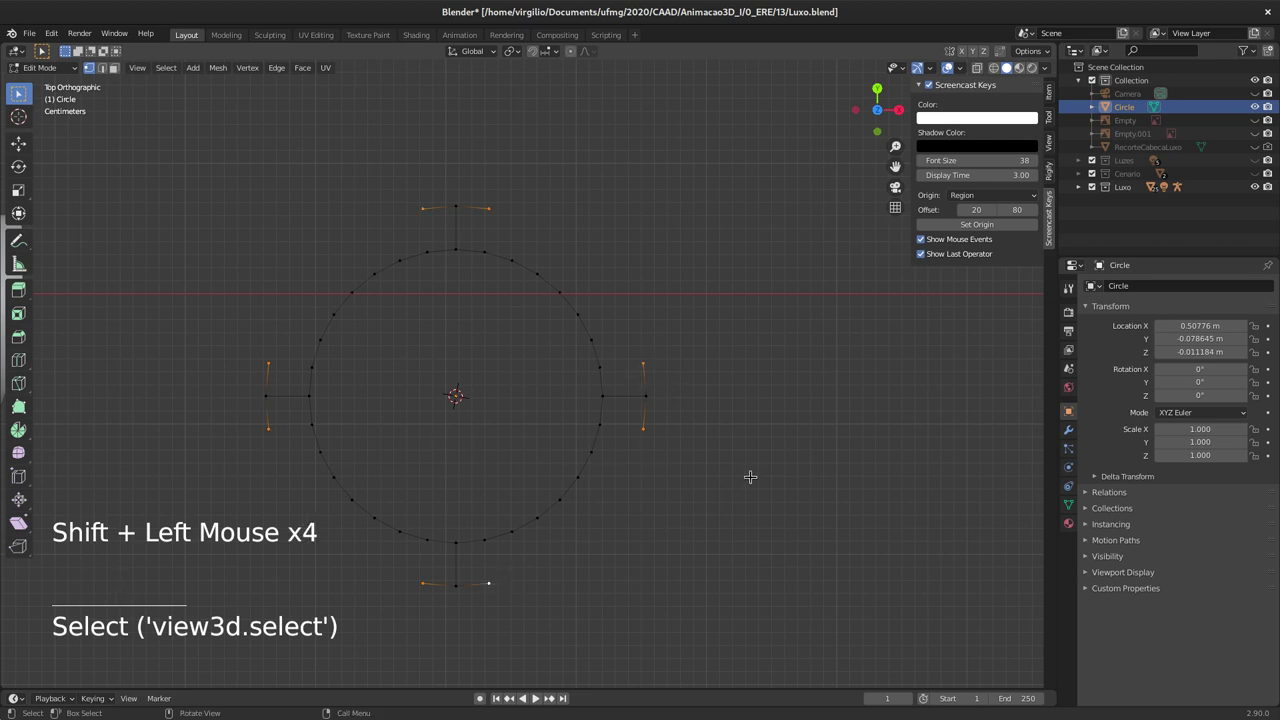
key(s)
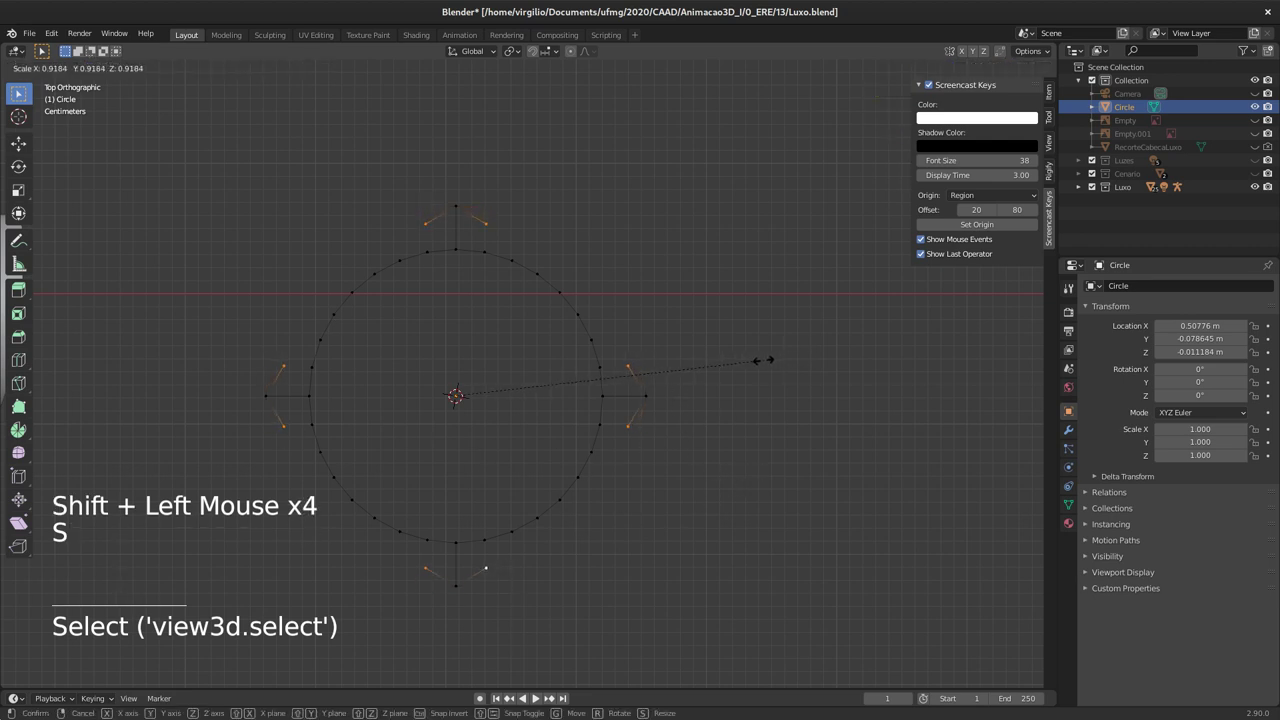
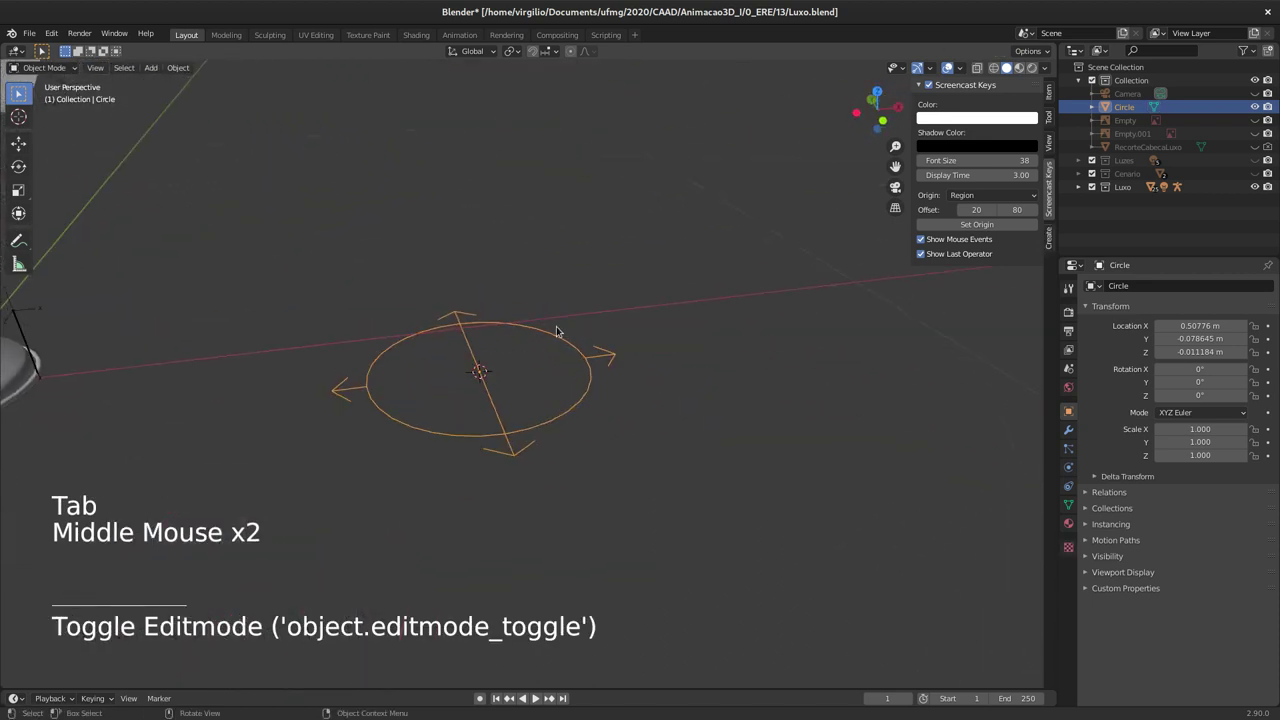
Step: Rename the Circle to FormaRoot, move it into a new Interface collection, and deselect it
key(F2)
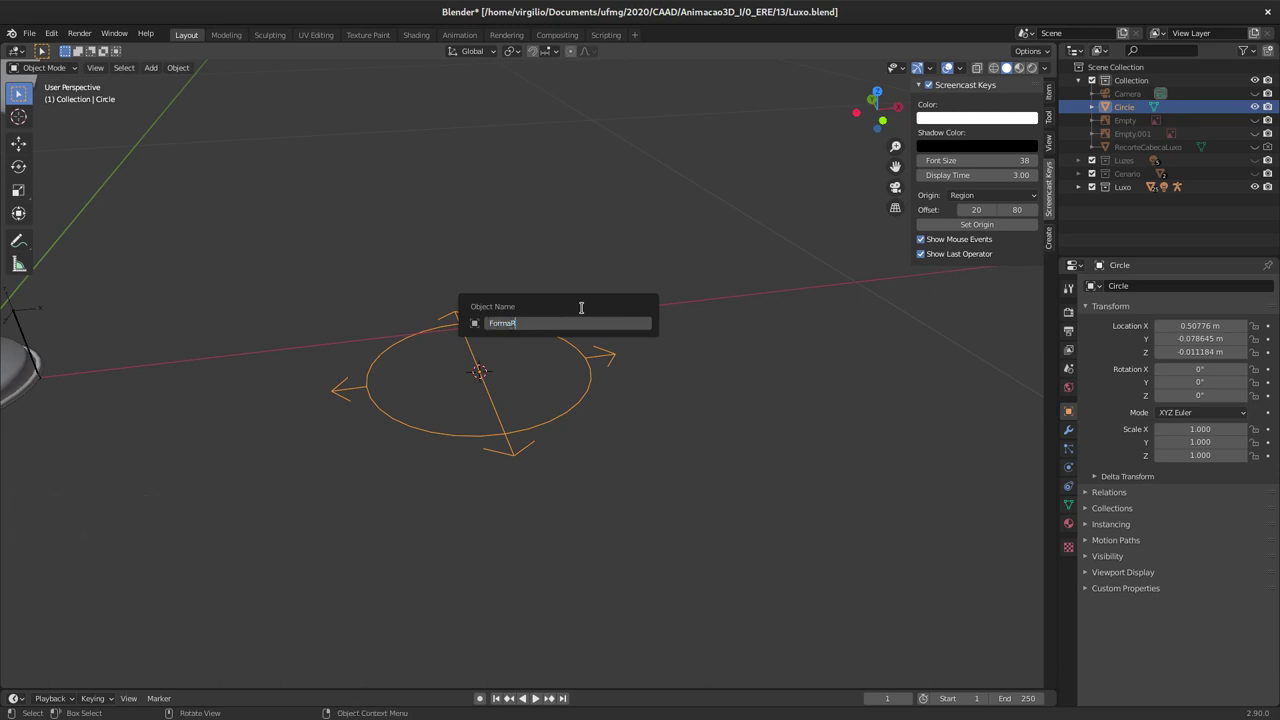
key(o)
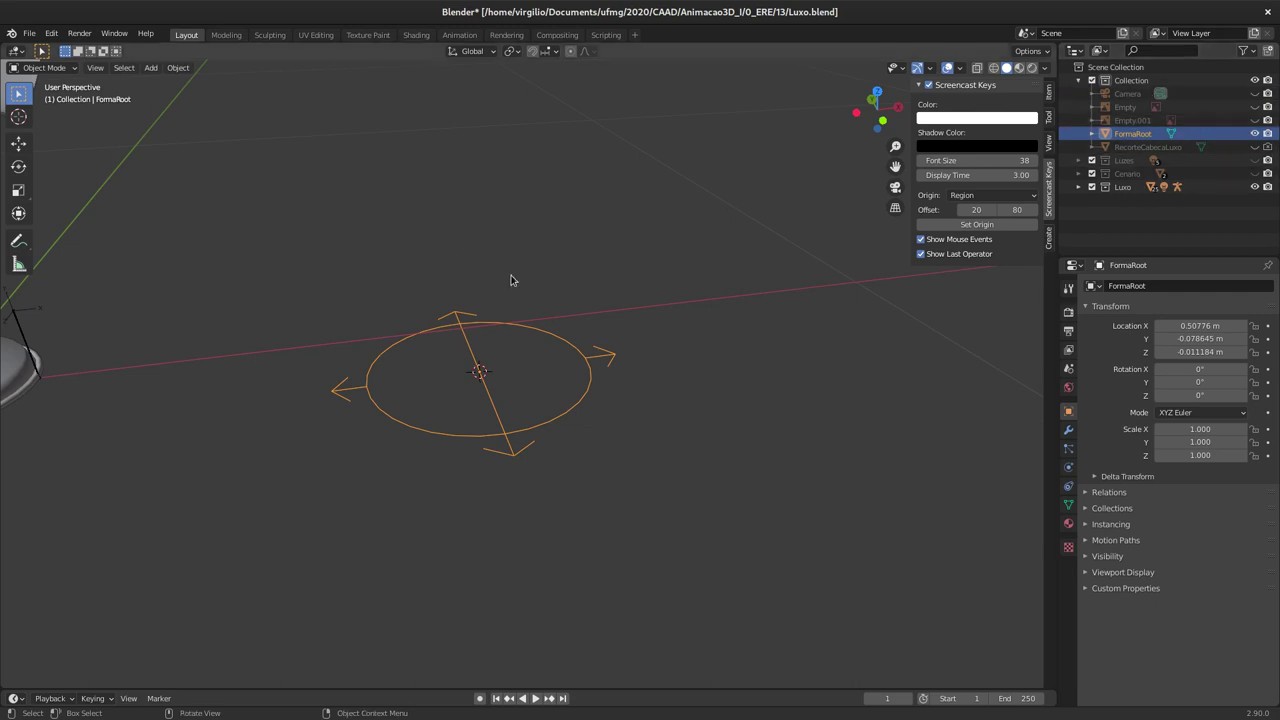
key(m)
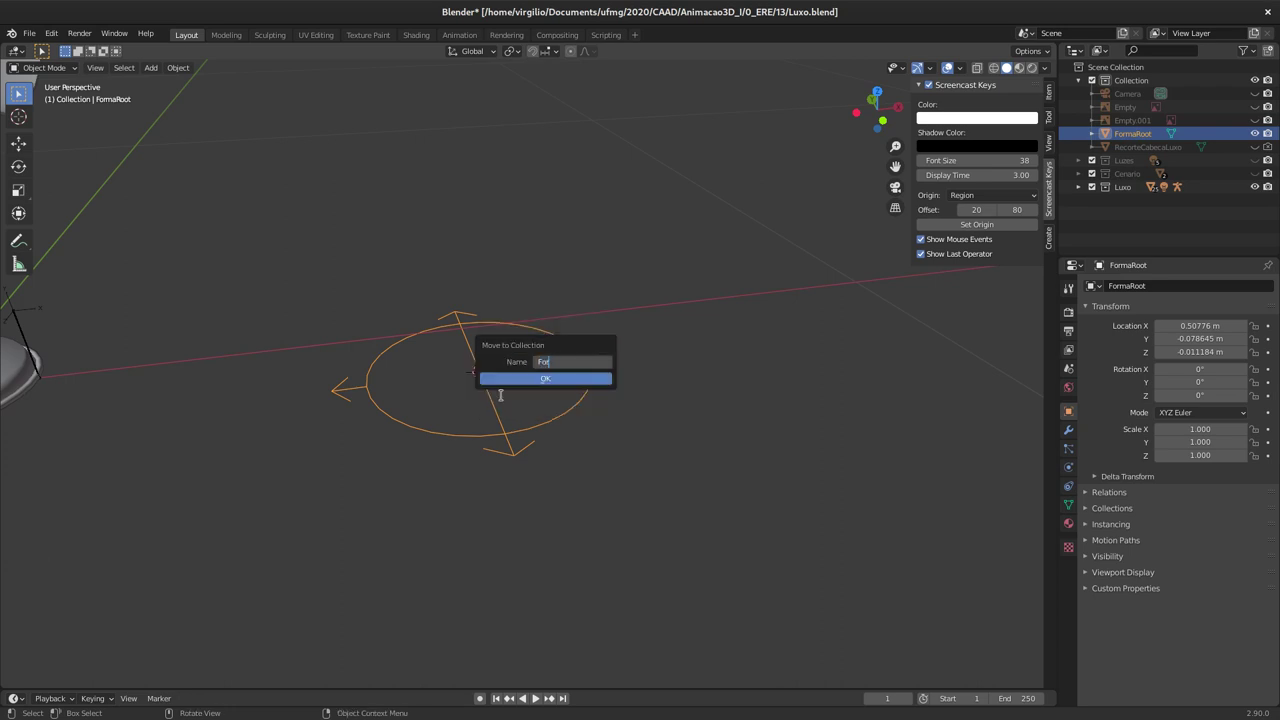
key(BackSpace)
key(BackSpace)
key(BackSpace)
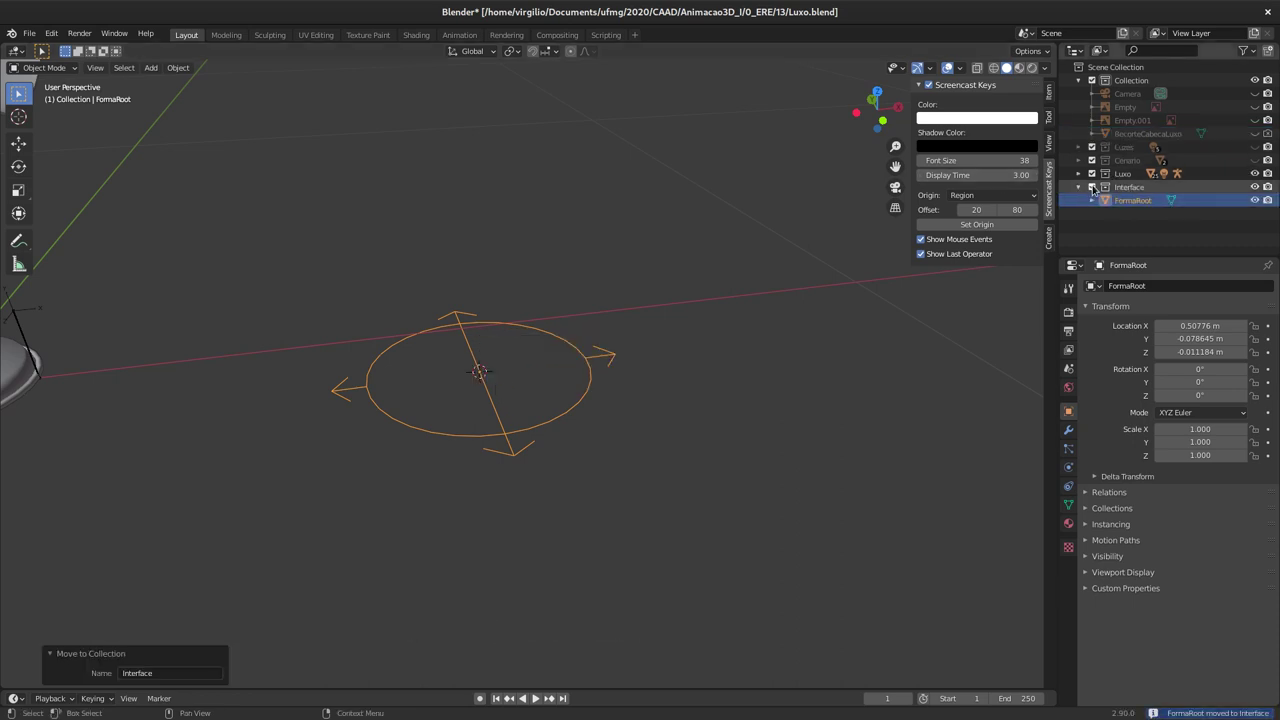
click(1094, 184)
click(1097, 185)
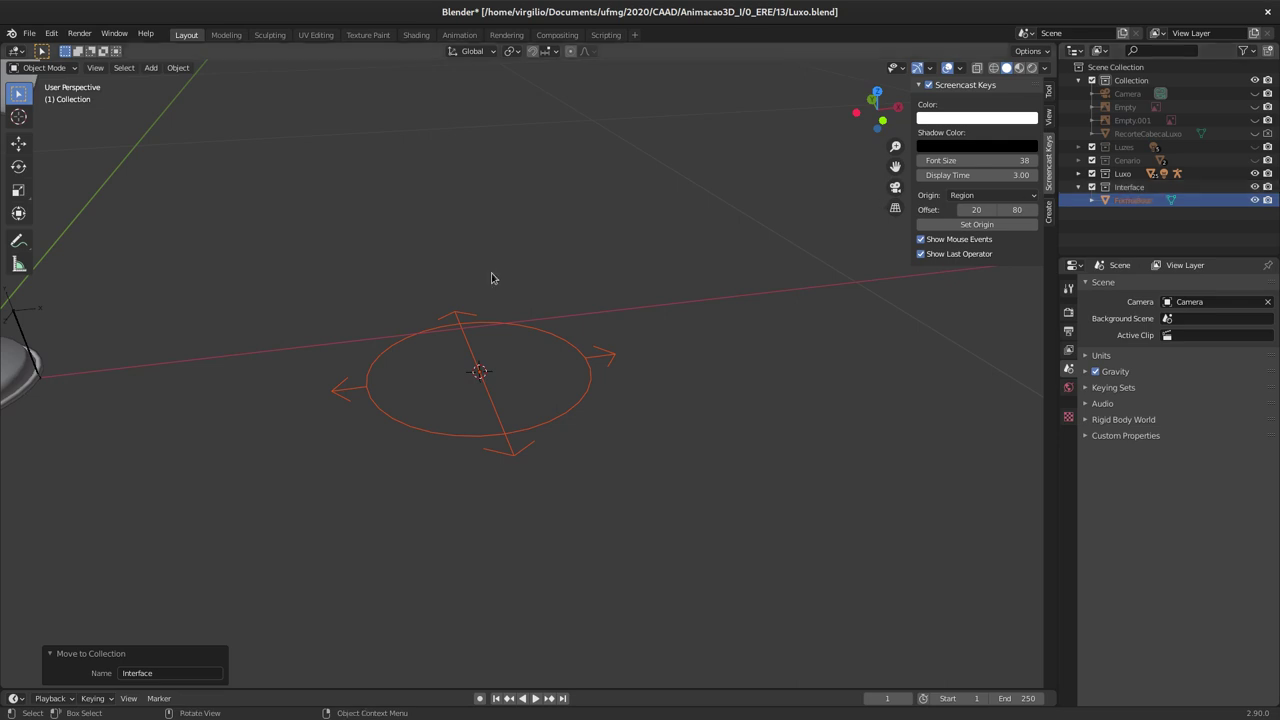
Step: Select the lamp armature and its Root bone in Pose Mode
middle_click(448, 273)
middle_click(234, 346)
key(Tab)
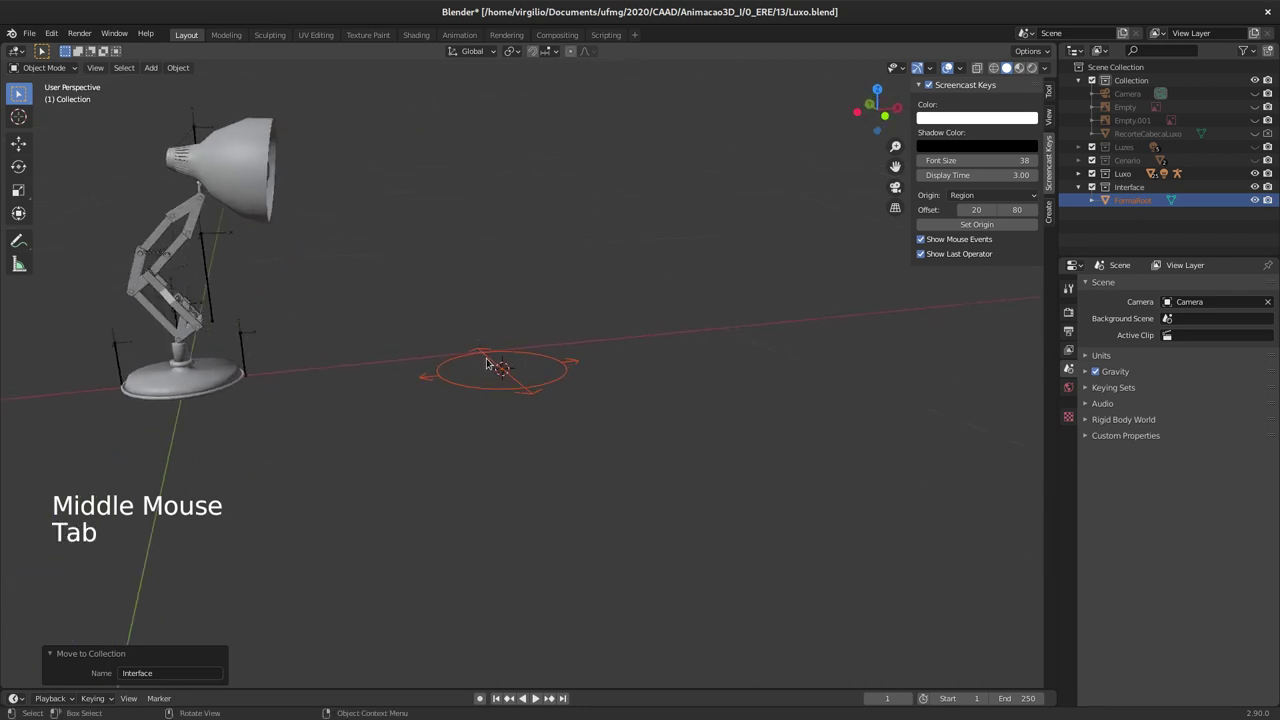
click(183, 322)
click(1254, 564)
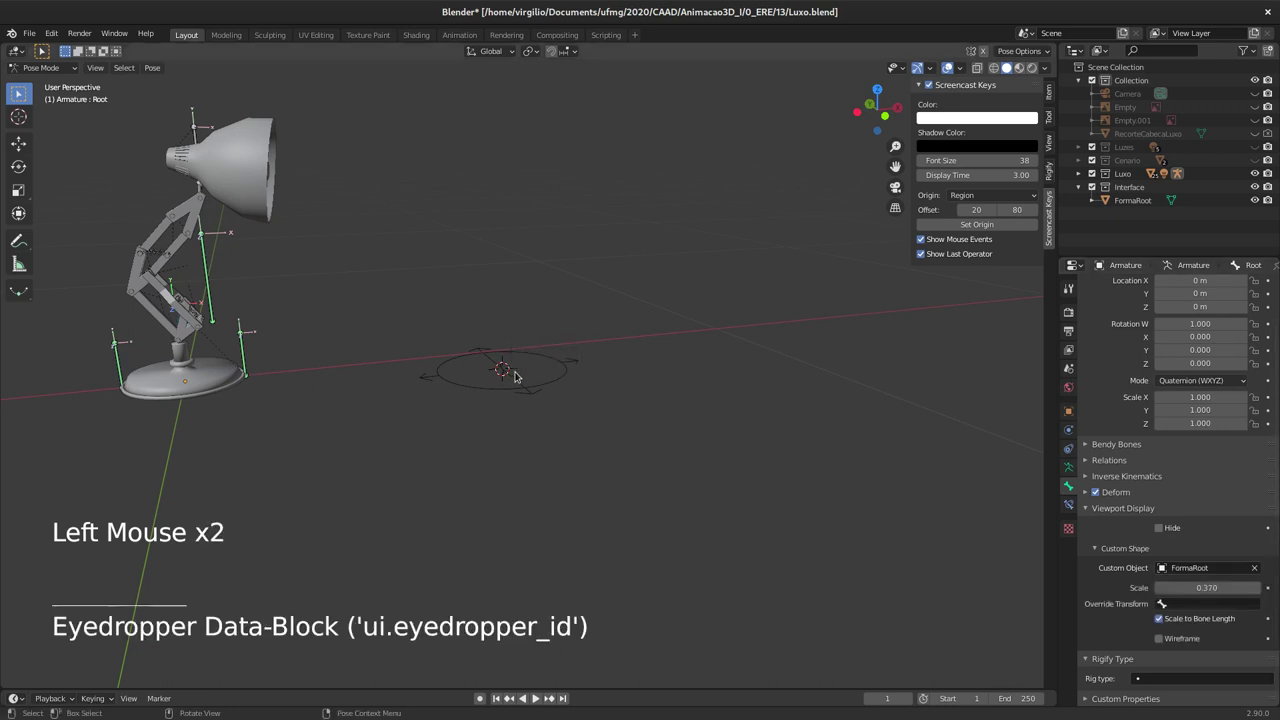
Step: Set the FormaRoot custom shape scale to 7.870 around the lamp base, then reselect FormaRoot
middle_click(346, 372)
middle_click(305, 368)
middle_click(287, 349)
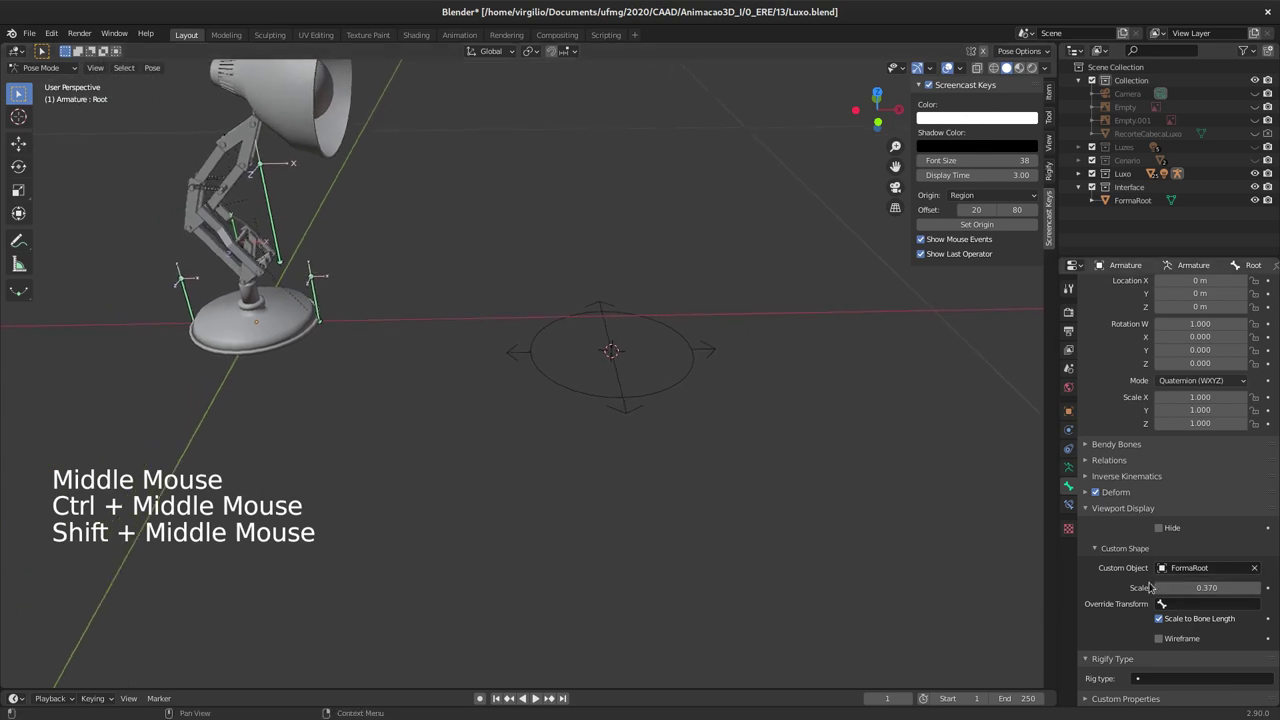
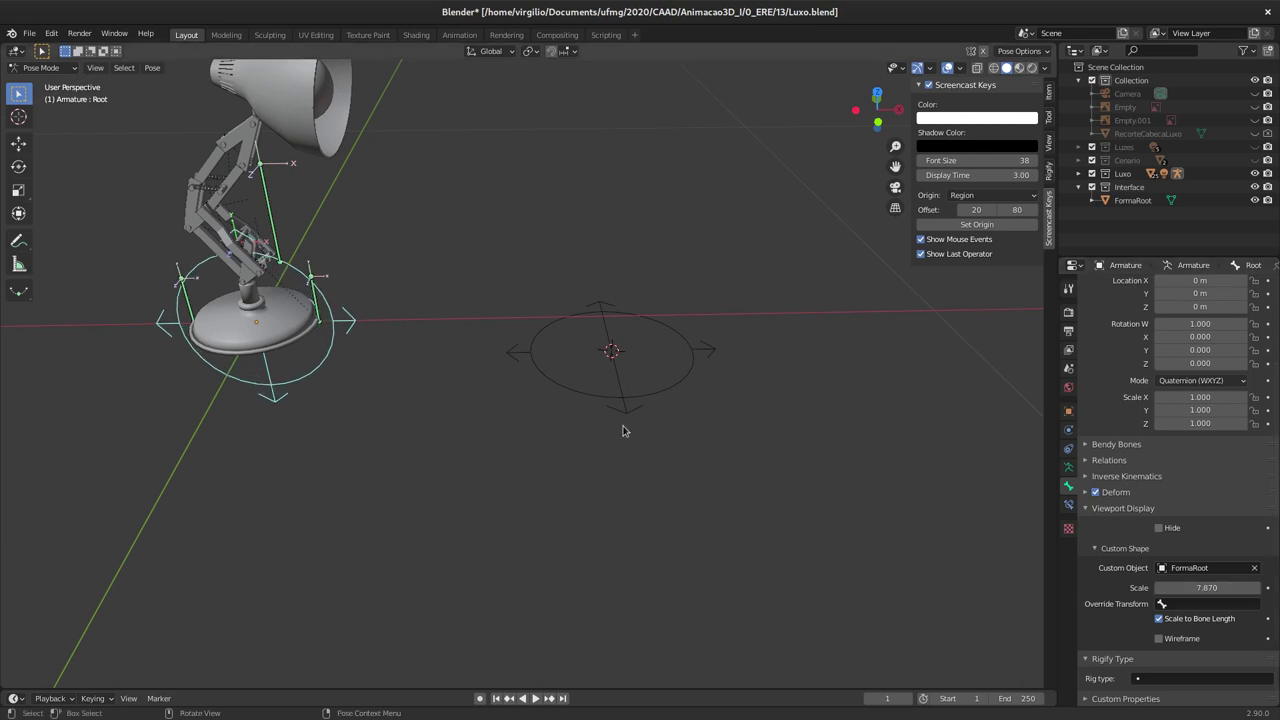
middle_click(313, 318)
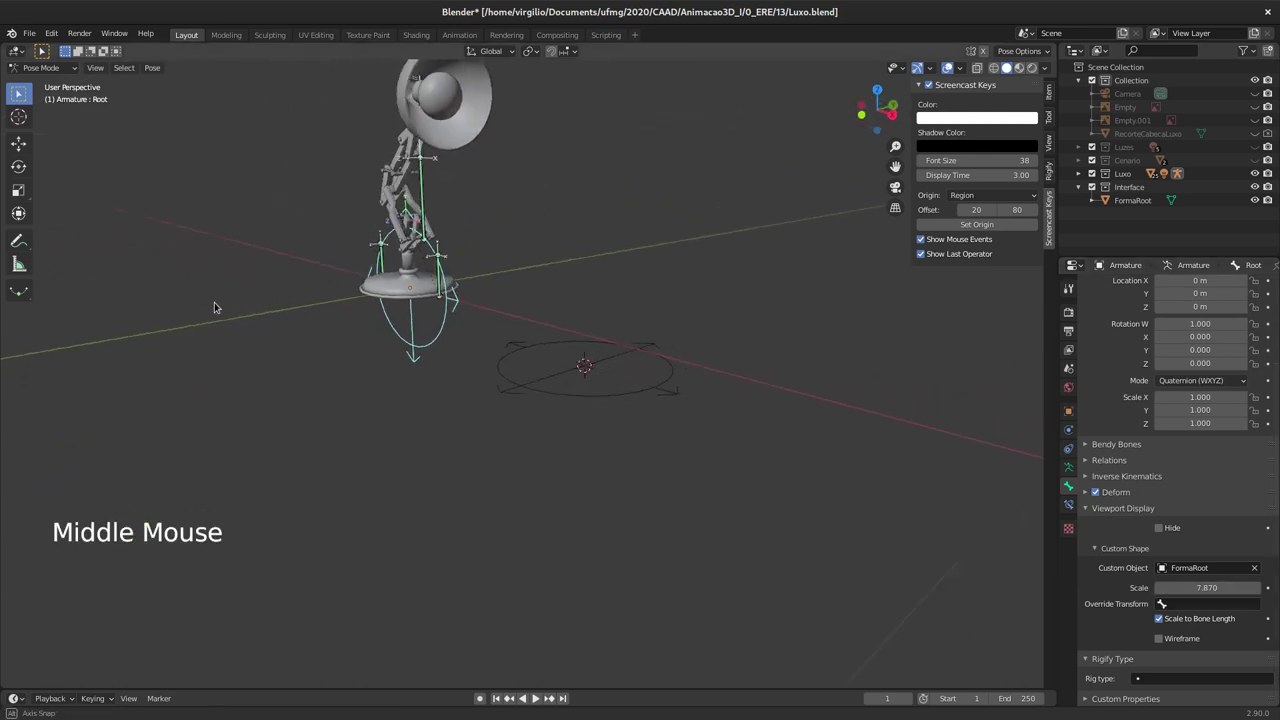
middle_click(375, 299)
middle_click(486, 293)
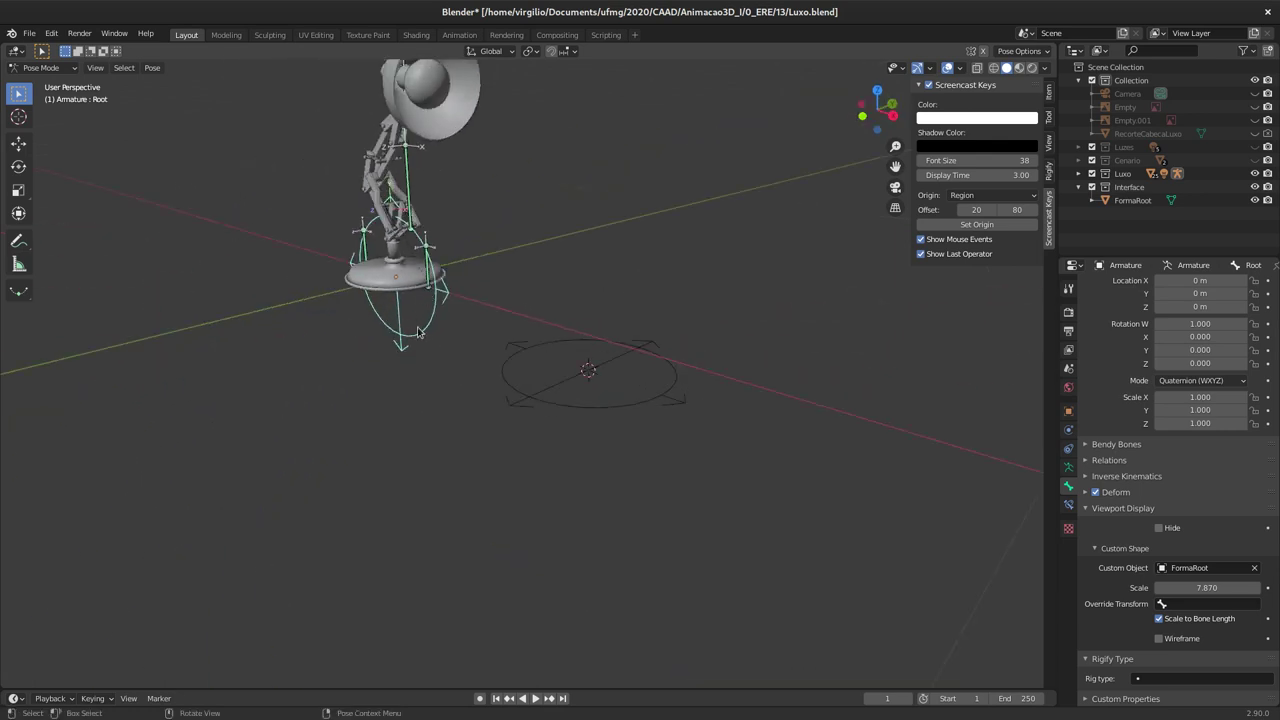
middle_click(410, 309)
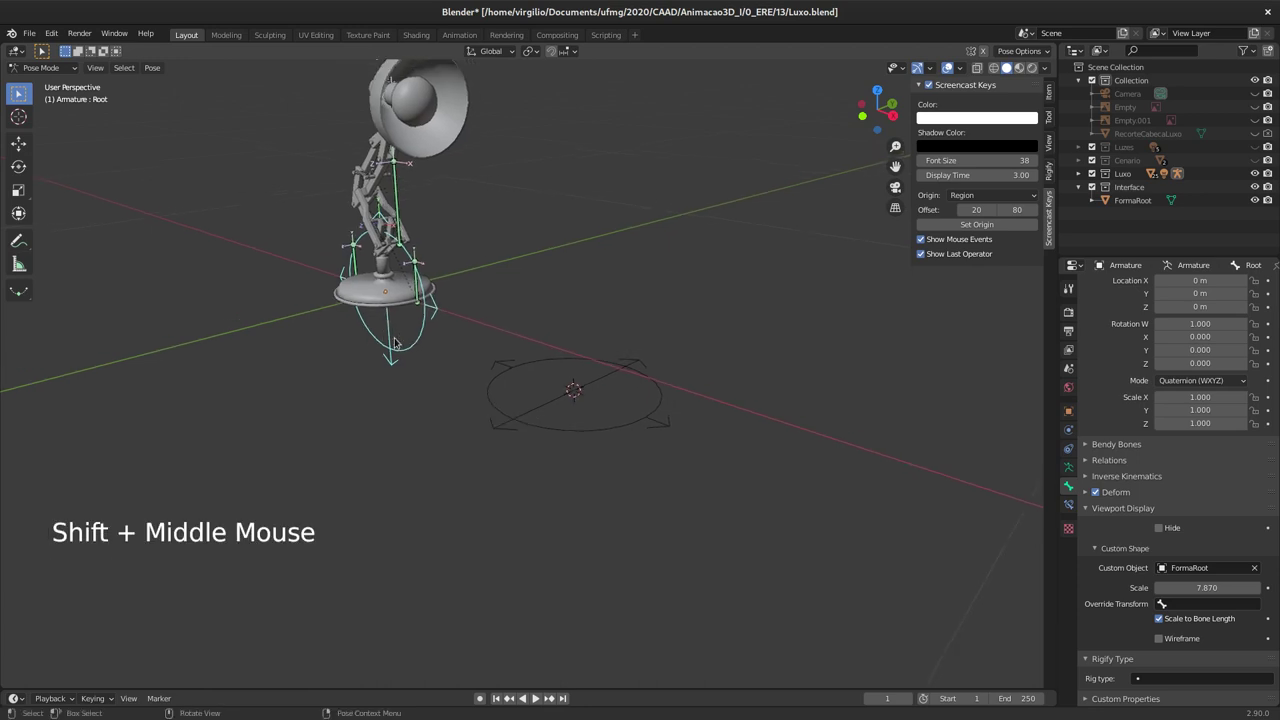
middle_click(403, 296)
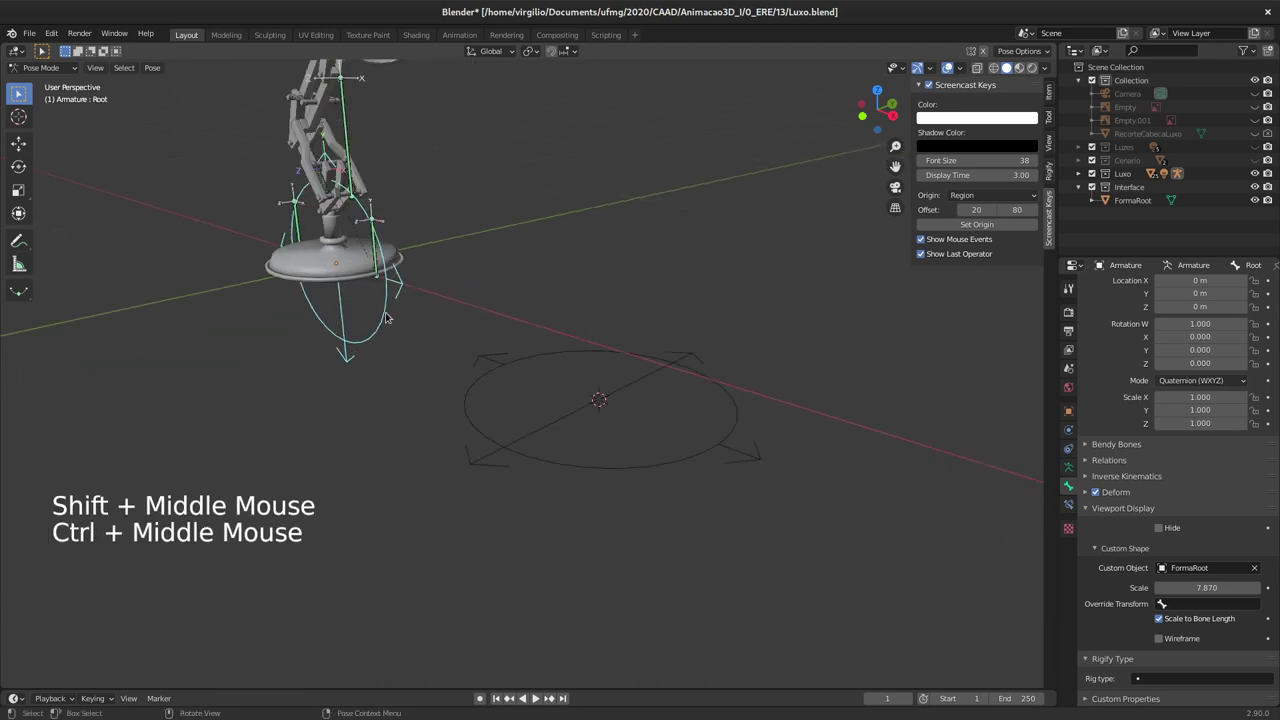
click(608, 393)
middle_click(381, 296)
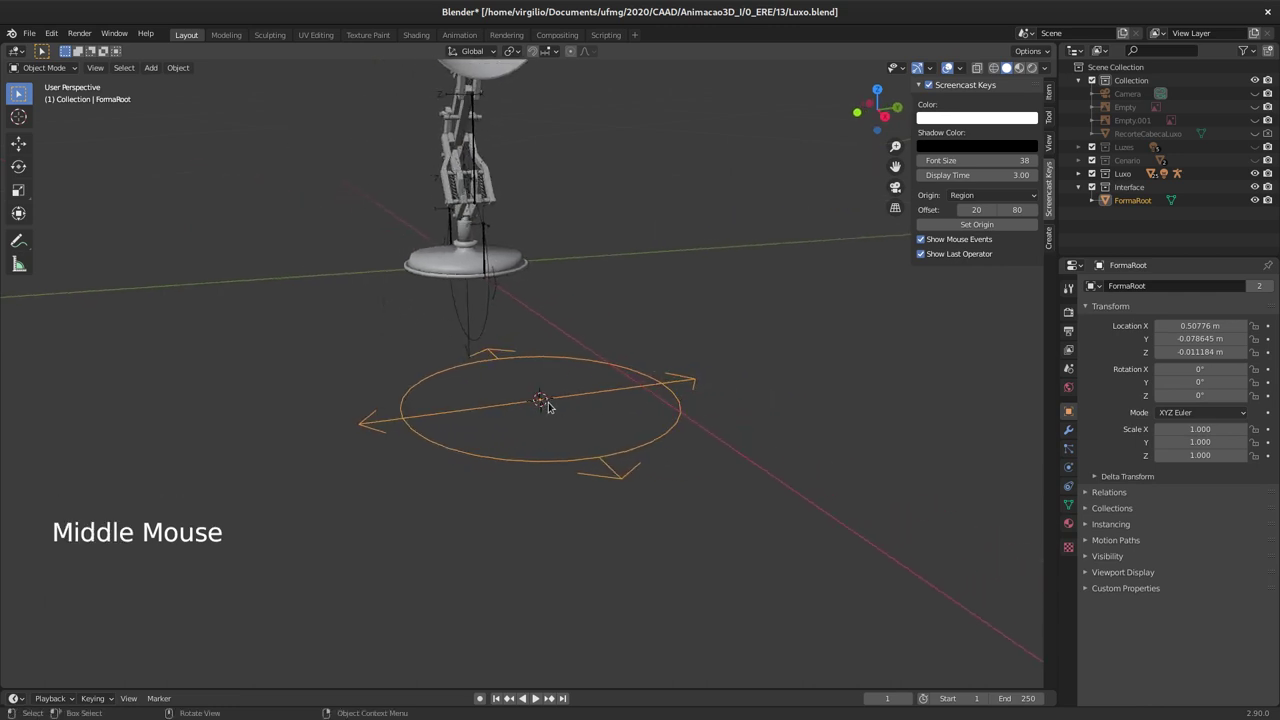
Step: Rotate all of the FormaRoot shape's points 90° about the X axis in Edit Mode
middle_click(606, 371)
middle_click(557, 353)
middle_click(611, 360)
key(Tab)
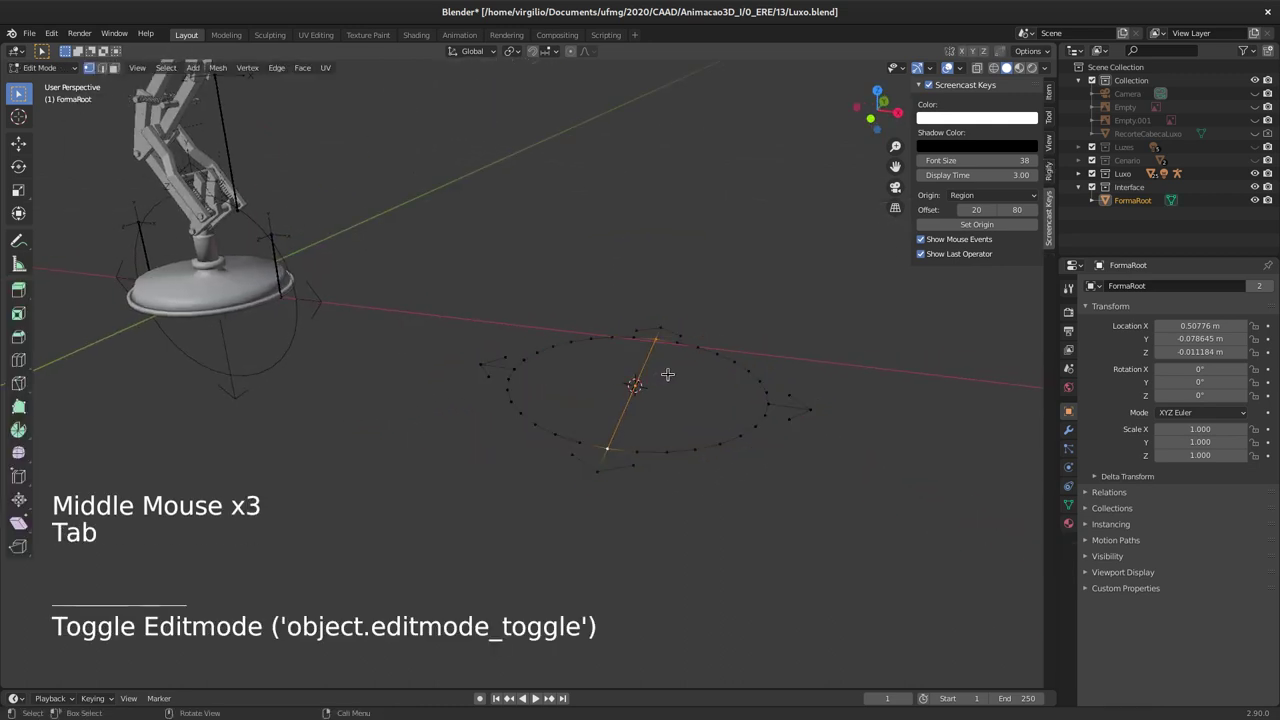
key(a)
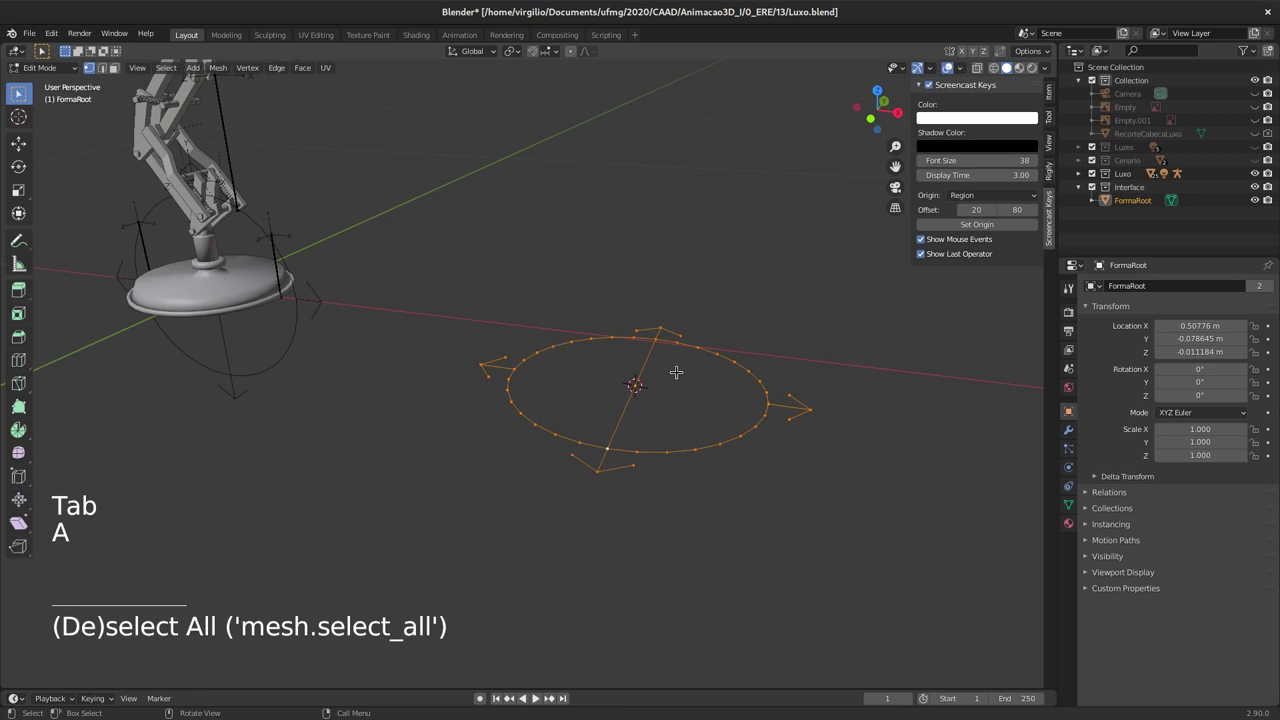
key(r)
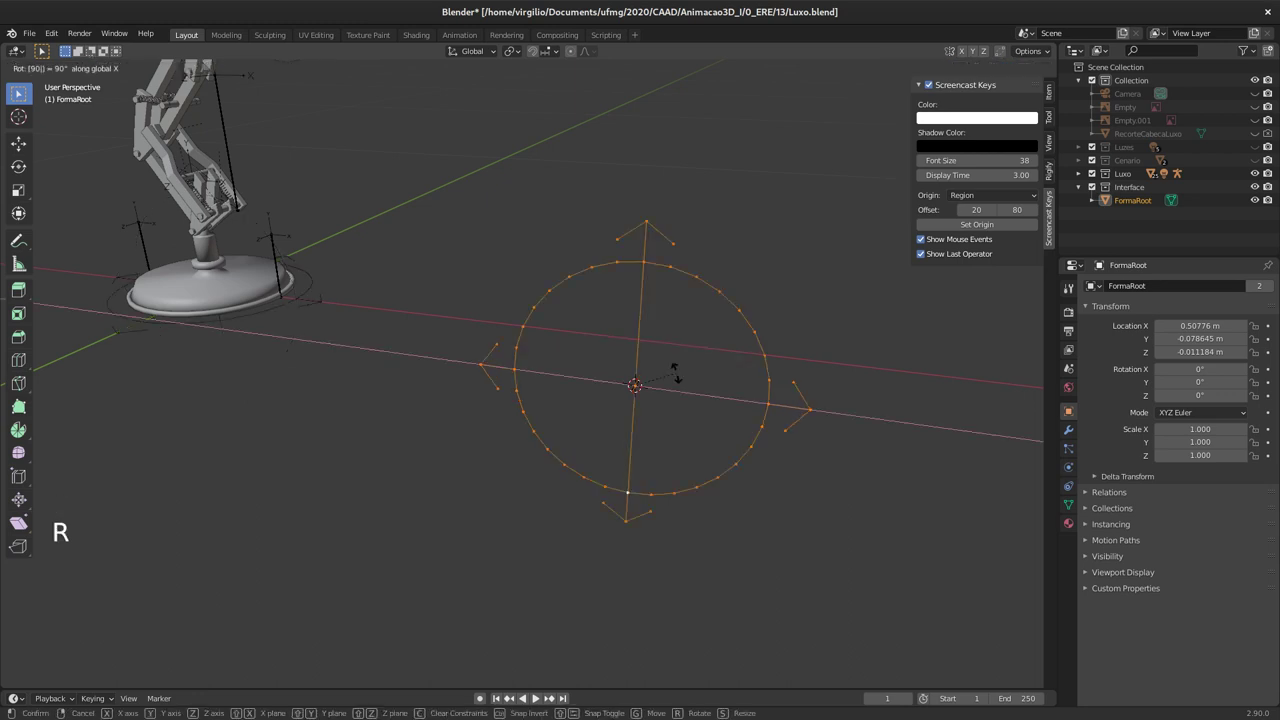
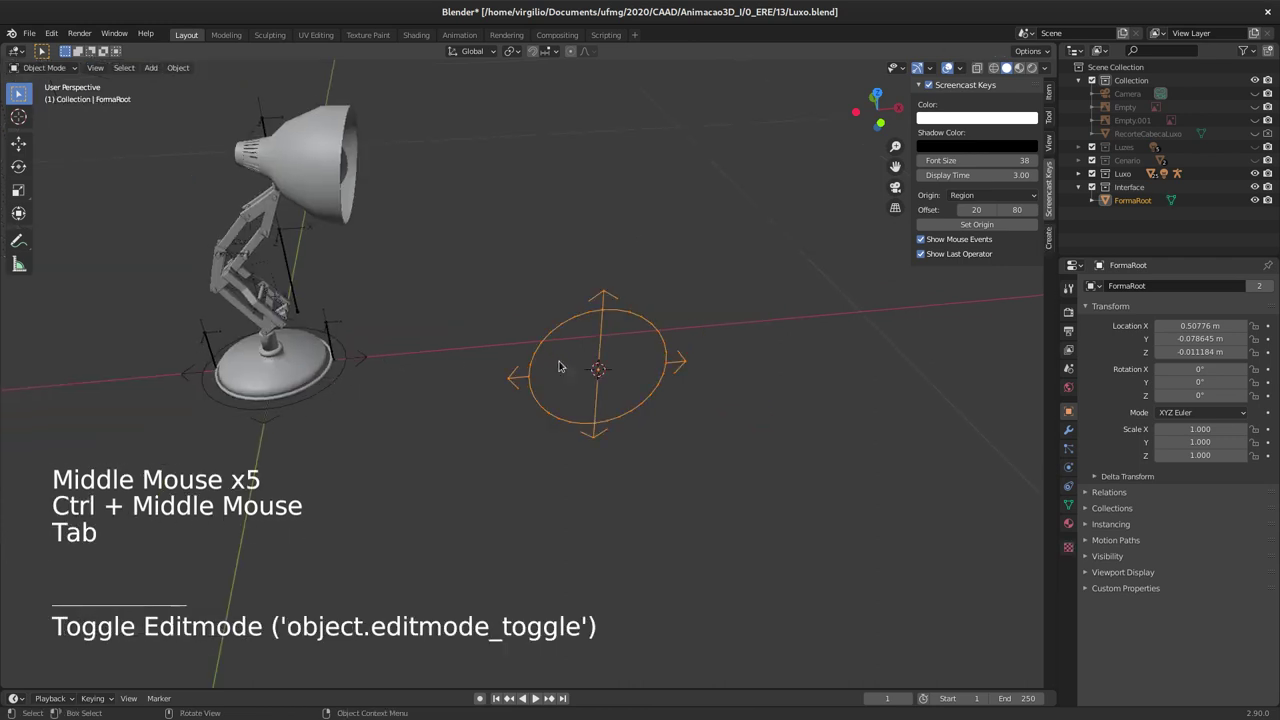
Step: Select the armature's Root bone and display its custom shape as wireframe
middle_click(288, 369)
click(401, 505)
middle_click(452, 371)
middle_click(493, 345)
middle_click(443, 333)
click(1162, 637)
Step: Inspect the wireframe Root shape around the lamp, then select the FormaRoot object again
middle_click(409, 293)
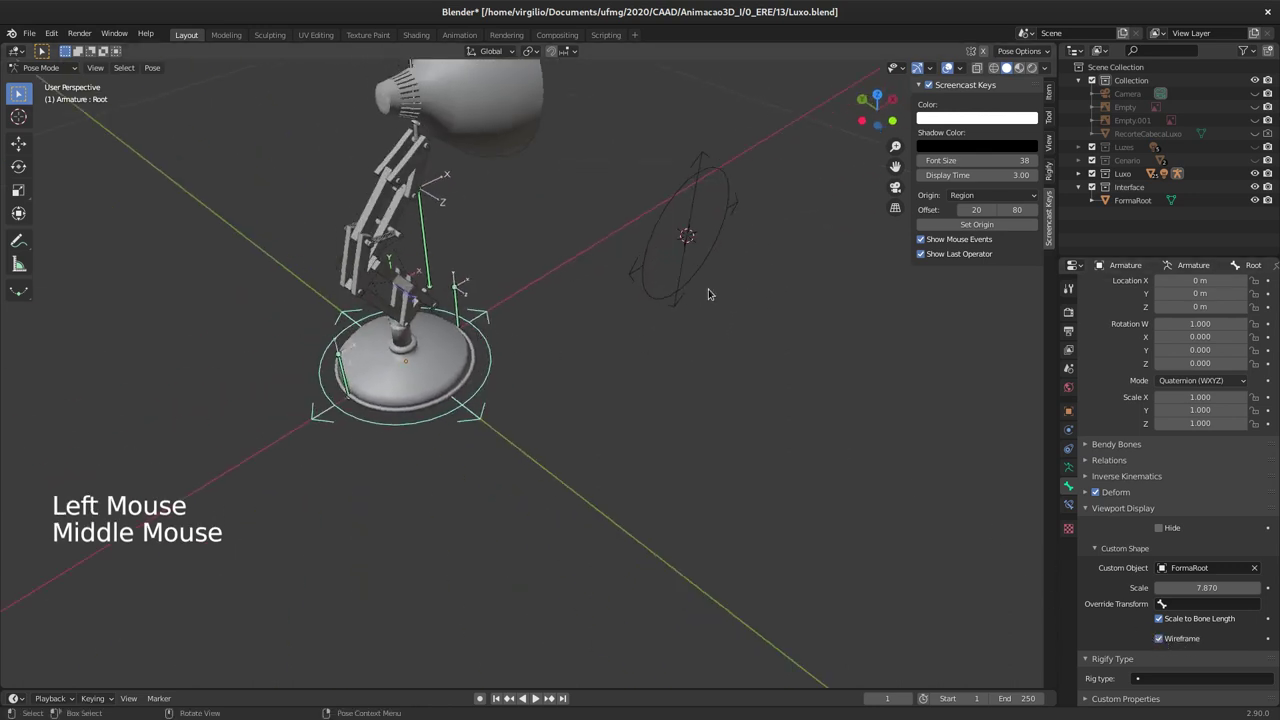
middle_click(469, 291)
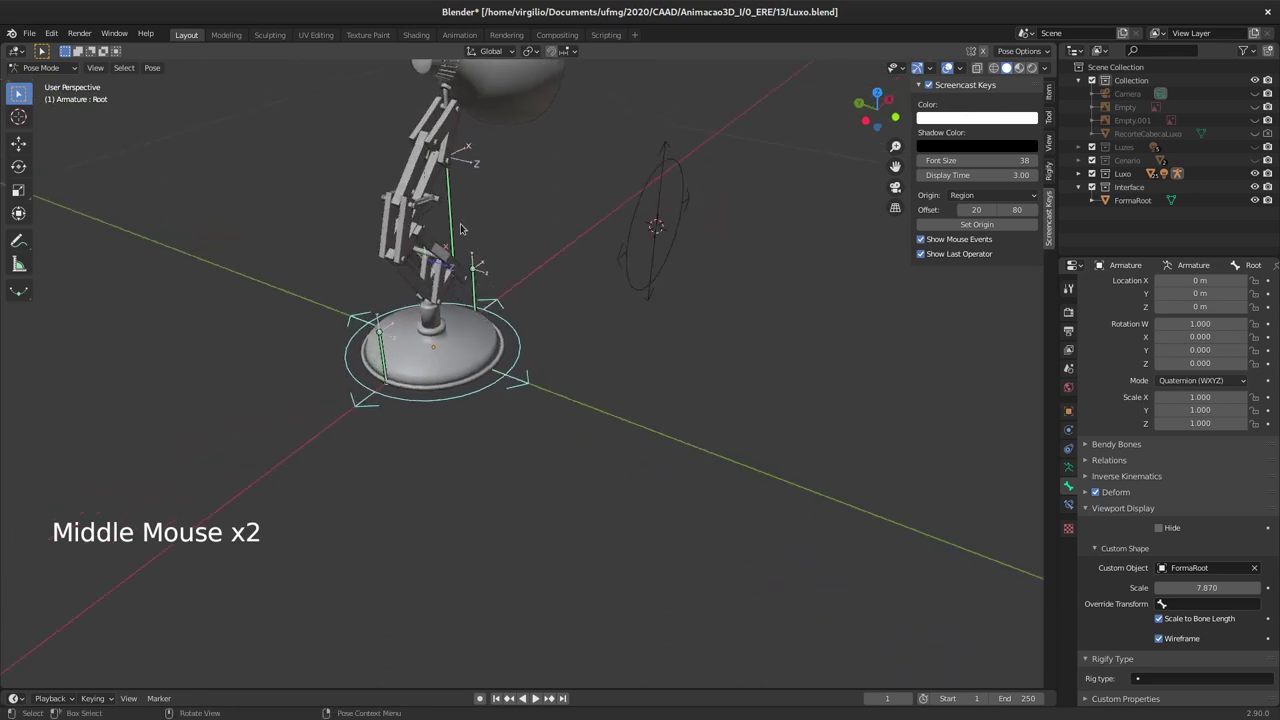
click(455, 223)
middle_click(439, 379)
middle_click(387, 345)
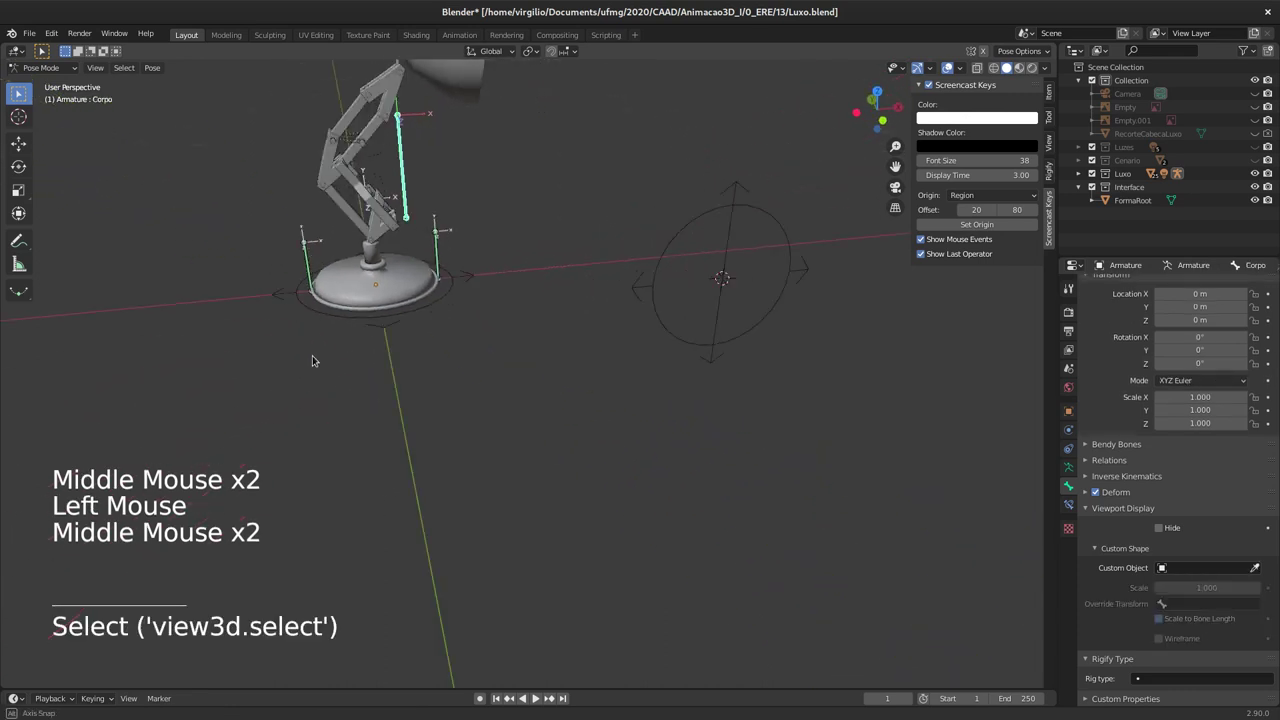
middle_click(286, 318)
middle_click(397, 323)
middle_click(406, 325)
middle_click(407, 328)
middle_click(505, 294)
click(709, 315)
Step: Move the FormaRoot points slightly along Y in Edit Mode and return to Object Mode
key(Tab)
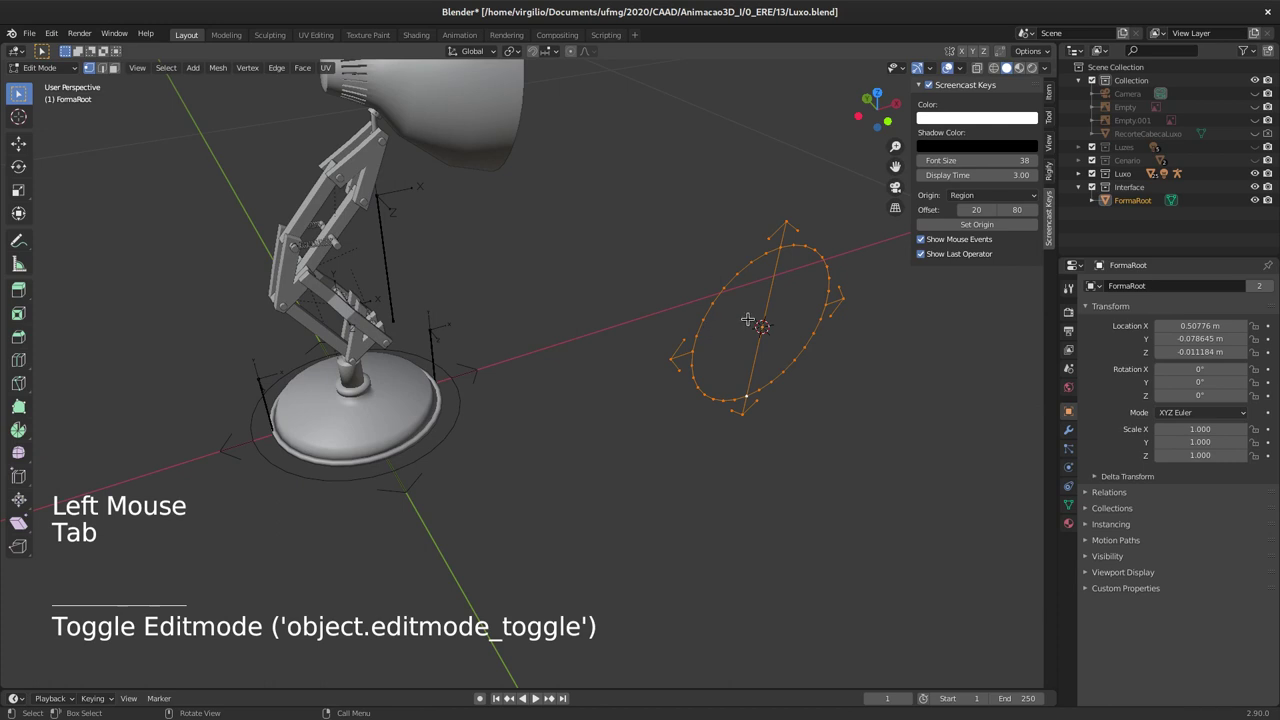
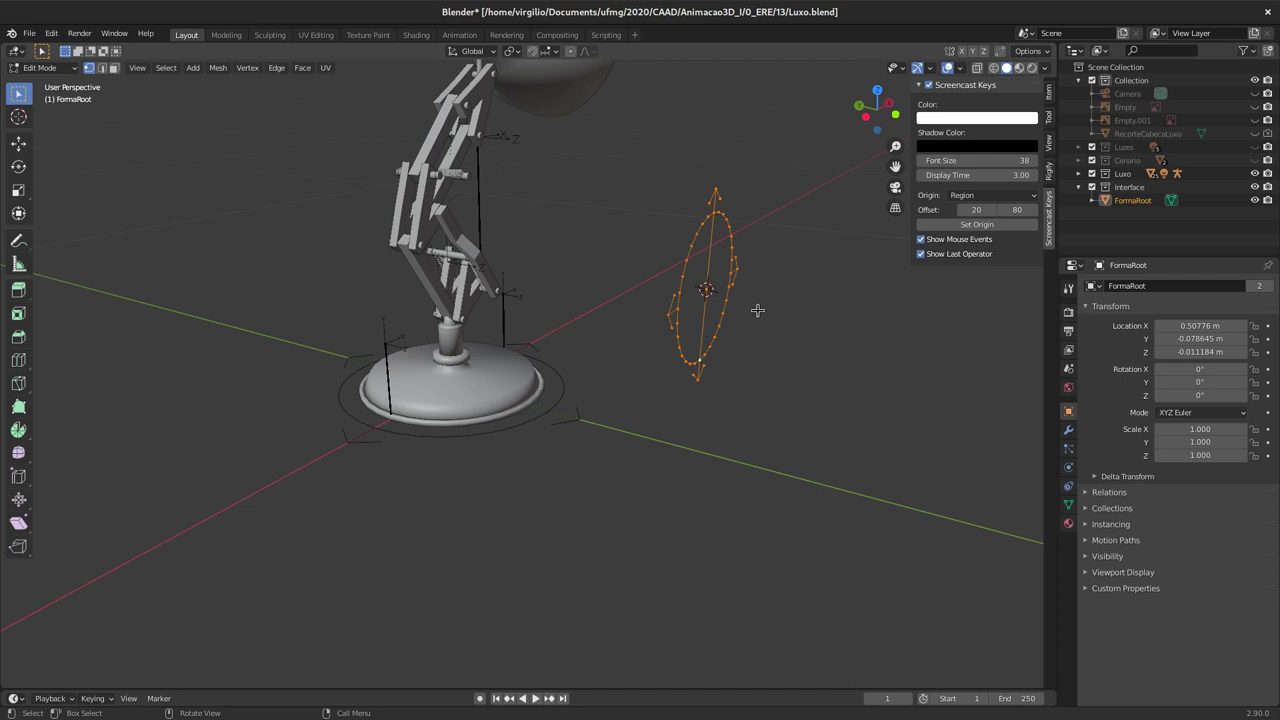
key(g)
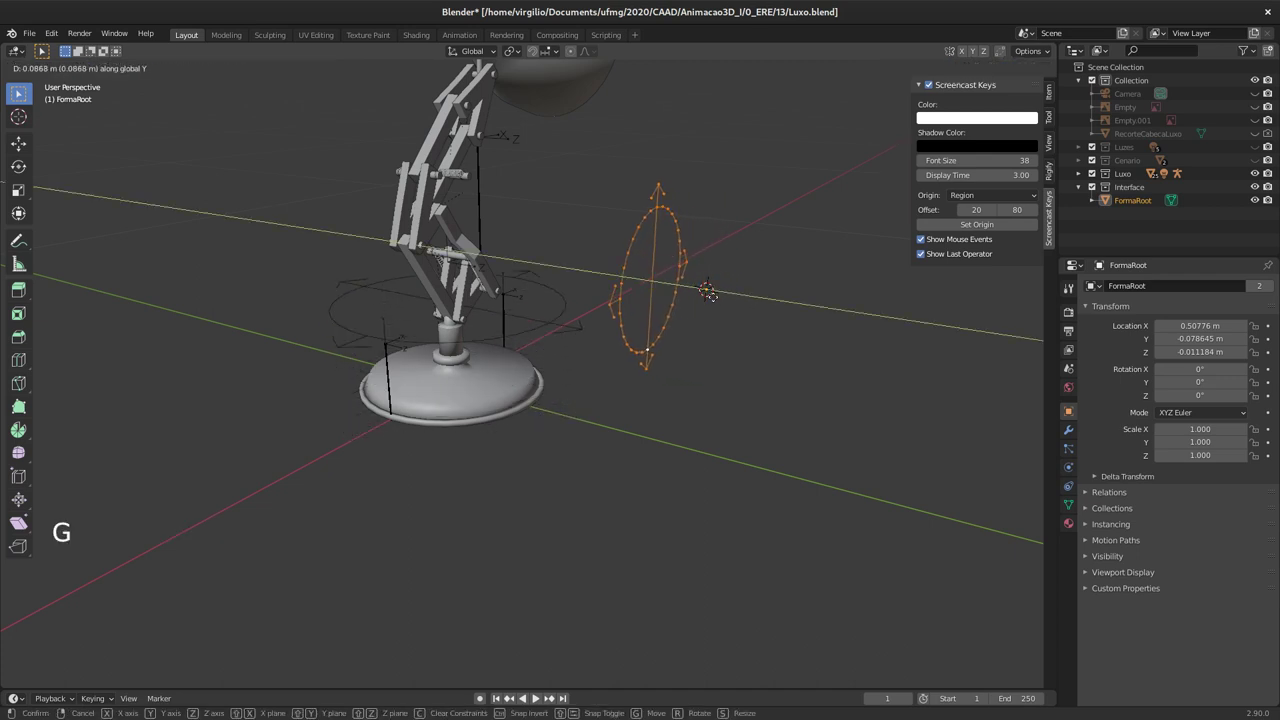
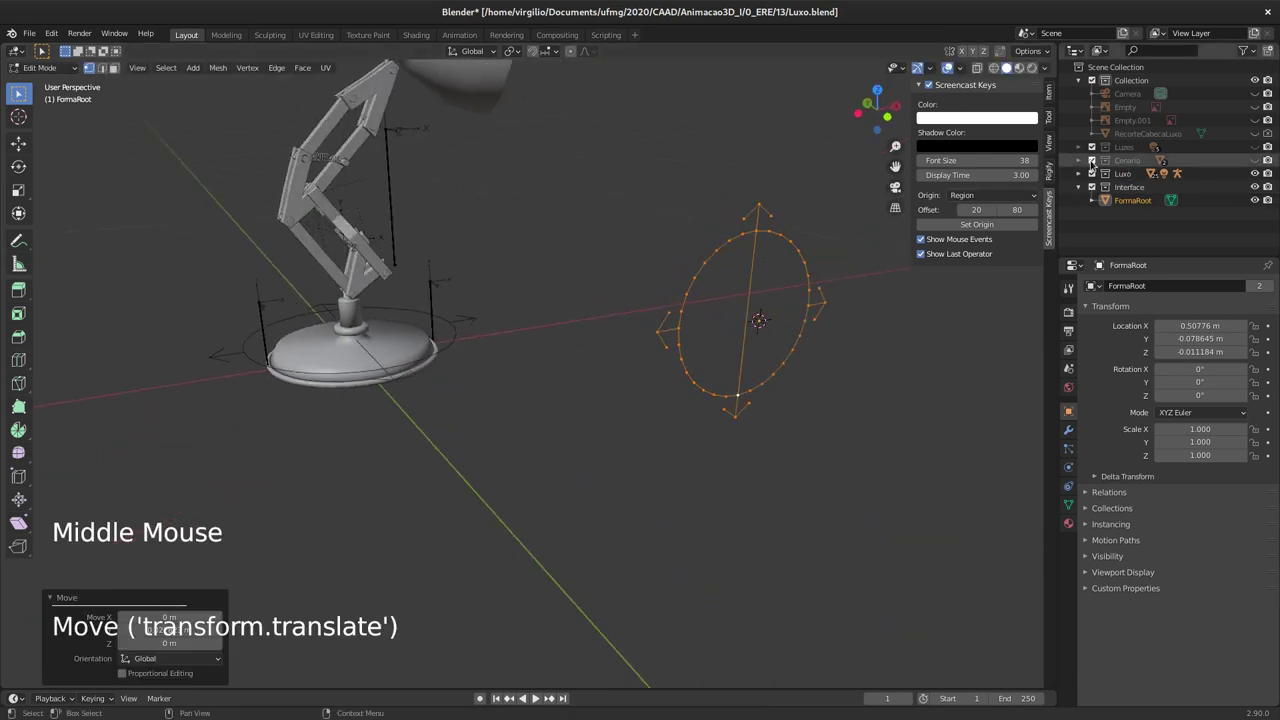
click(1261, 157)
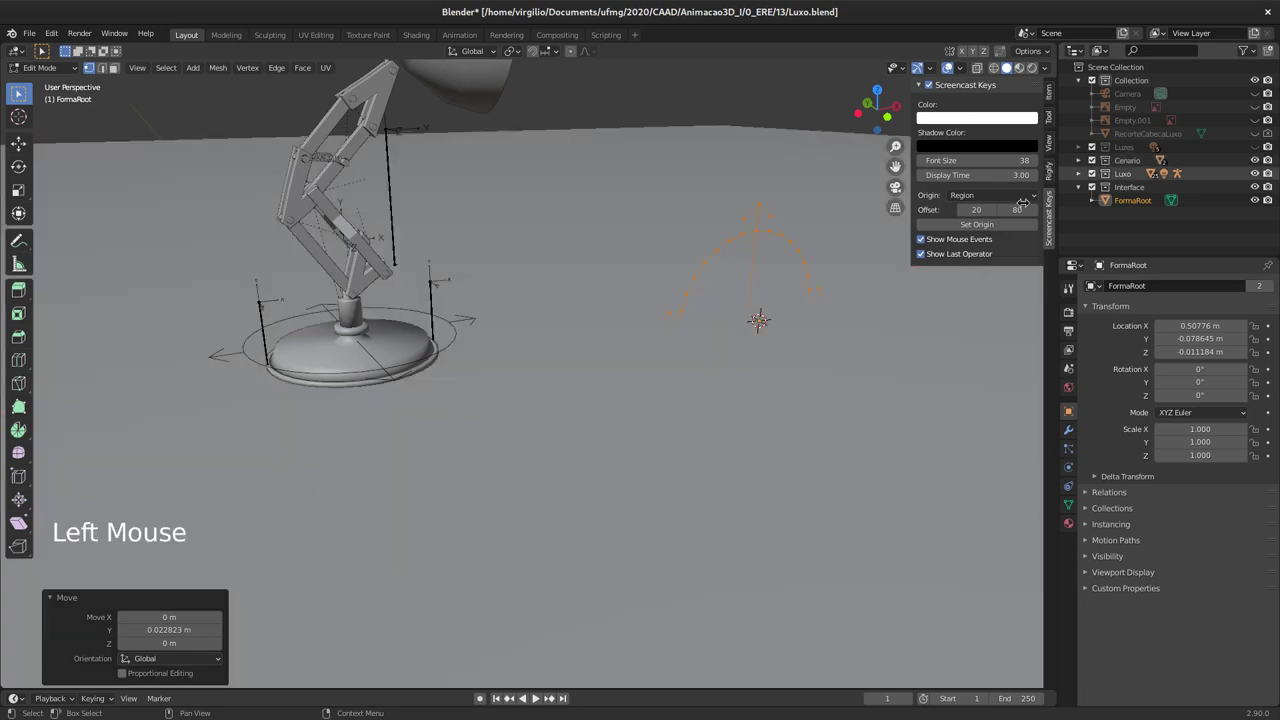
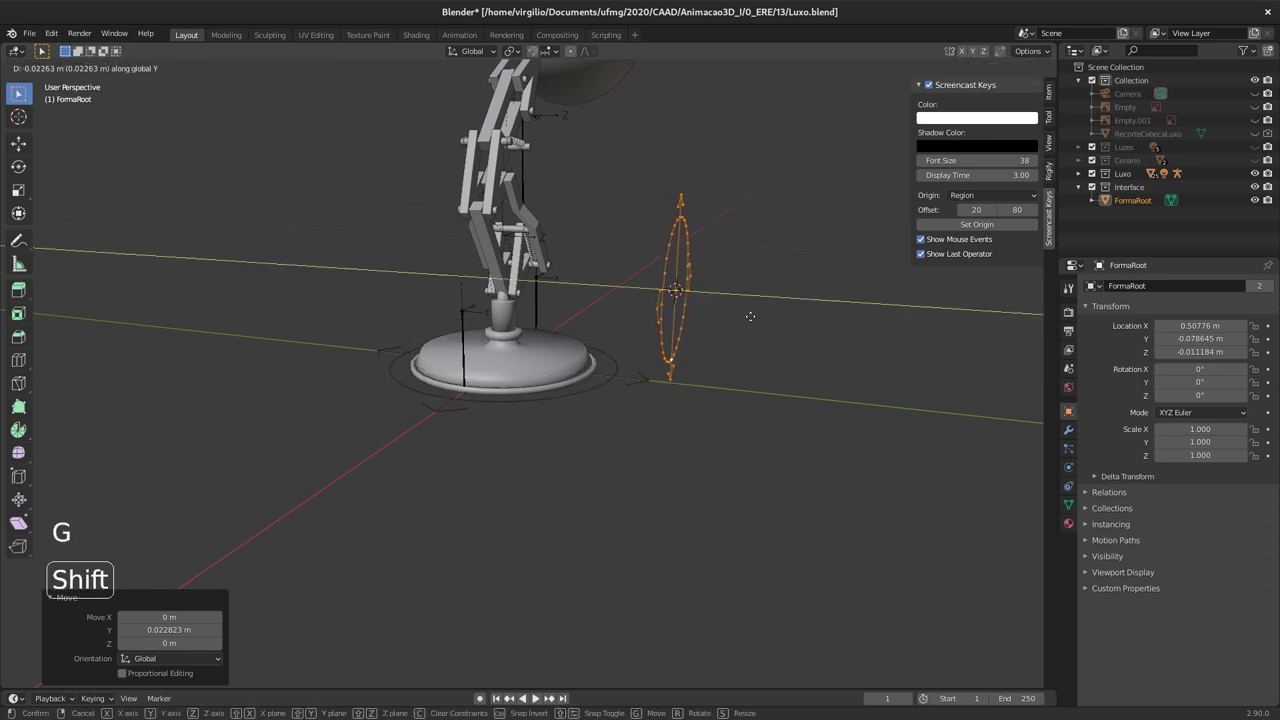
key(g)
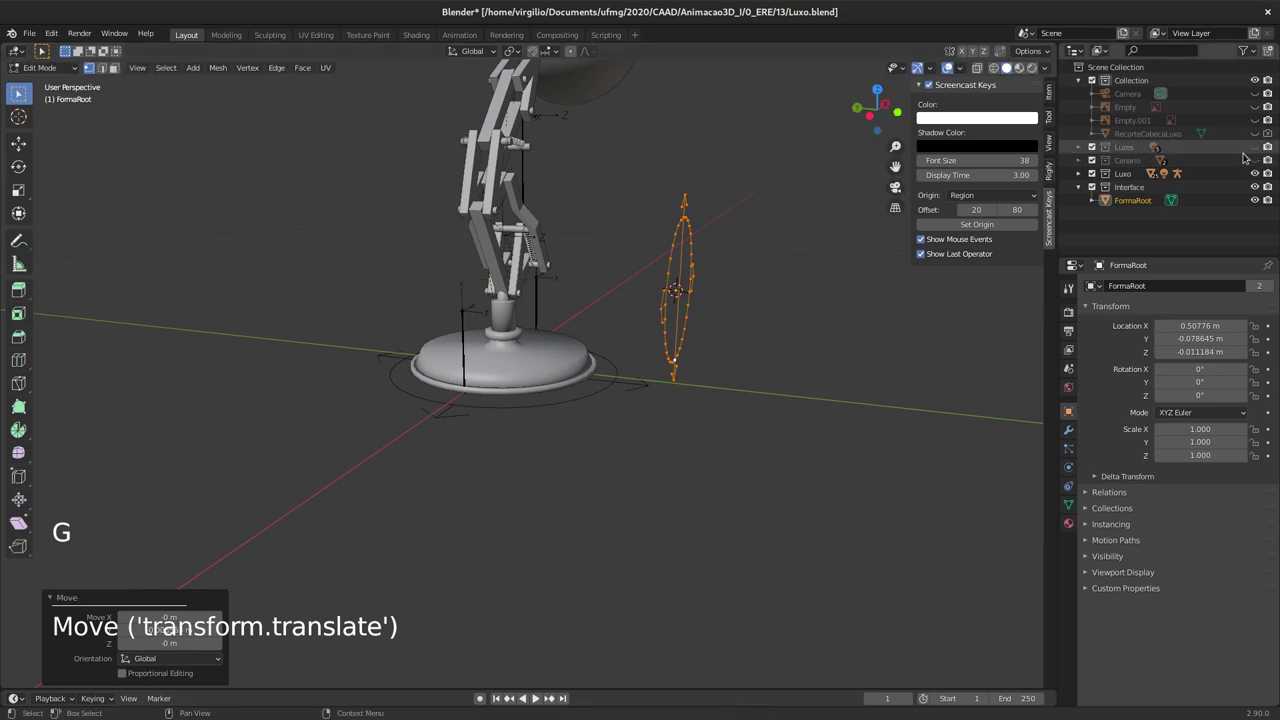
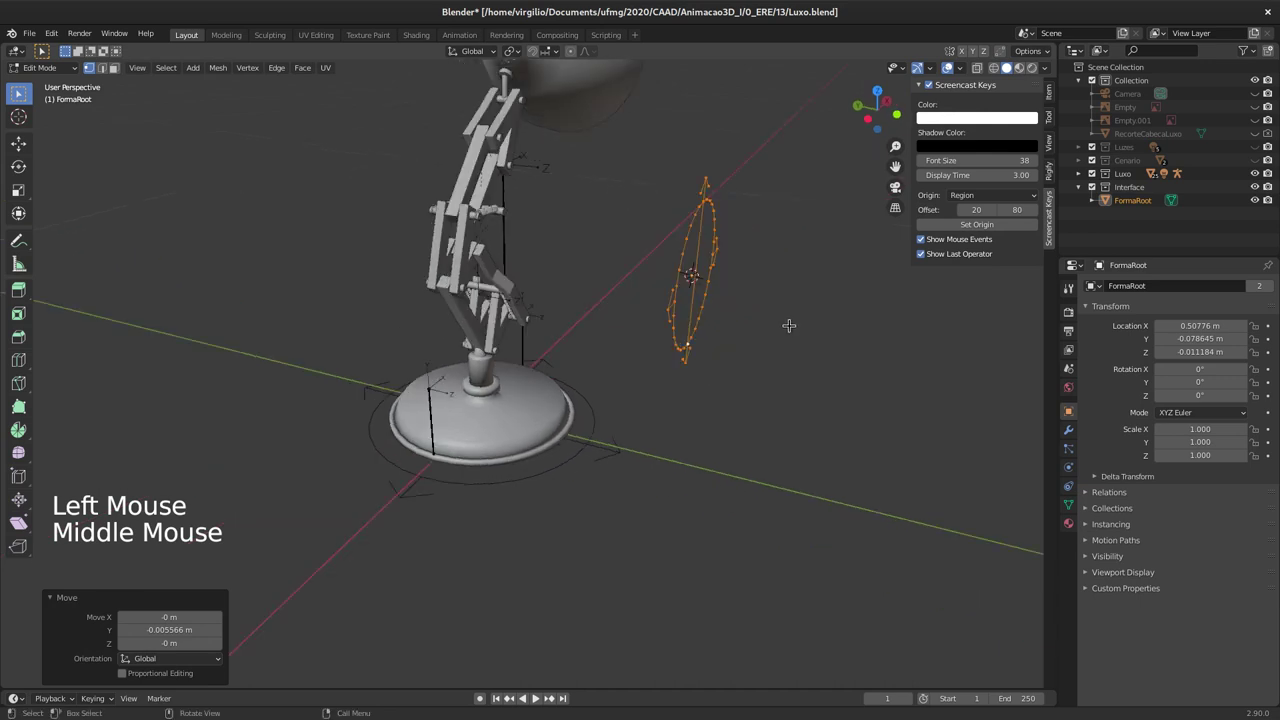
key(g)
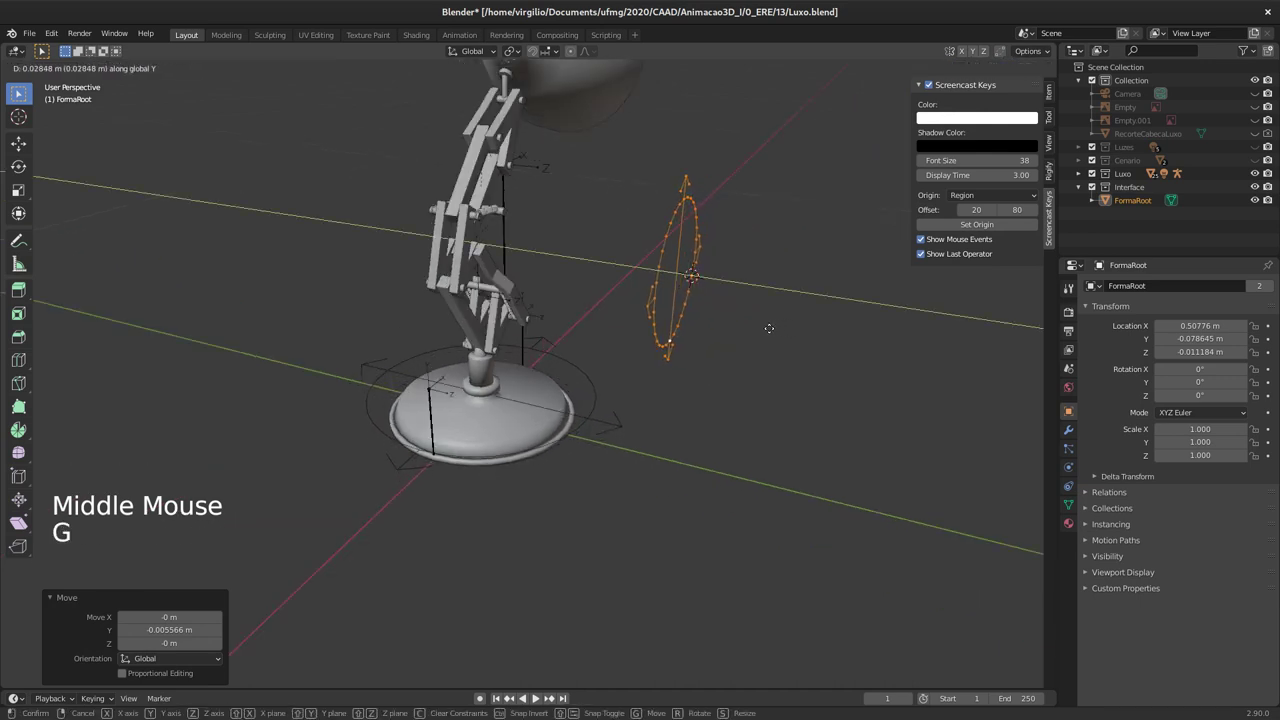
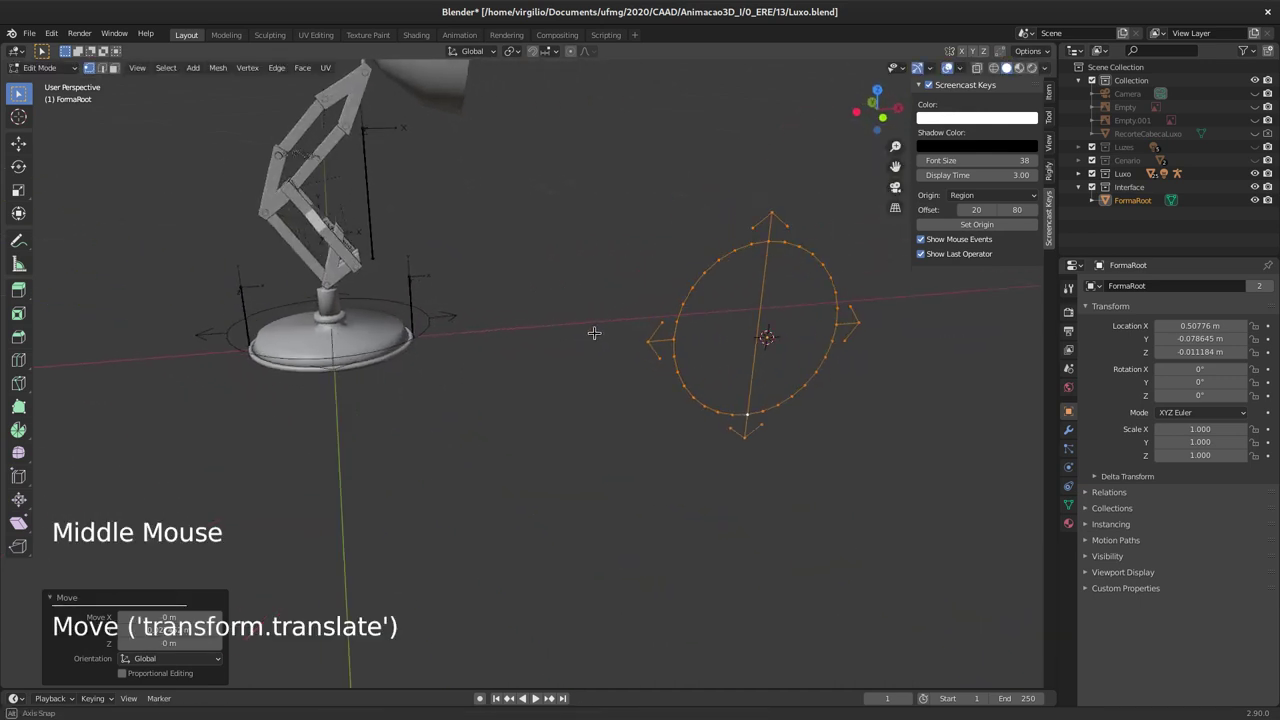
key(Tab)
Step: Enter Pose Mode on the Root bone and orbit to review its custom shape on the lamp
click(470, 363)
middle_click(431, 426)
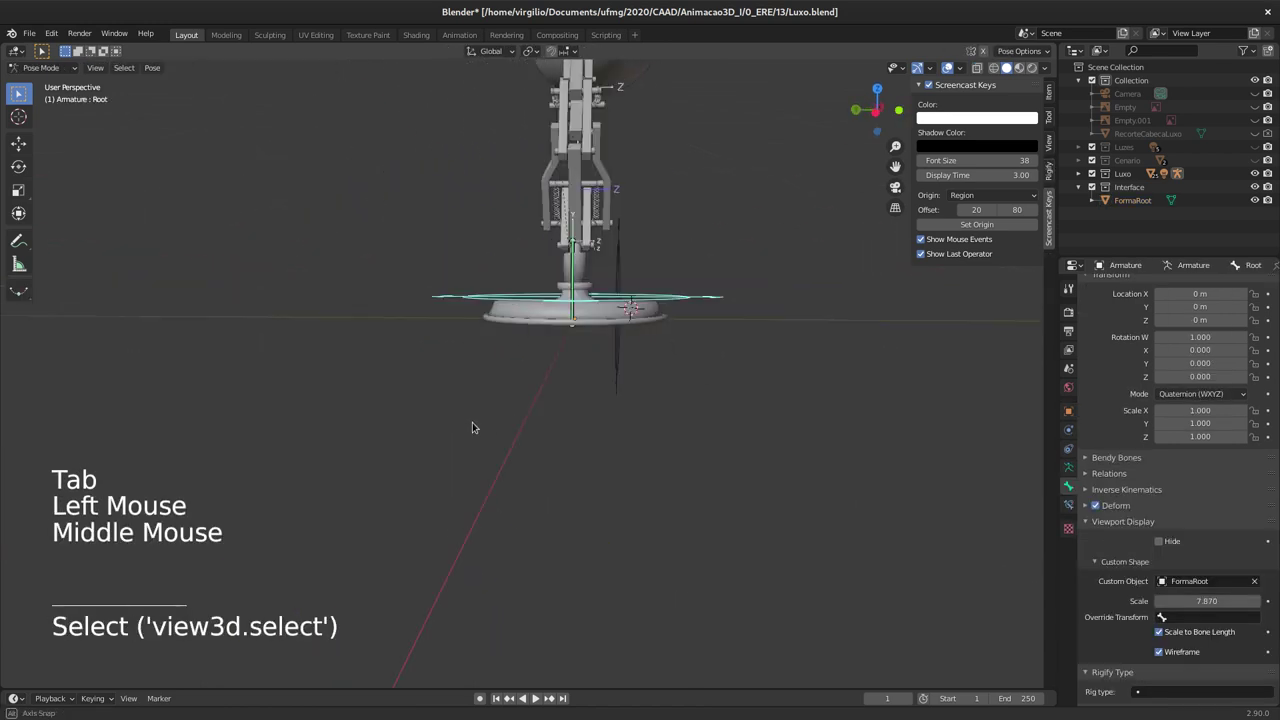
middle_click(487, 341)
middle_click(479, 316)
middle_click(509, 286)
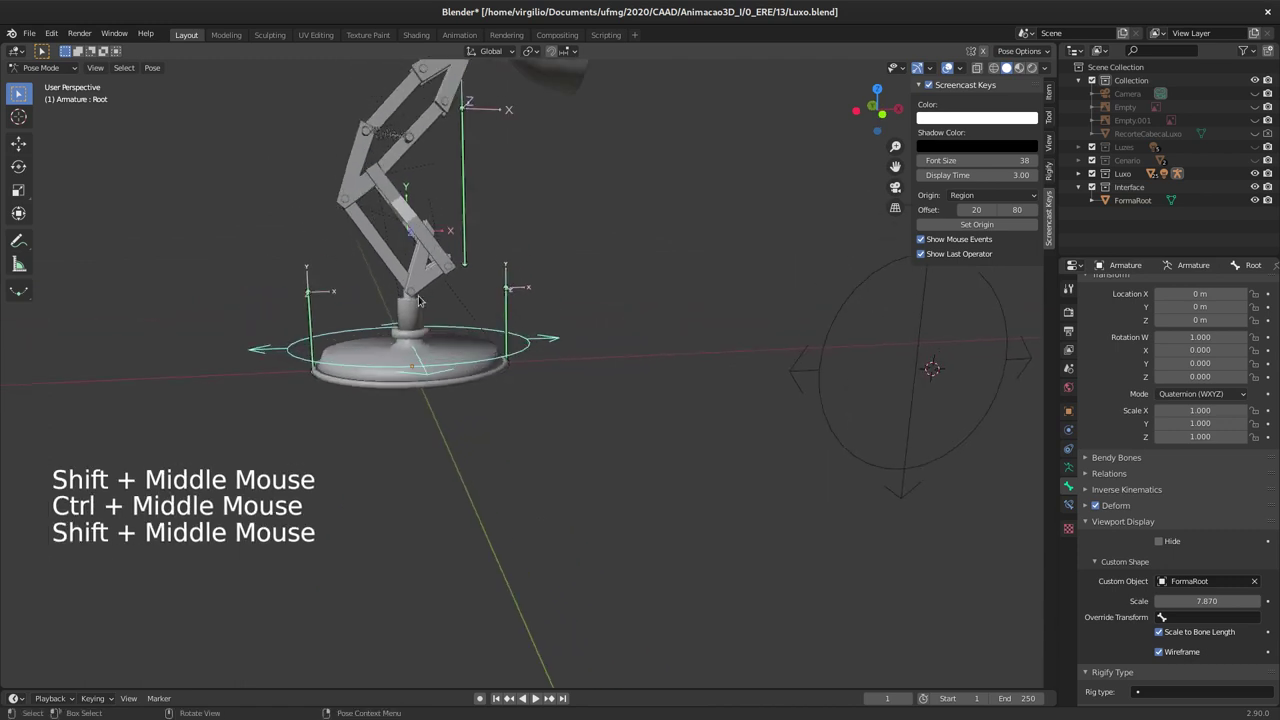
middle_click(501, 257)
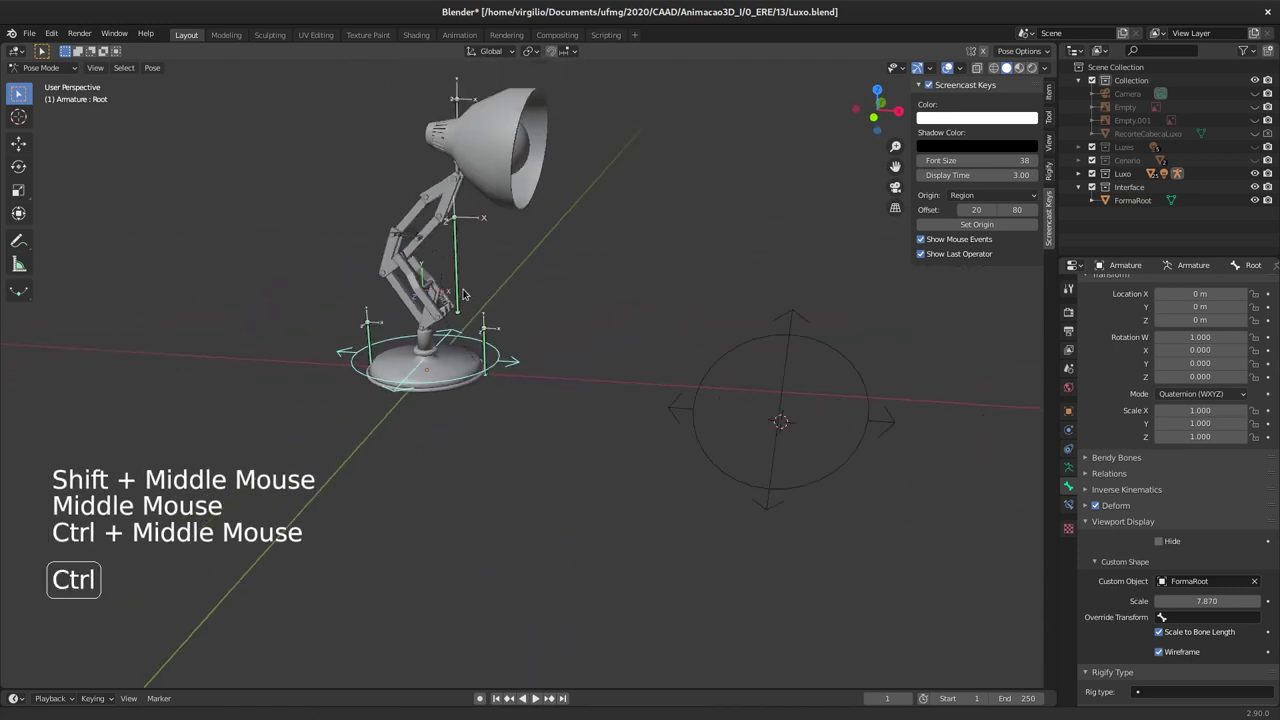
middle_click(460, 292)
middle_click(498, 338)
middle_click(521, 341)
middle_click(517, 347)
middle_click(517, 330)
middle_click(523, 291)
middle_click(516, 302)
middle_click(537, 292)
middle_click(590, 267)
middle_click(592, 275)
Step: Check the shape around the lamp base, then hide the FormaRoot object from the viewport
middle_click(592, 287)
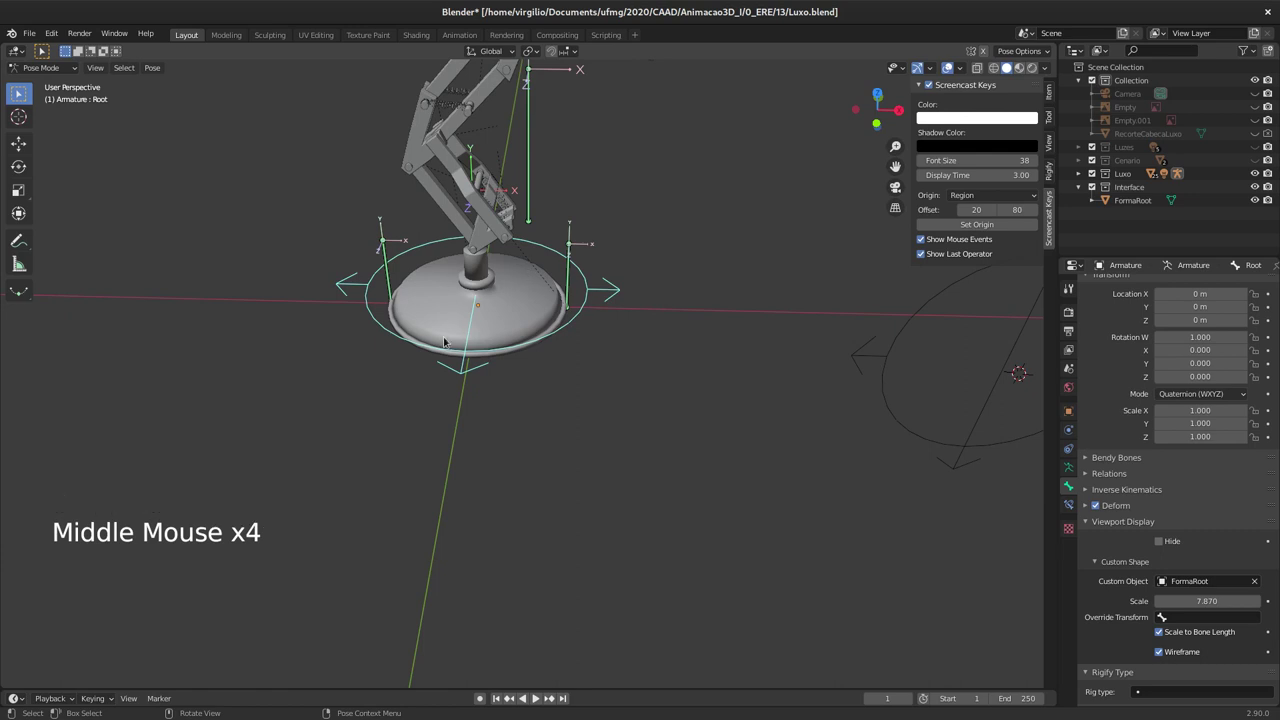
middle_click(556, 299)
middle_click(555, 286)
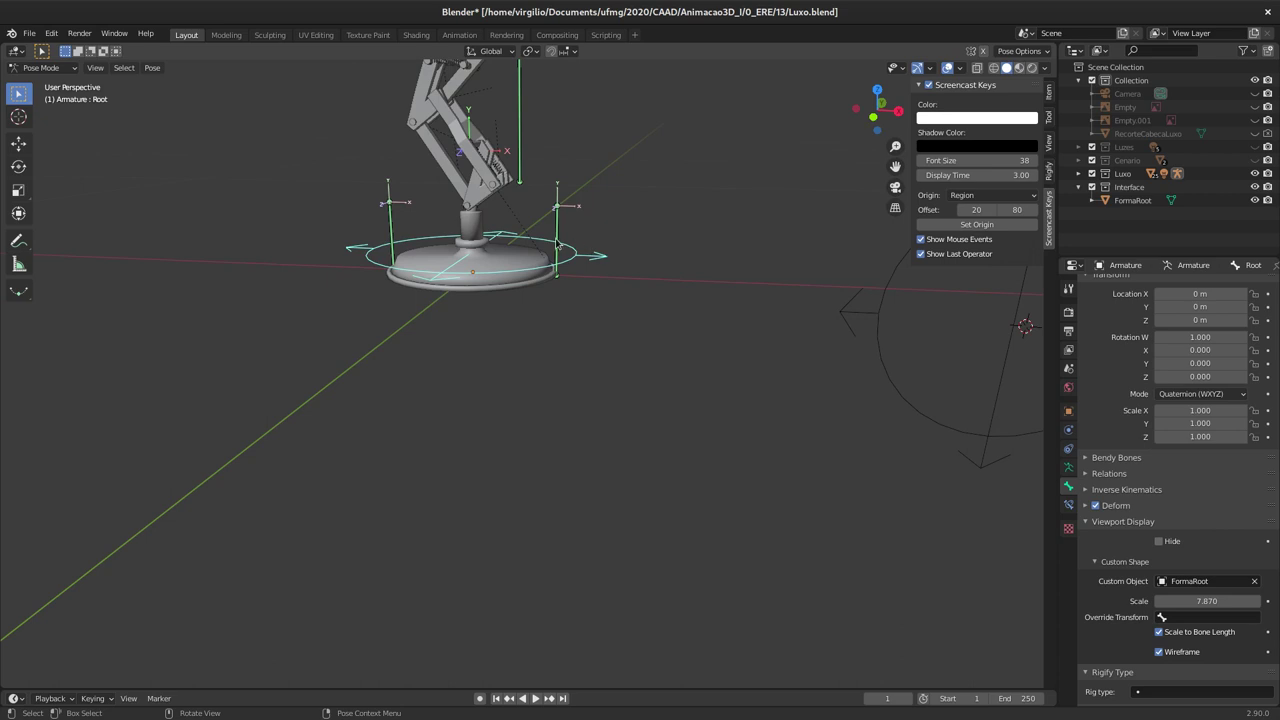
middle_click(491, 237)
middle_click(563, 258)
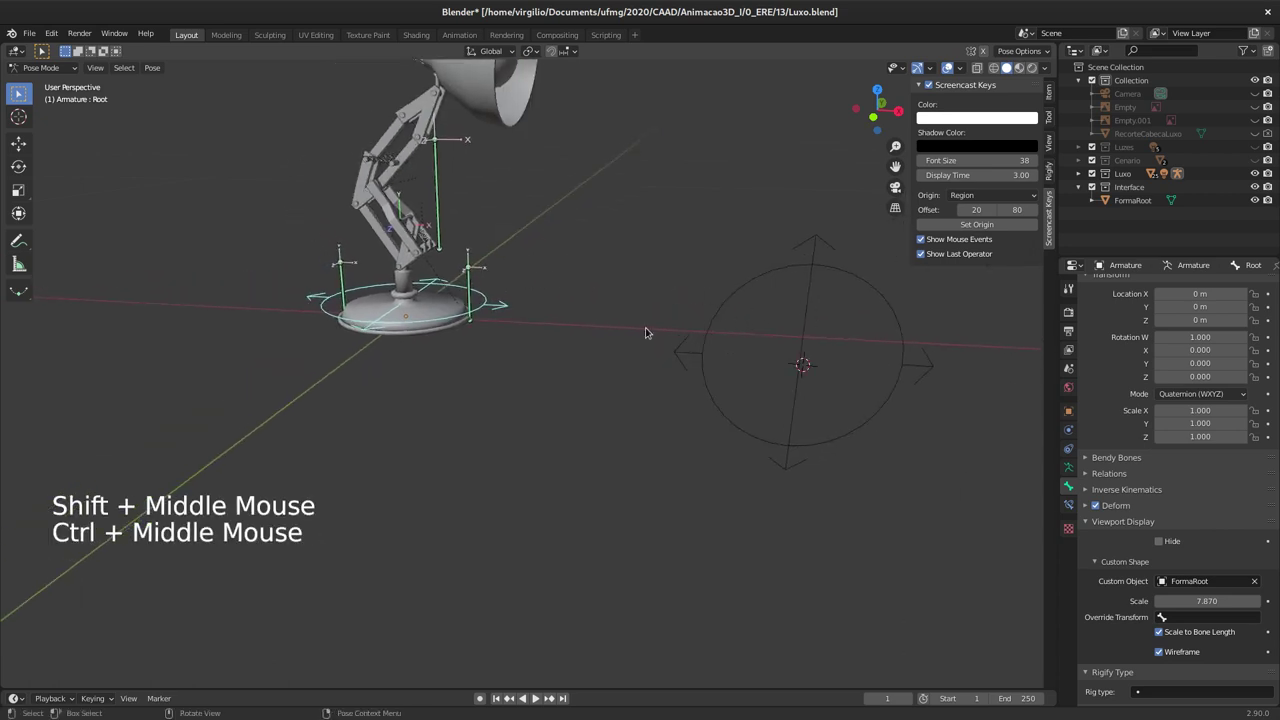
click(813, 282)
click(1259, 196)
Step: Add a Circle mesh, delete vertices down to a quarter arc and scale it smaller
key(shift+a)
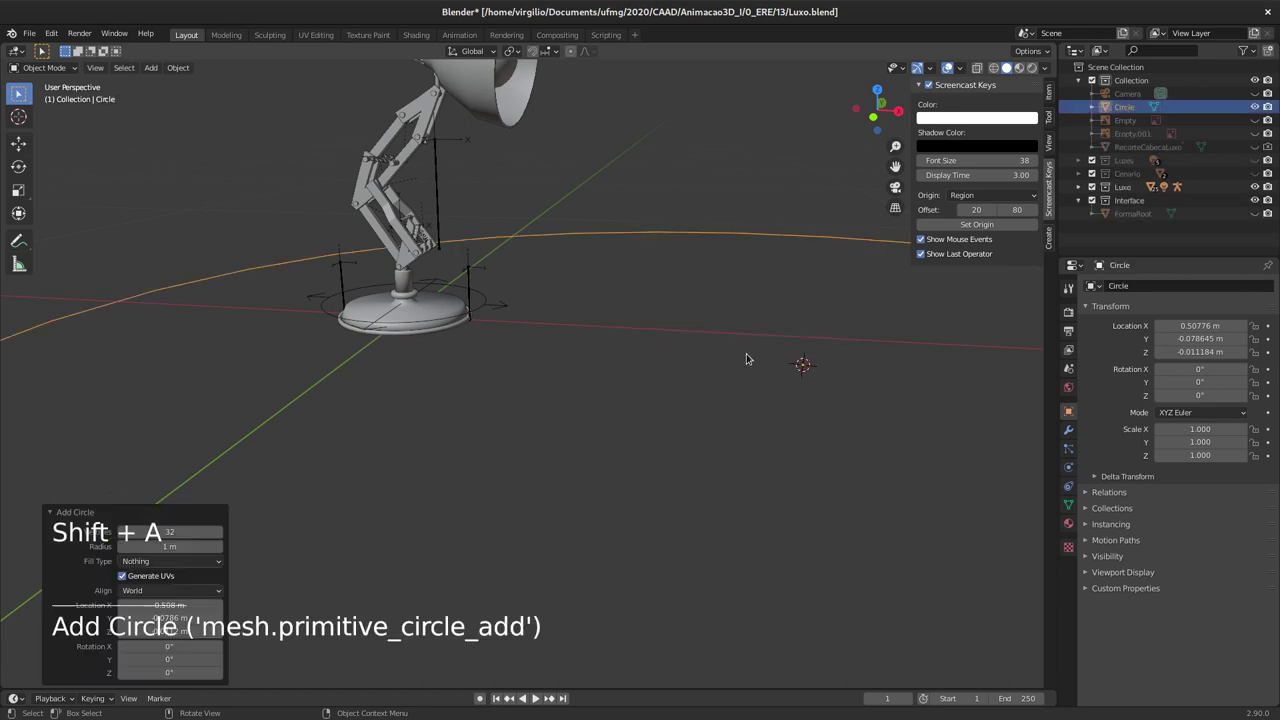
middle_click(667, 366)
middle_click(679, 360)
middle_click(657, 422)
middle_click(654, 377)
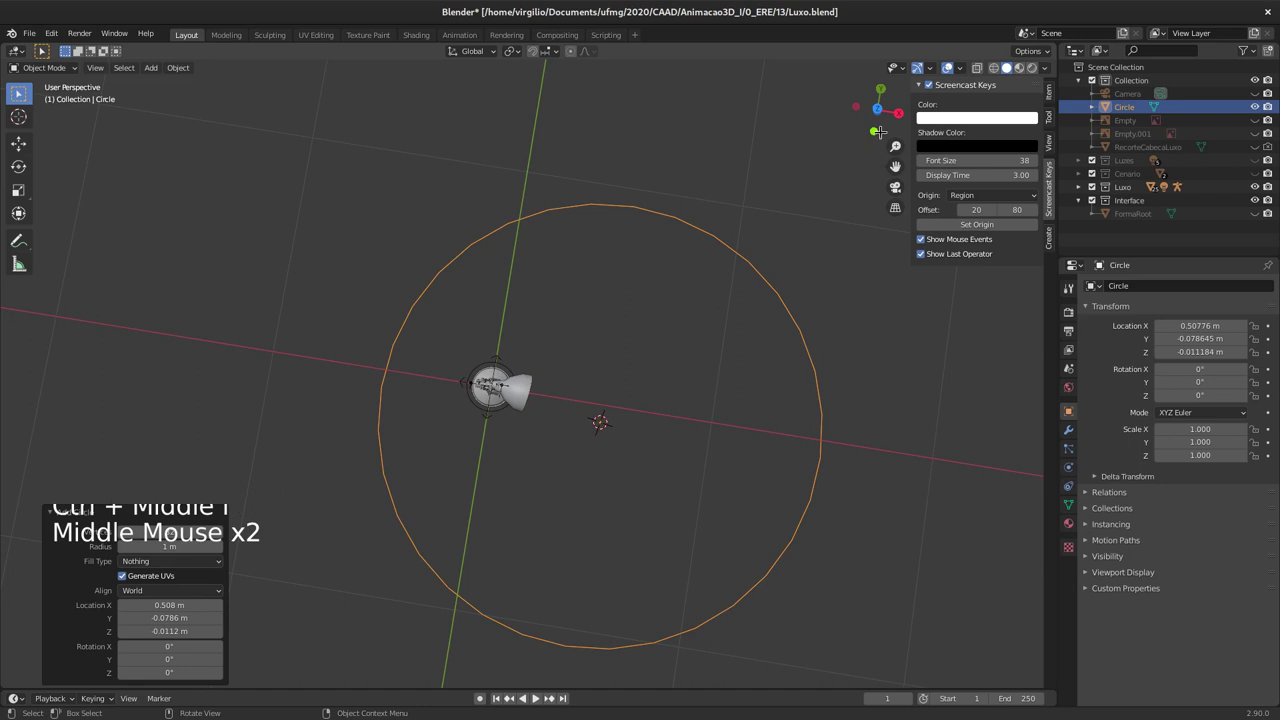
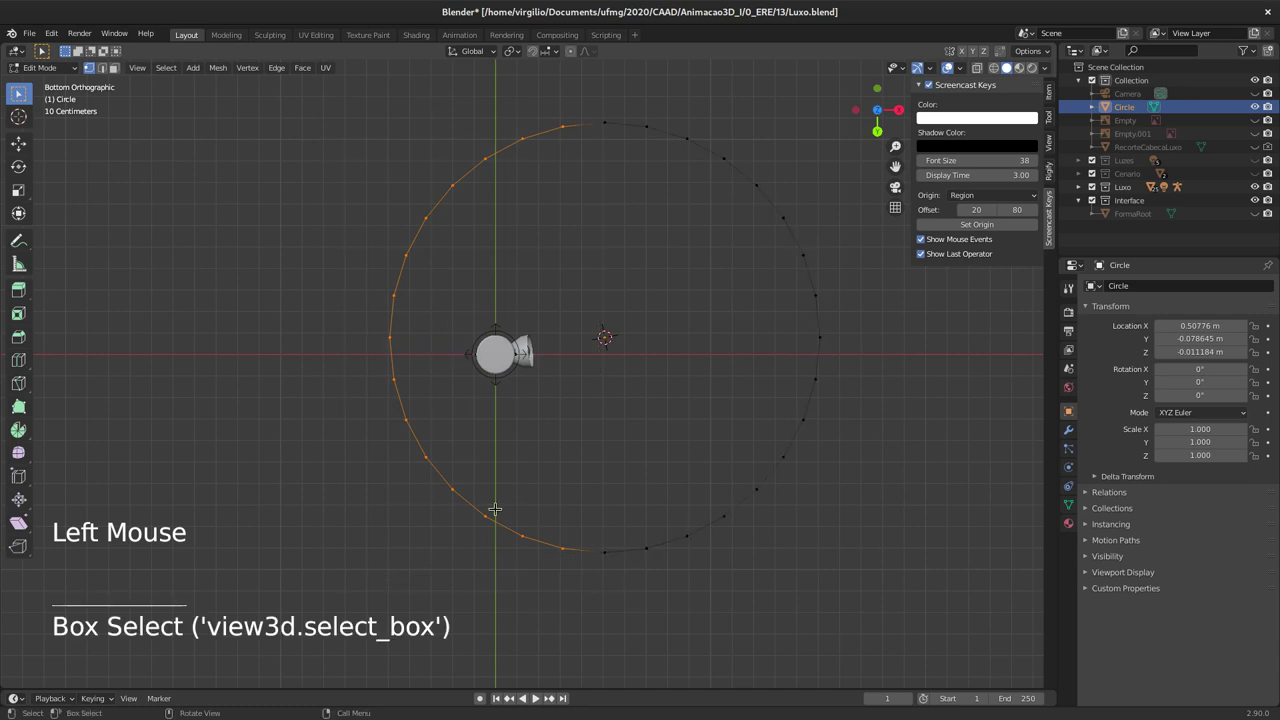
key(x)
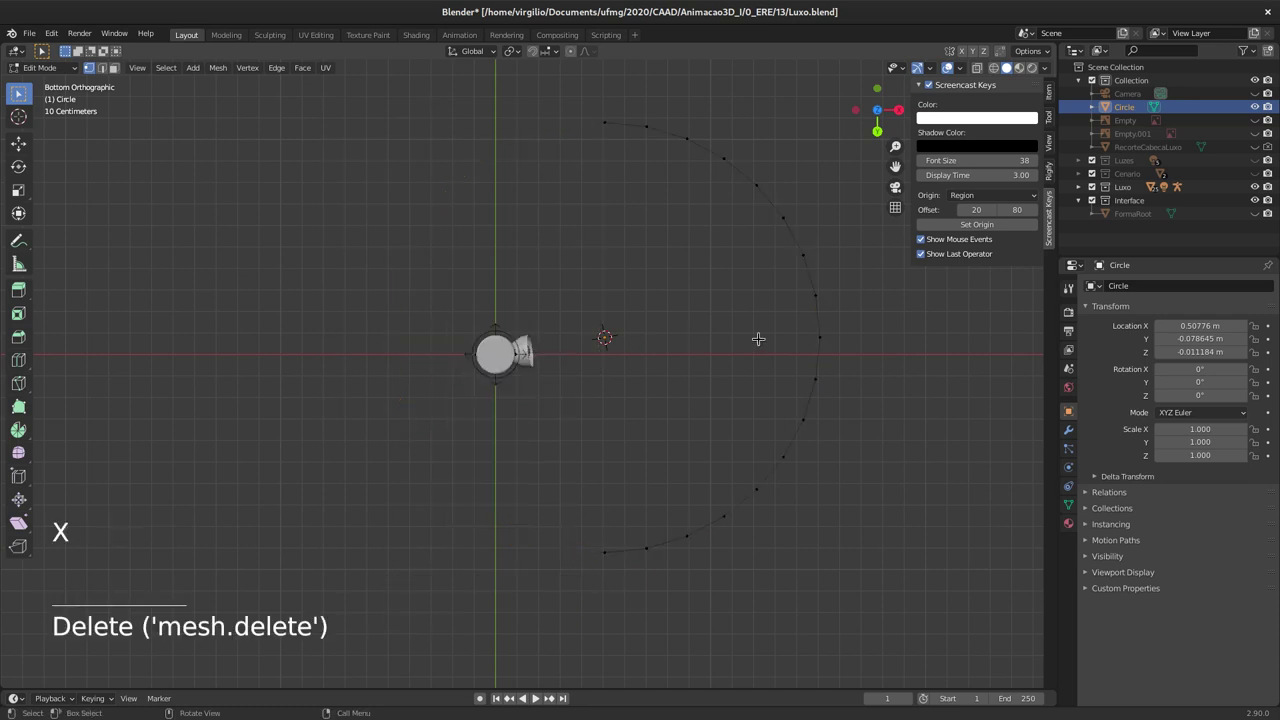
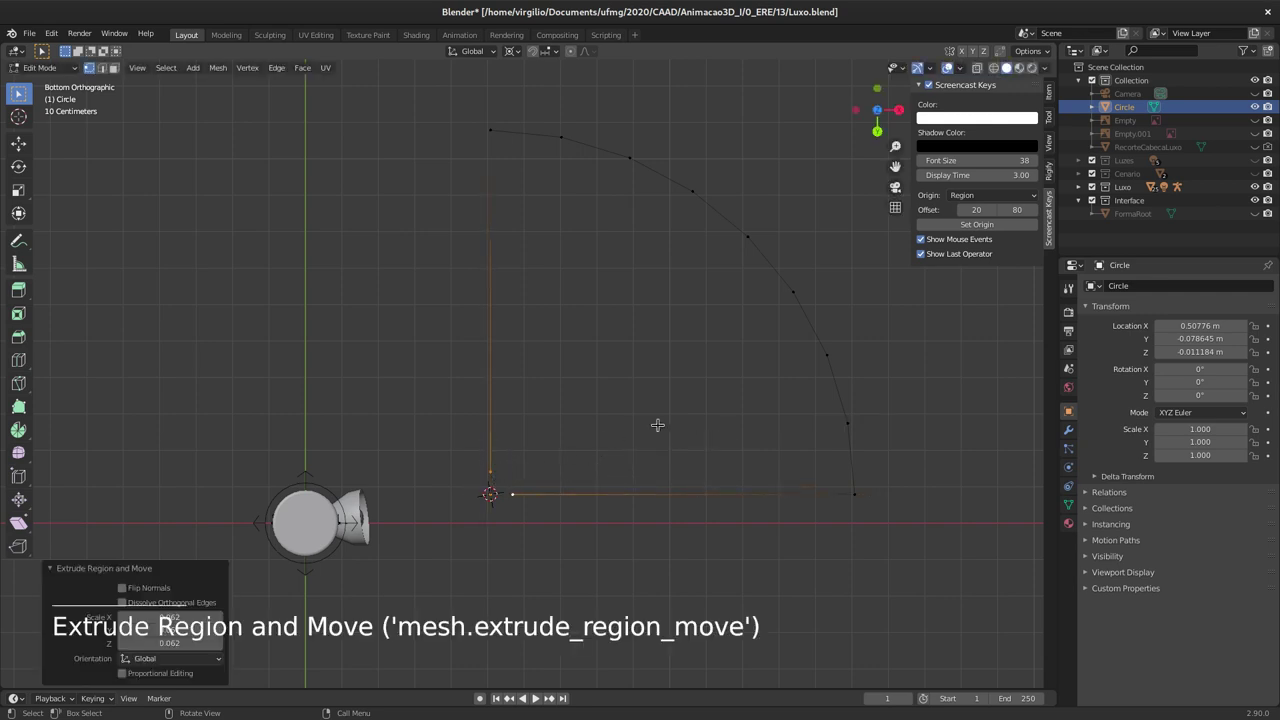
key(s)
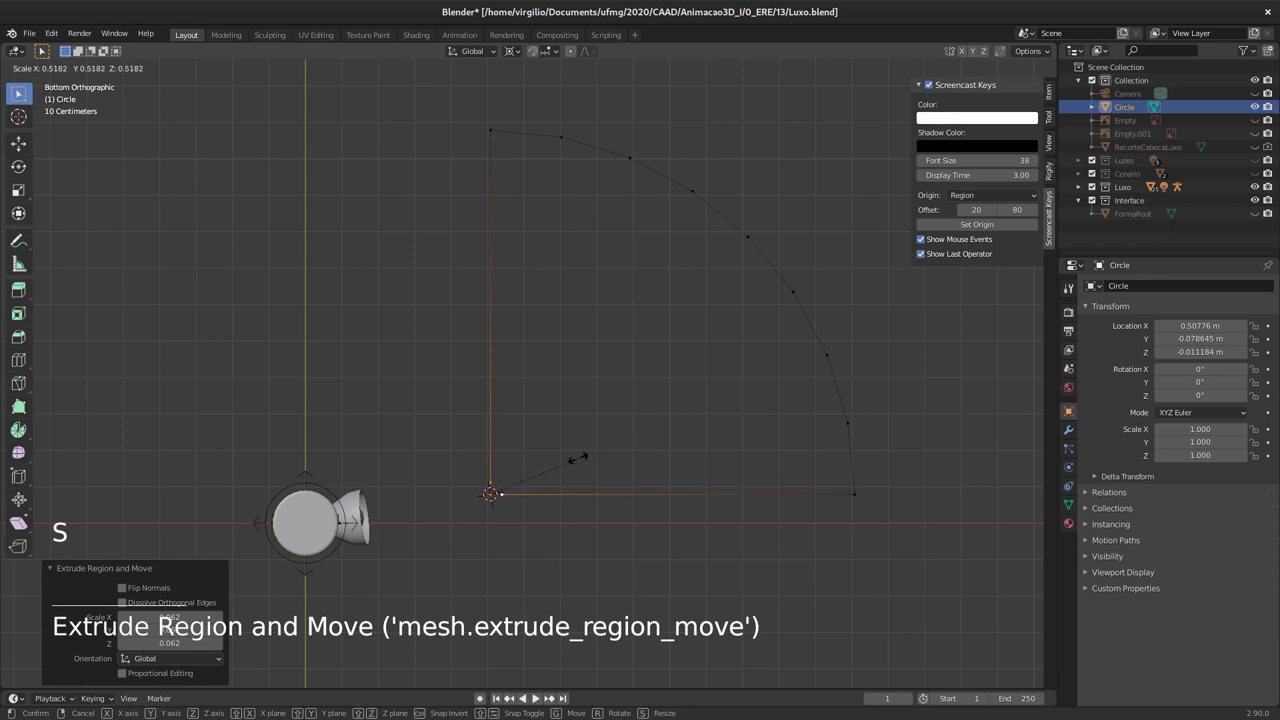
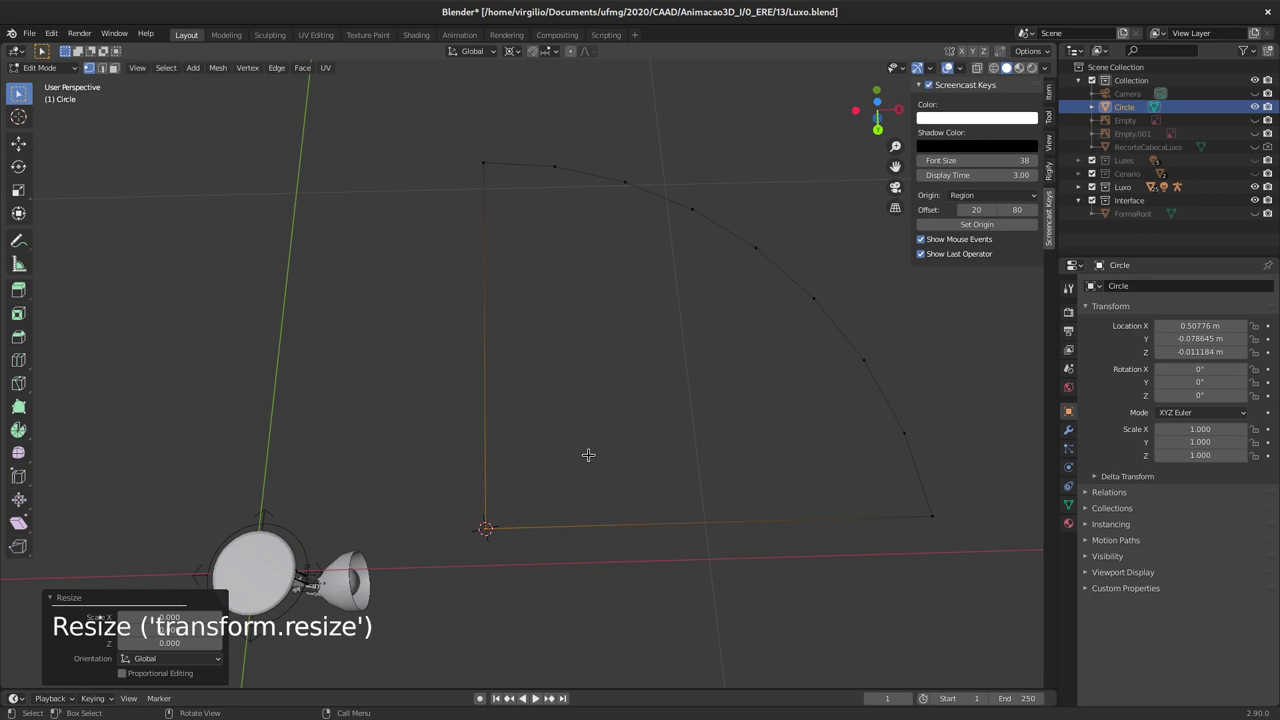
Step: Merge the arc's duplicate vertices by distance and extrude its end into an arrowhead tip
key(a)
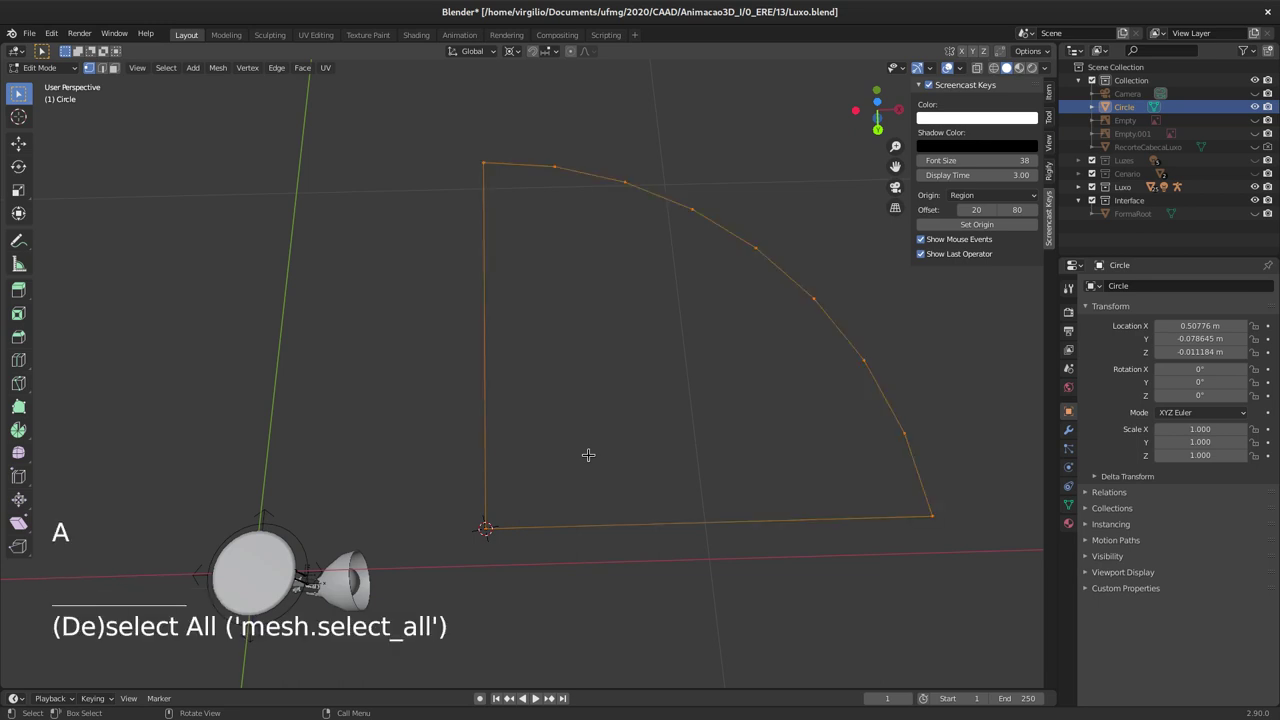
key(F3)
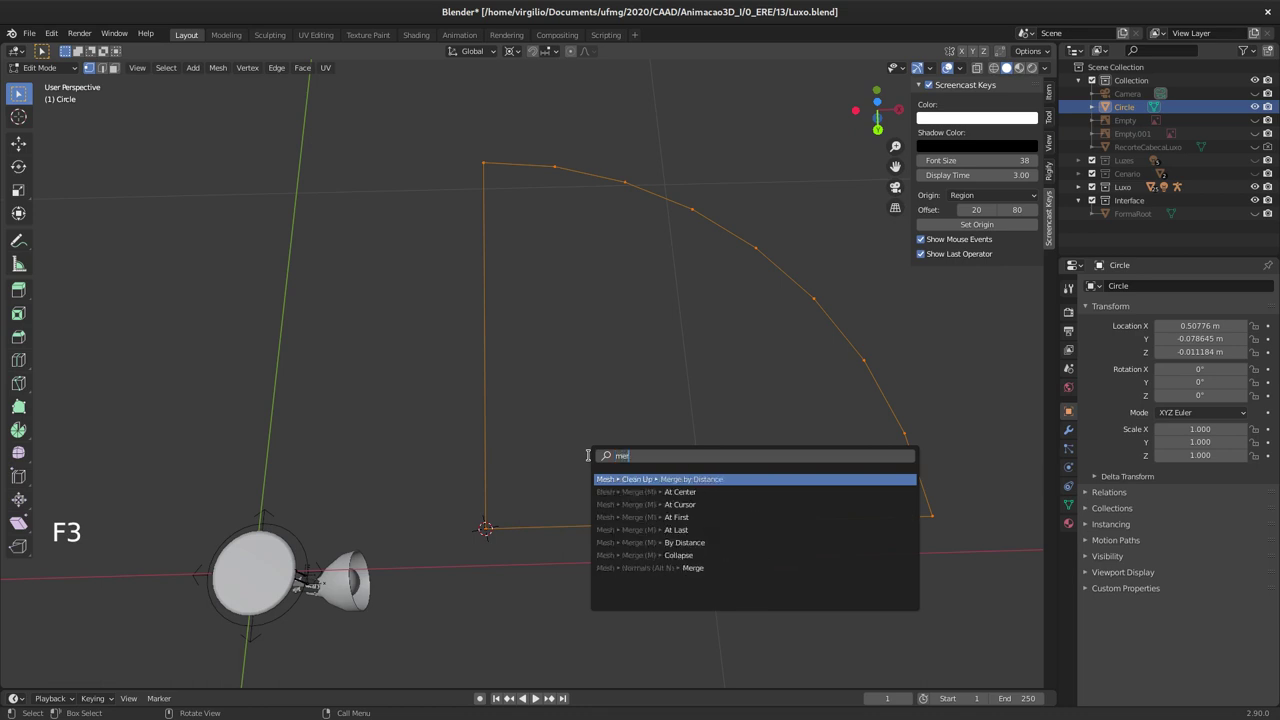
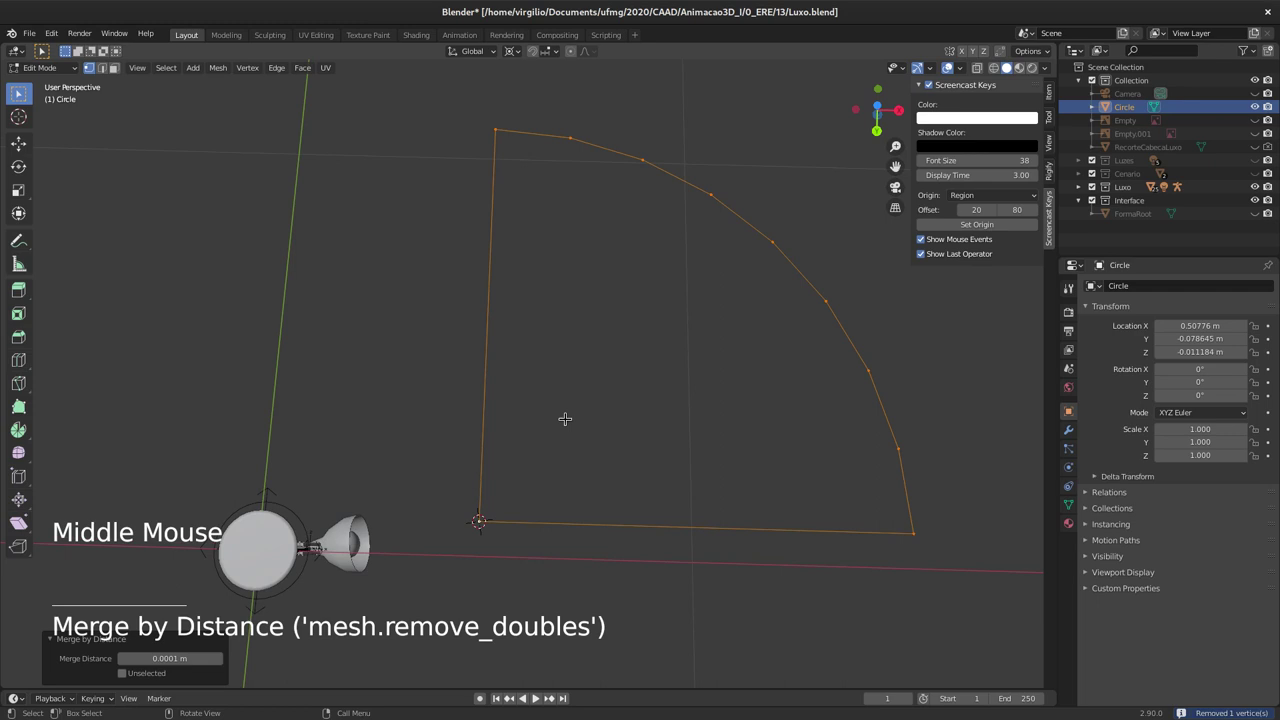
key(F3)
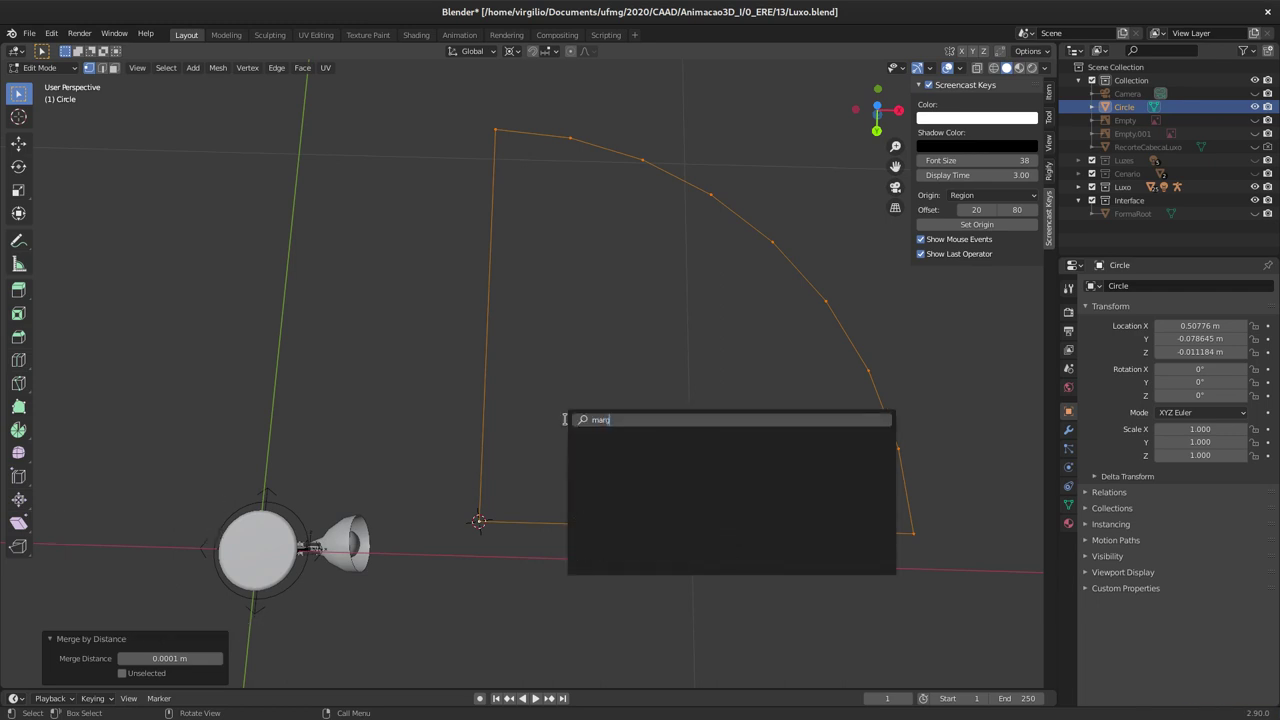
key(BackSpace)
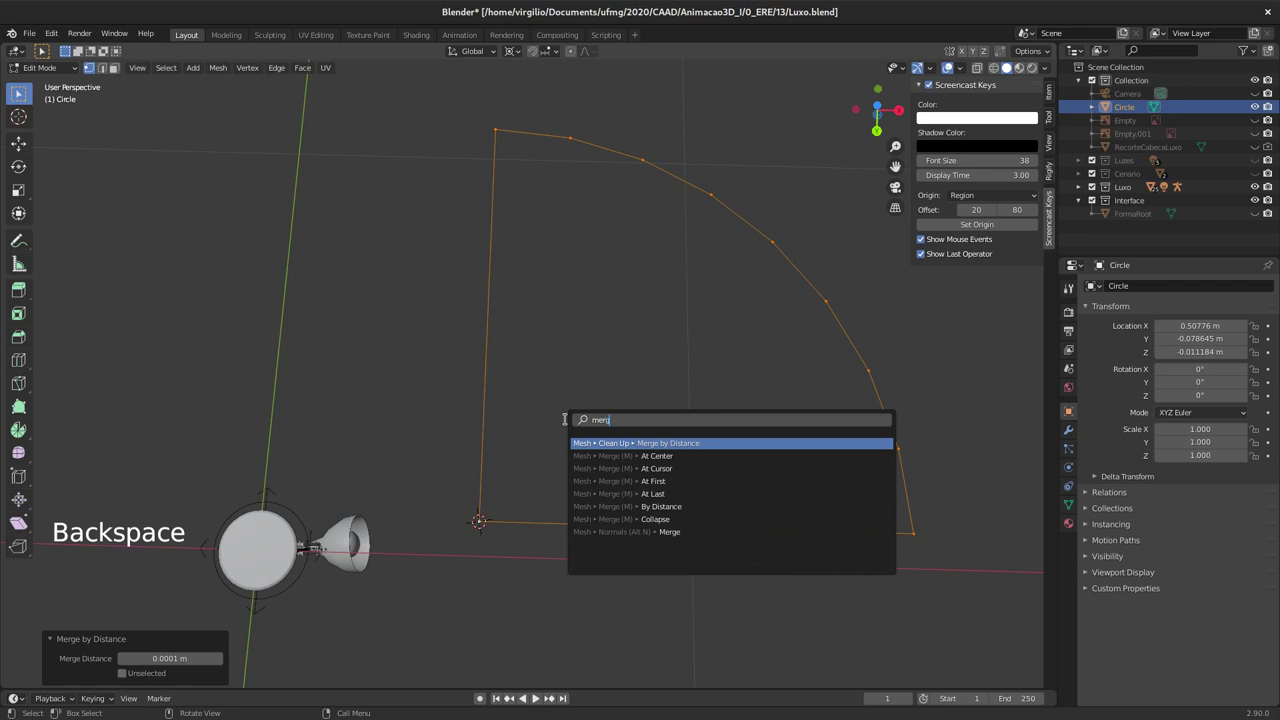
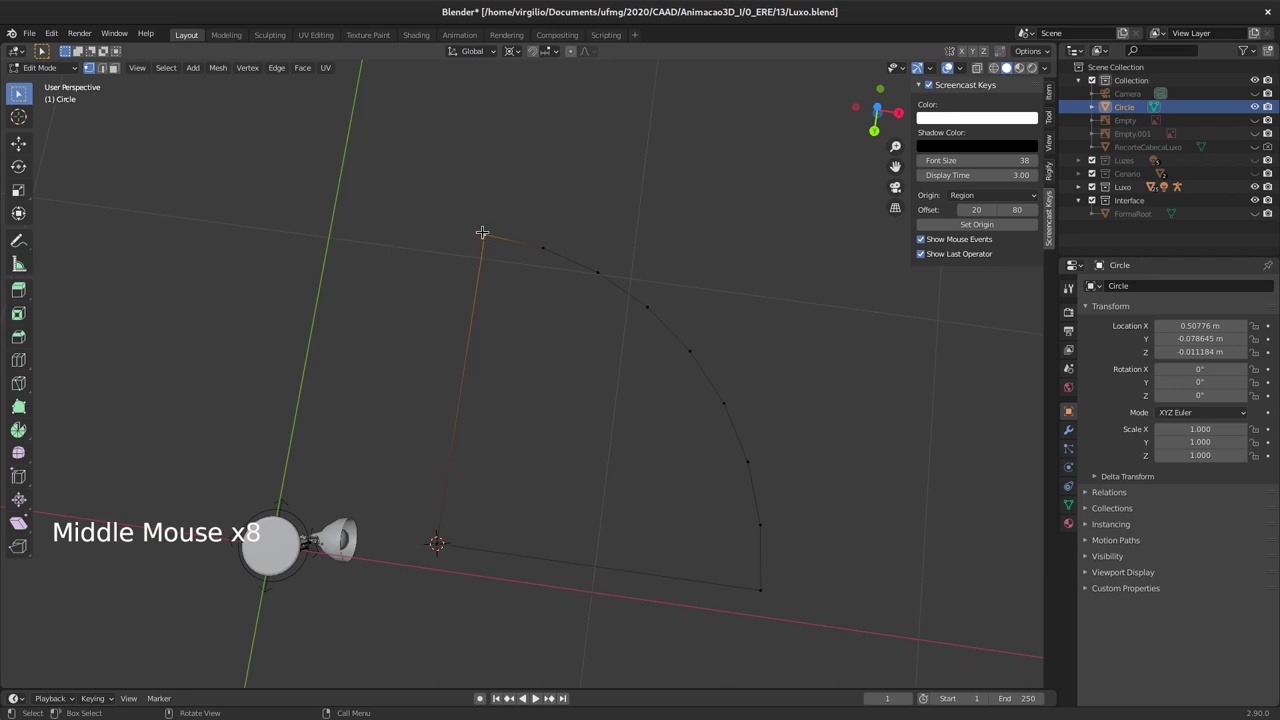
key(e)
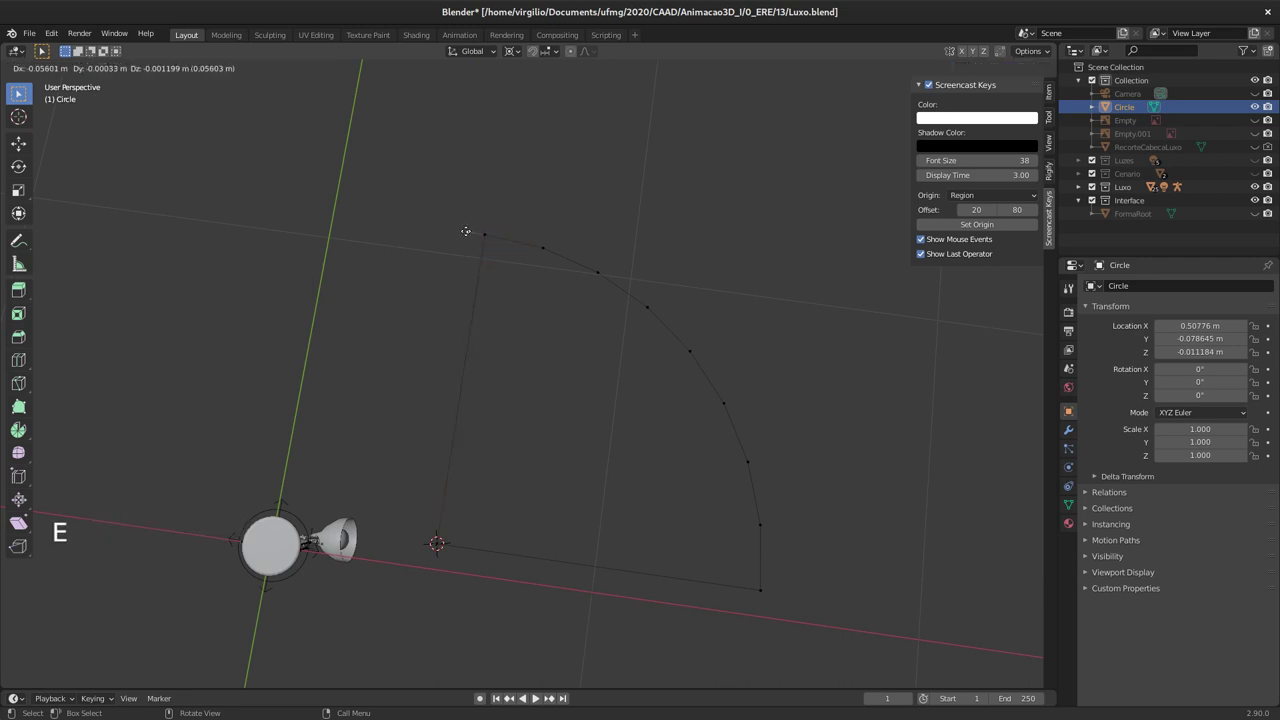
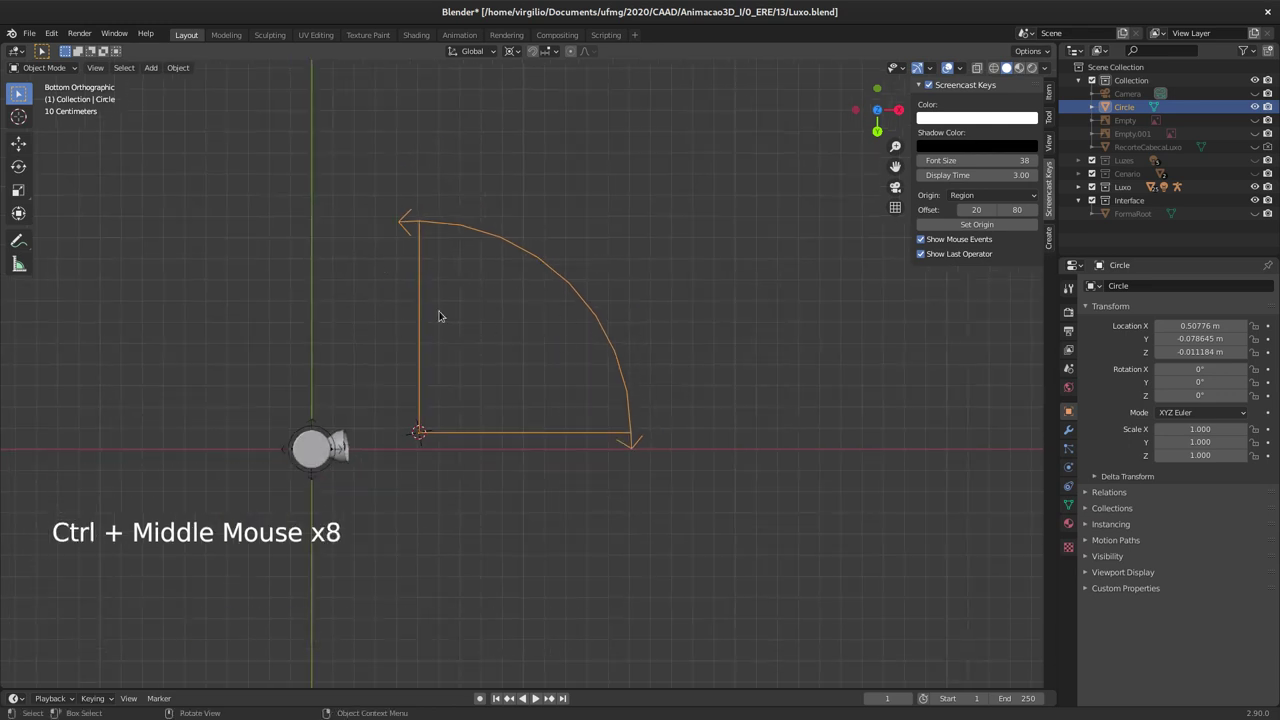
Step: Rename the Circle arc object to FormaRotacaoPivo and deselect it in a perspective view
middle_click(422, 390)
middle_click(412, 355)
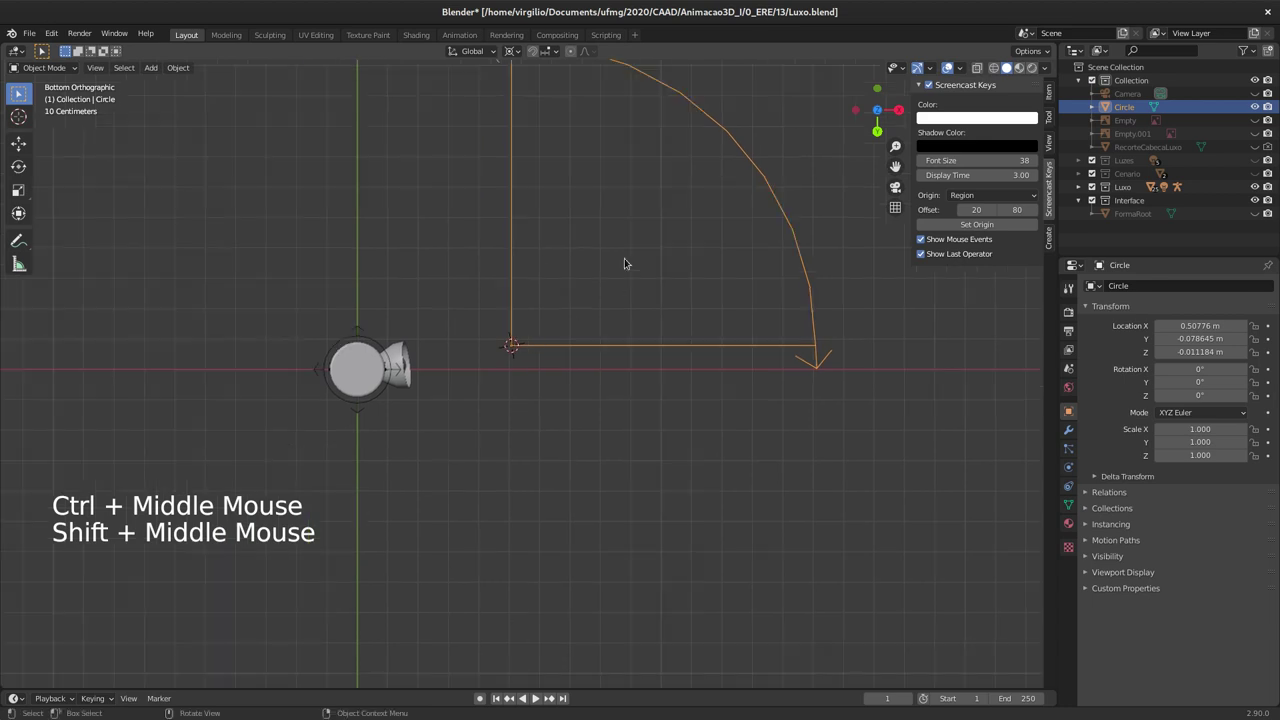
key(F2)
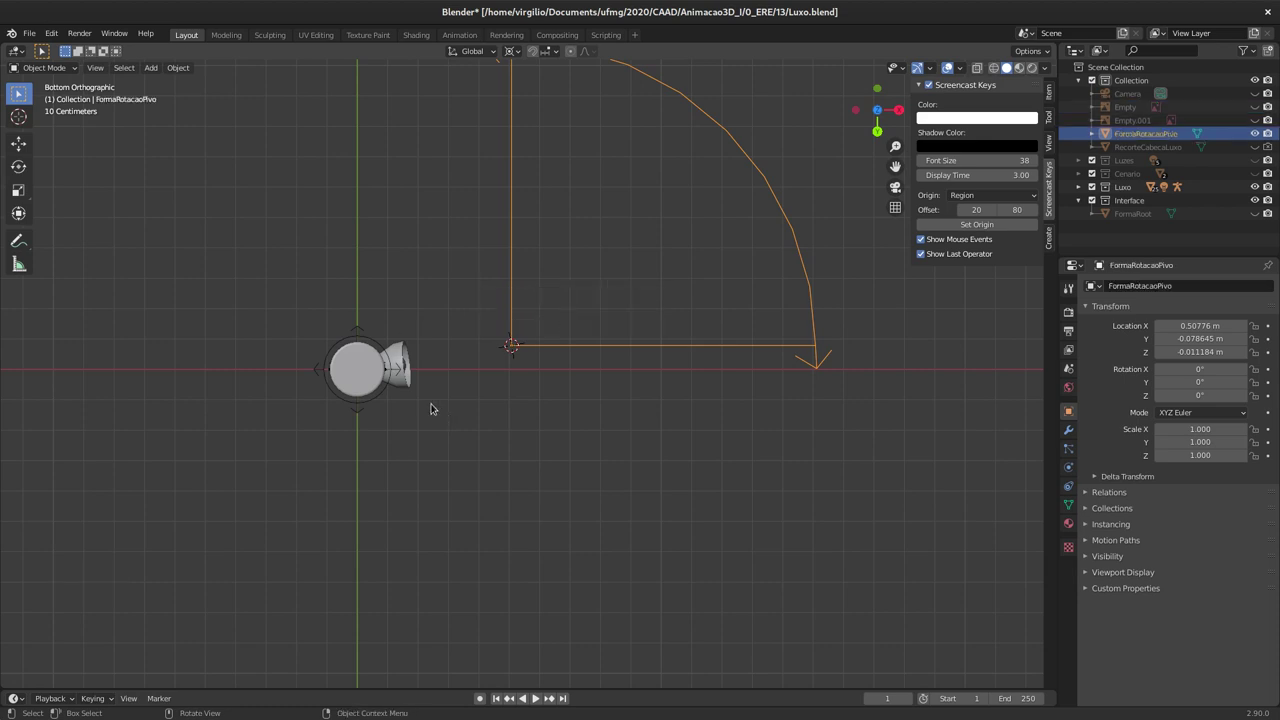
middle_click(427, 346)
middle_click(427, 343)
middle_click(399, 378)
middle_click(450, 316)
middle_click(466, 354)
middle_click(413, 343)
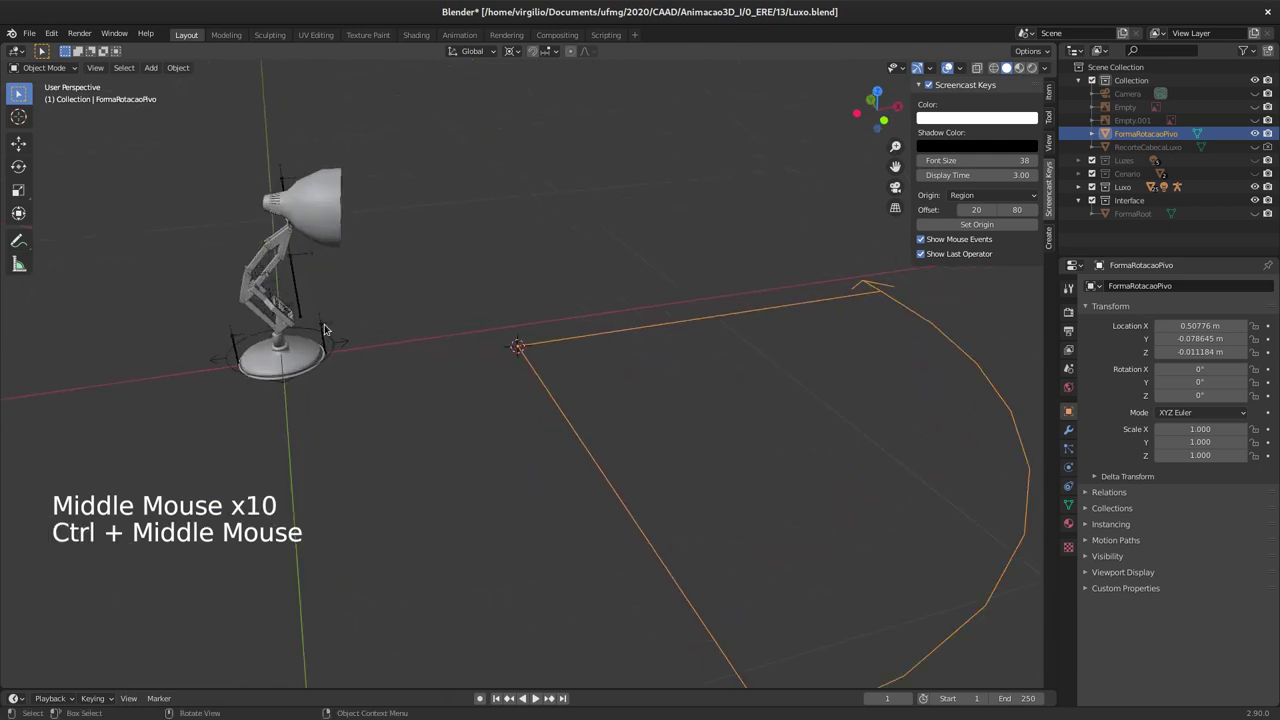
click(326, 326)
Step: Assign FormaRotacaoPivo as the GiraFrente bone's custom shape and review it around the lamp
click(325, 321)
click(330, 340)
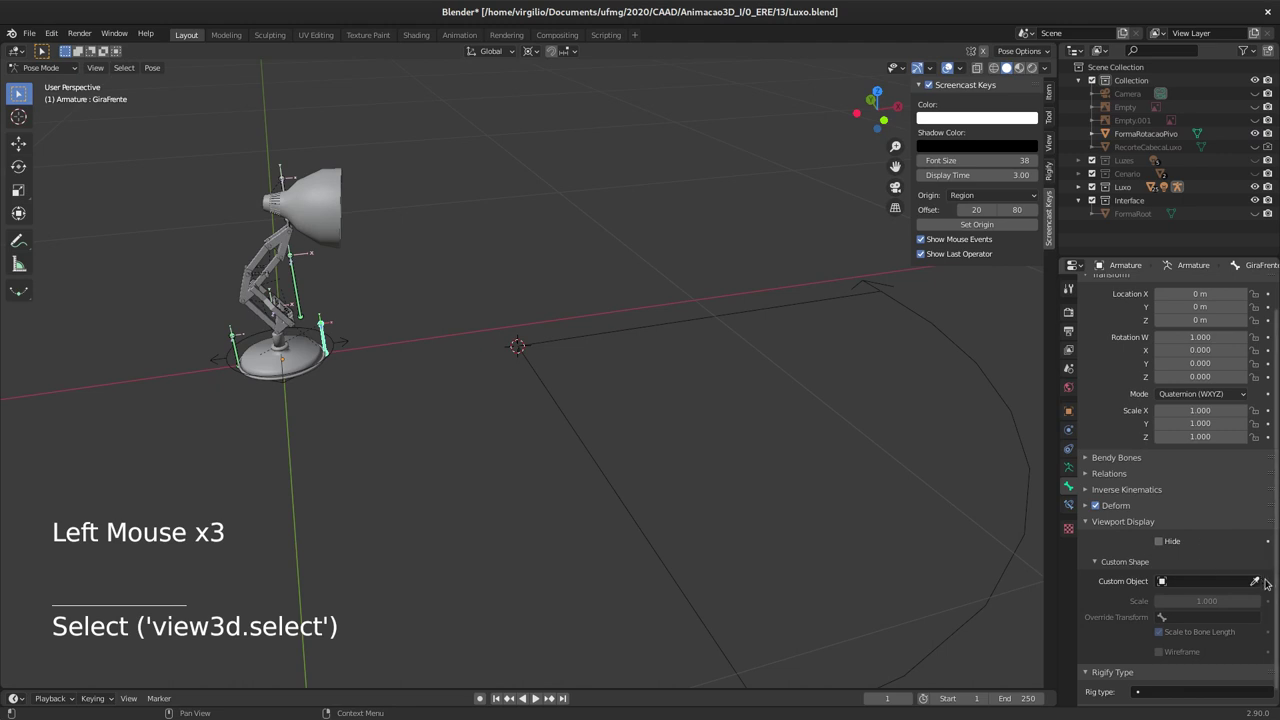
click(1259, 578)
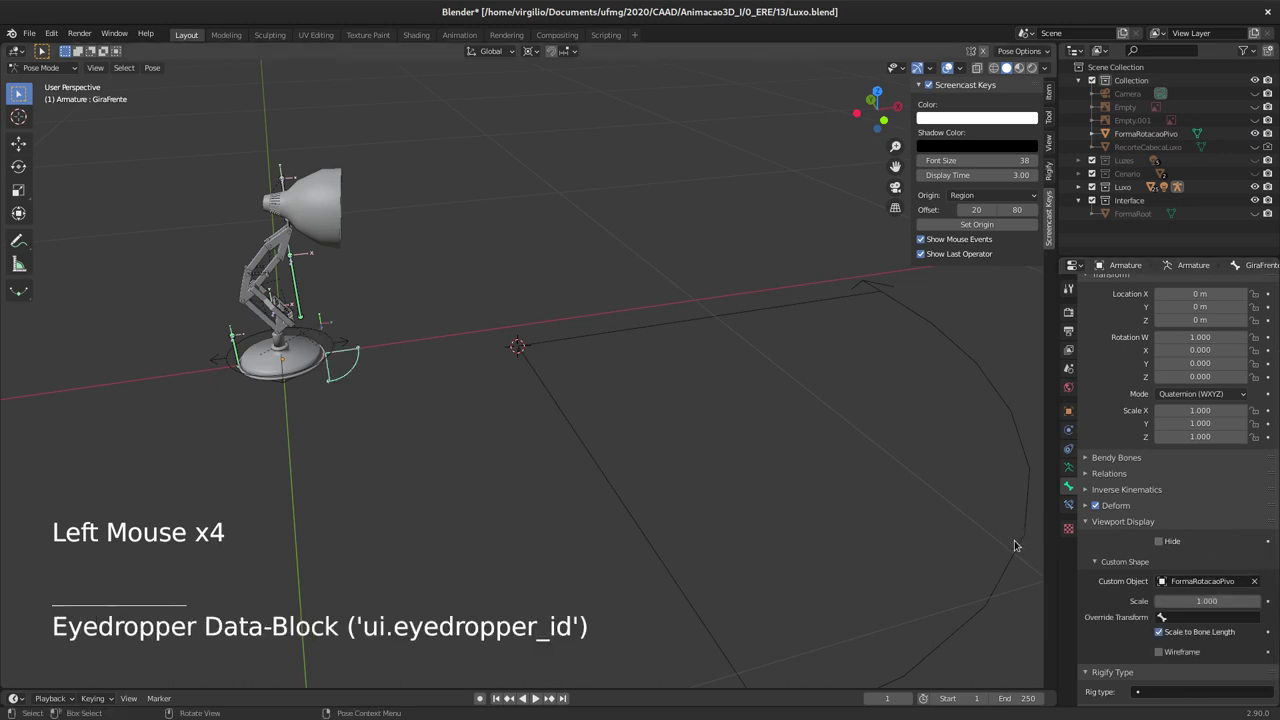
middle_click(317, 347)
middle_click(313, 341)
middle_click(377, 309)
middle_click(348, 277)
middle_click(374, 324)
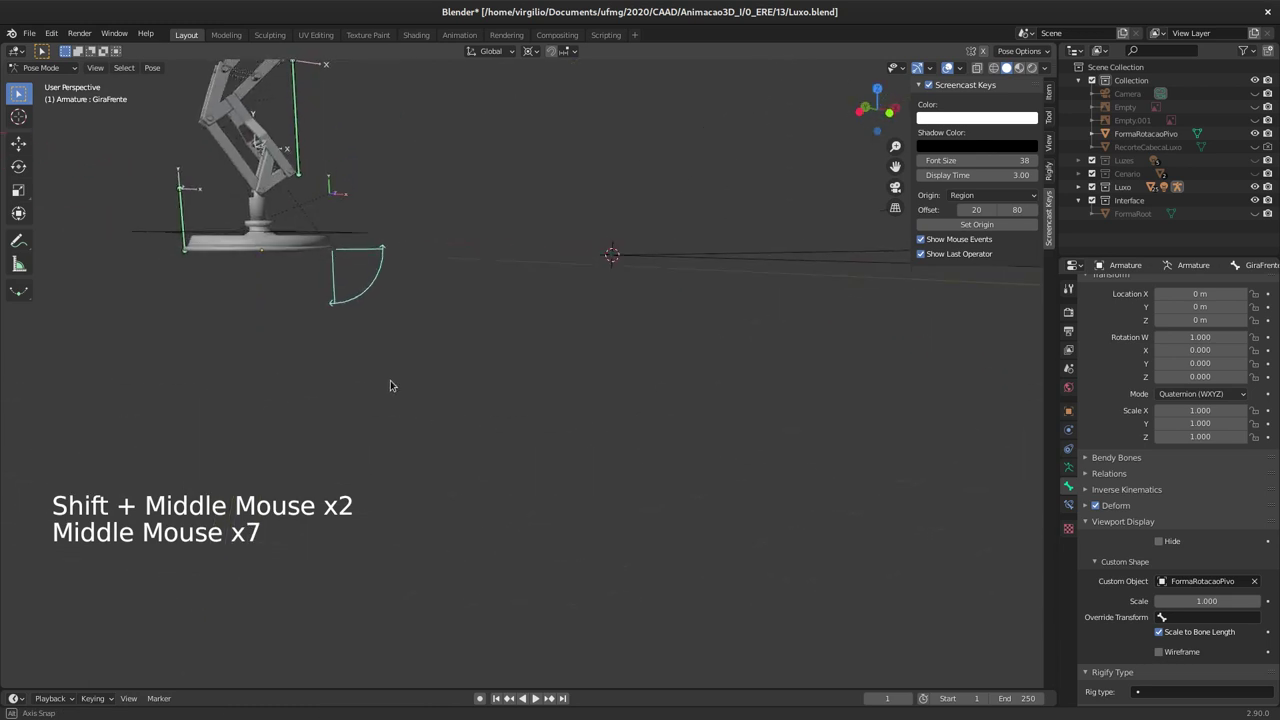
middle_click(444, 381)
middle_click(520, 334)
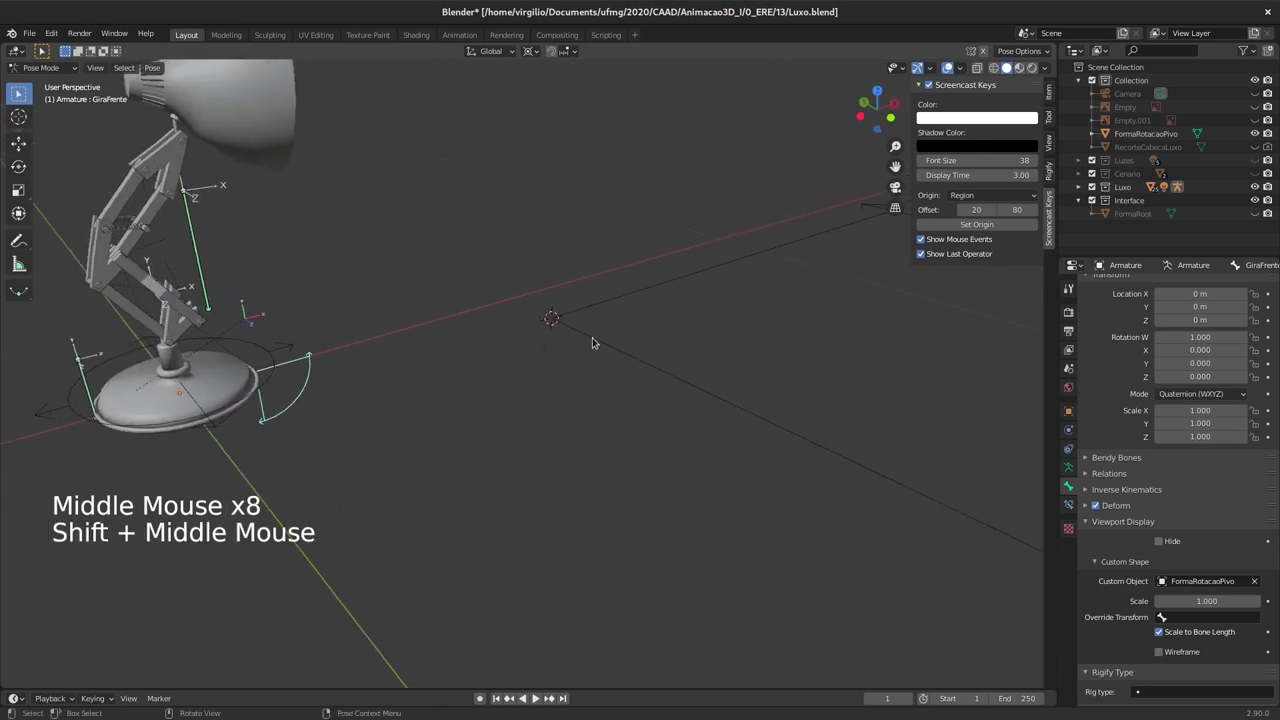
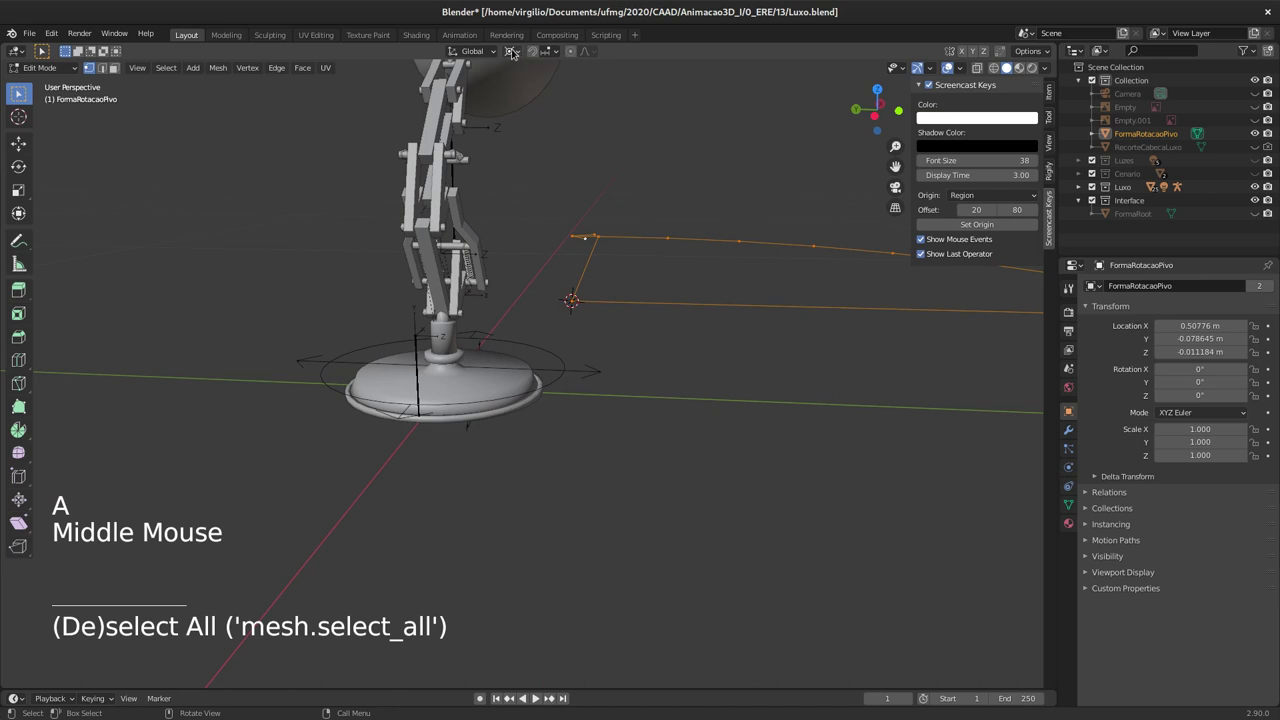
Step: Set the transform pivot point and rotate the arc's vertices about the global X axis
click(515, 52)
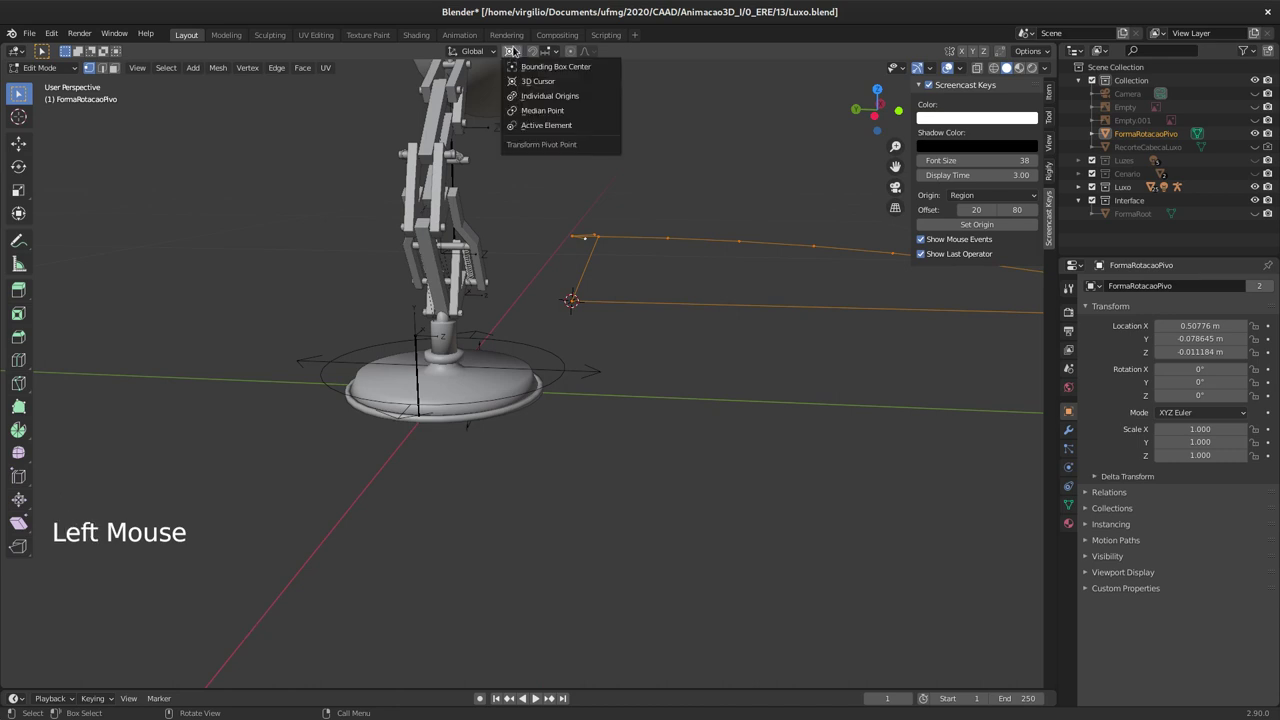
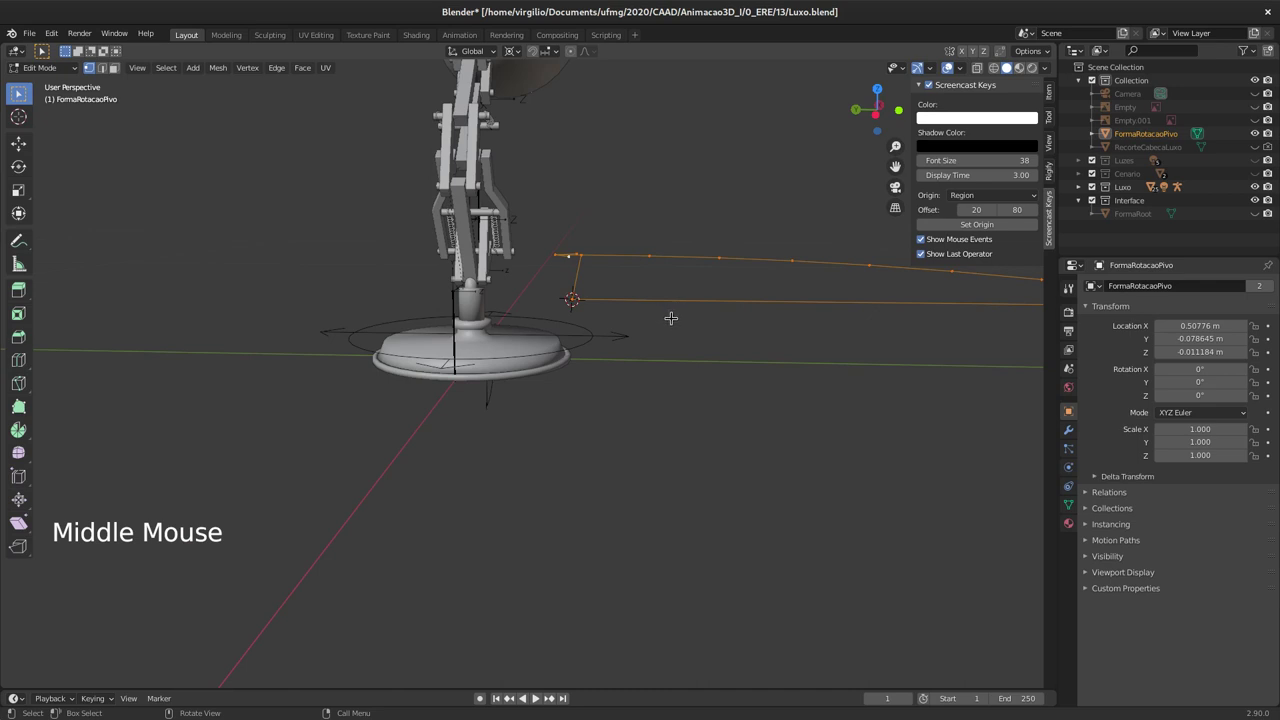
key(r)
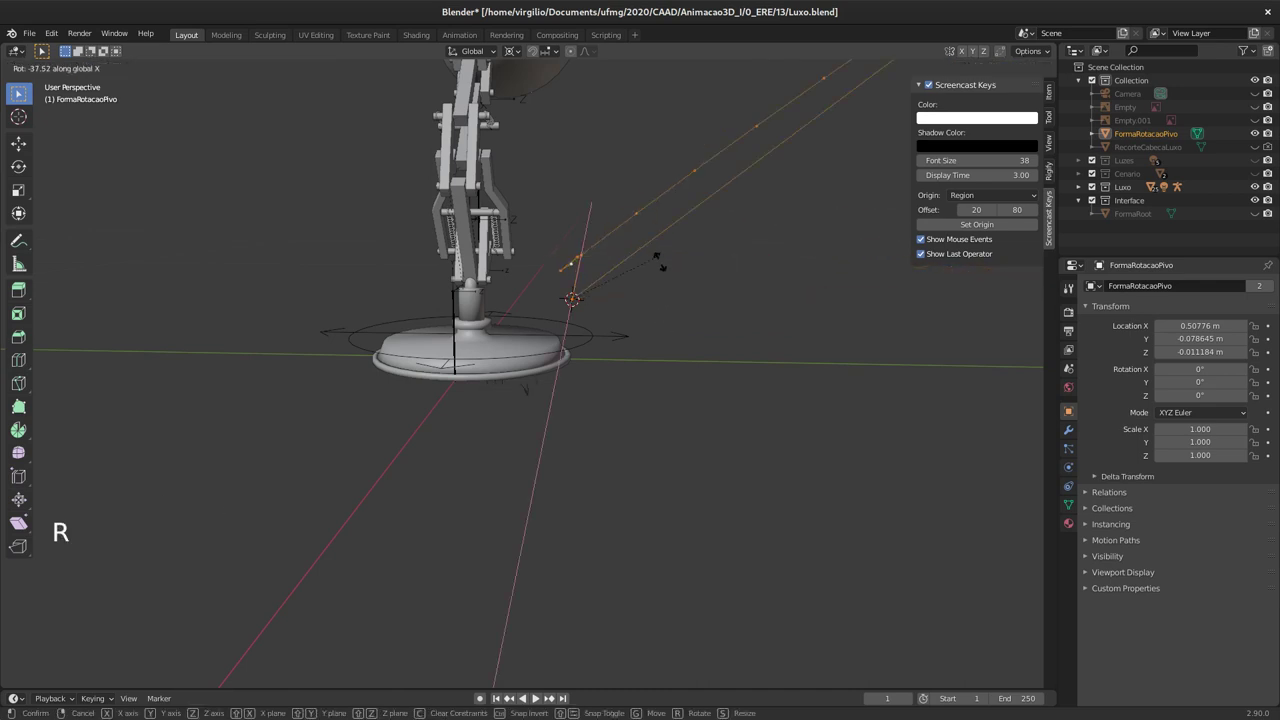
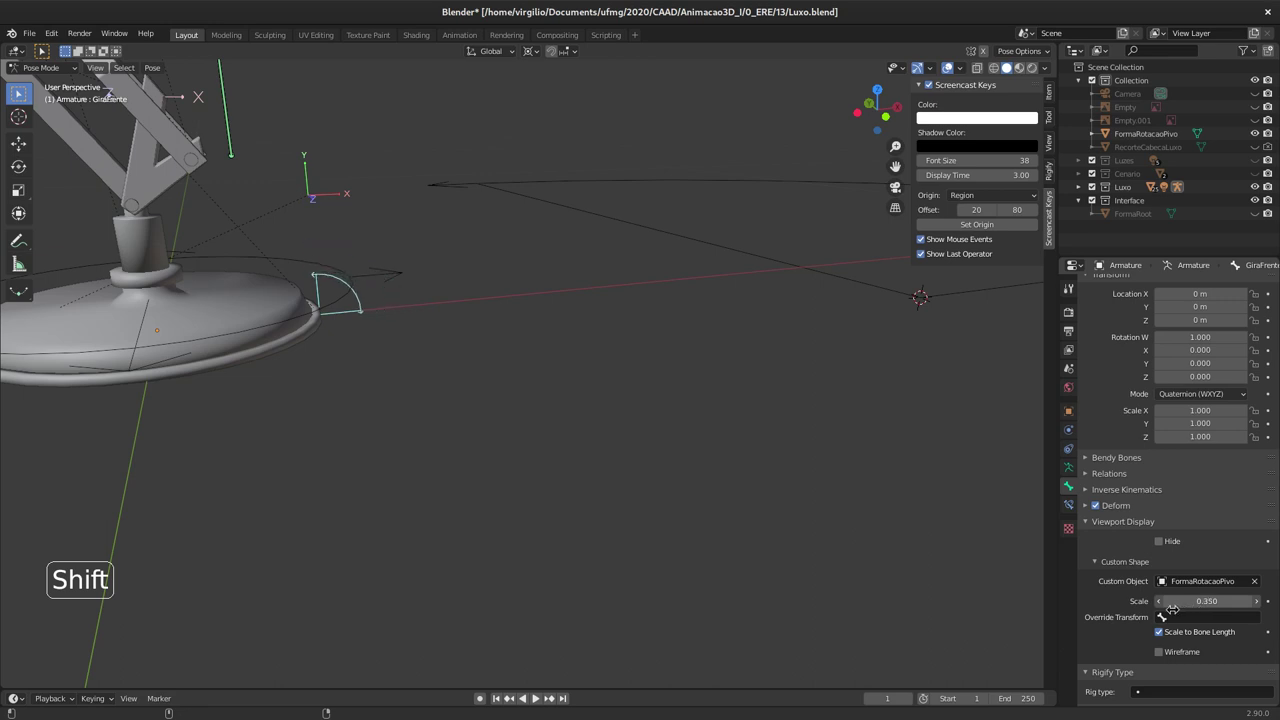
Step: Orbit around the lamp to check the resized GiraFrente shape and the lamp arms
middle_click(461, 299)
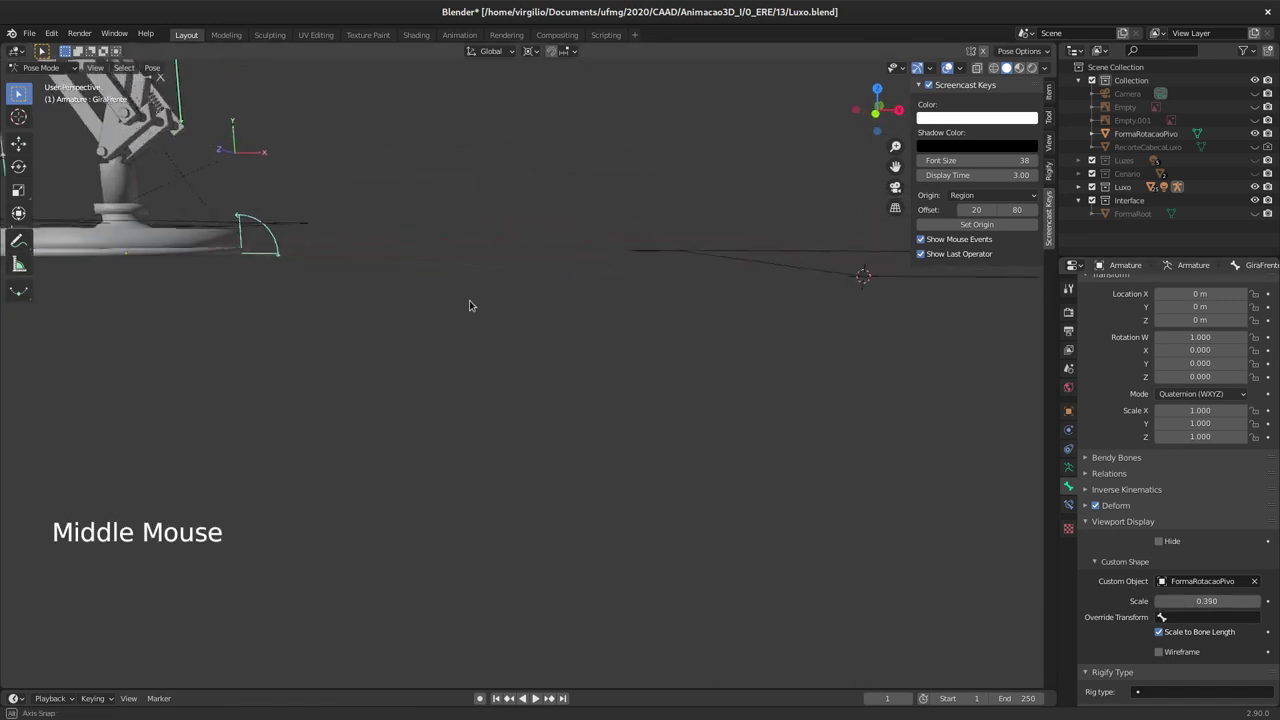
middle_click(465, 329)
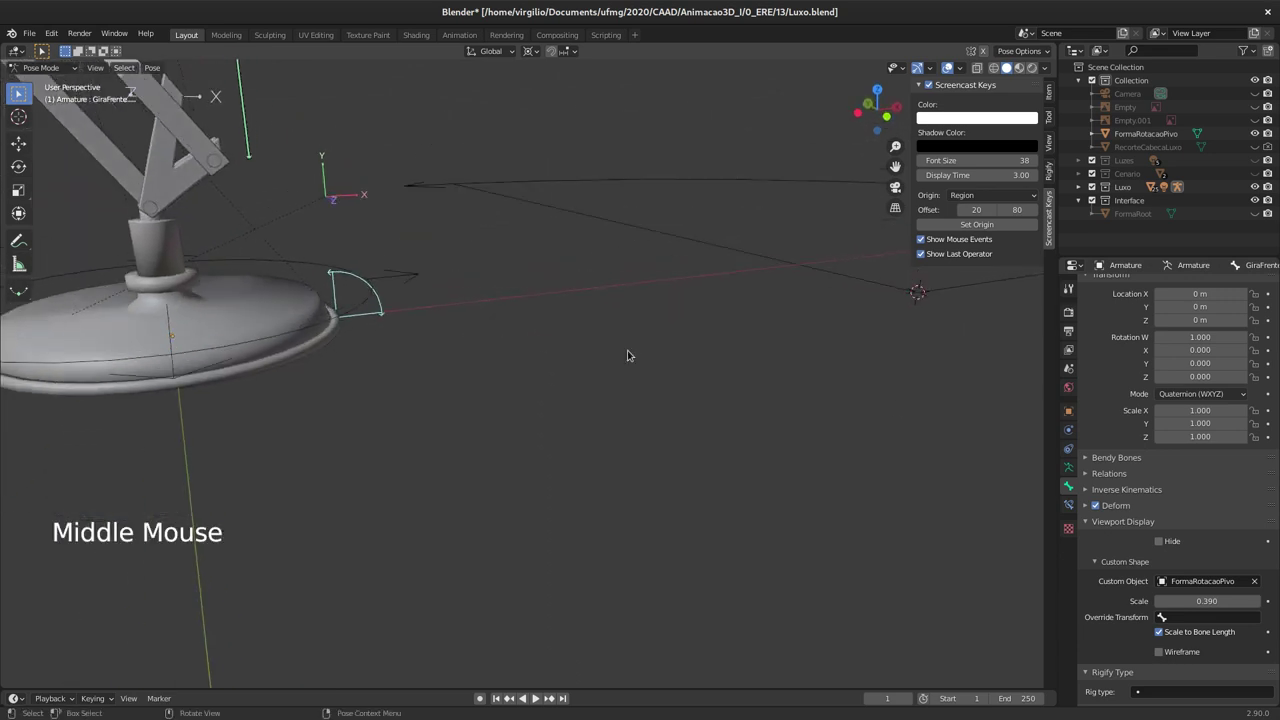
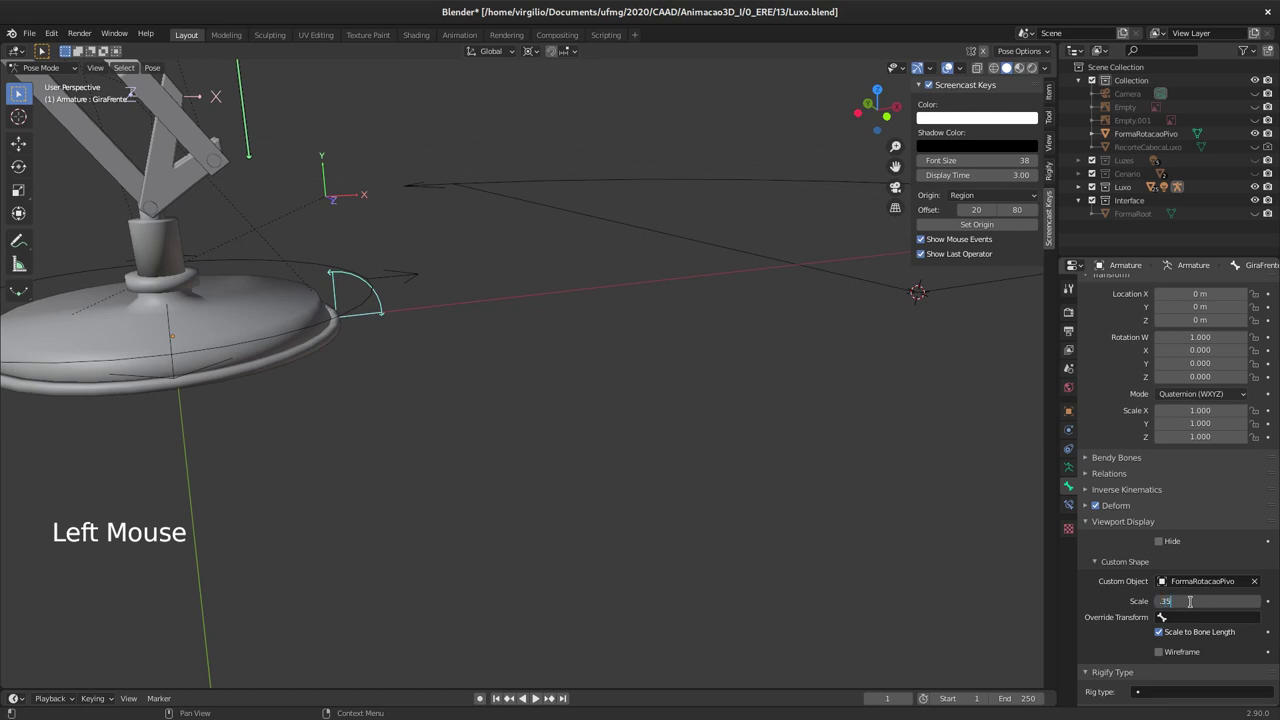
middle_click(471, 307)
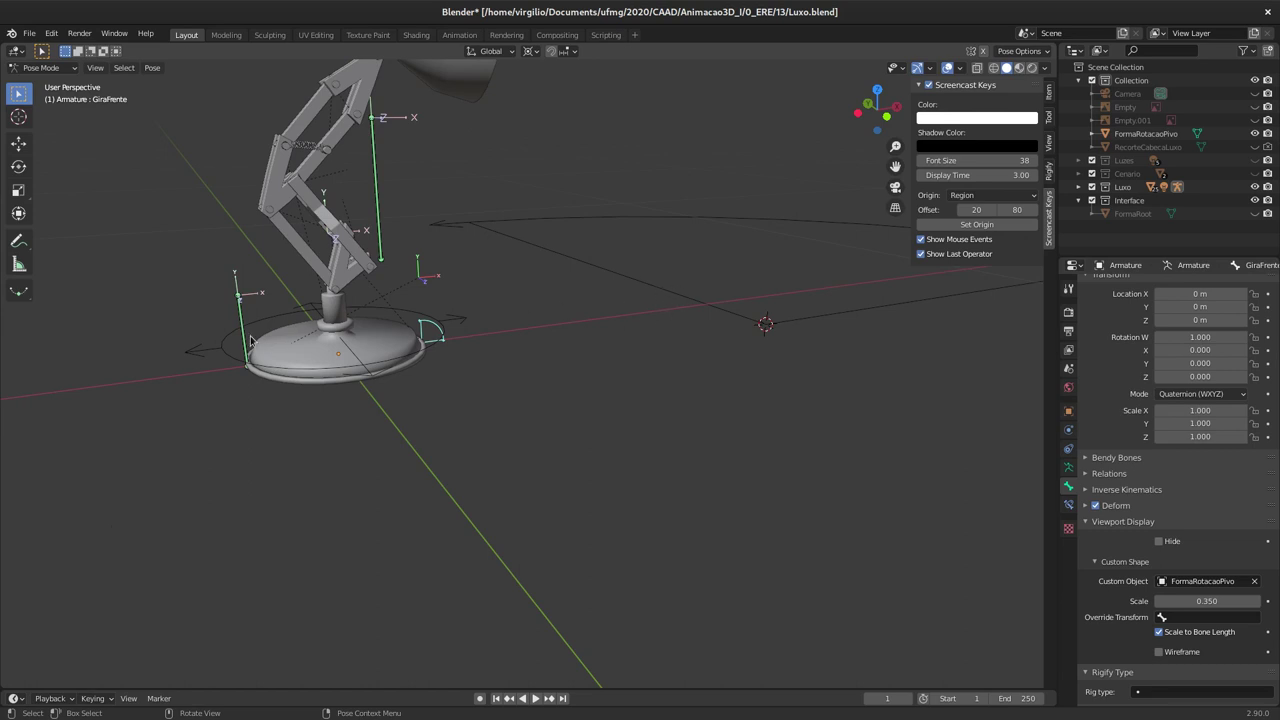
Step: Assign FormaRotacaoPivo as the GiraTras bone's custom shape and review its bone constraints
click(686, 291)
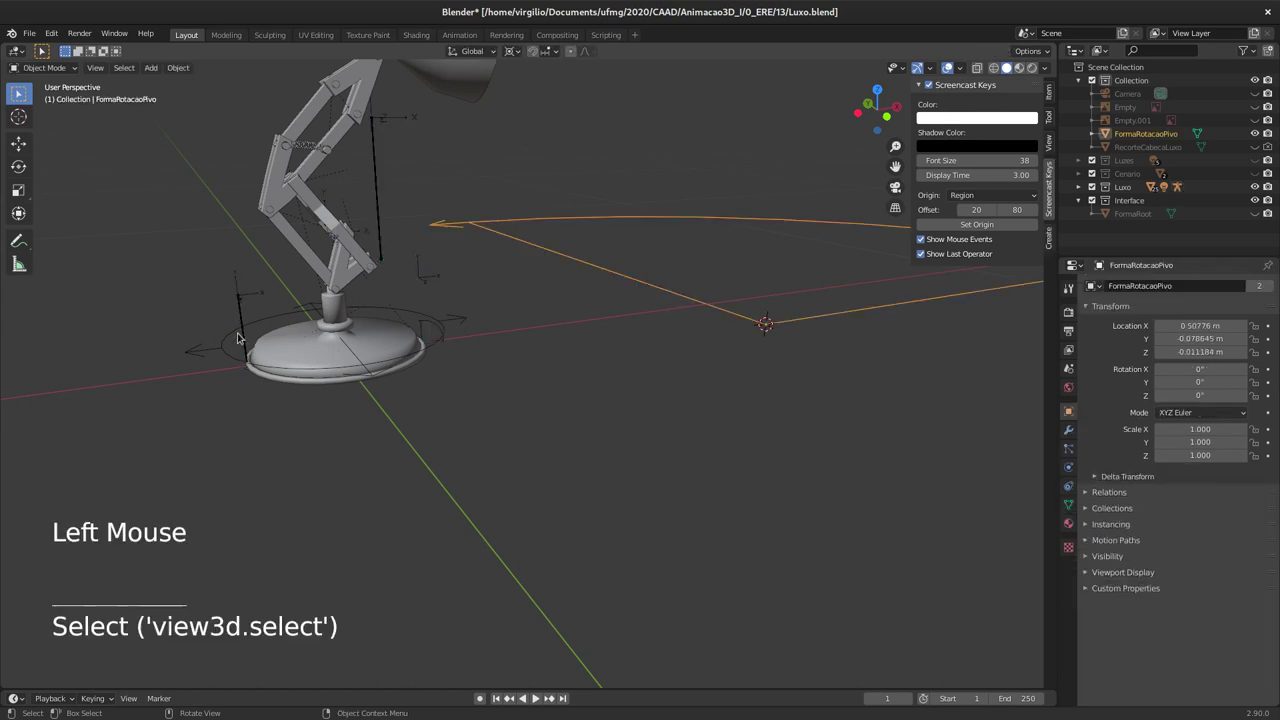
click(245, 336)
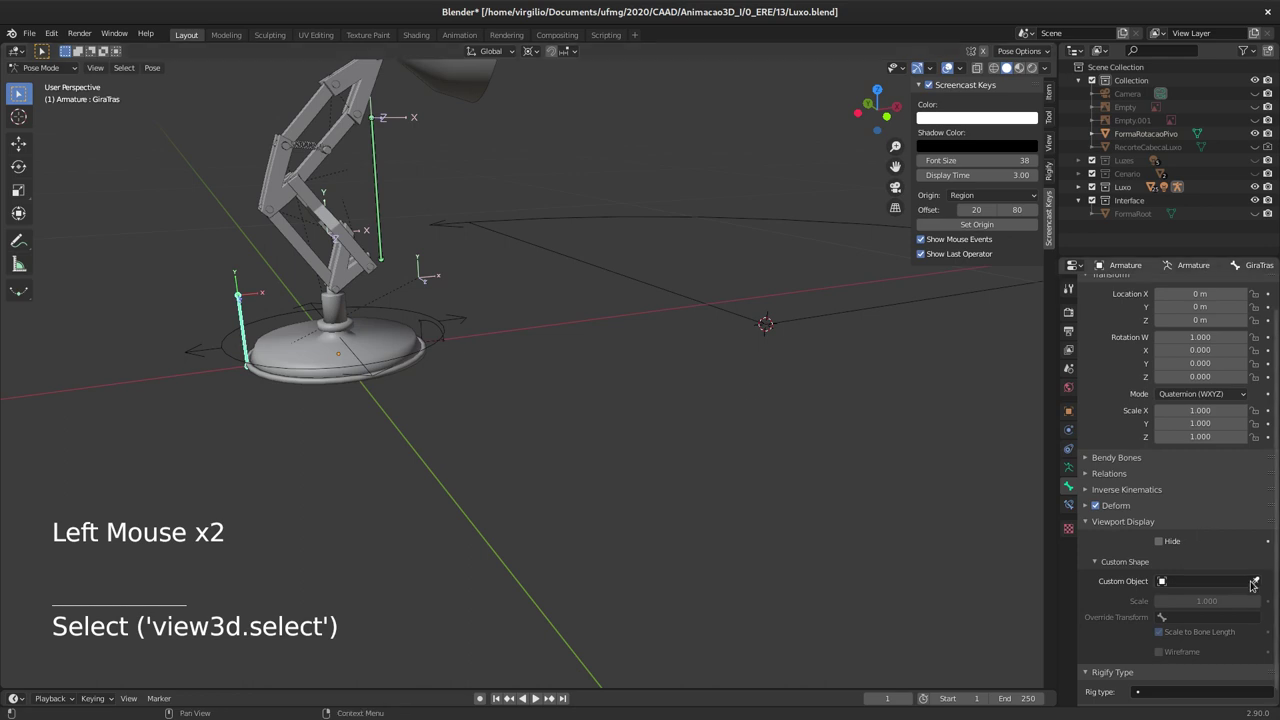
click(1258, 578)
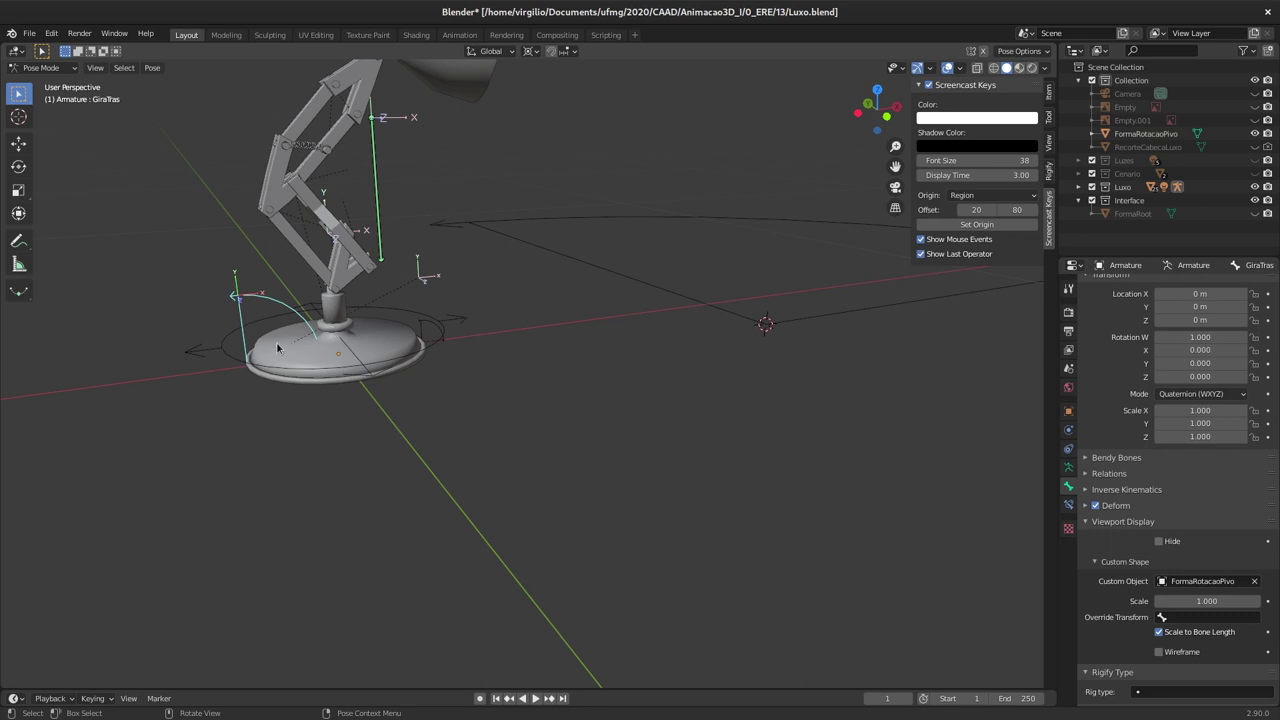
middle_click(371, 319)
middle_click(395, 329)
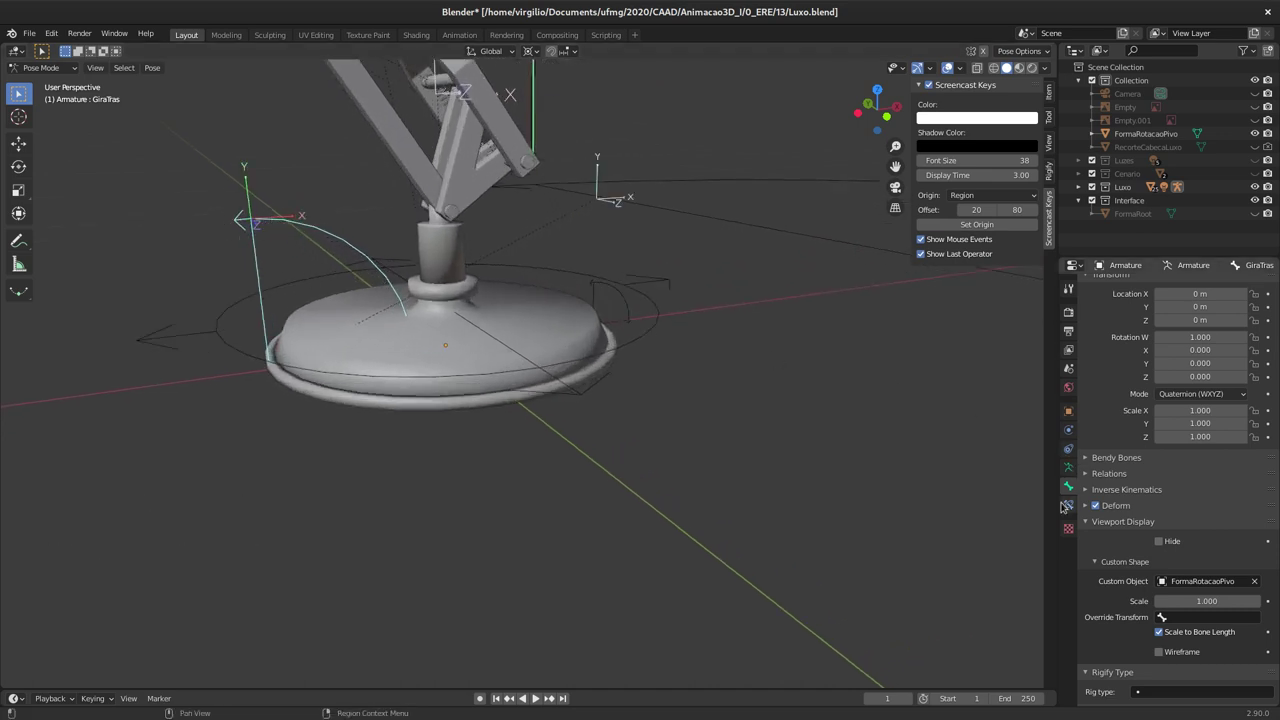
click(1074, 501)
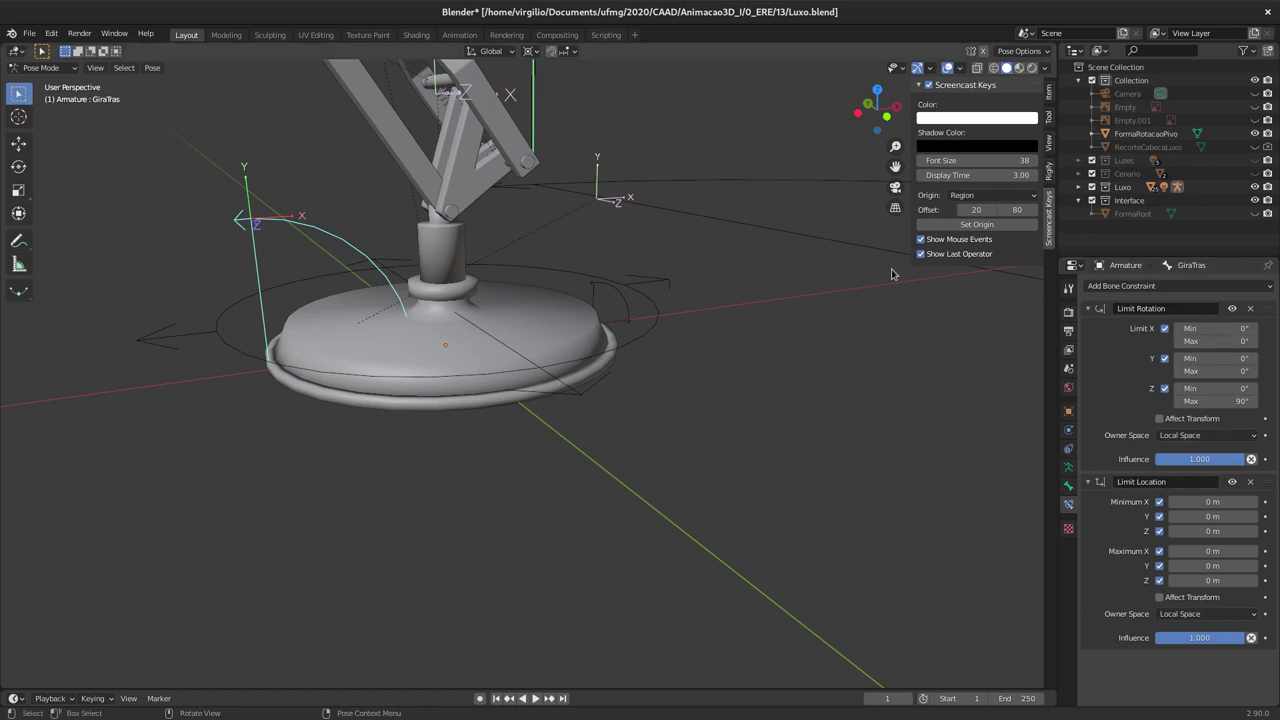
Step: Zoom out to view the whole lamp and select the FormaRotacaoPivo arc object again
middle_click(731, 315)
middle_click(743, 352)
middle_click(611, 345)
middle_click(607, 345)
middle_click(602, 346)
middle_click(619, 327)
middle_click(619, 335)
middle_click(613, 357)
middle_click(604, 375)
middle_click(677, 351)
middle_click(665, 338)
click(721, 338)
middle_click(666, 351)
middle_click(647, 399)
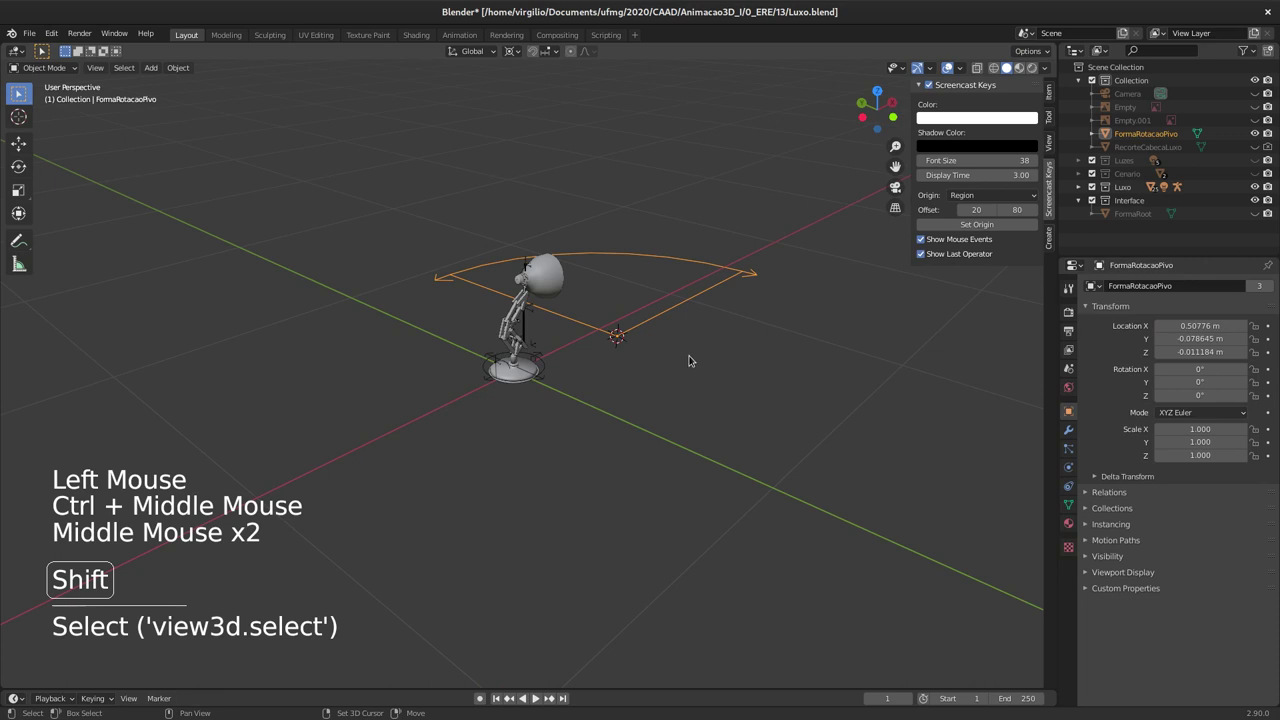
Step: Duplicate the FormaRotacaoPivo arc in place as FormaRotacaoPivo.001 and assign it a collection
key(shift+d)
click(722, 268)
key(m)
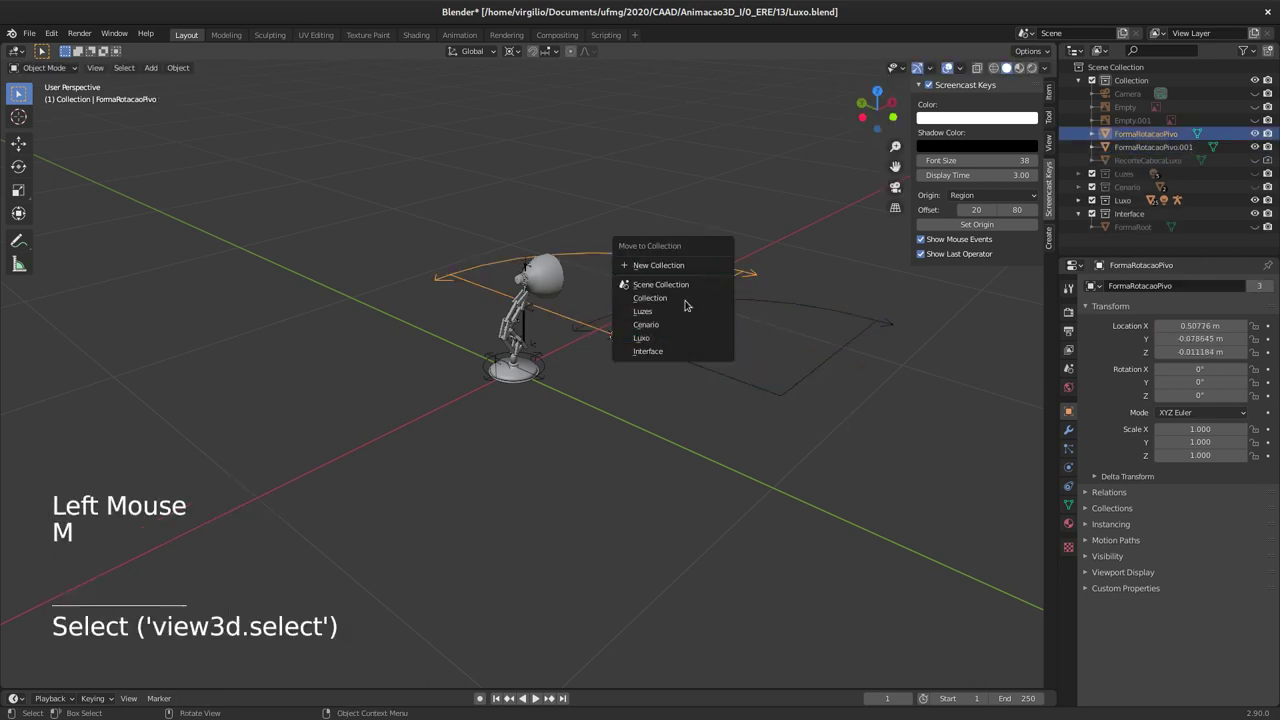
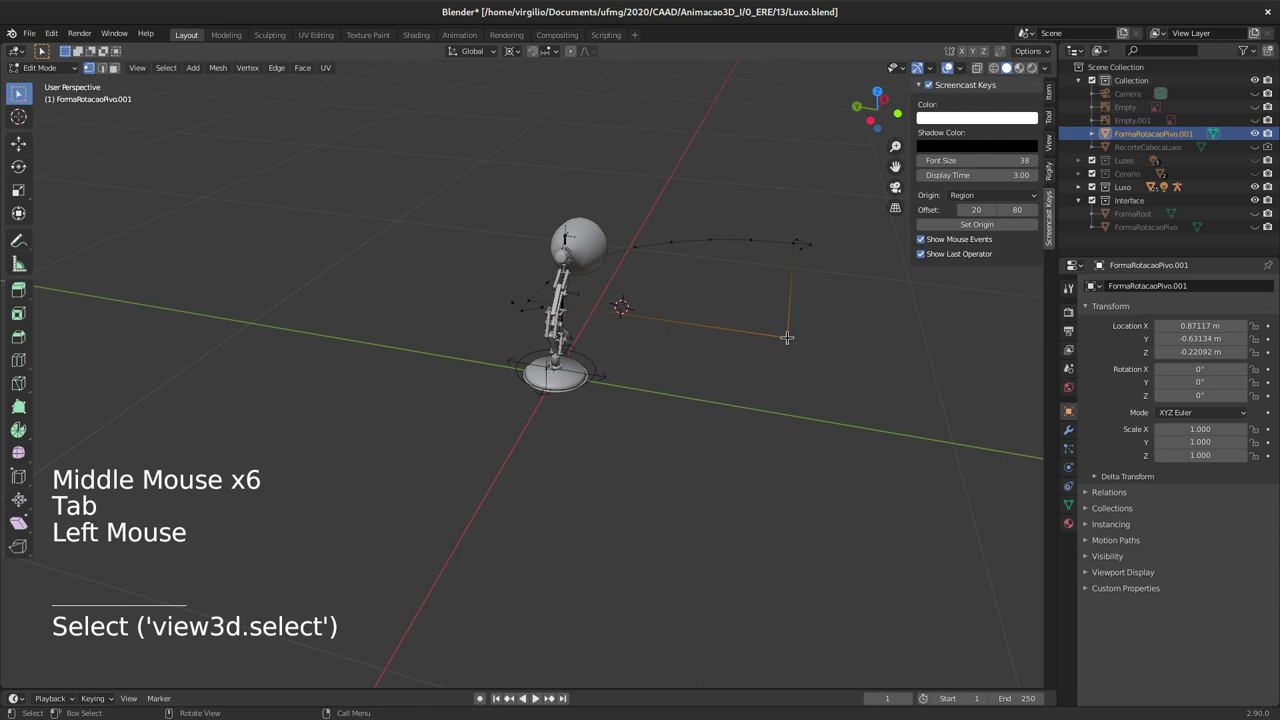
key(shift+s)
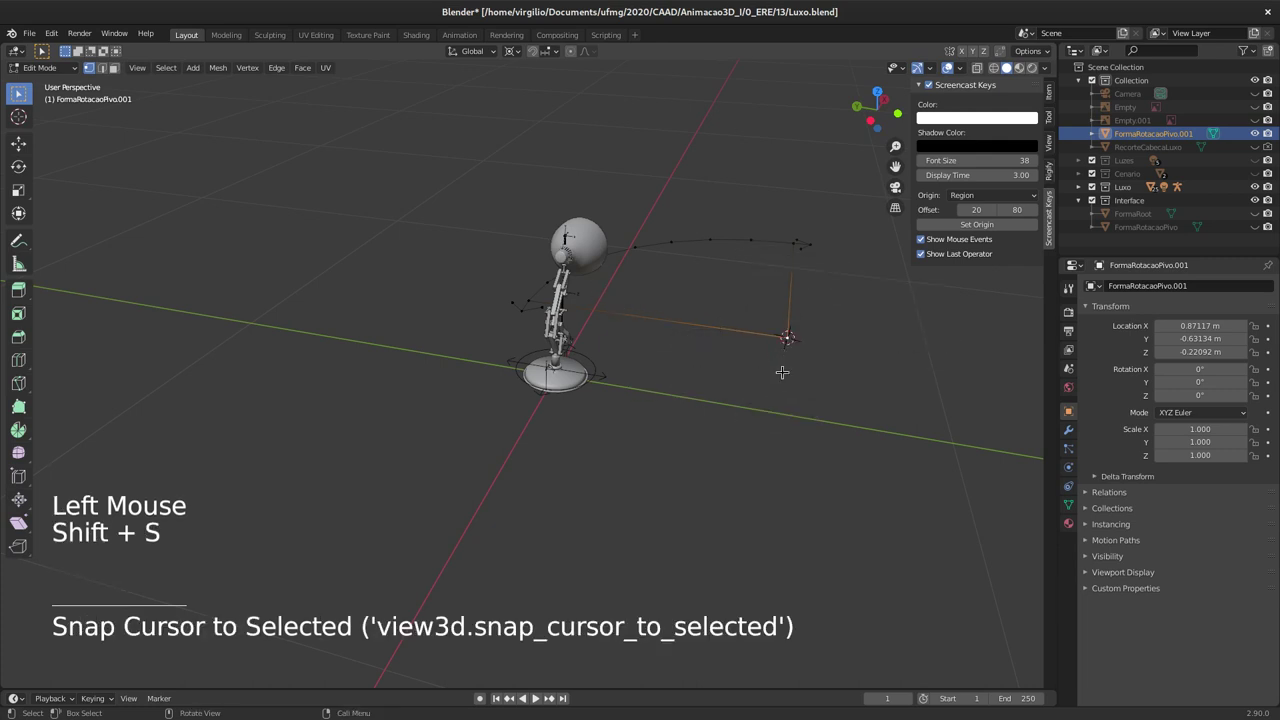
Step: Rotate all vertices of the copied arc half a turn around X and leave Edit Mode
key(a)
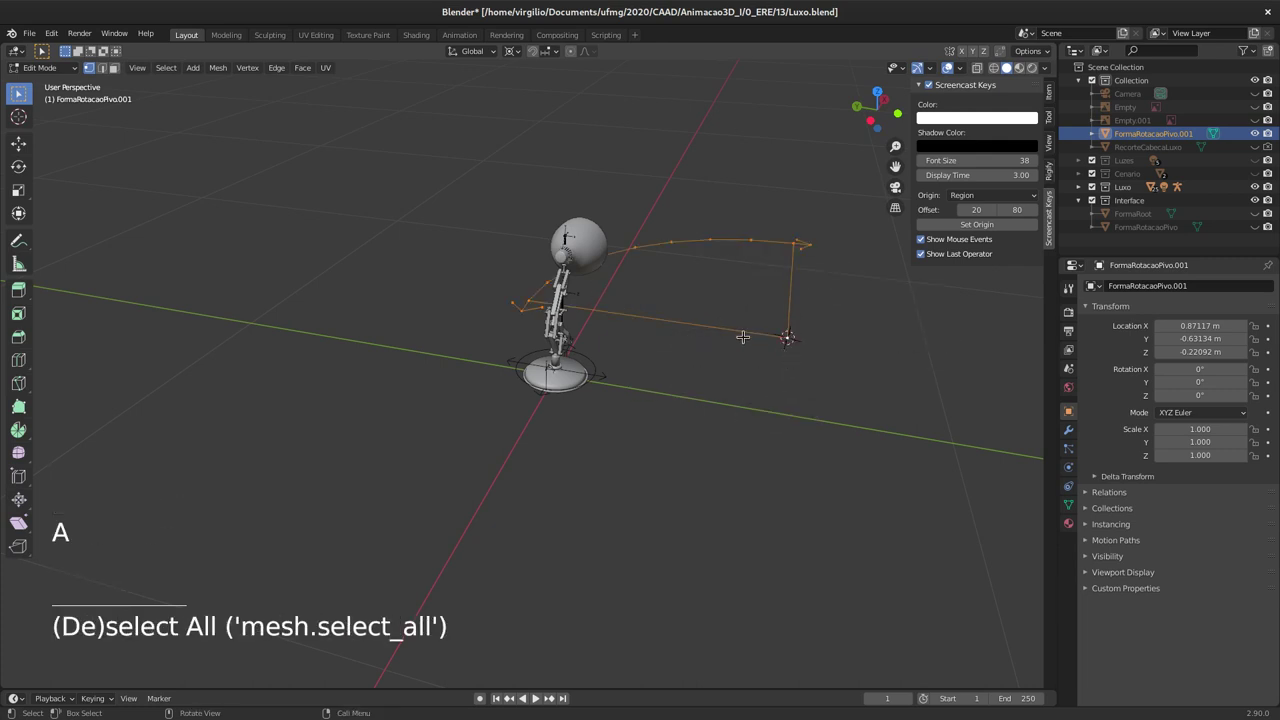
key(r)
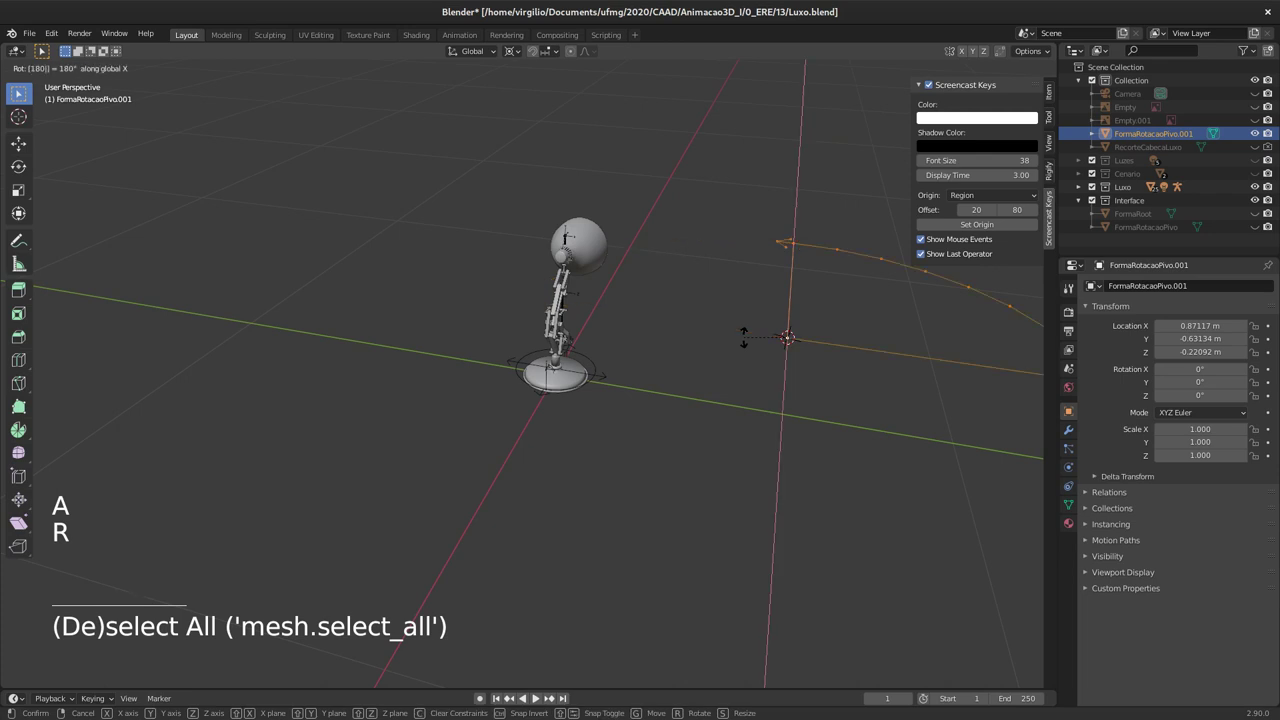
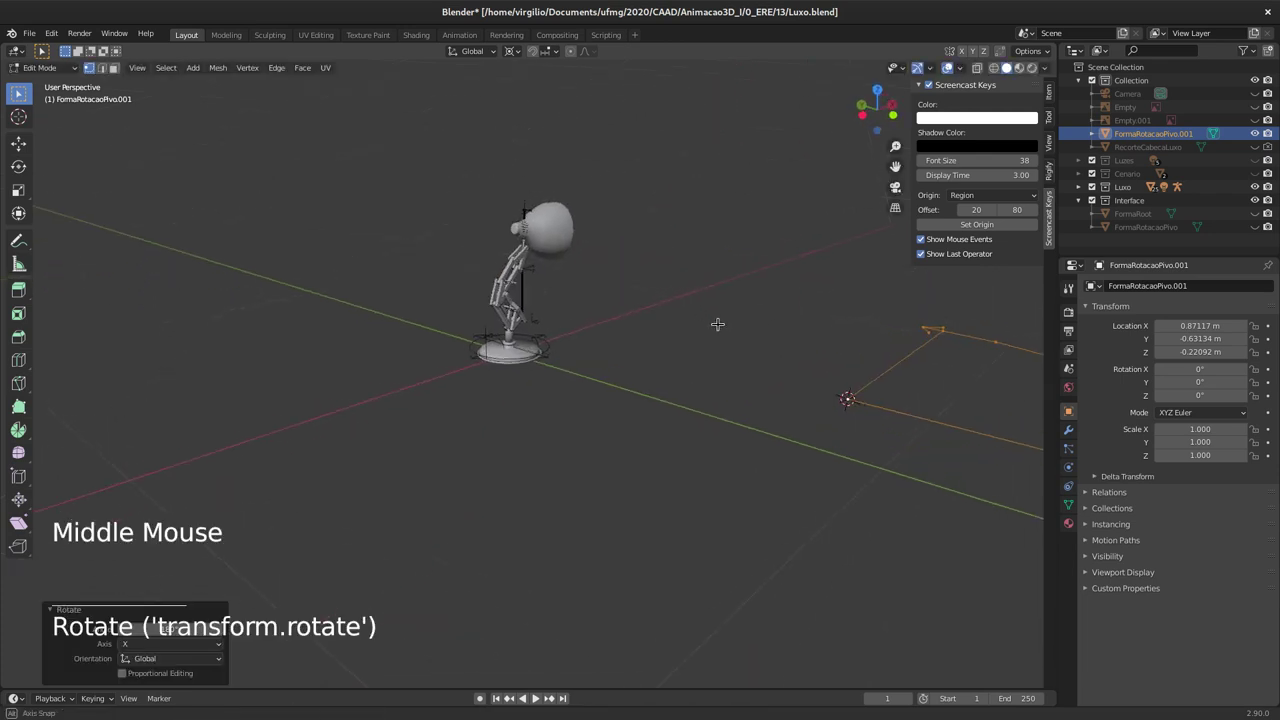
key(Tab)
Step: Select the GiraTras bone on the lamp armature in Pose Mode
middle_click(517, 357)
click(437, 320)
click(431, 322)
click(435, 323)
middle_click(442, 335)
click(372, 290)
click(363, 294)
click(365, 296)
middle_click(606, 346)
middle_click(648, 354)
middle_click(696, 350)
middle_click(705, 384)
middle_click(773, 345)
middle_click(734, 342)
Step: Set FormaRotacaoPivo.001 as GiraTras's custom shape, then select that shape object again
click(1075, 479)
click(1259, 576)
click(1262, 580)
middle_click(323, 322)
middle_click(306, 314)
middle_click(303, 297)
middle_click(315, 300)
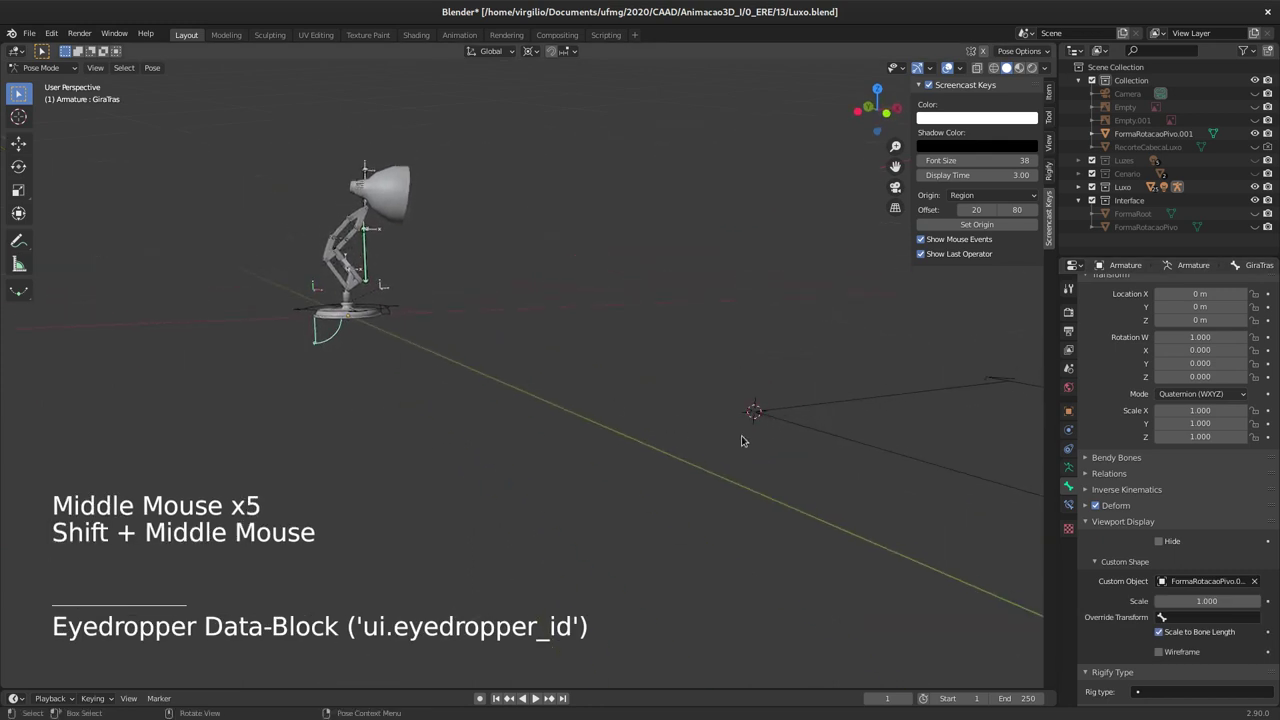
click(784, 419)
middle_click(335, 333)
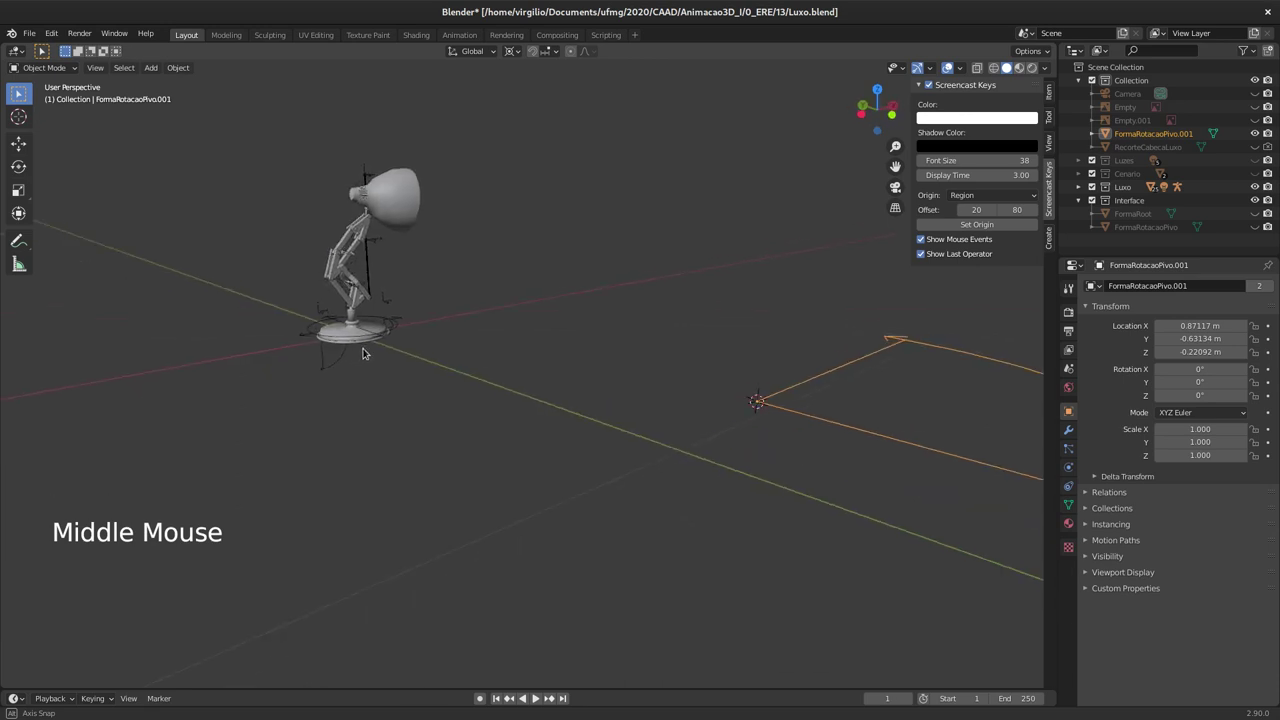
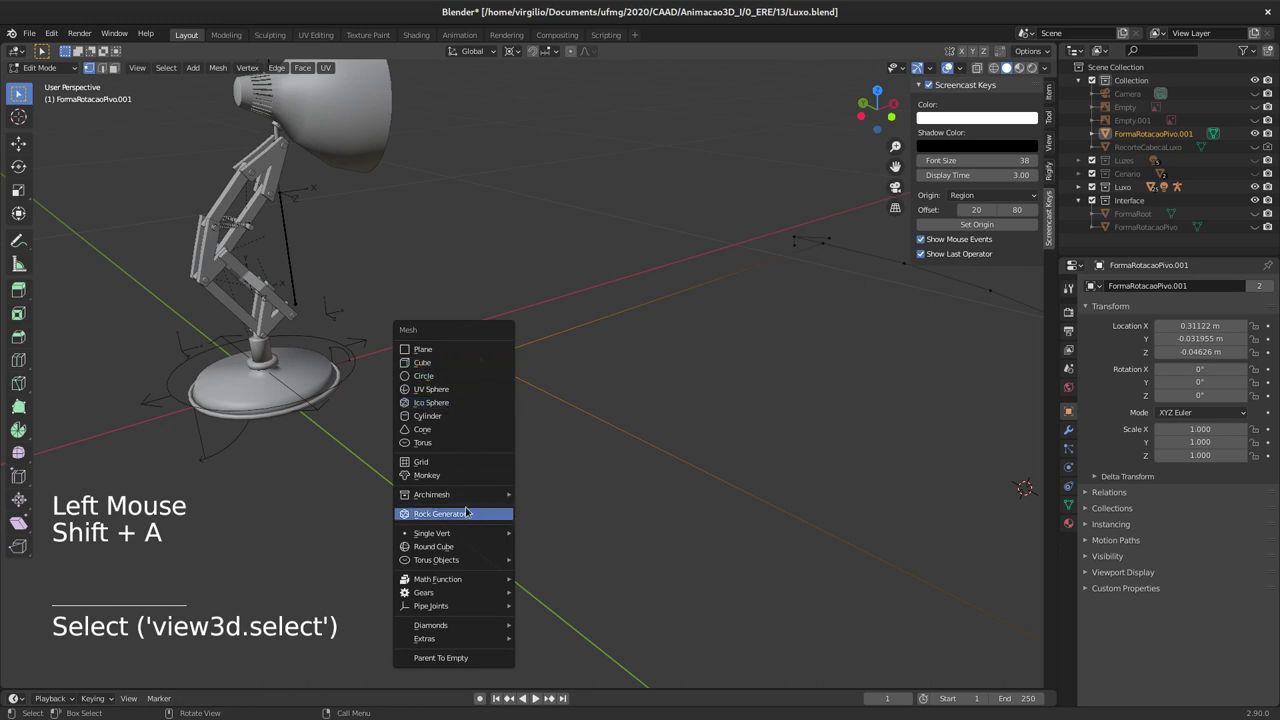
Step: Rotate the FormaRotacaoPivo.001 arc 90 degrees around the Z axis in Edit Mode
key(shift+s)
key(Tab)
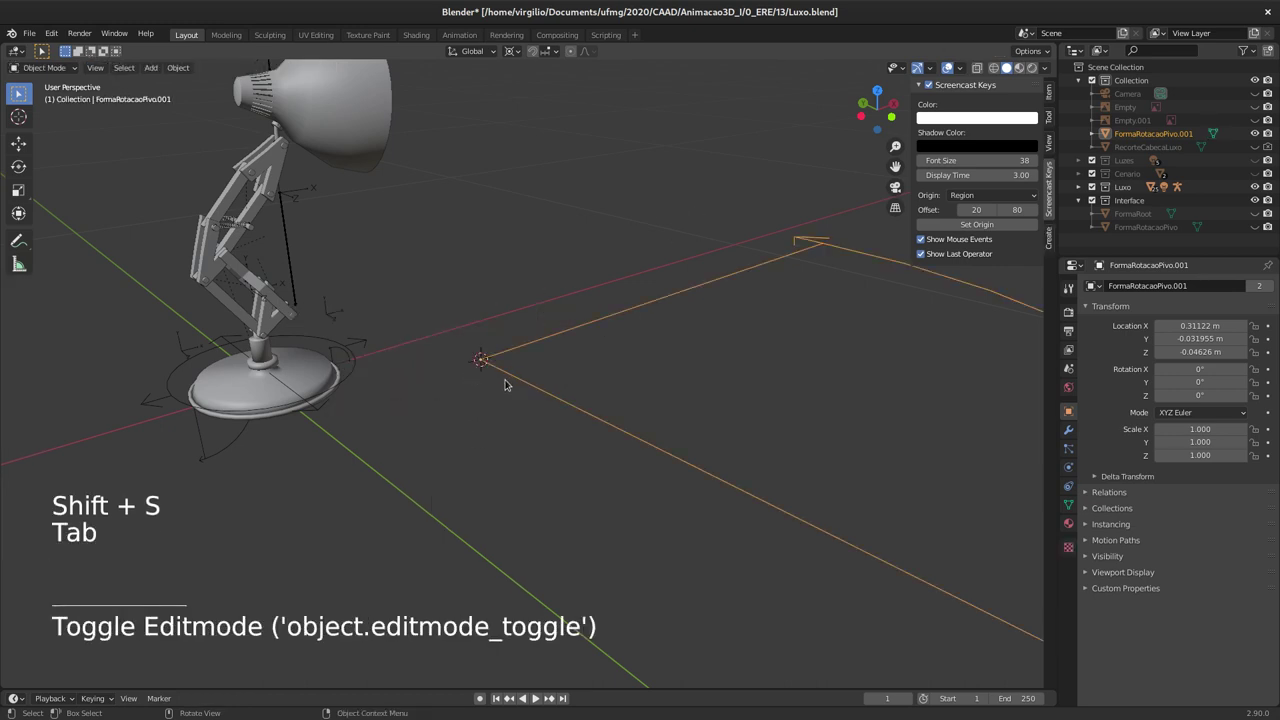
middle_click(506, 366)
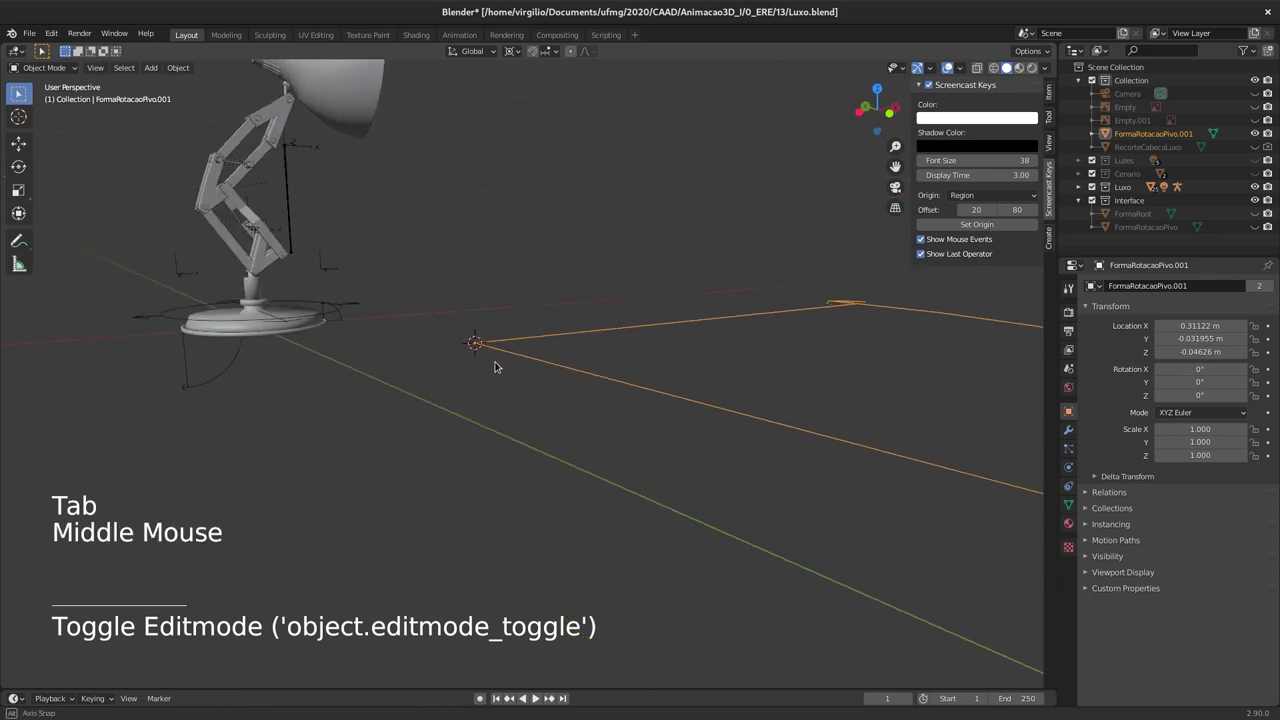
key(Tab)
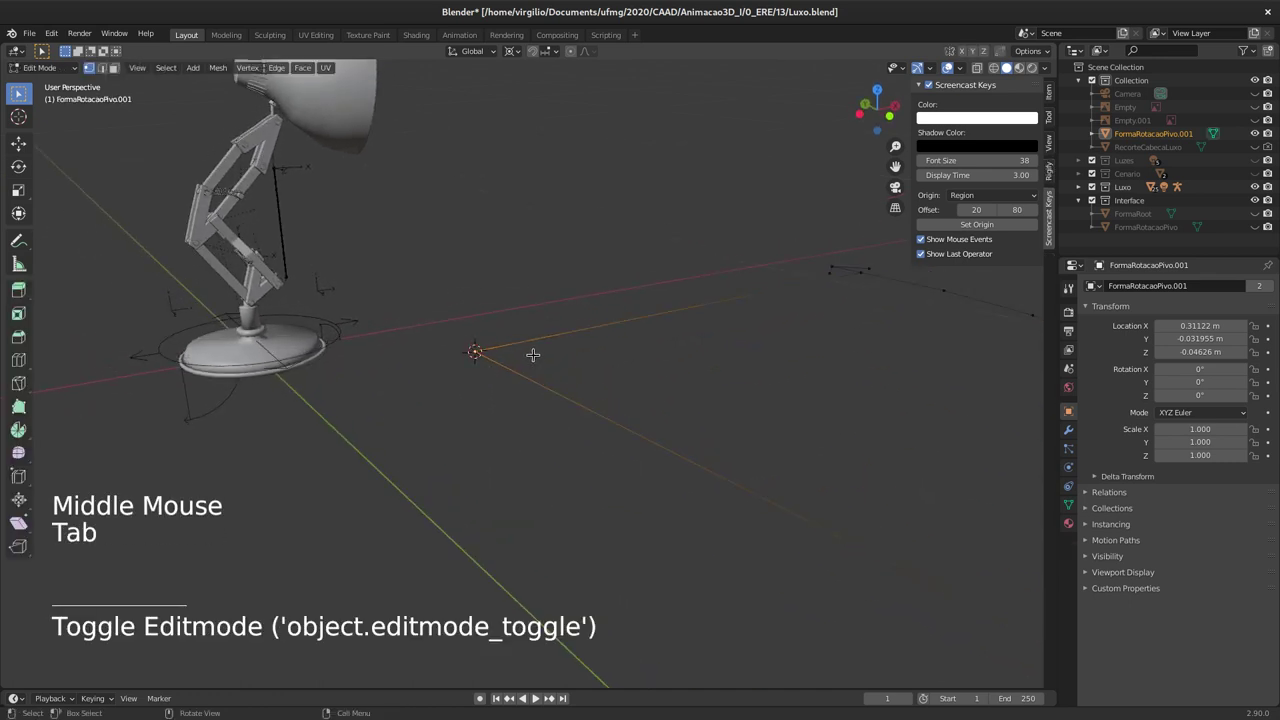
key(Tab)
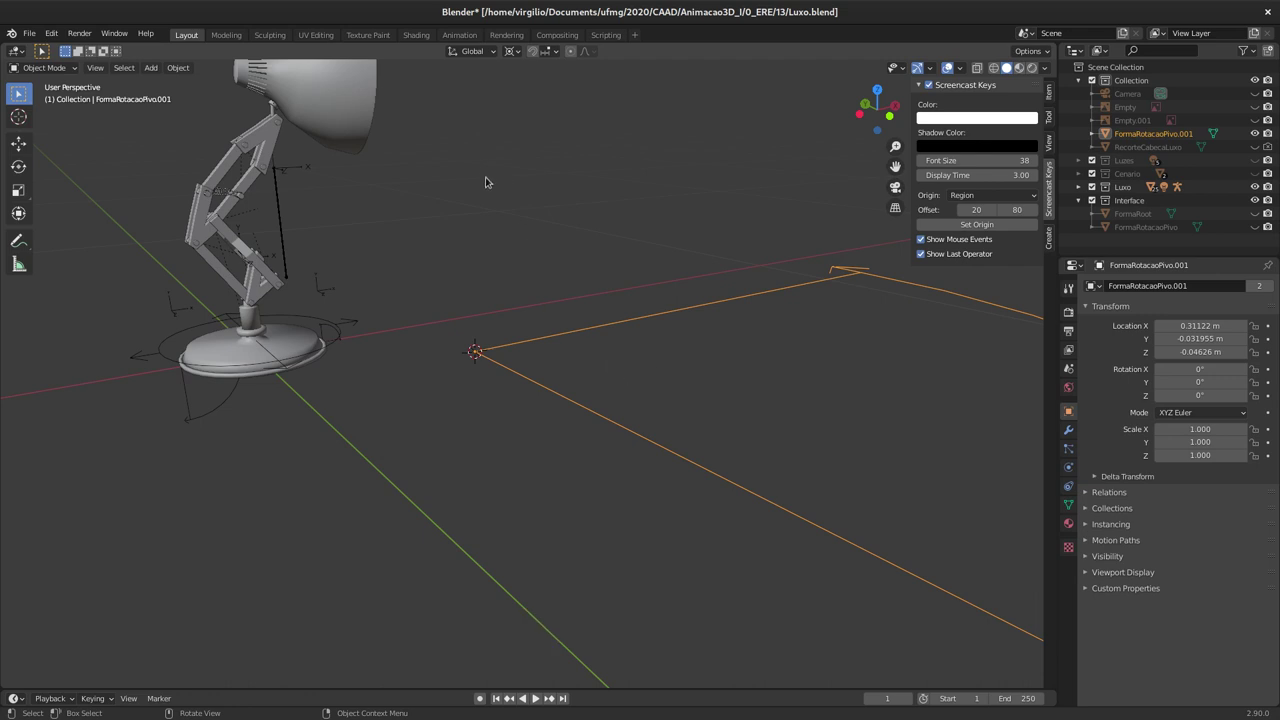
key(r)
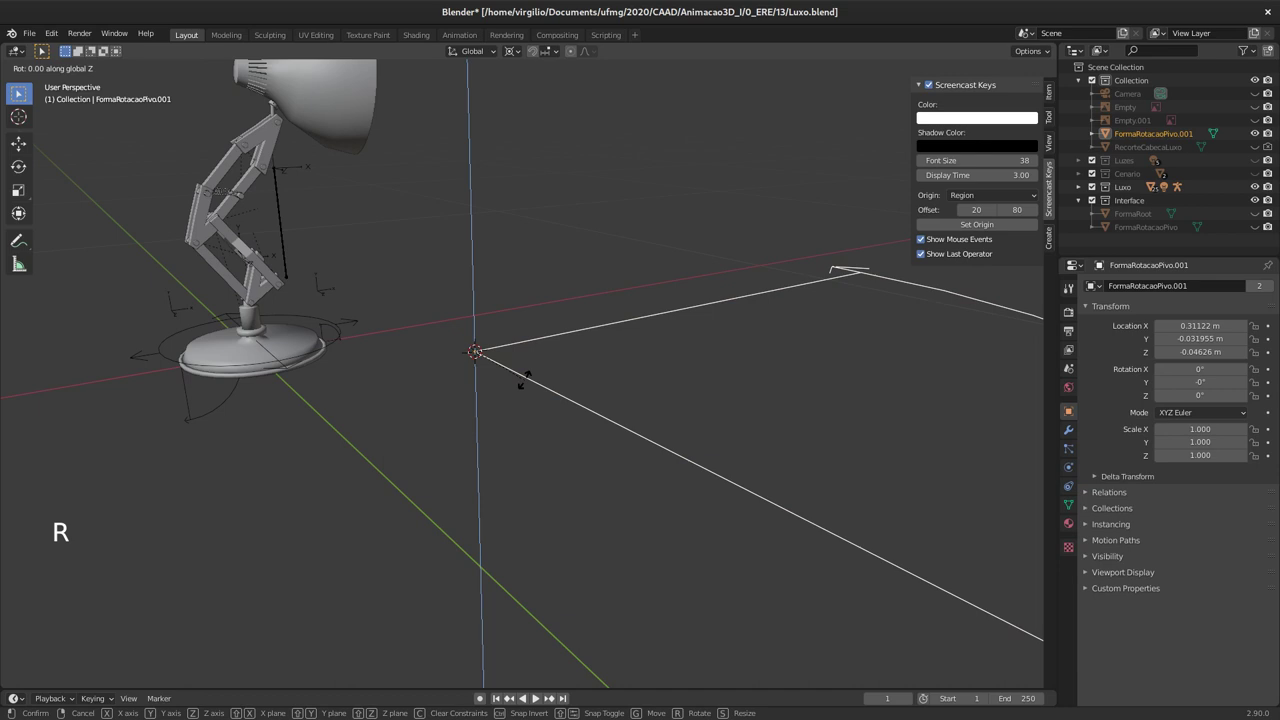
key(Tab)
key(r)
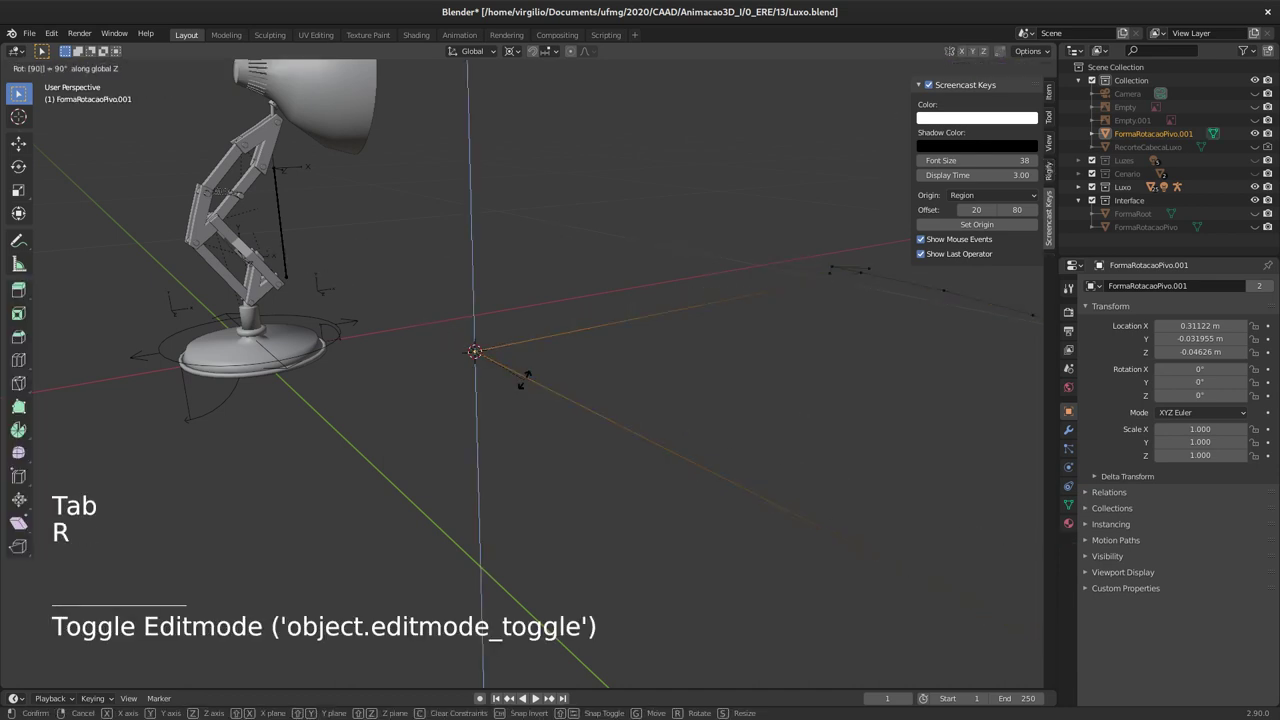
key(a)
key(r)
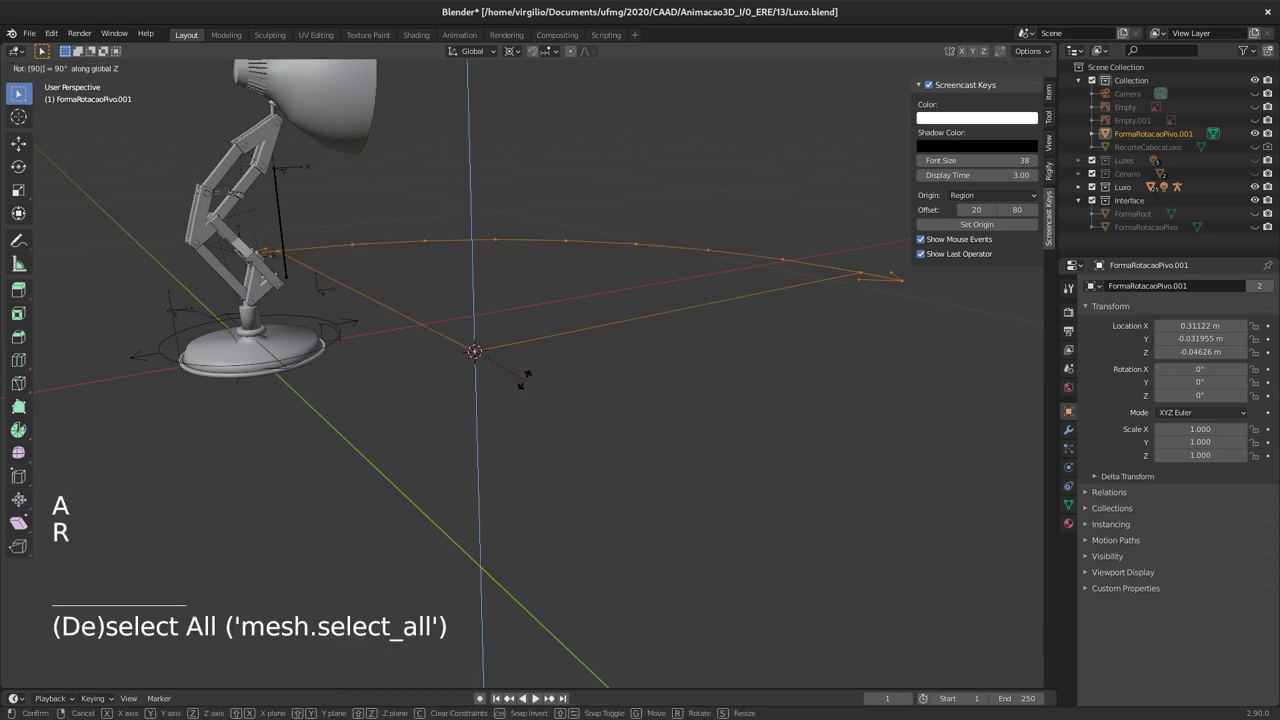
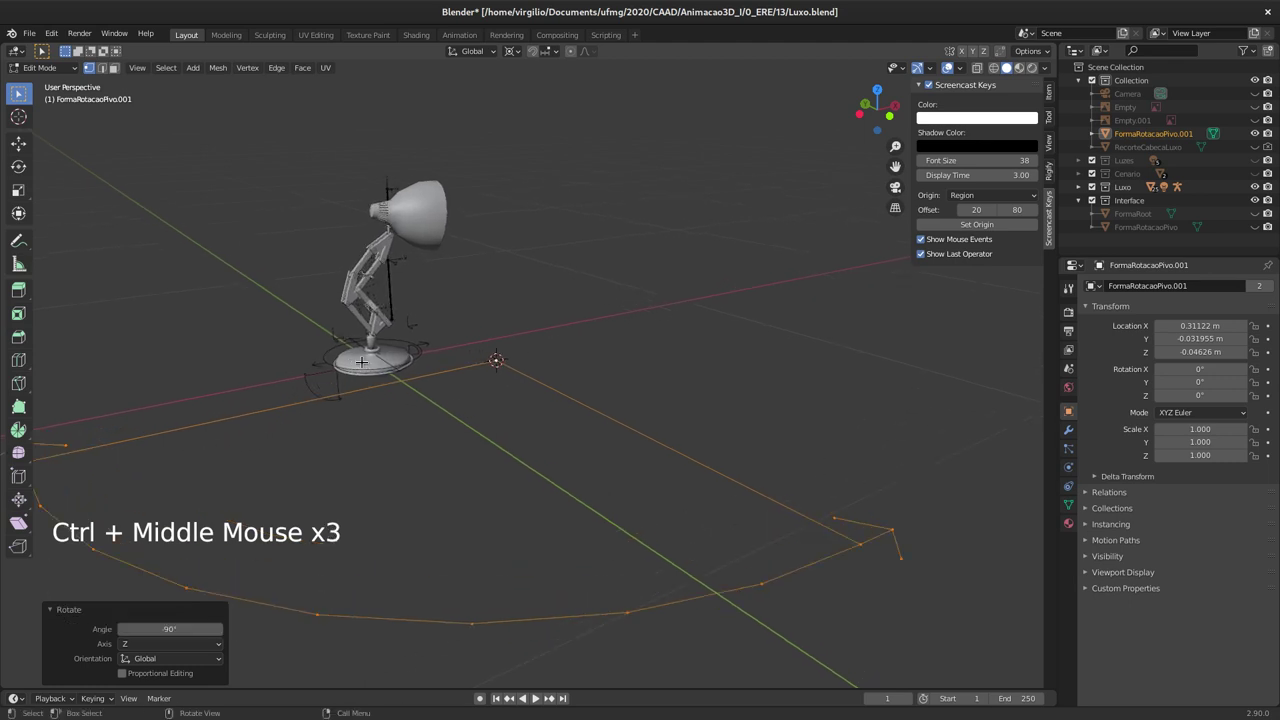
Step: Mirror the arc with scale X -1, check it on GiraTras, and return to the shape object
key(r)
key(s)
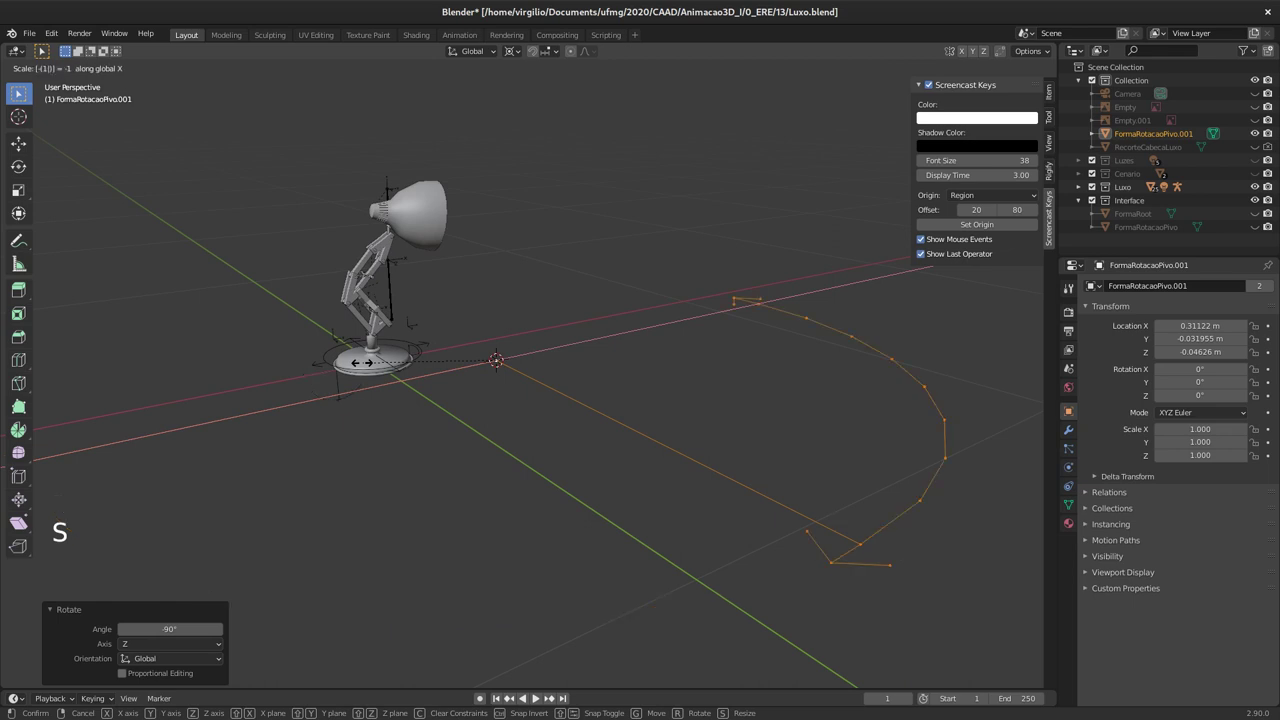
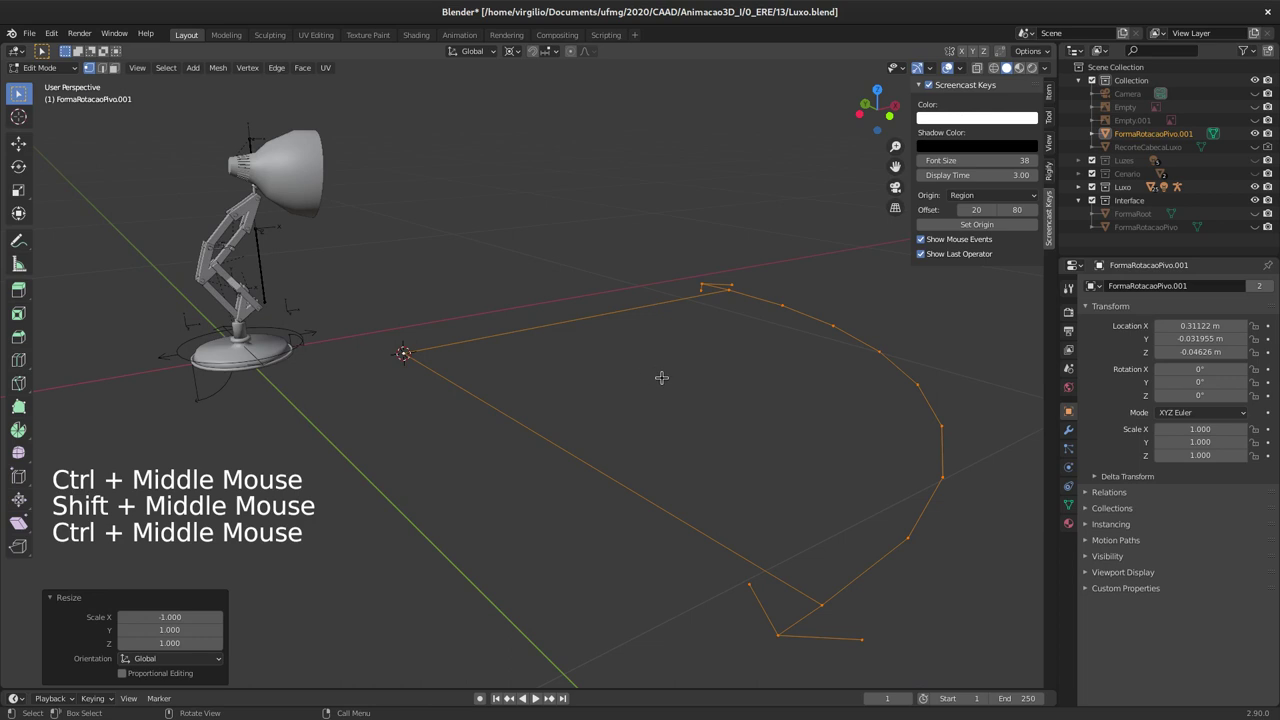
key(r)
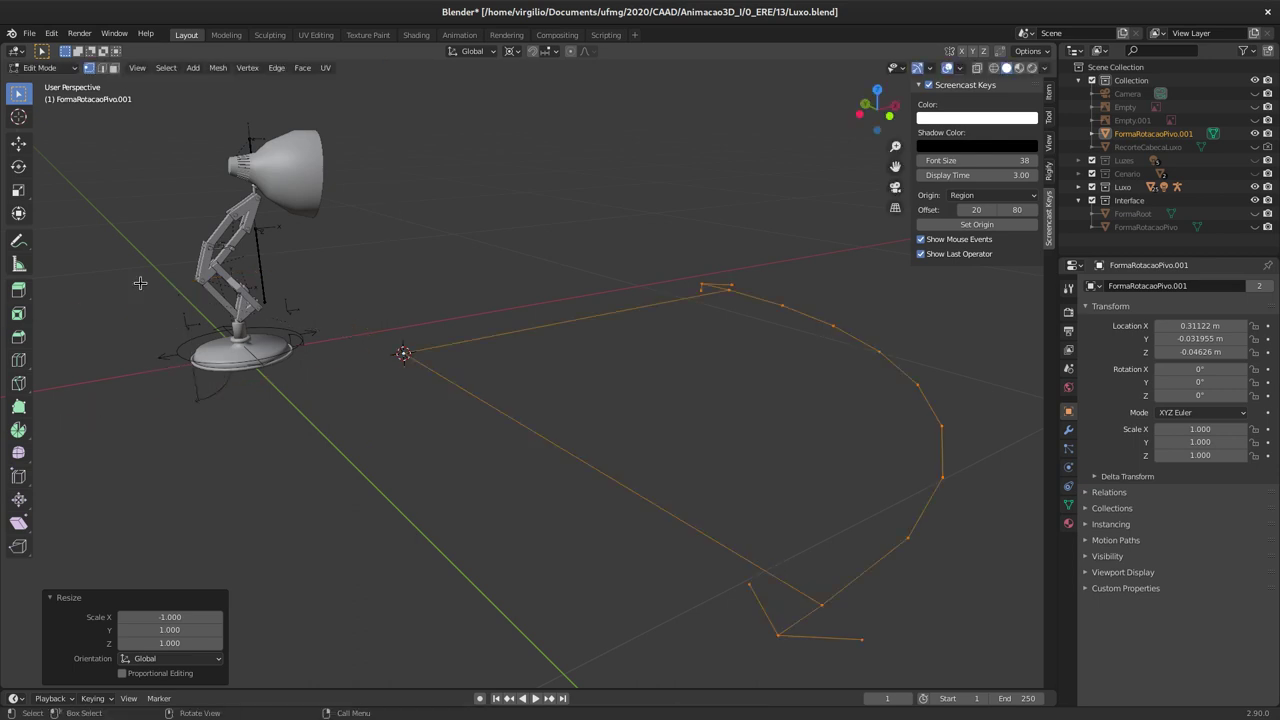
key(r)
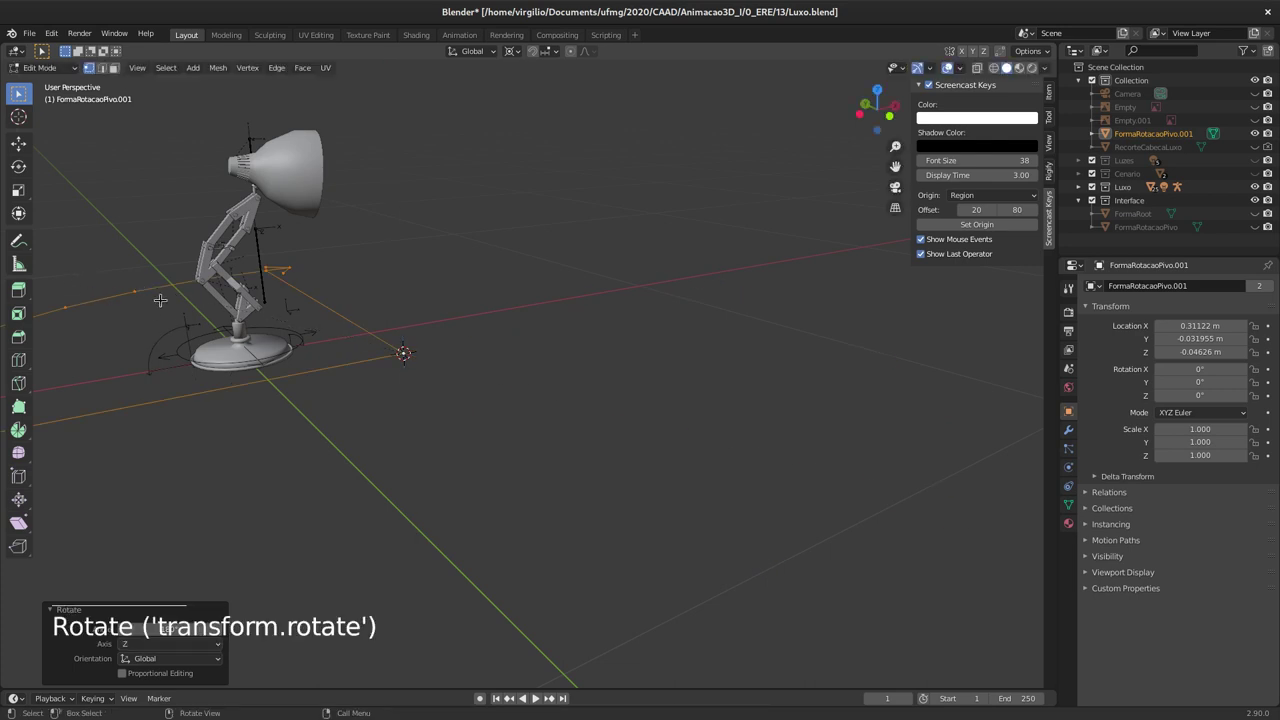
key(Tab)
middle_click(210, 311)
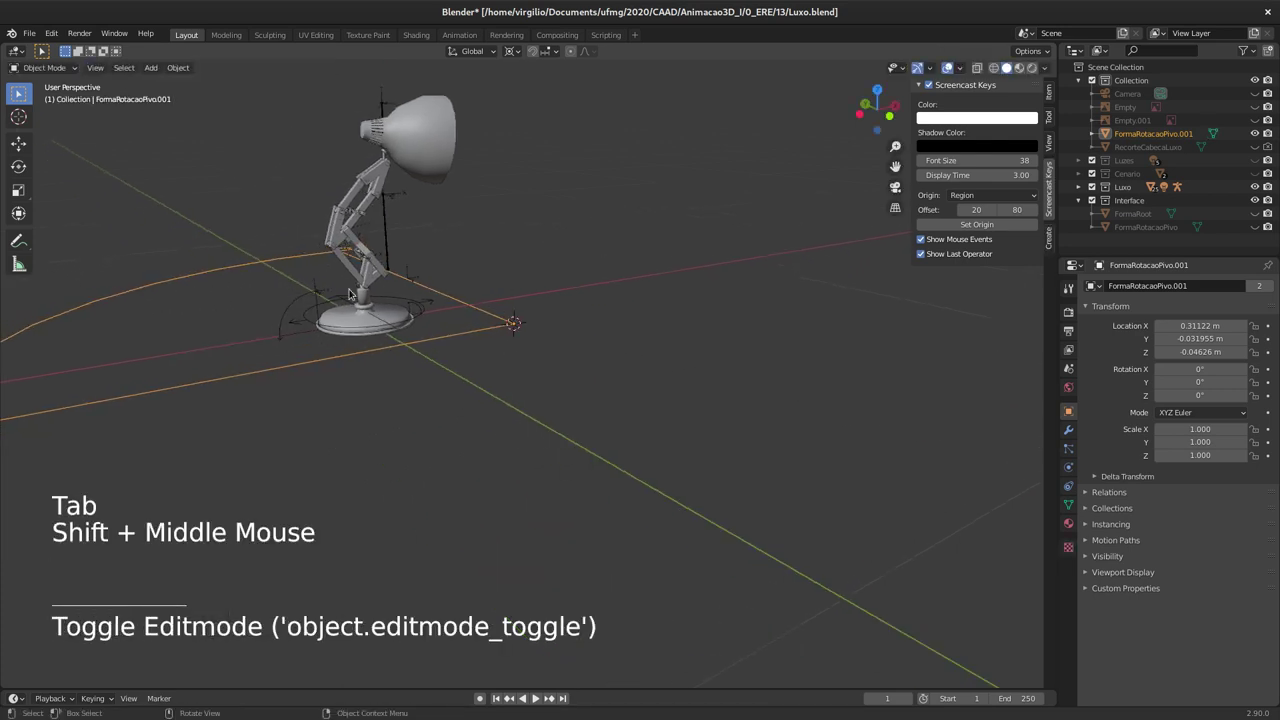
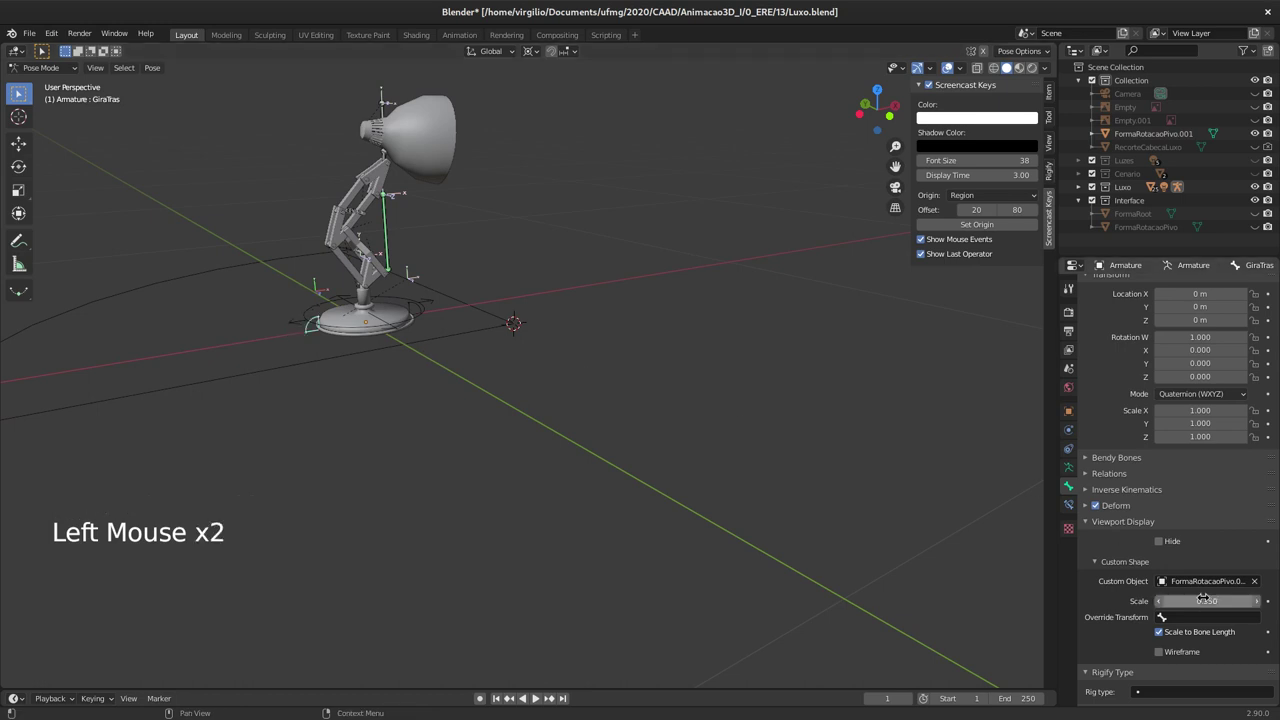
click(449, 339)
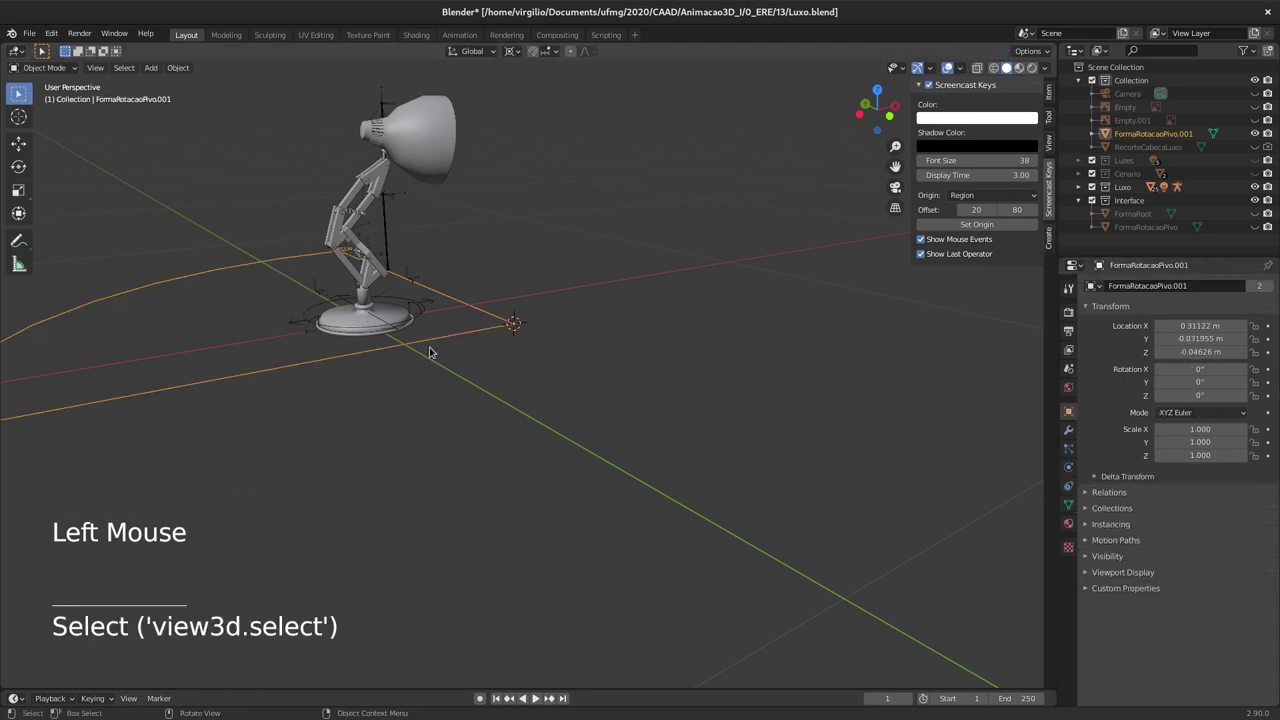
Step: Move the shape into the Interface collection, return to Pose Mode and turn off bone axes display
key(m)
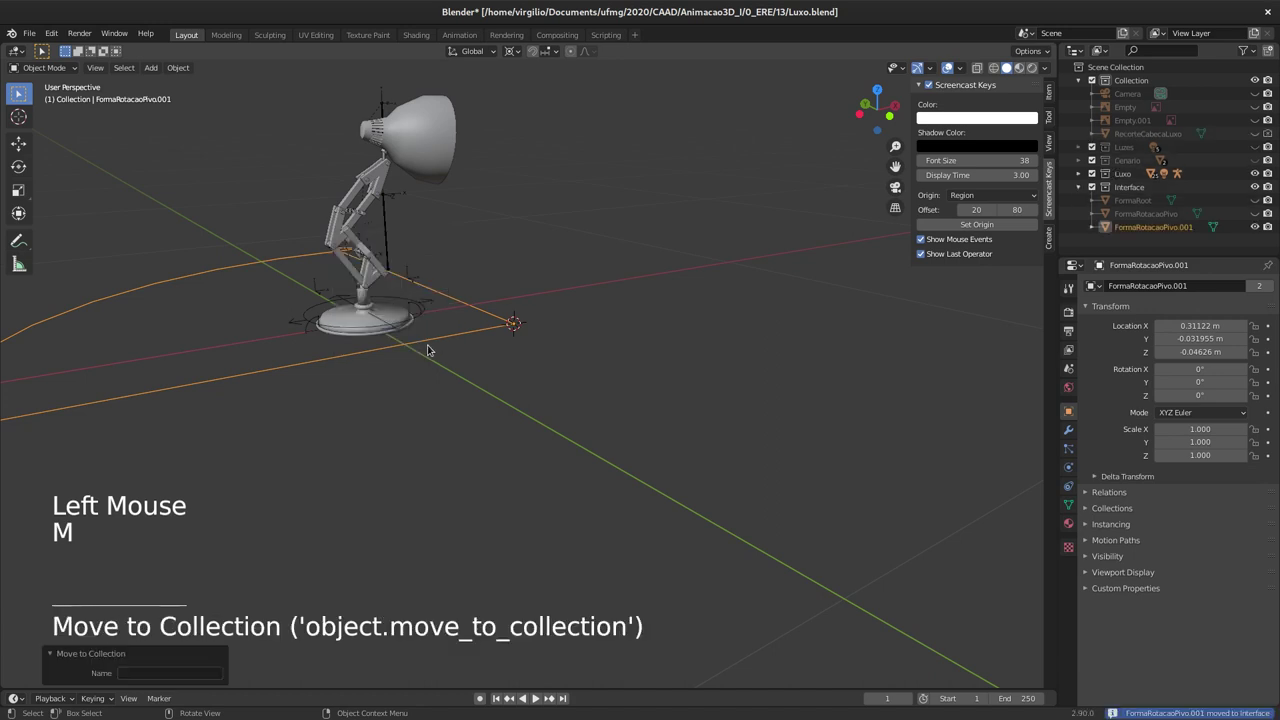
key(h)
middle_click(426, 342)
middle_click(415, 319)
middle_click(418, 303)
middle_click(483, 342)
click(343, 340)
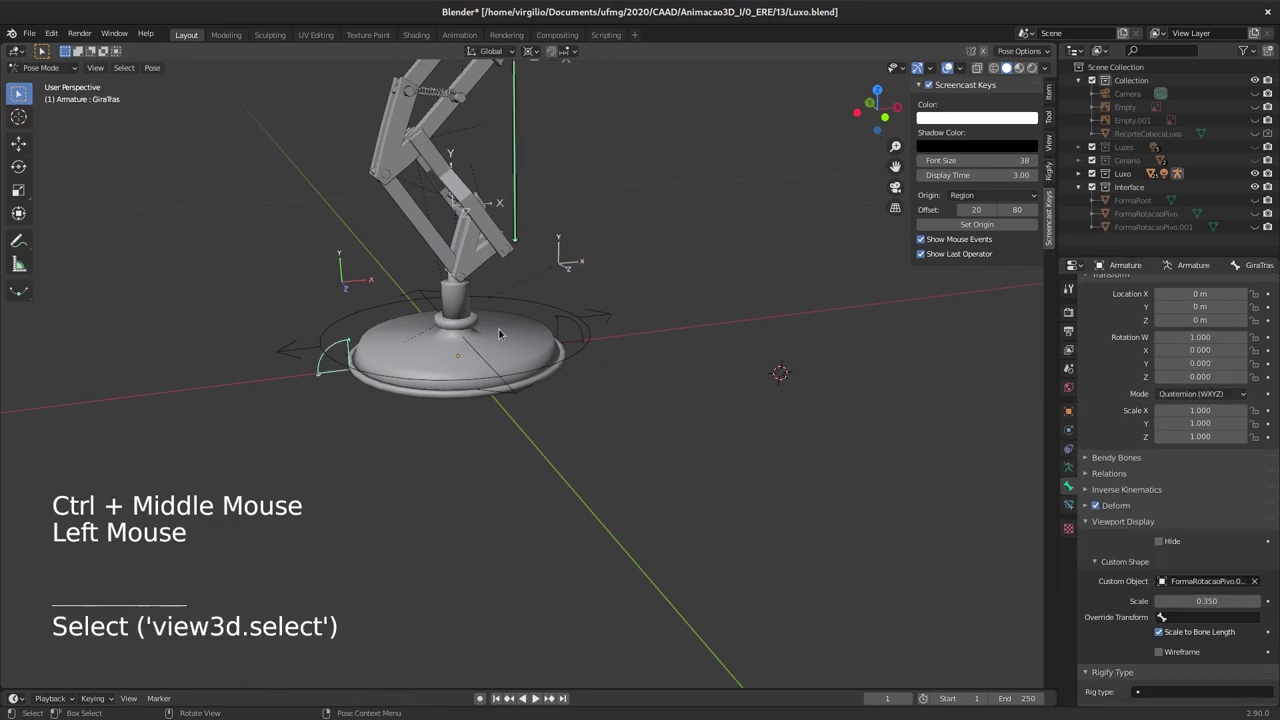
middle_click(471, 301)
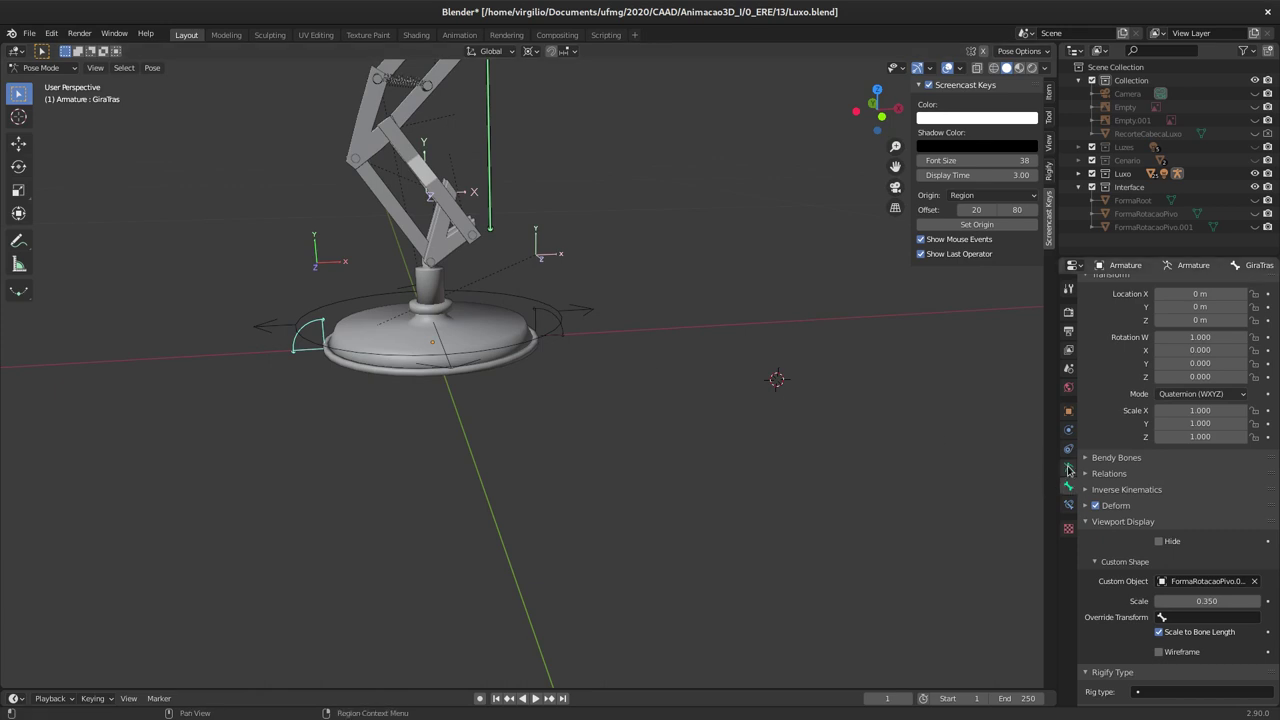
click(1069, 465)
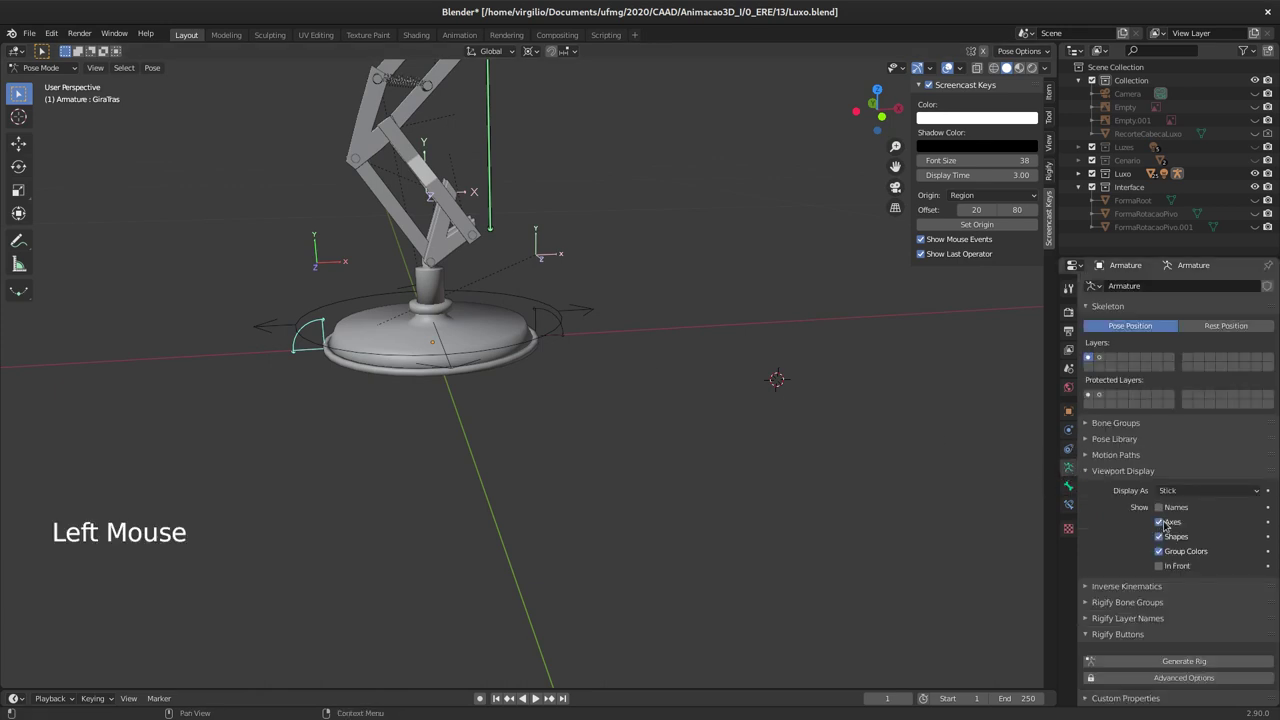
click(1163, 519)
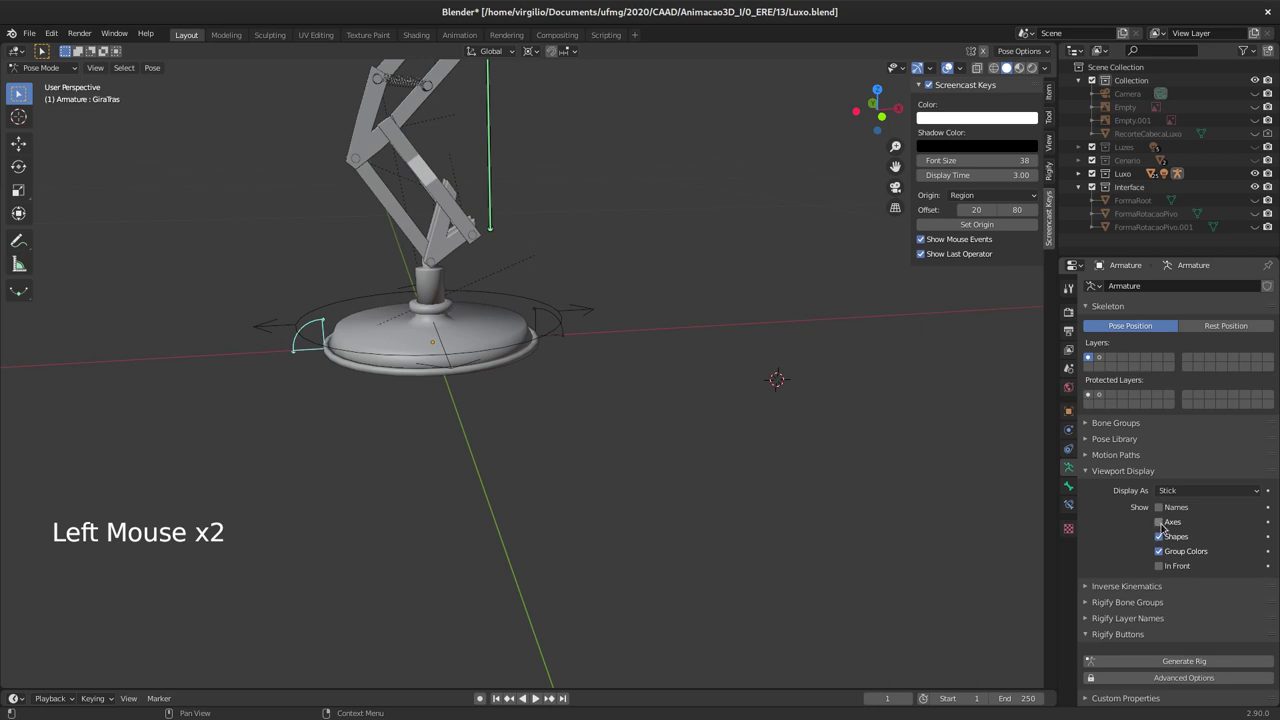
Step: Bring the lamp head into view and select the D_Cabeca head bone
middle_click(408, 290)
middle_click(392, 343)
middle_click(419, 314)
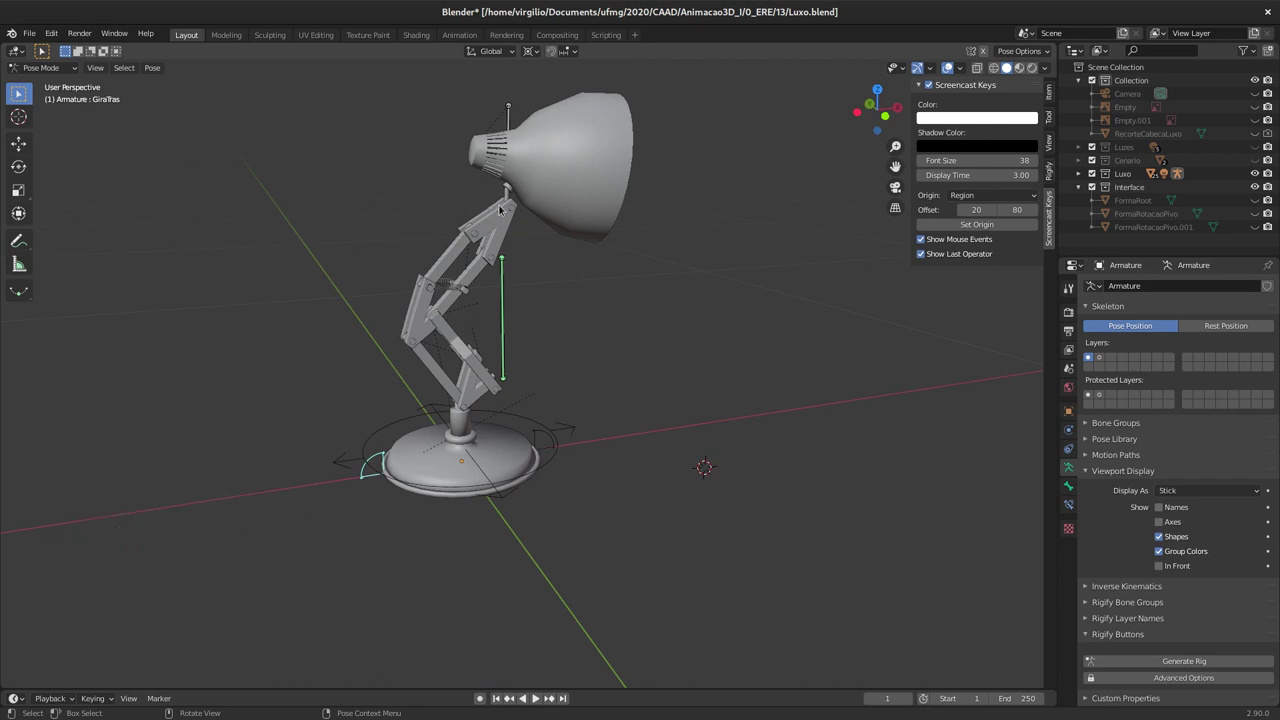
middle_click(486, 194)
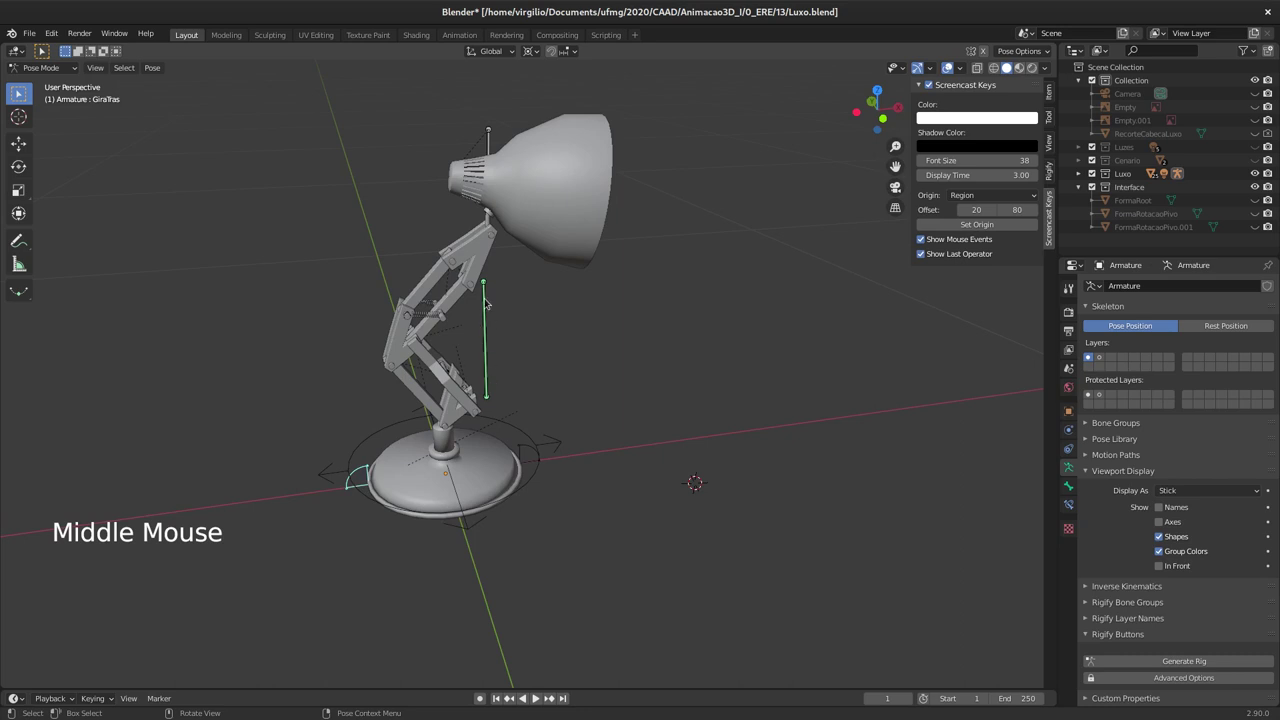
middle_click(484, 289)
click(481, 257)
middle_click(513, 278)
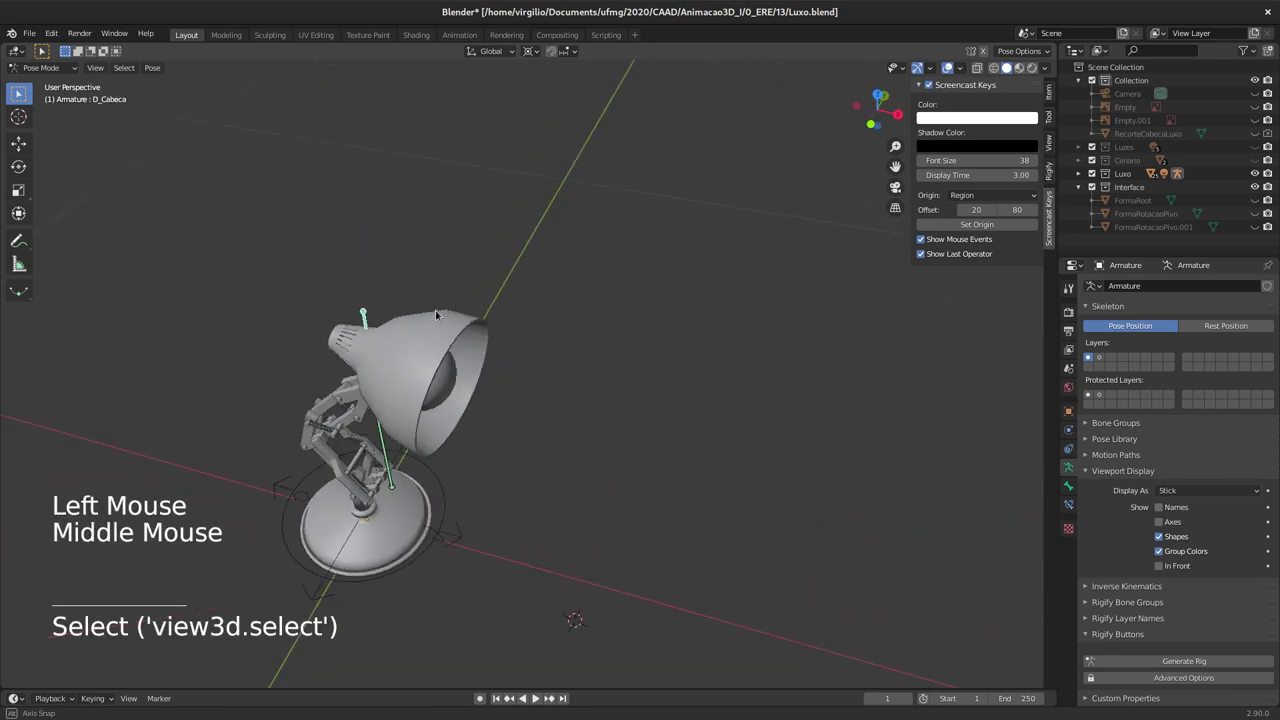
middle_click(439, 314)
middle_click(449, 306)
middle_click(469, 295)
middle_click(507, 289)
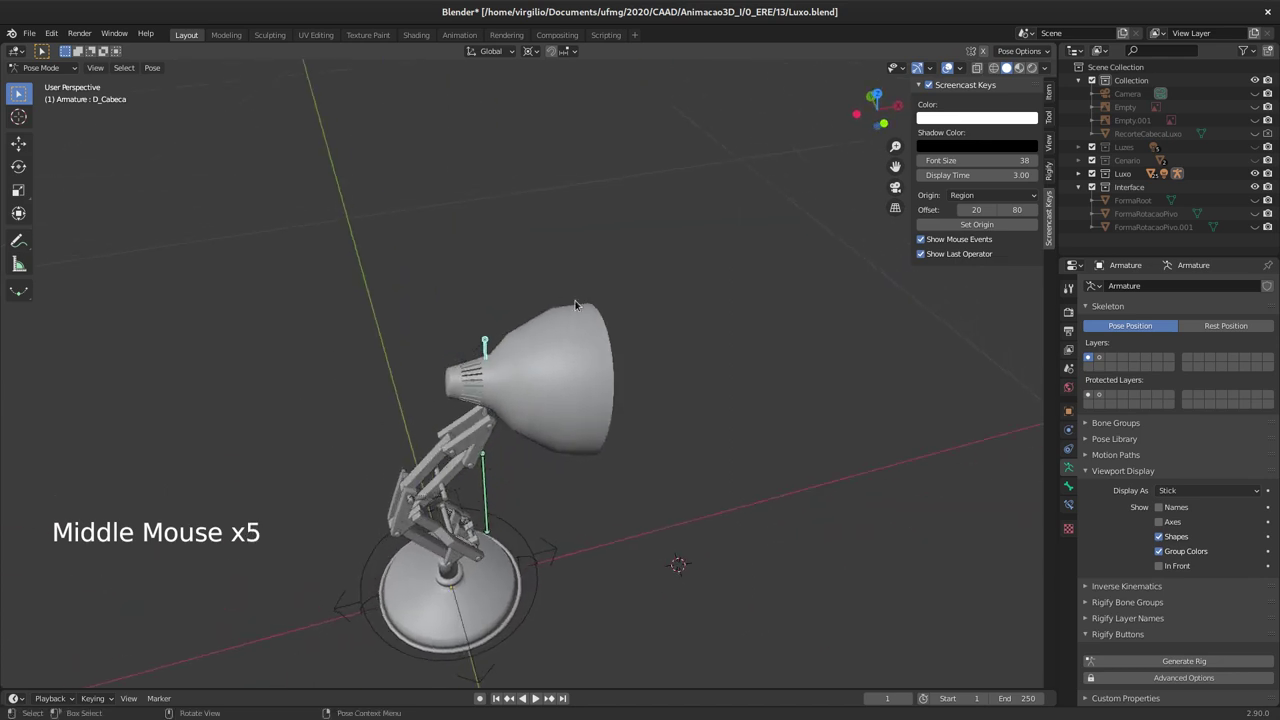
middle_click(517, 315)
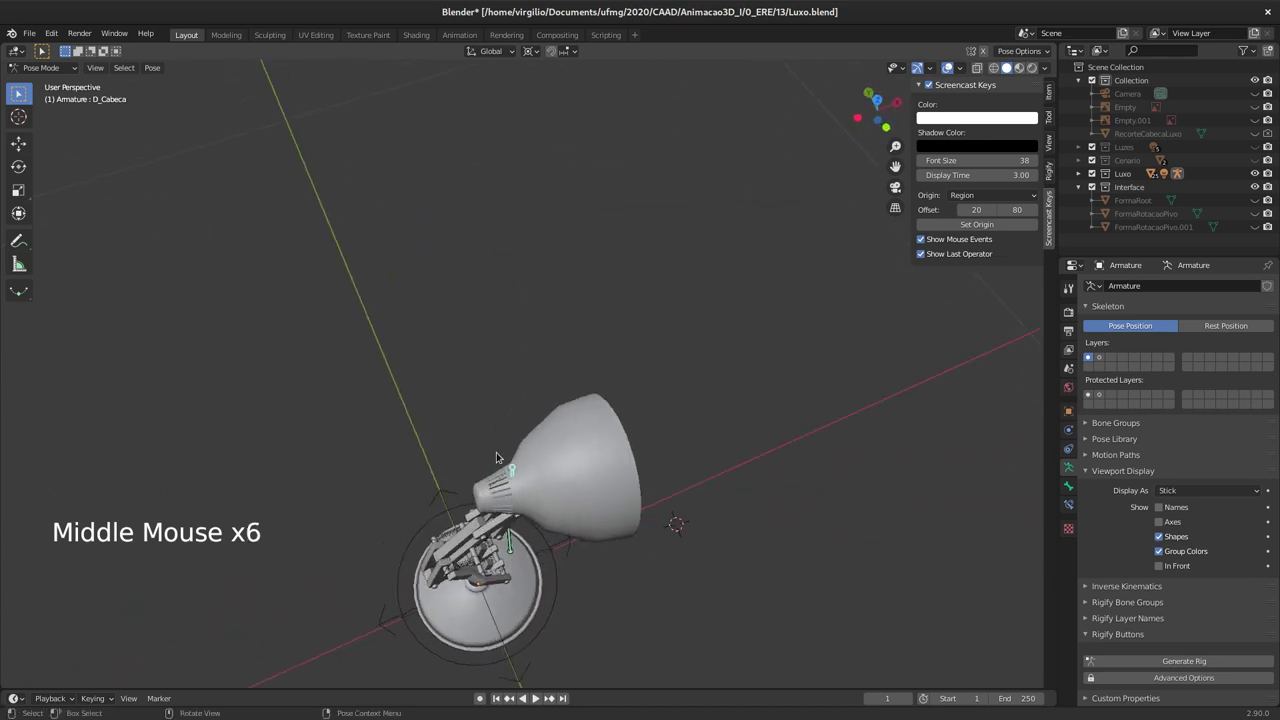
middle_click(562, 399)
middle_click(464, 451)
Step: Add a circle mesh and view it from above, fitted in the viewport
key(shift+a)
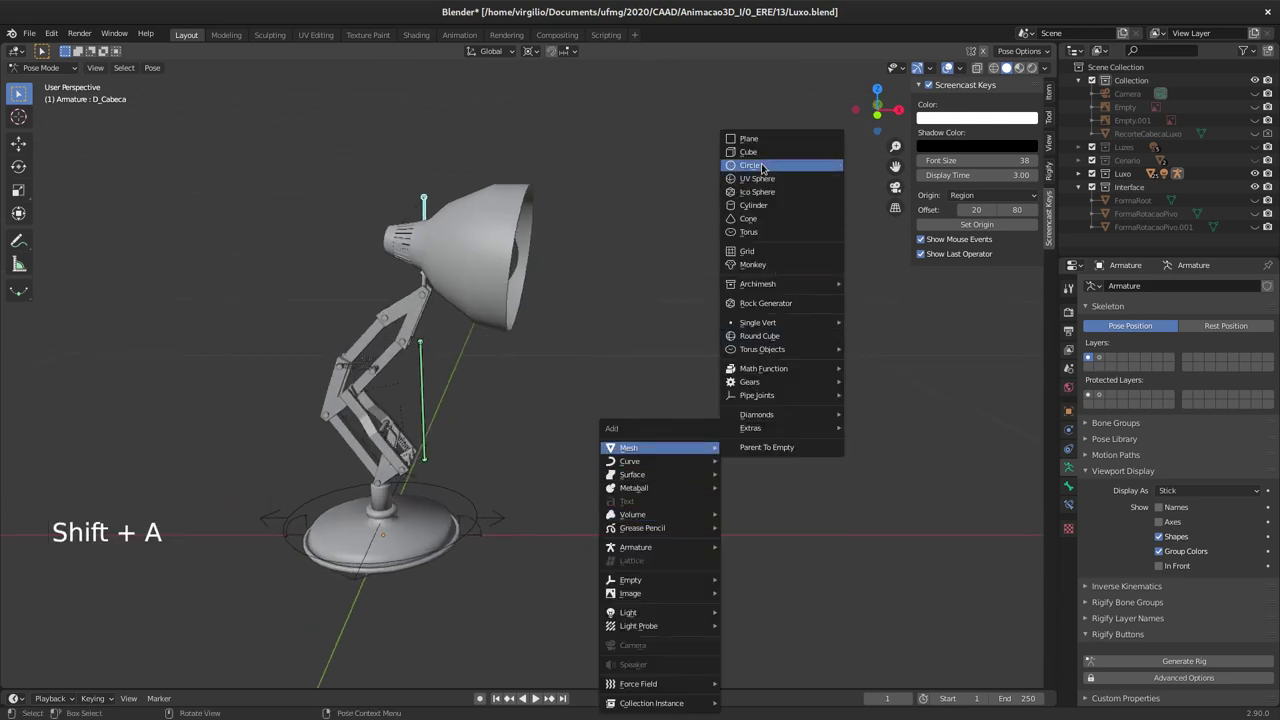
middle_click(637, 379)
middle_click(618, 449)
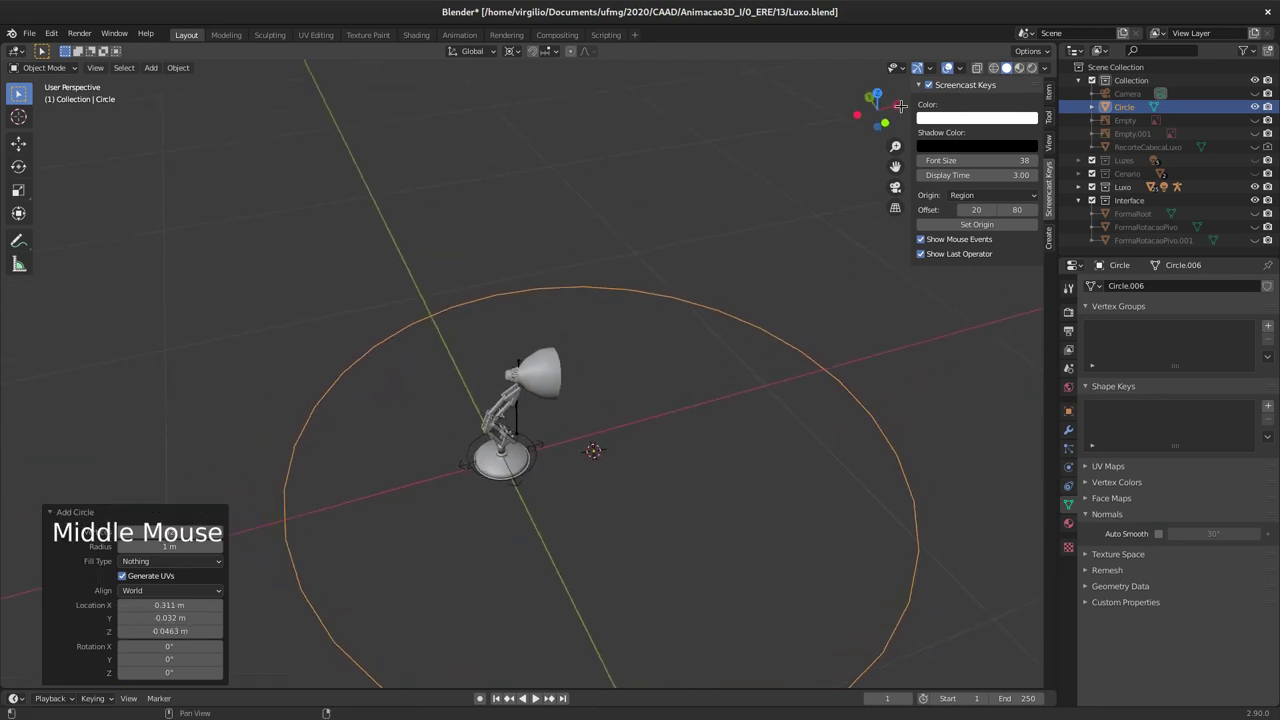
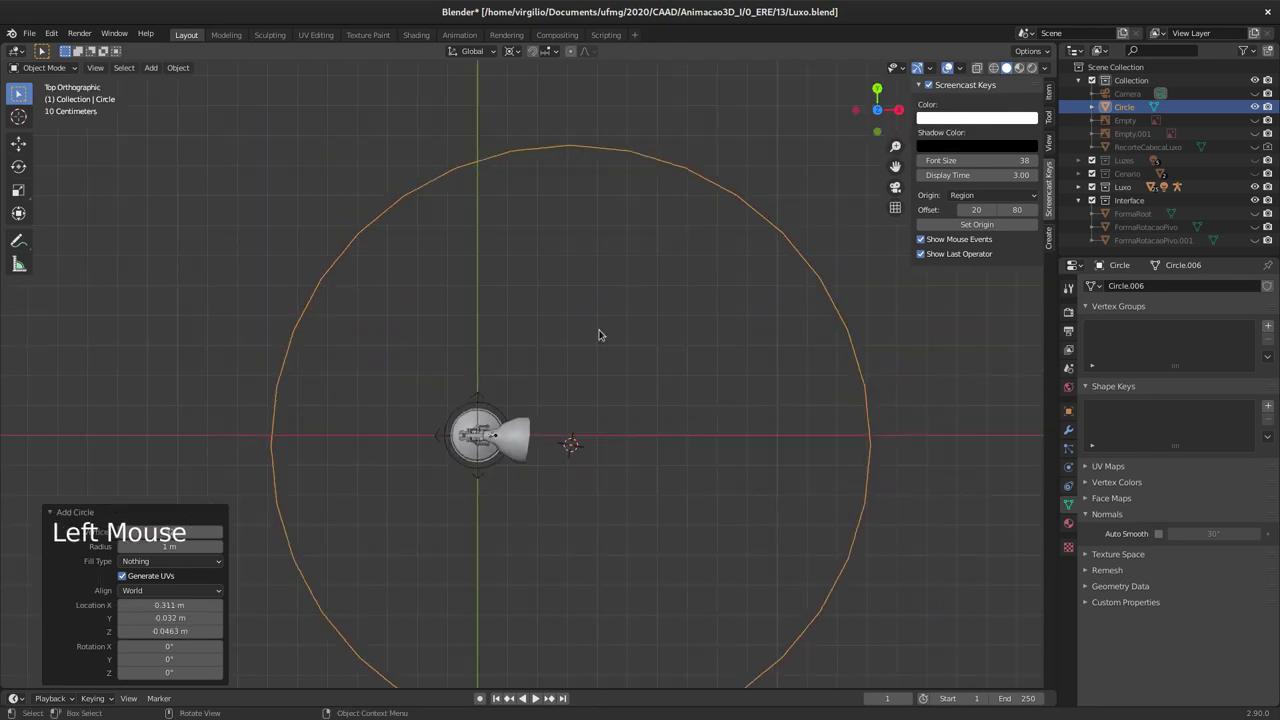
middle_click(592, 350)
middle_click(593, 312)
middle_click(602, 329)
middle_click(602, 342)
Step: Delete the circle's top vertices to leave an open arc and rename it FormaCabeca
key(Tab)
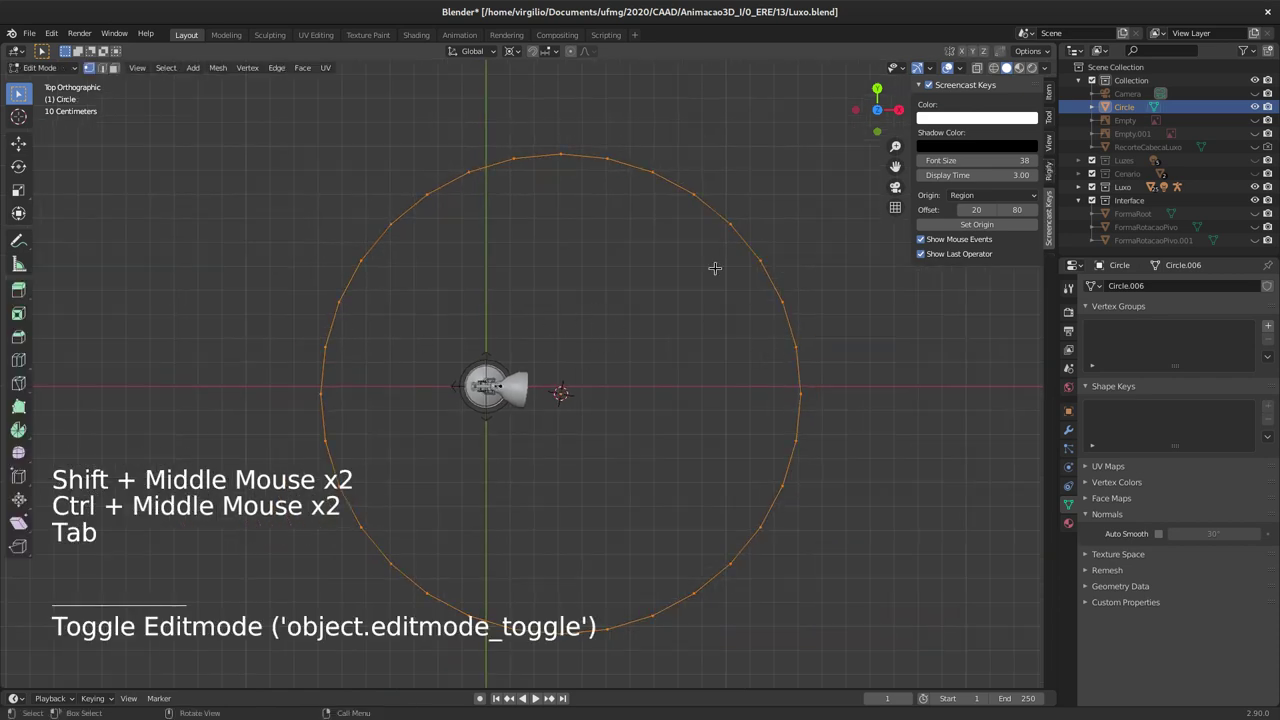
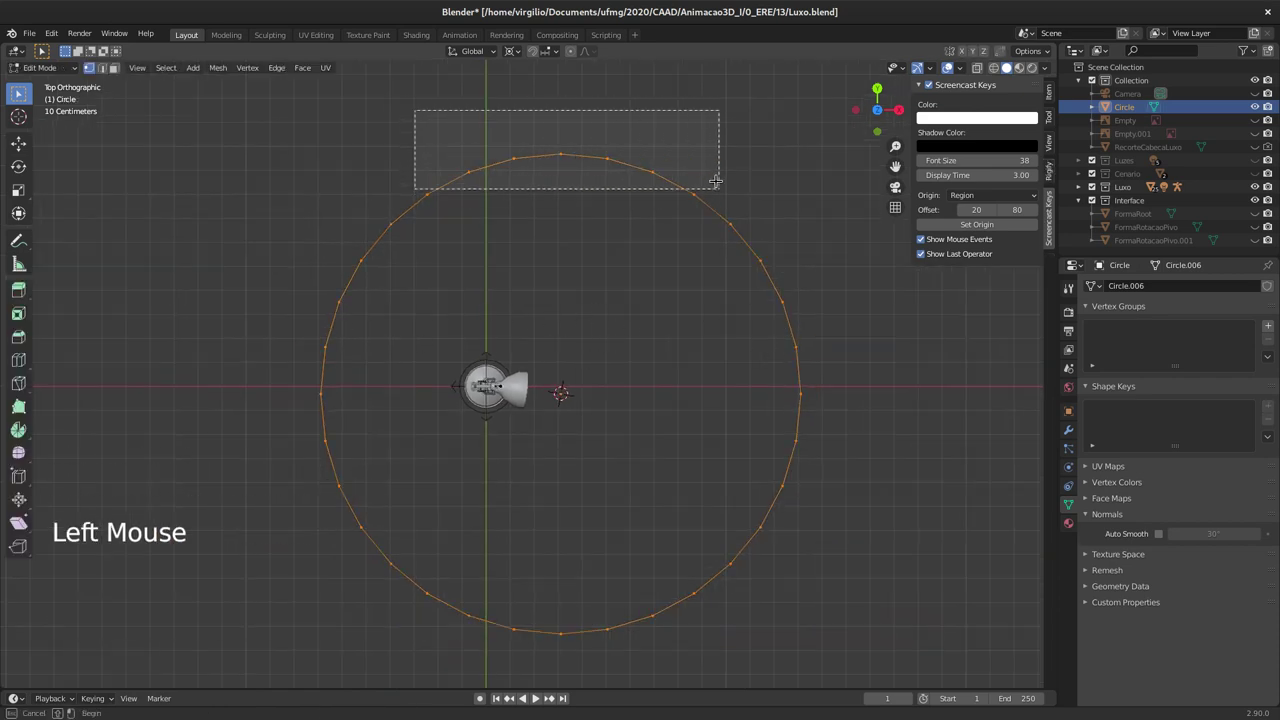
key(x)
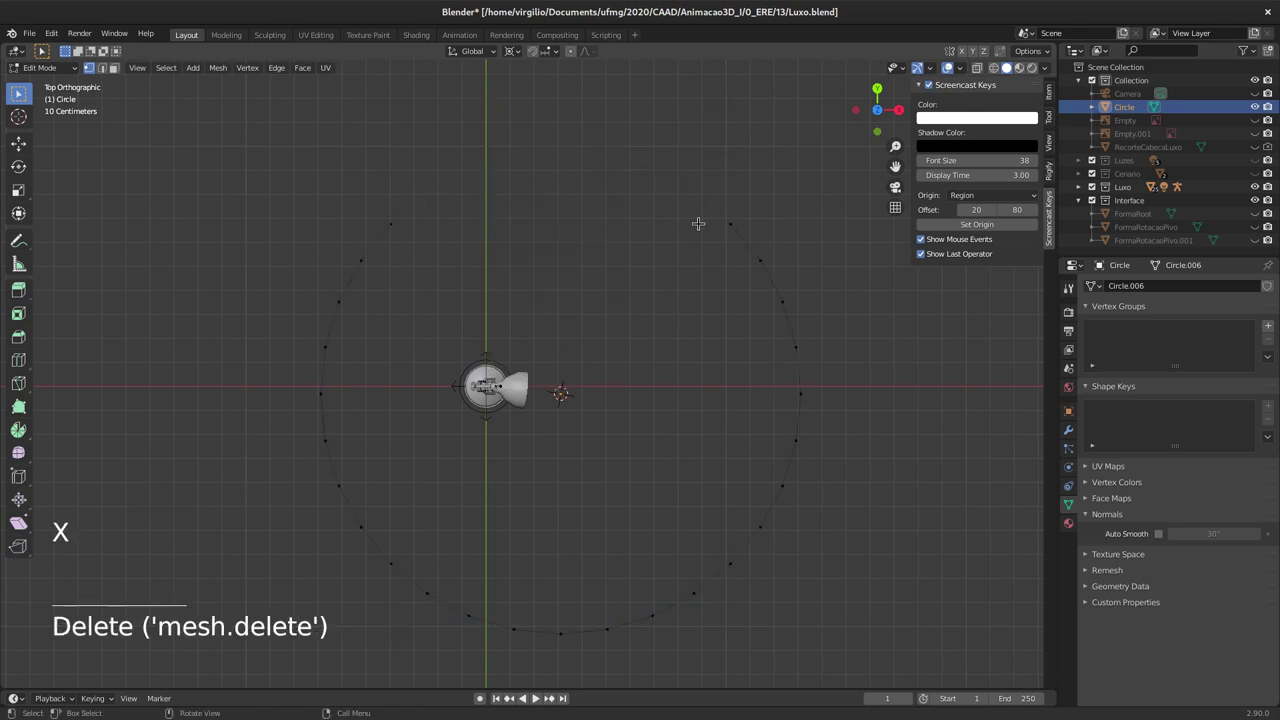
key(Tab)
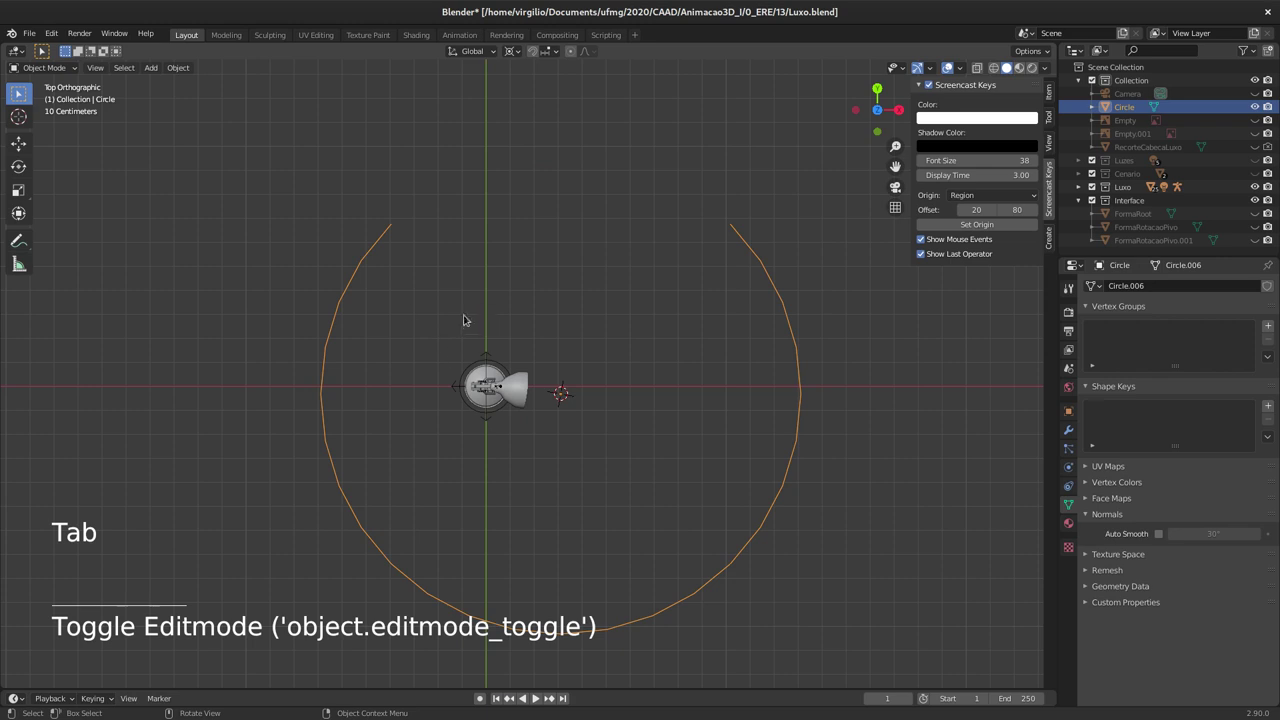
key(F2)
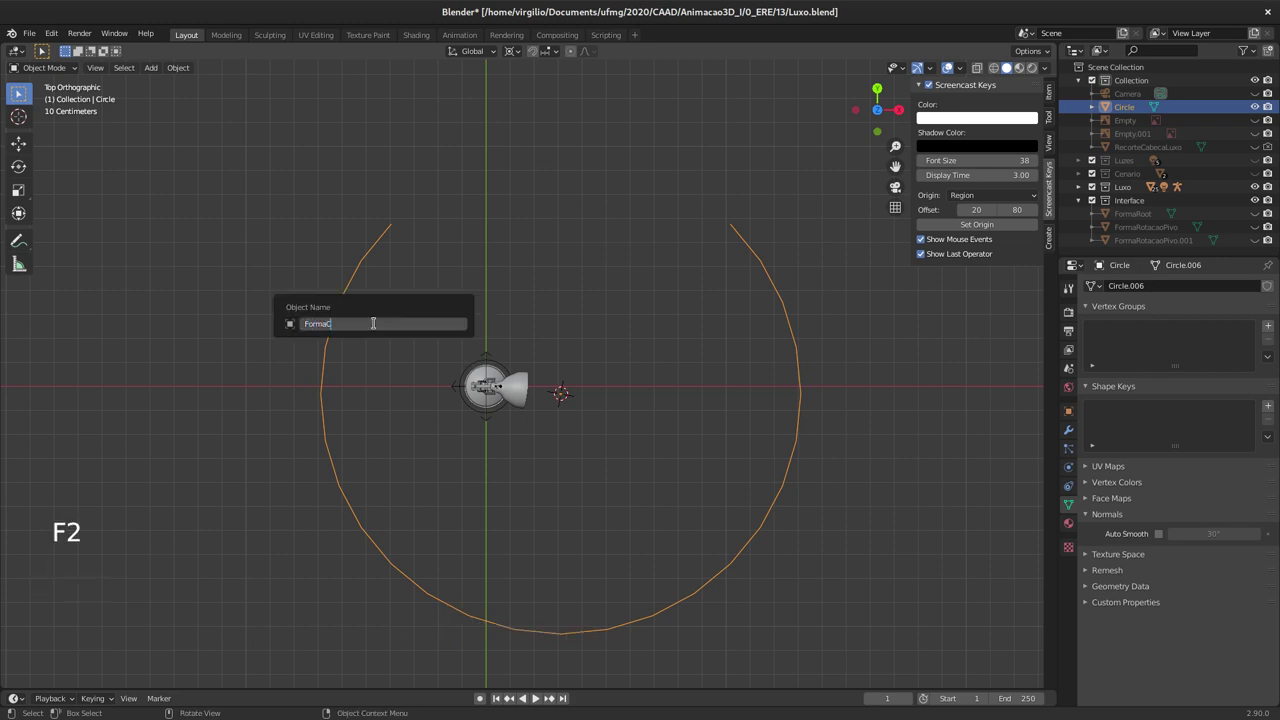
middle_click(431, 381)
middle_click(441, 388)
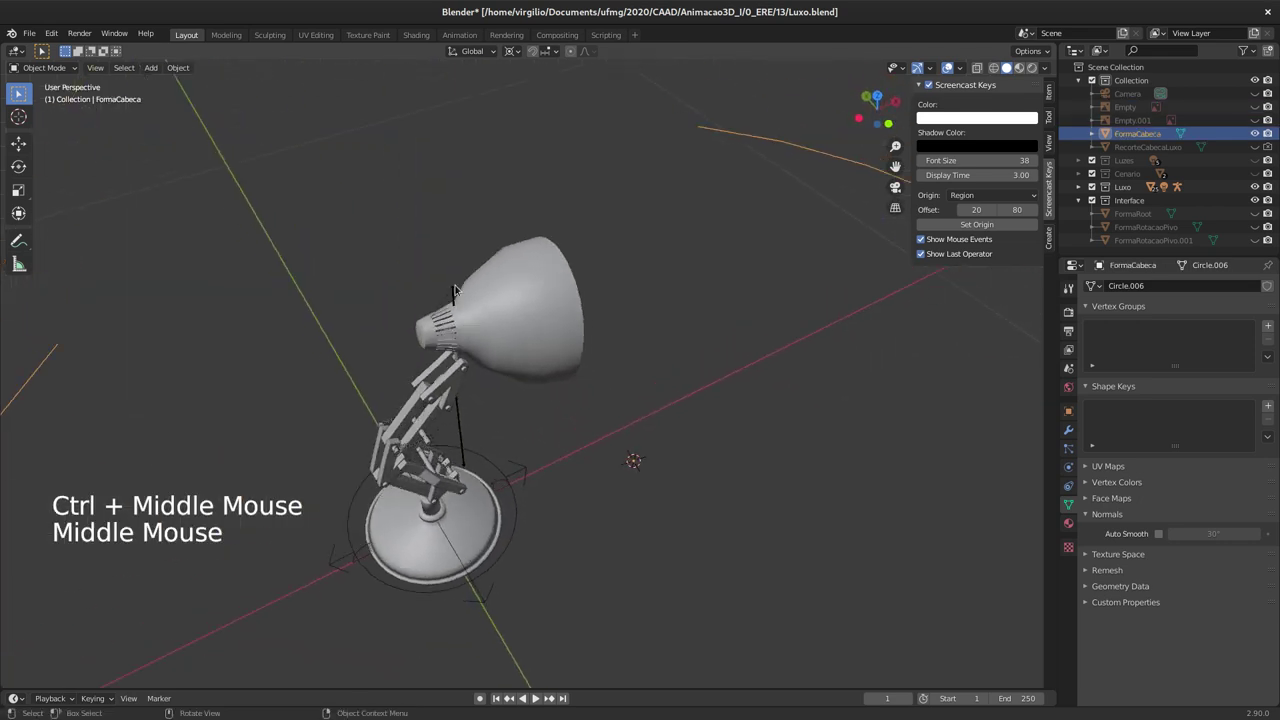
Step: Set FormaCabeca as D_Cabeca's custom shape object and draw it as wireframe
click(454, 285)
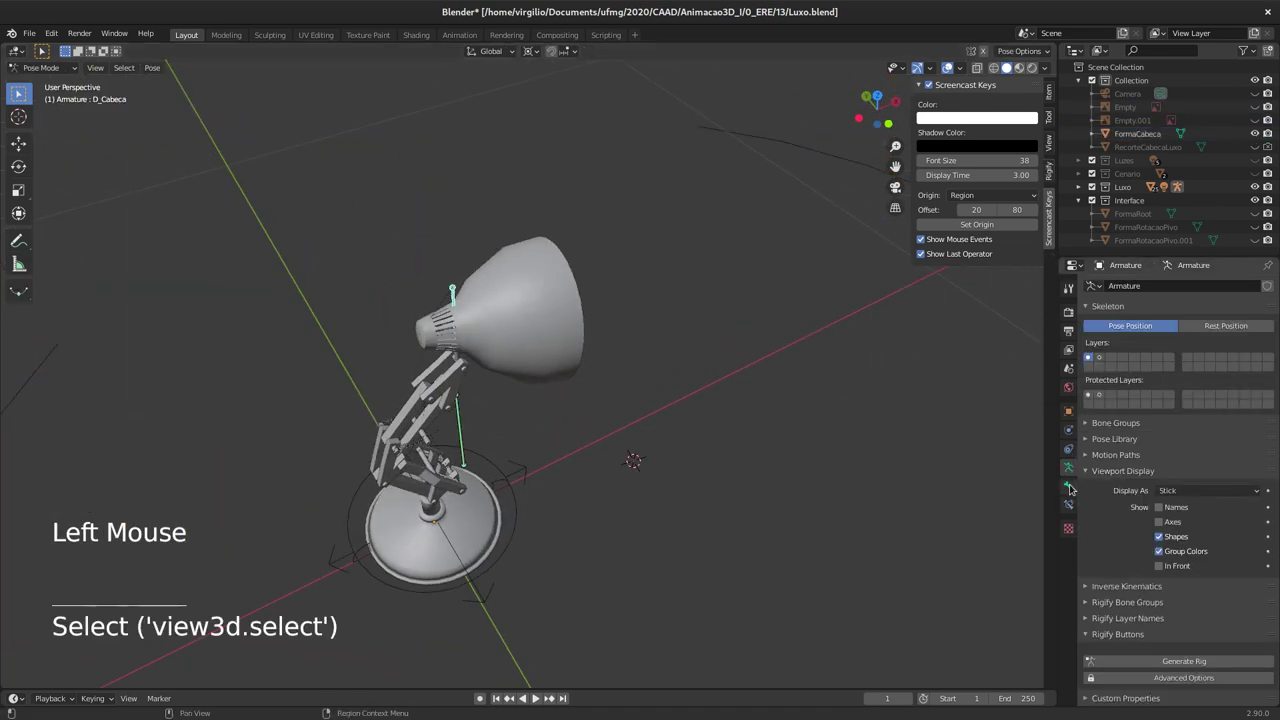
click(1072, 484)
click(1261, 581)
middle_click(654, 278)
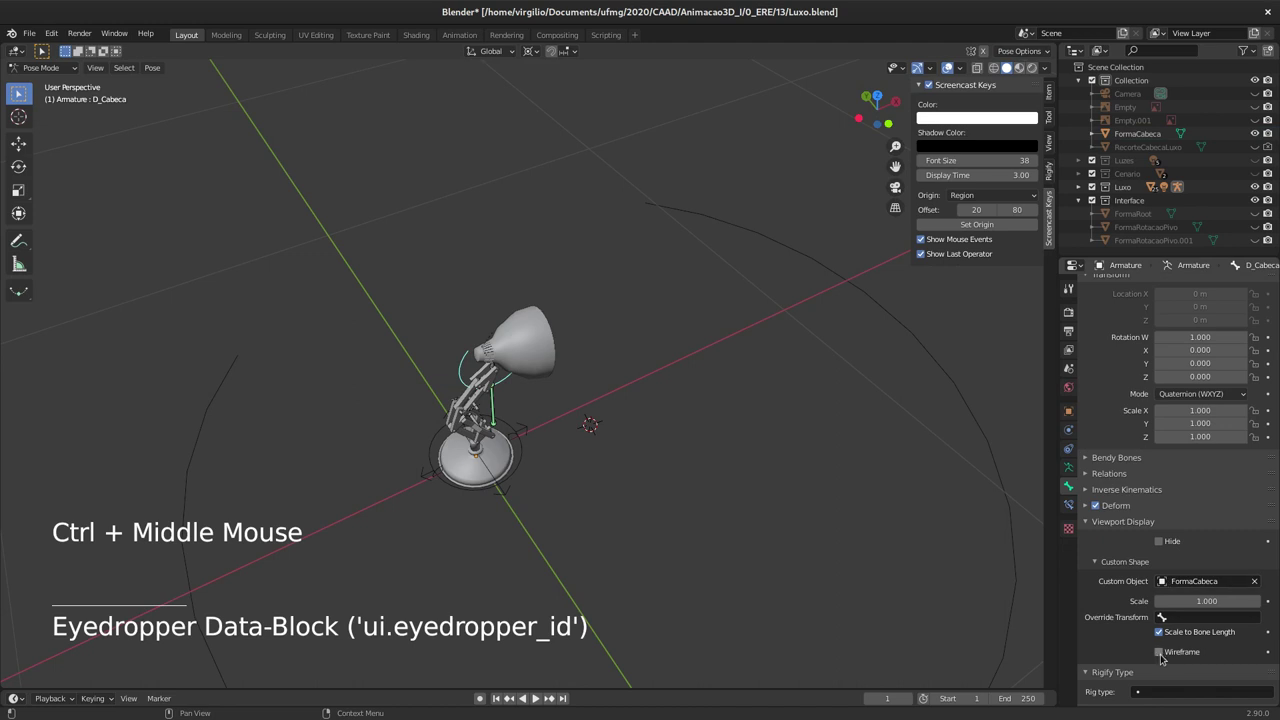
click(1161, 649)
Step: Check the new head shape on the whole lamp and leave Pose Mode
middle_click(427, 347)
middle_click(473, 237)
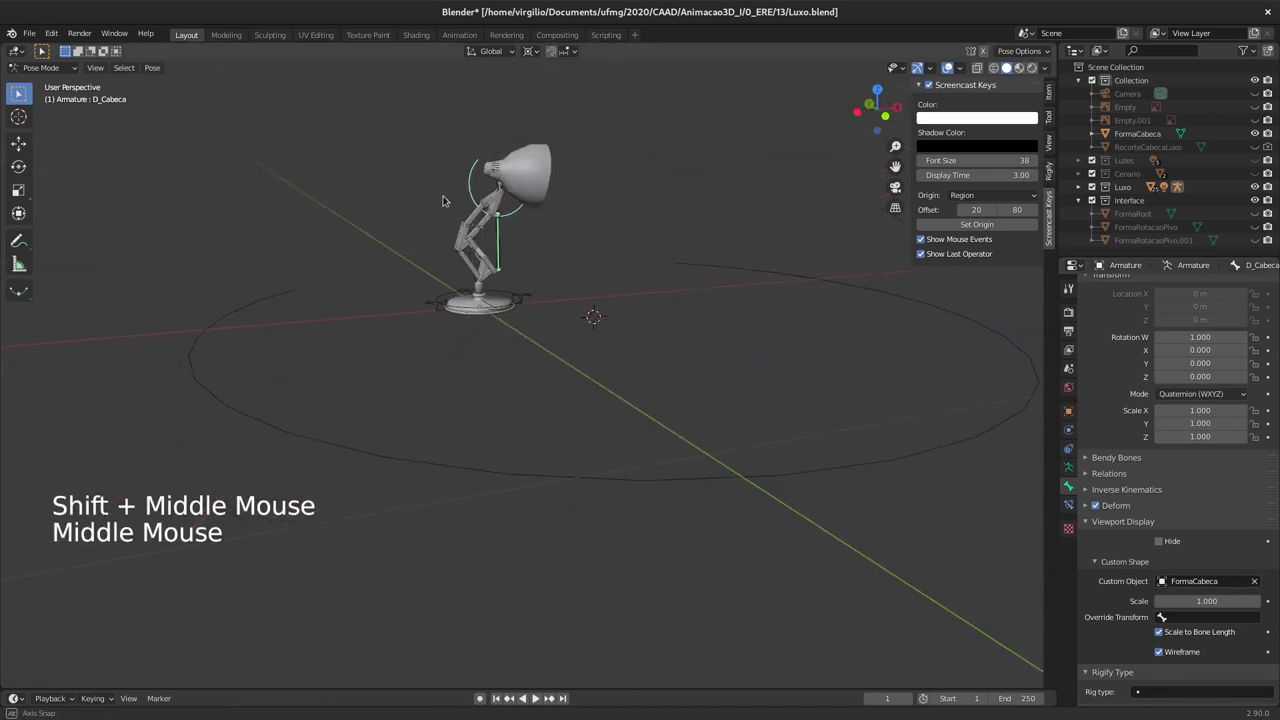
middle_click(496, 221)
middle_click(529, 274)
key(Tab)
key(Tab)
Step: Rotate all FormaCabeca vertices 90 degrees around Y, then 90 degrees around Z
click(863, 503)
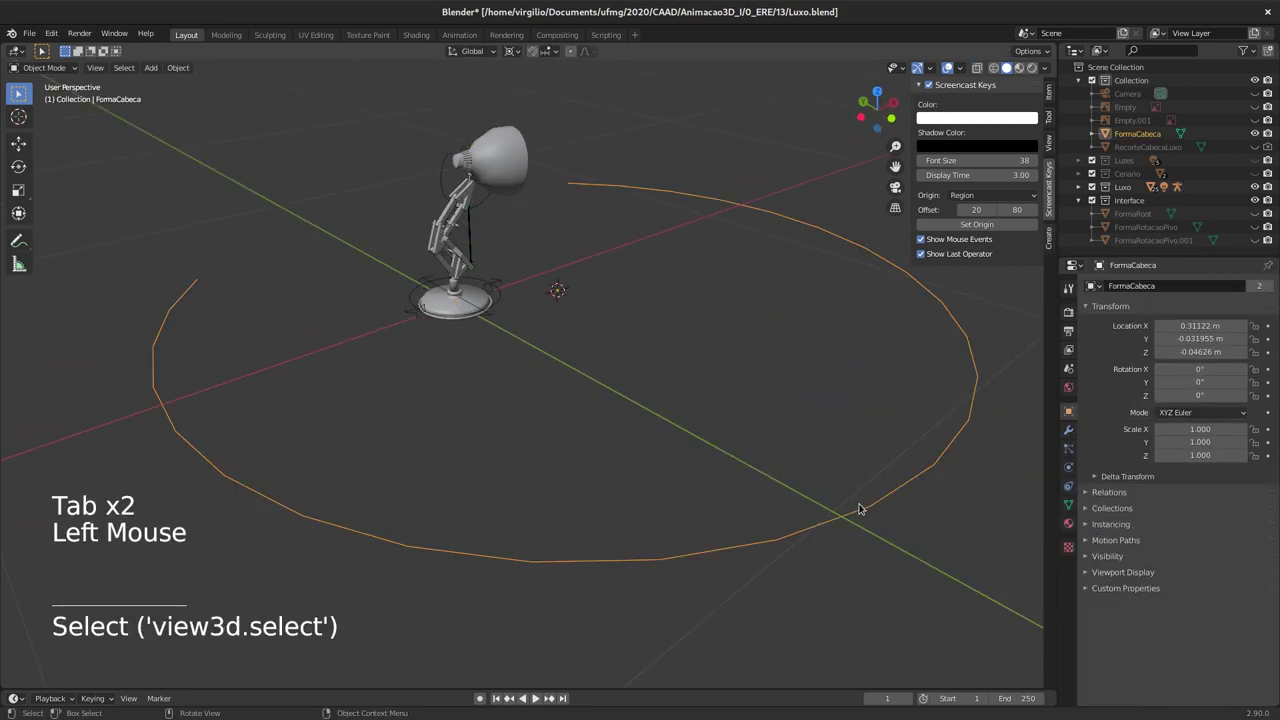
key(Tab)
key(a)
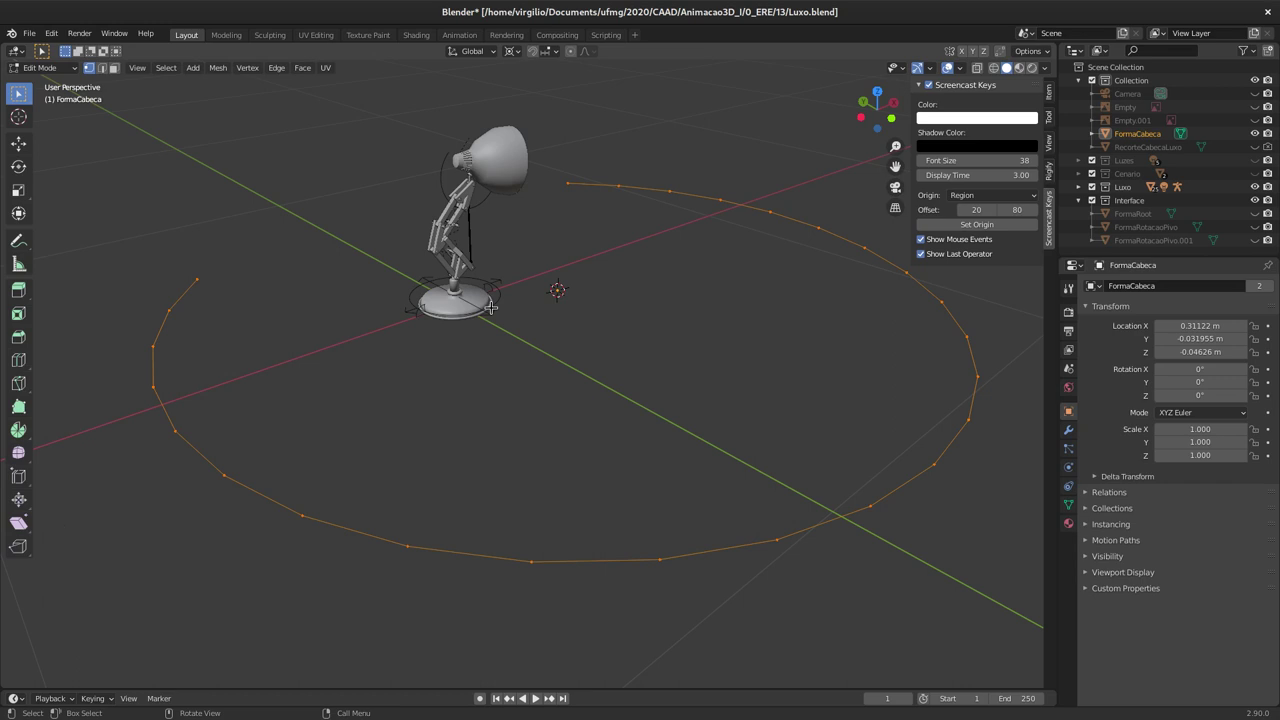
key(r)
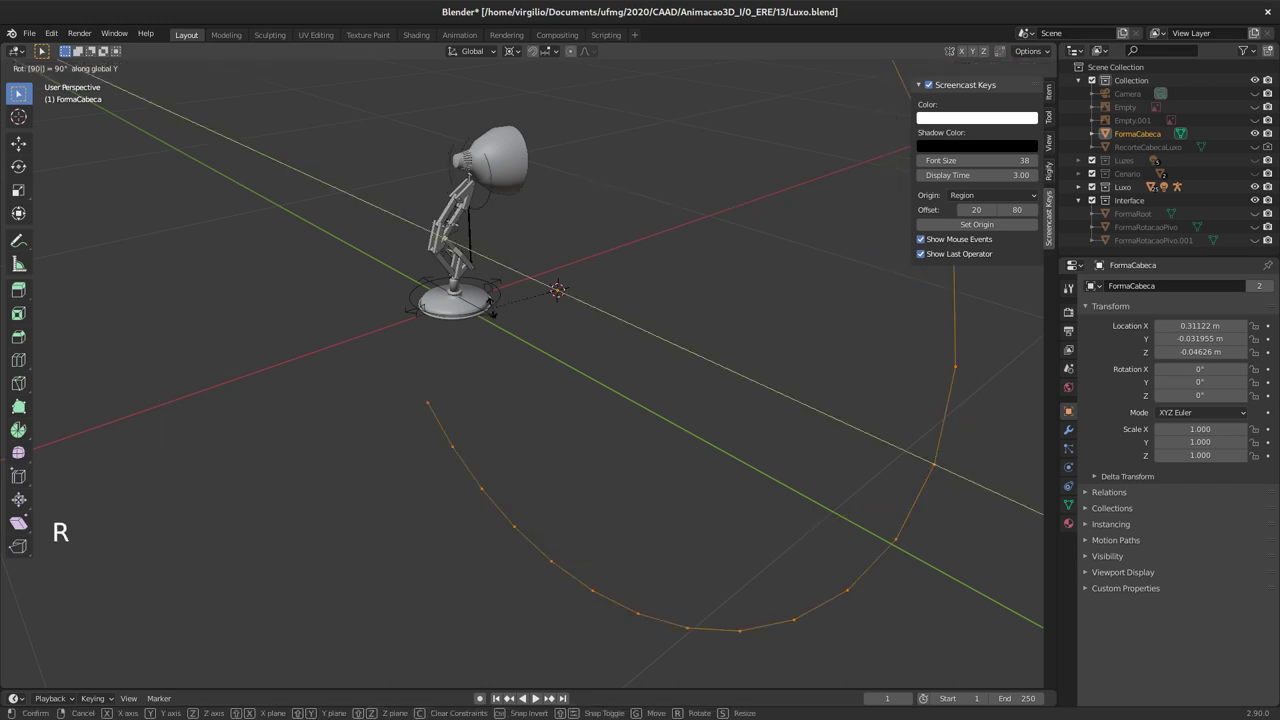
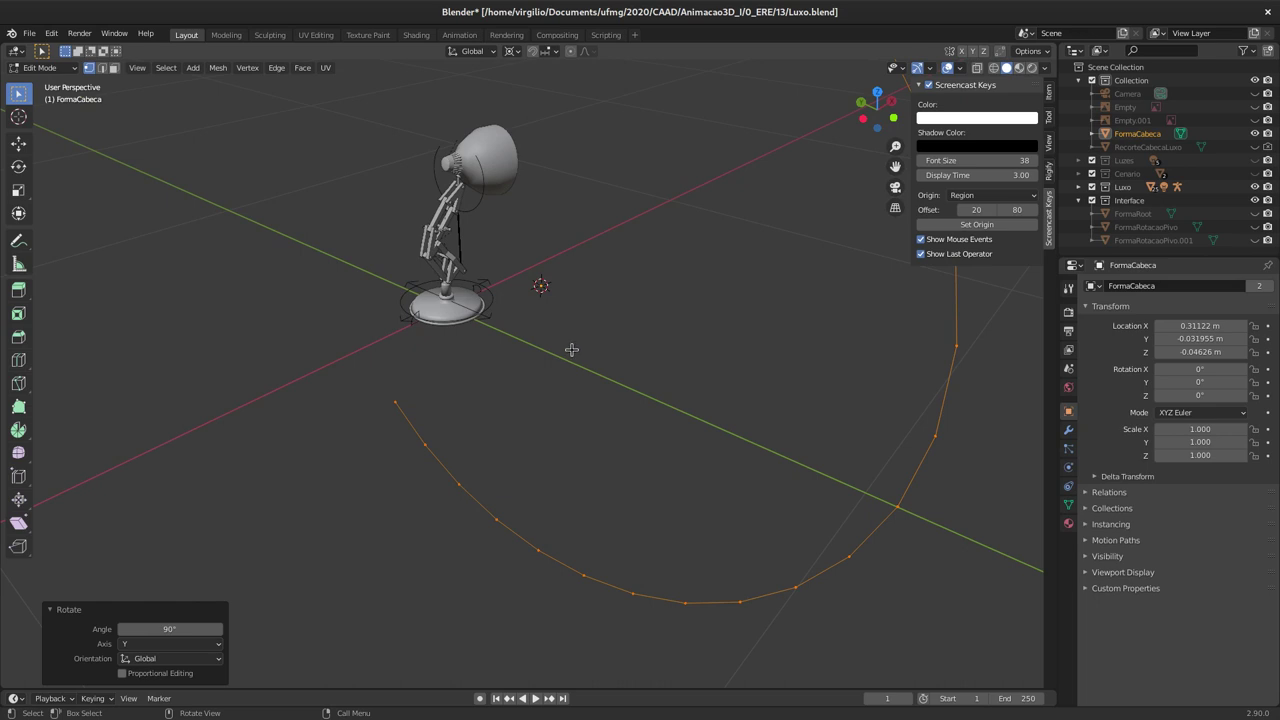
key(r)
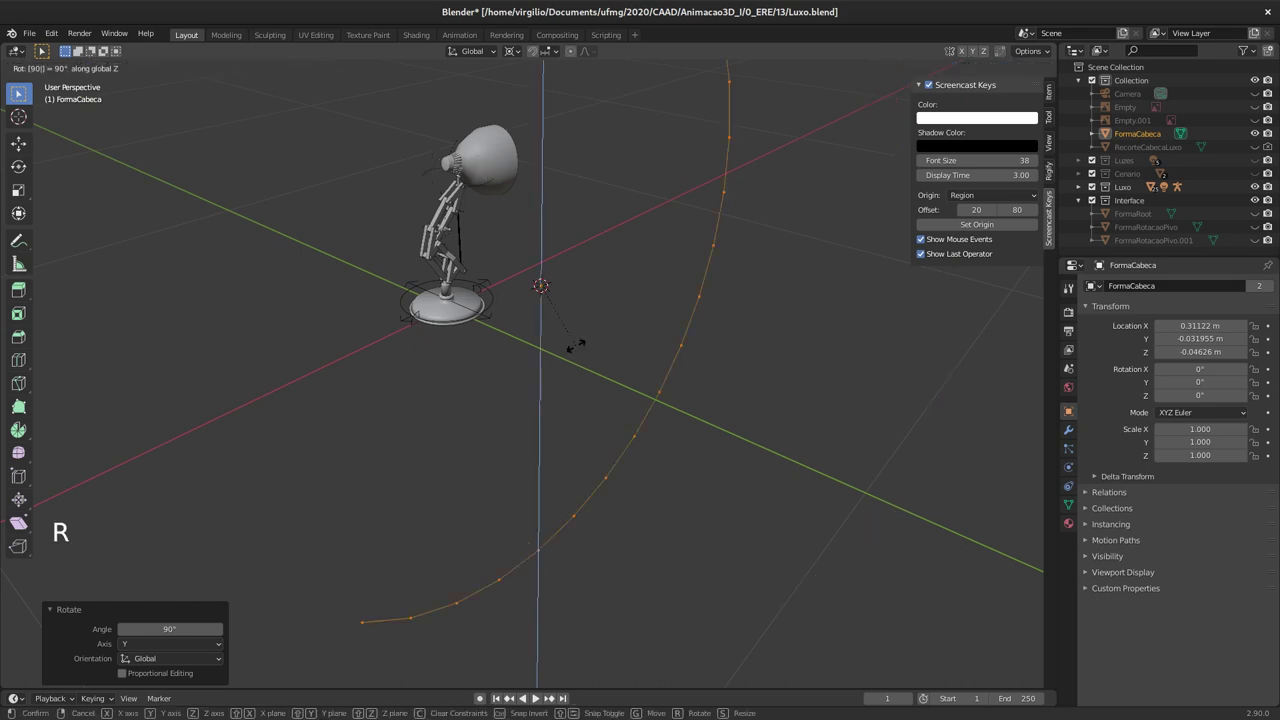
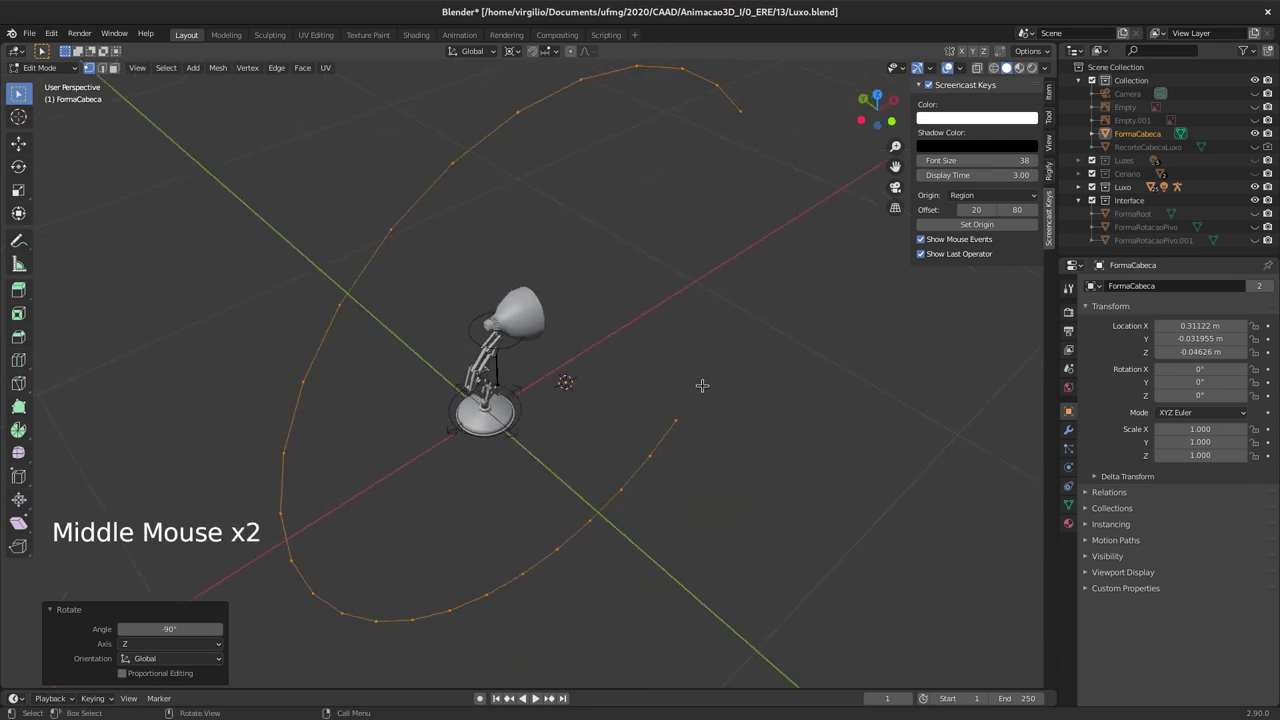
Step: Resize the arc along Z and X and shift it along X to sit around the lamp head
key(r)
key(")
key(s)
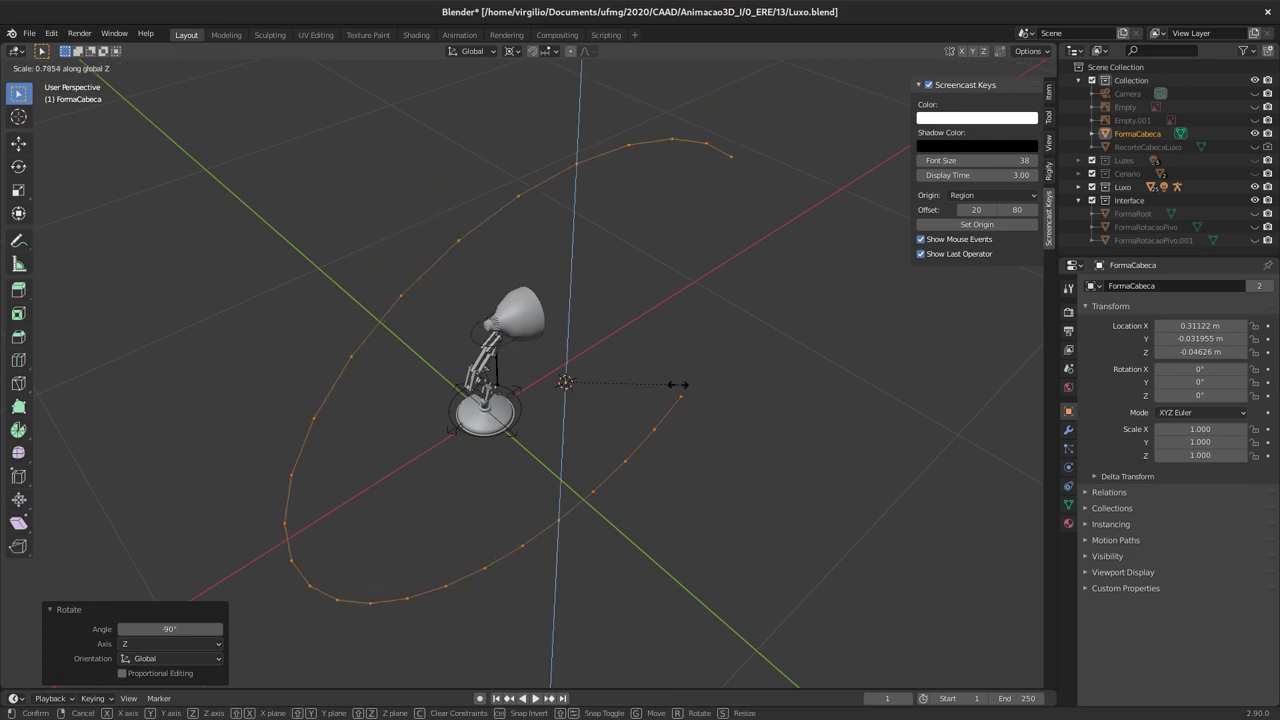
key(s)
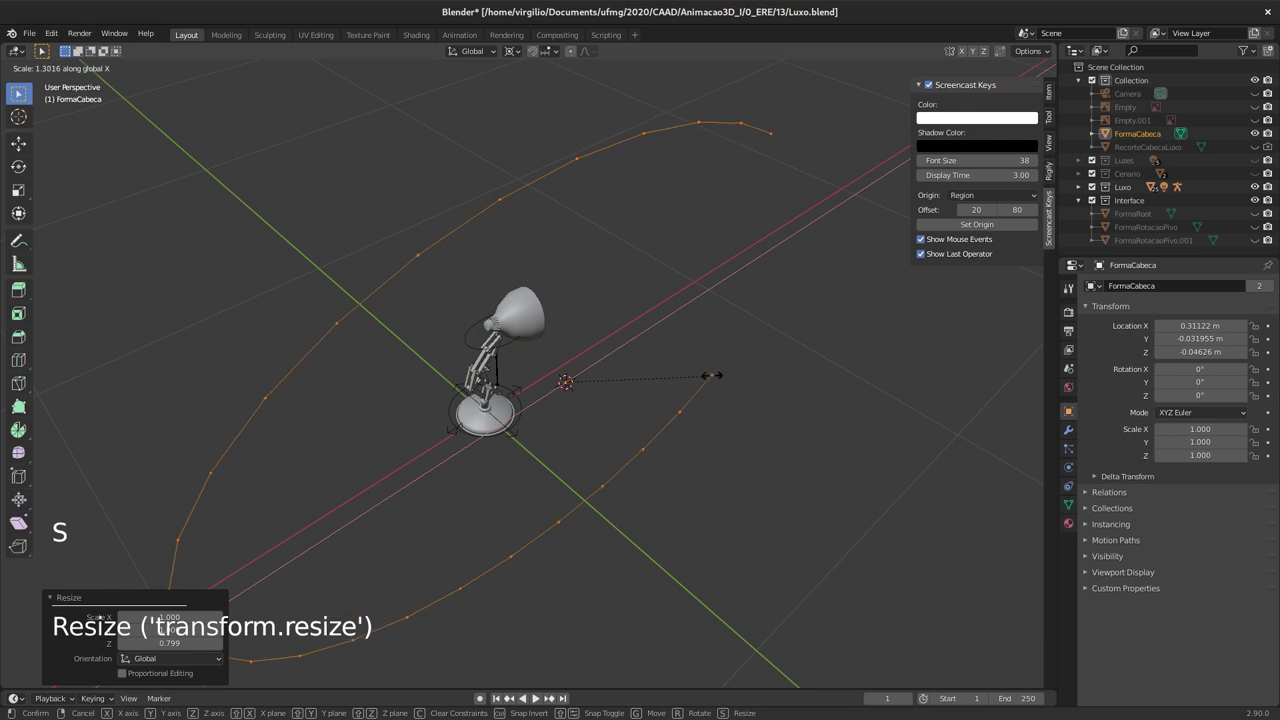
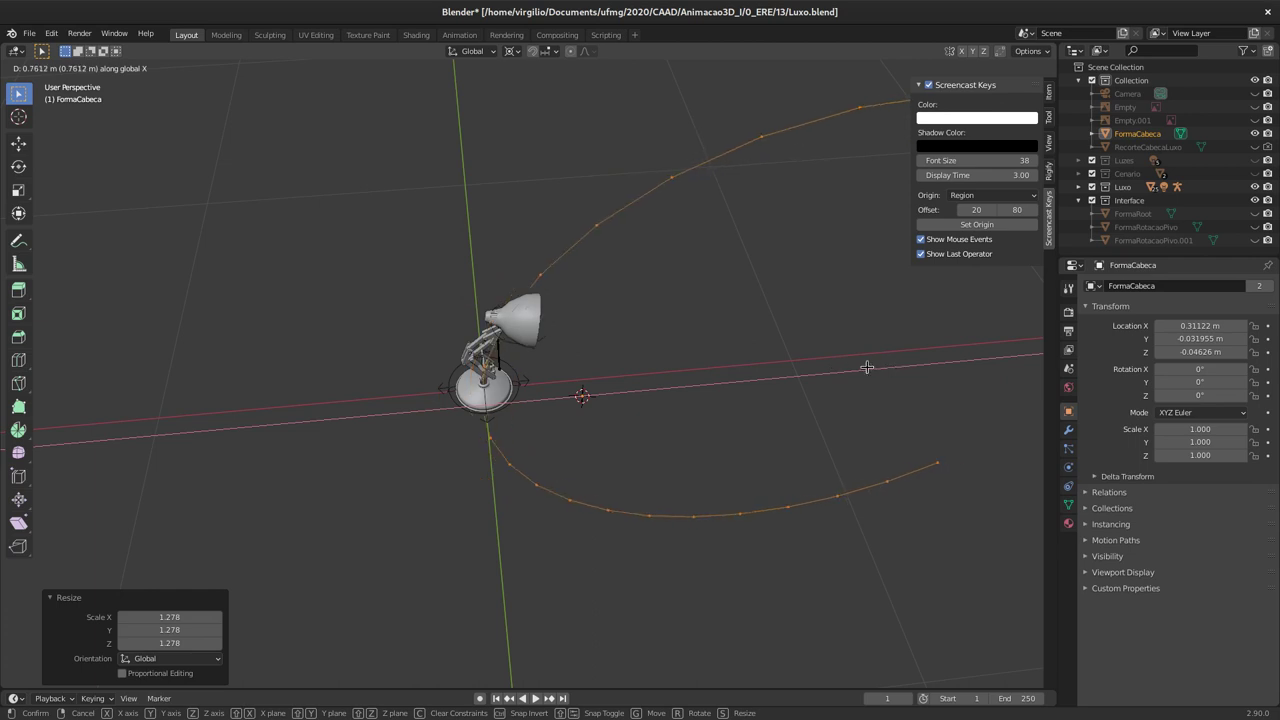
key(s)
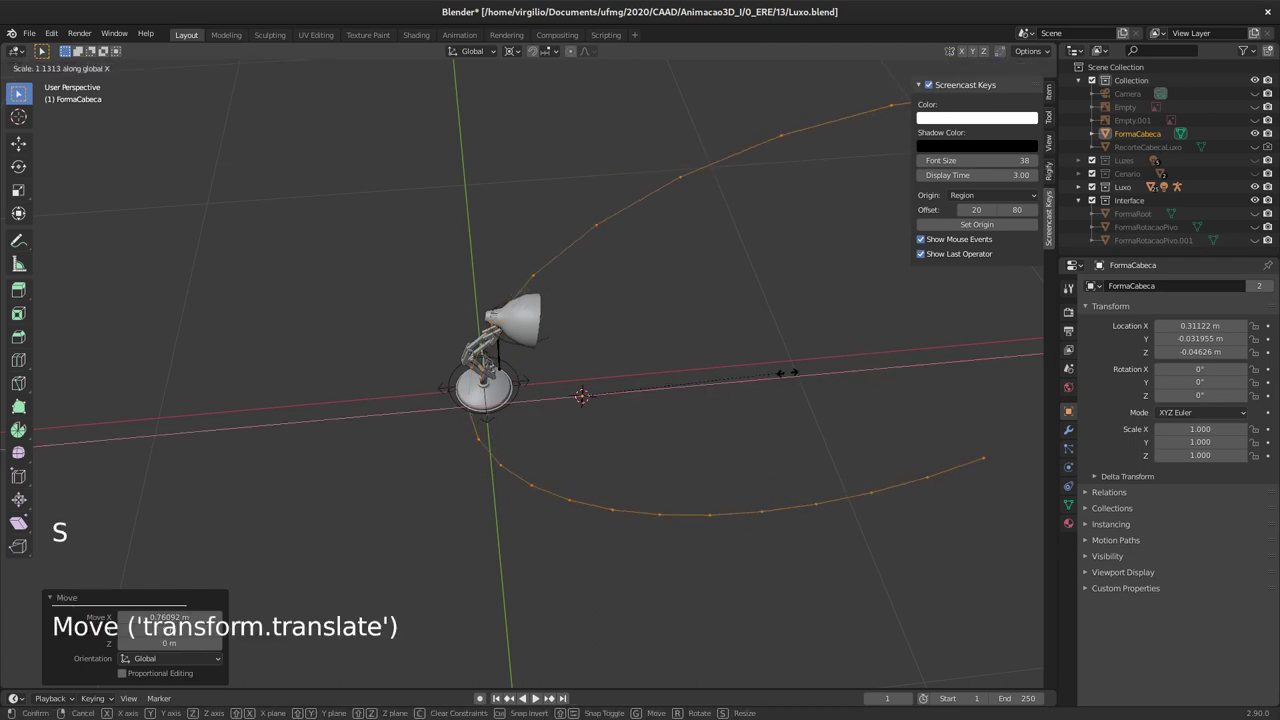
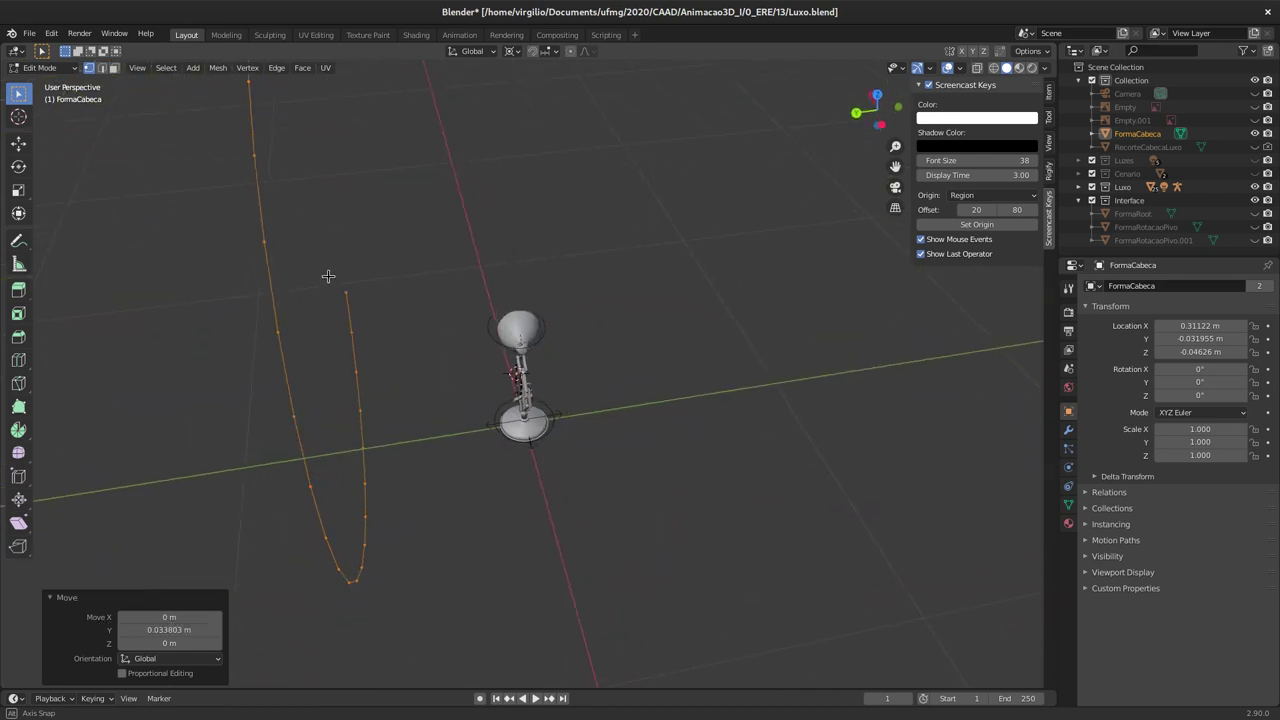
key(g)
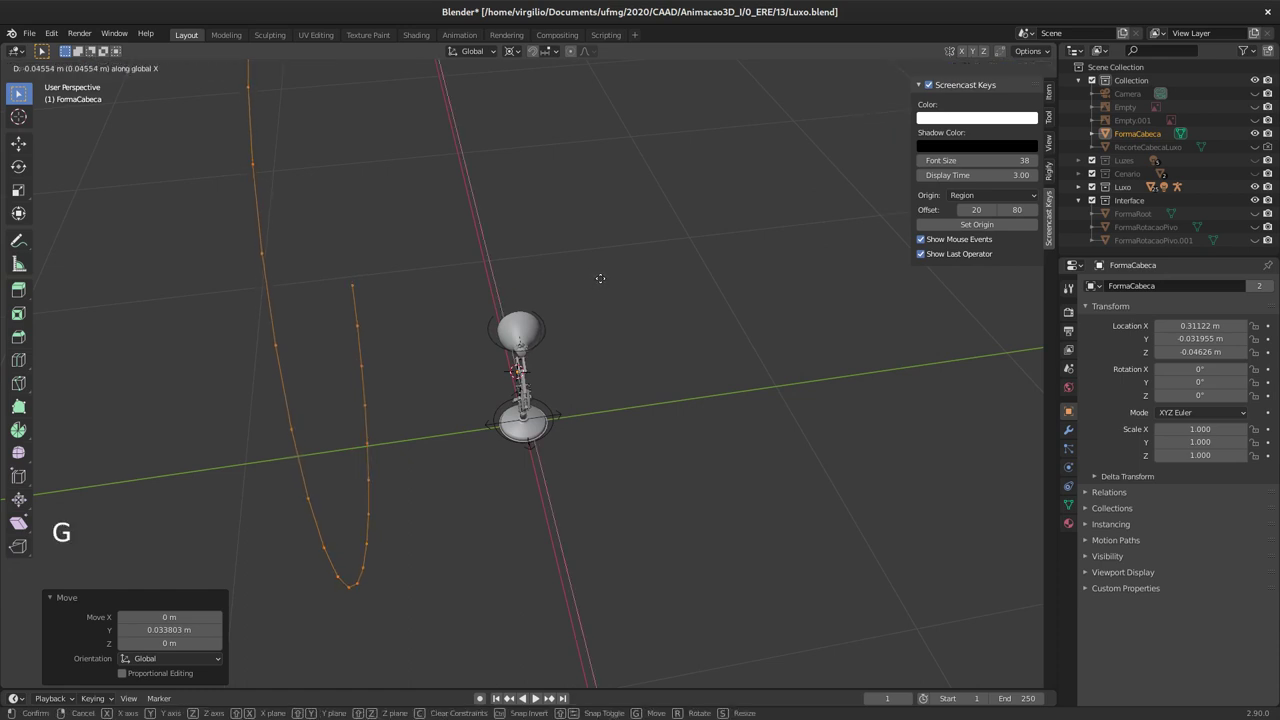
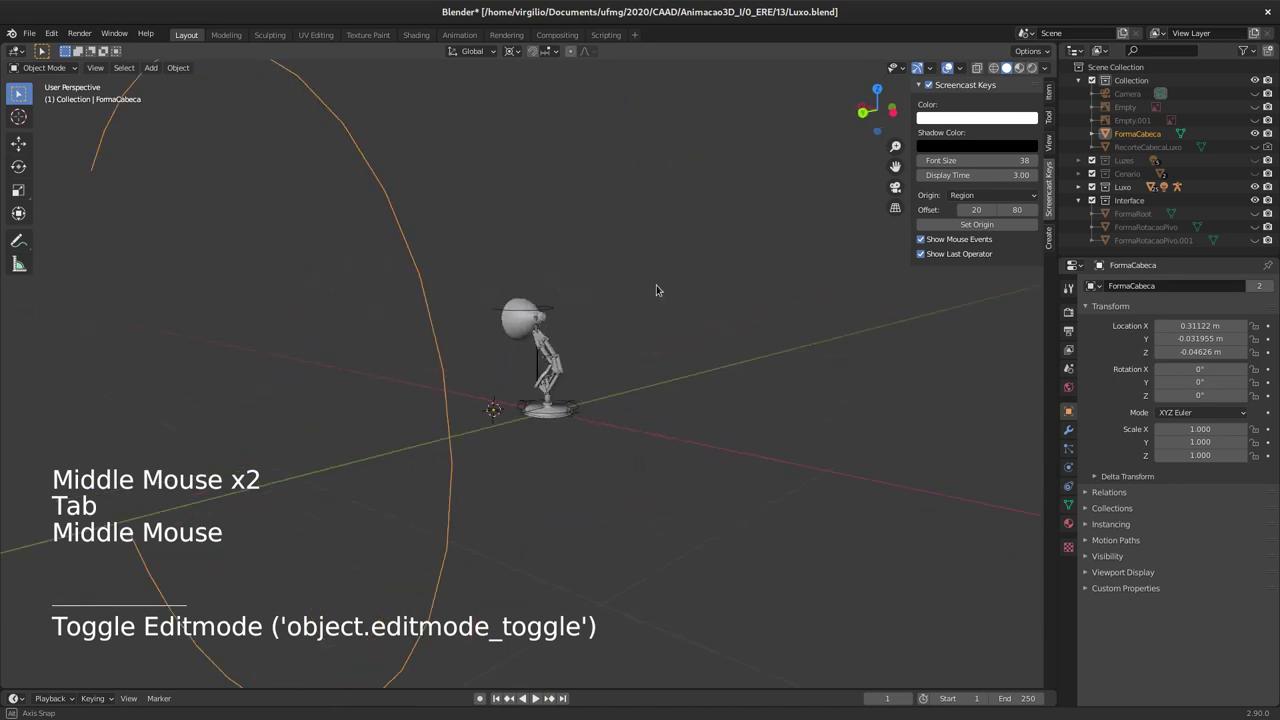
Step: Select the D_Cabeca head bone and rotate it freely to test the new shape
middle_click(595, 325)
middle_click(601, 308)
middle_click(617, 252)
middle_click(603, 256)
middle_click(568, 232)
click(568, 232)
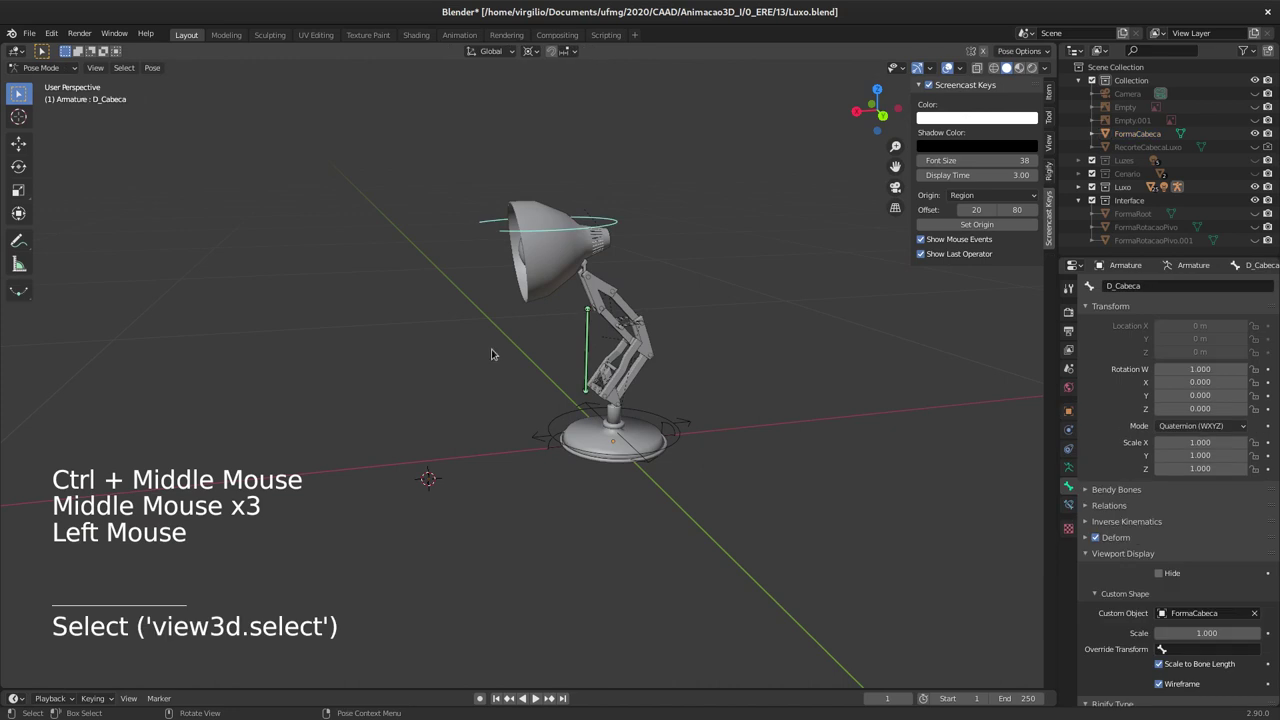
middle_click(599, 280)
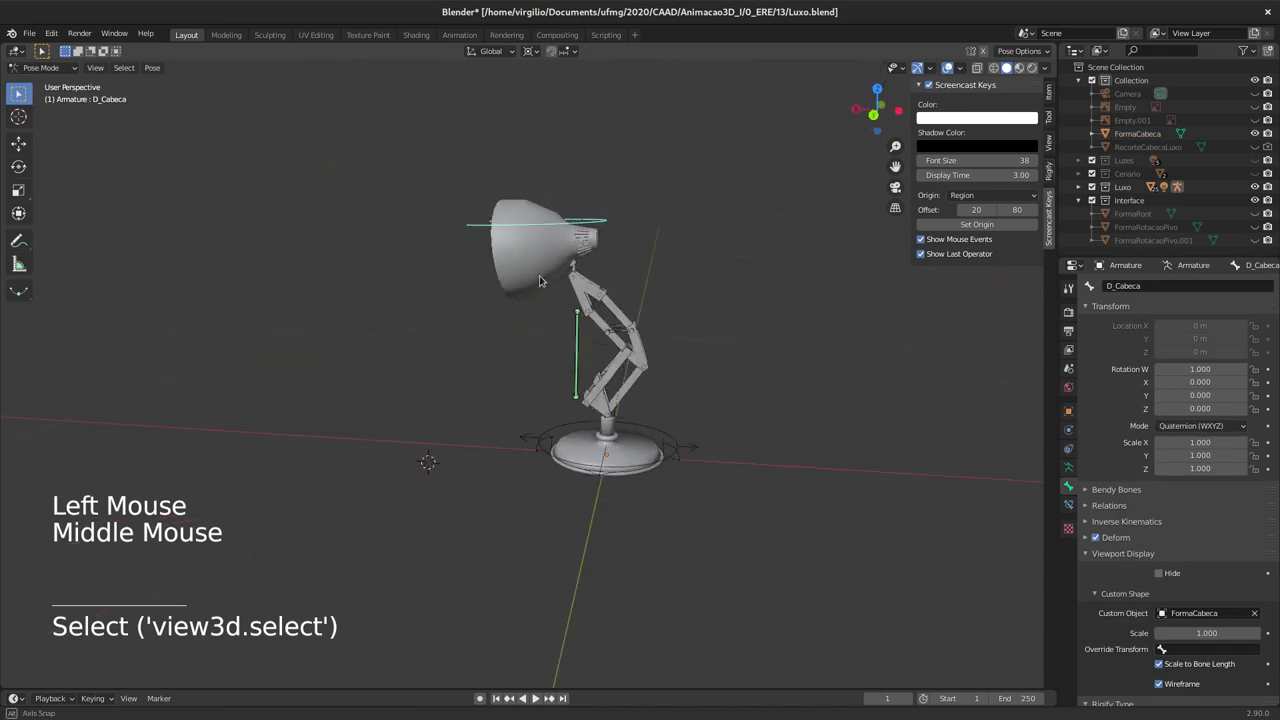
middle_click(624, 264)
key(r)
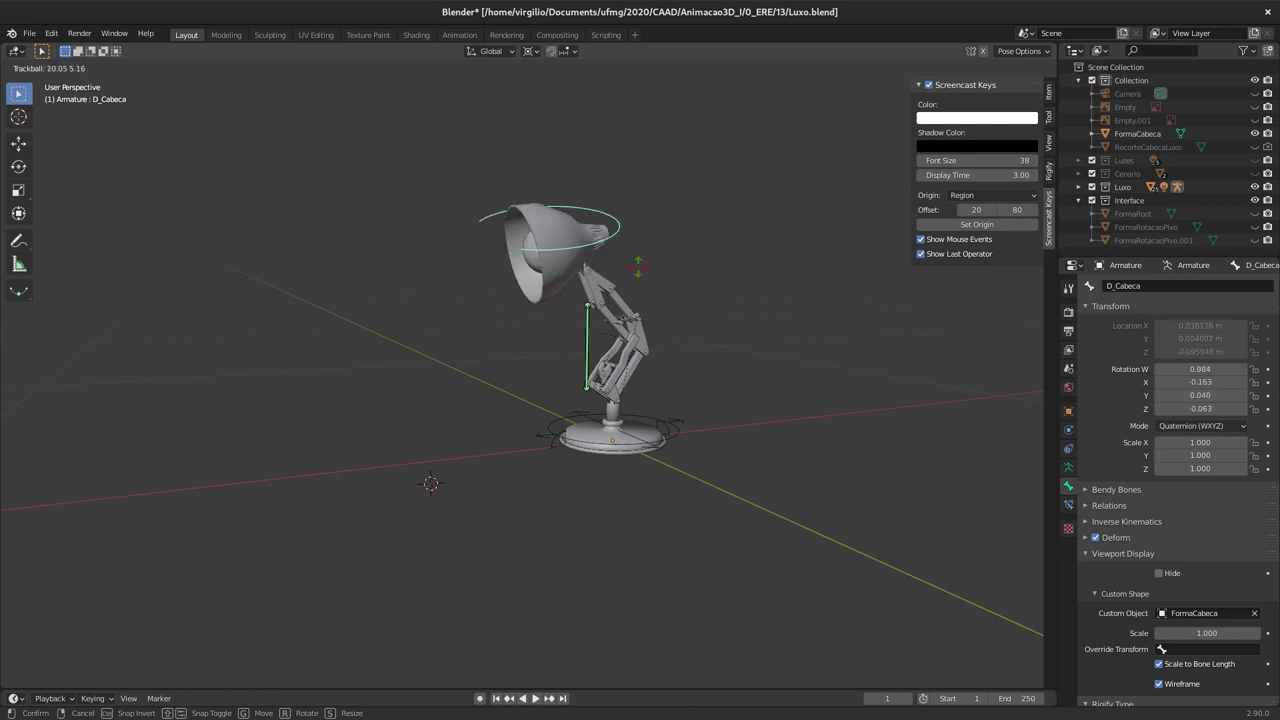
middle_click(607, 285)
middle_click(548, 351)
middle_click(646, 342)
Step: Move FormaCabeca into the Interface collection, return to Pose Mode and undo the test rotation
click(753, 327)
key(m)
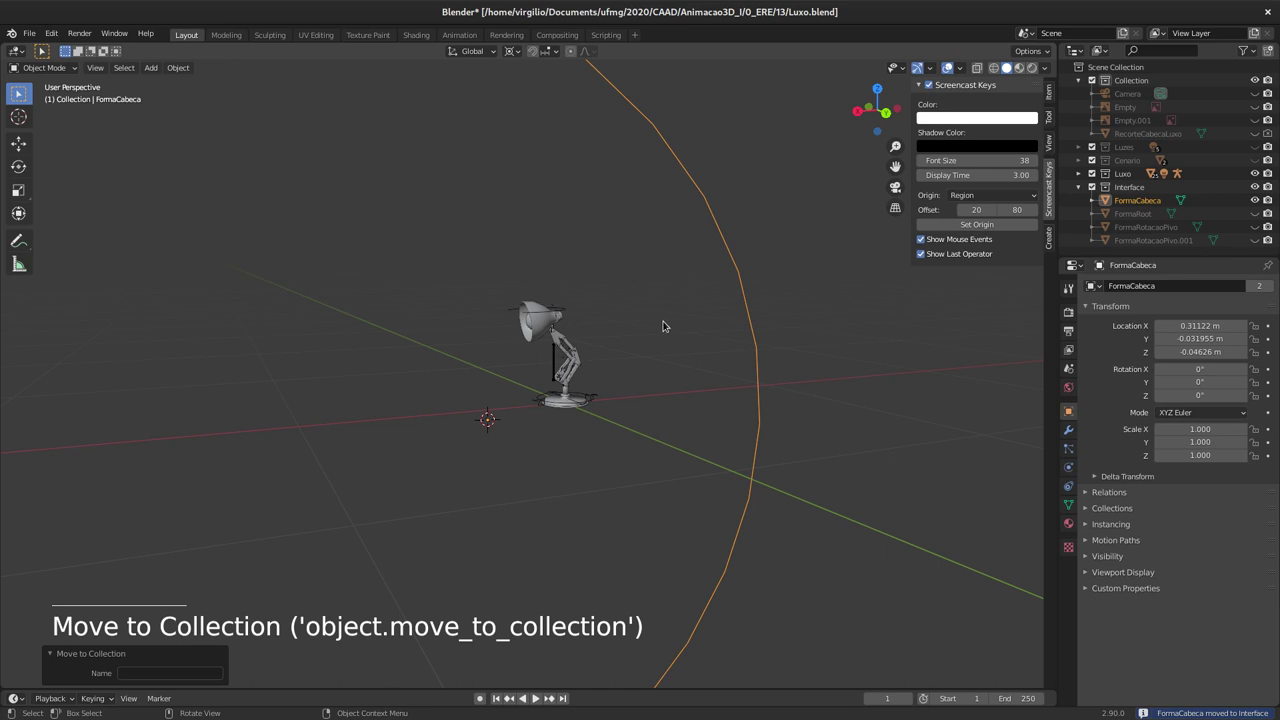
key(h)
middle_click(654, 329)
middle_click(629, 334)
middle_click(613, 318)
middle_click(618, 294)
middle_click(603, 281)
middle_click(584, 306)
middle_click(581, 299)
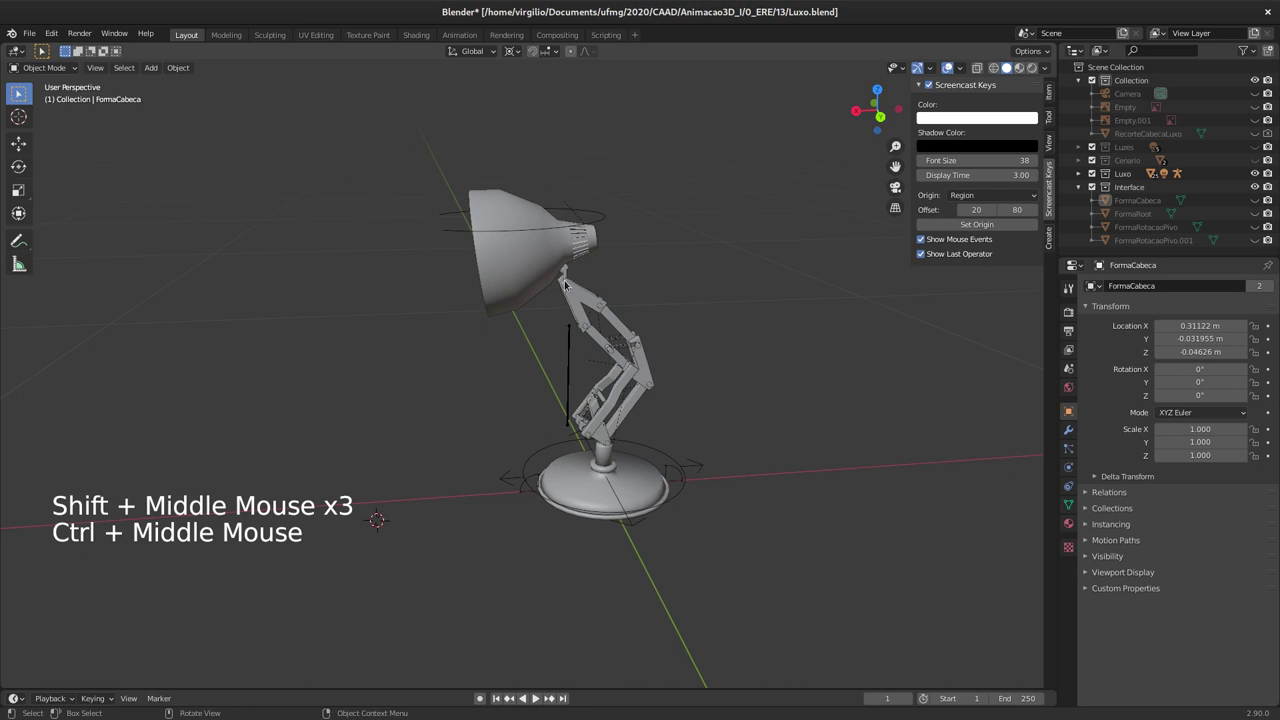
middle_click(413, 428)
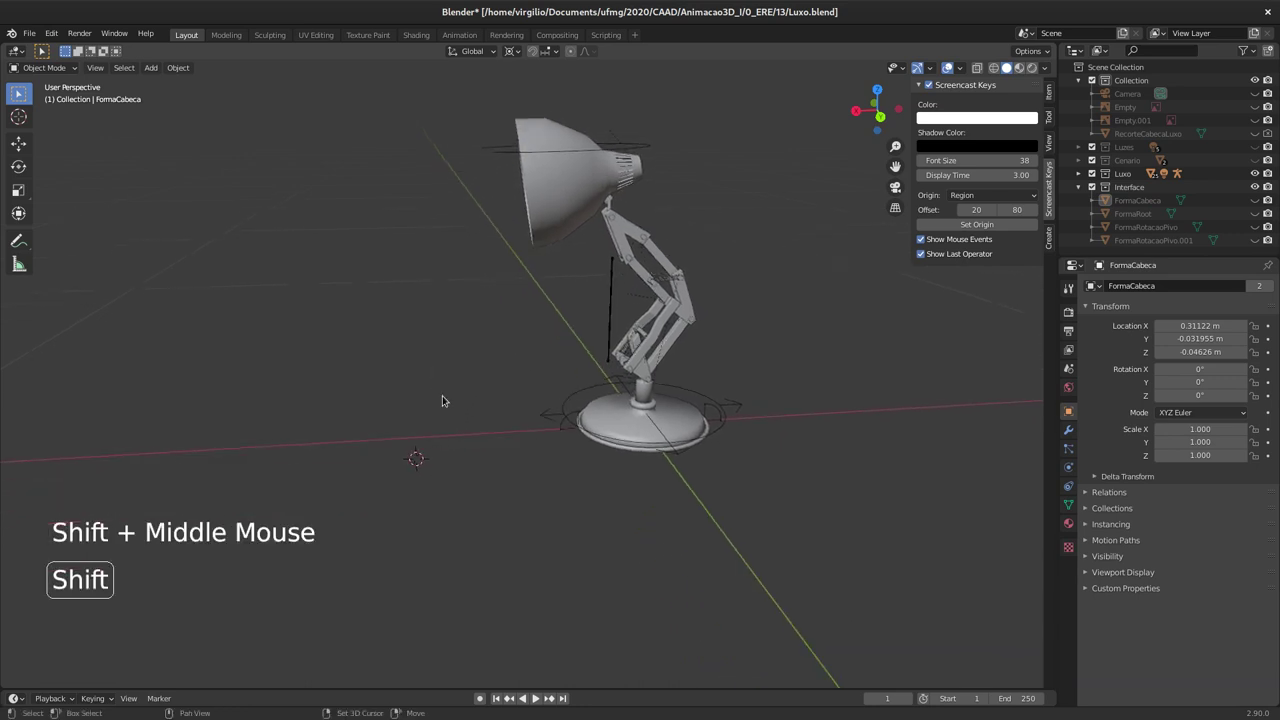
key(ctrl+z)
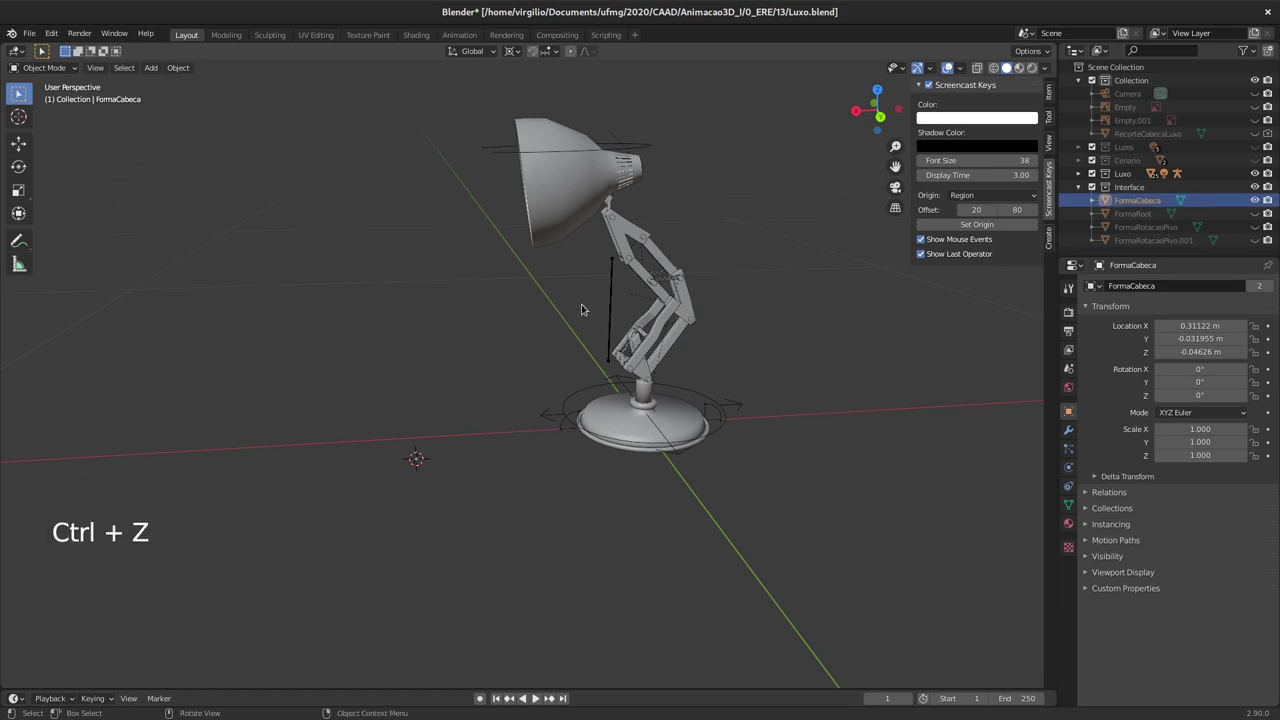
Step: Orbit back to the lamp and select the D_Pescoco neck bone
middle_click(555, 291)
middle_click(537, 310)
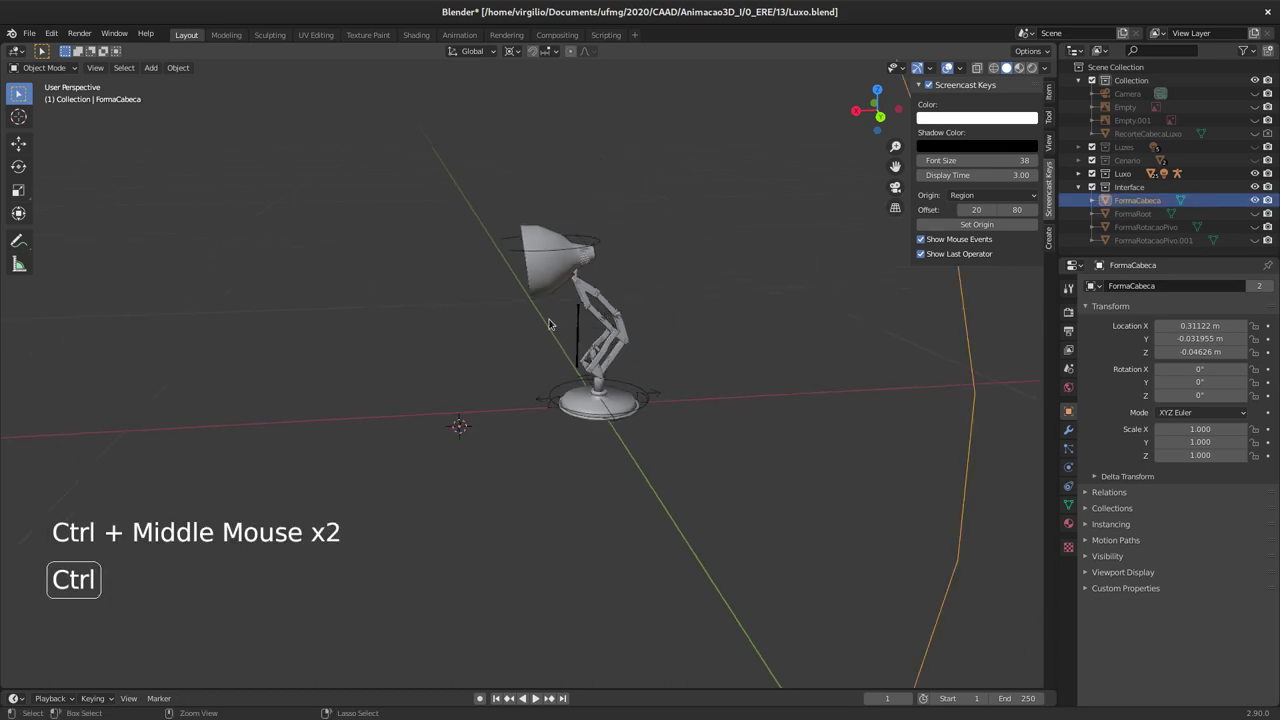
middle_click(592, 282)
middle_click(574, 295)
middle_click(585, 277)
middle_click(592, 261)
middle_click(606, 240)
click(602, 232)
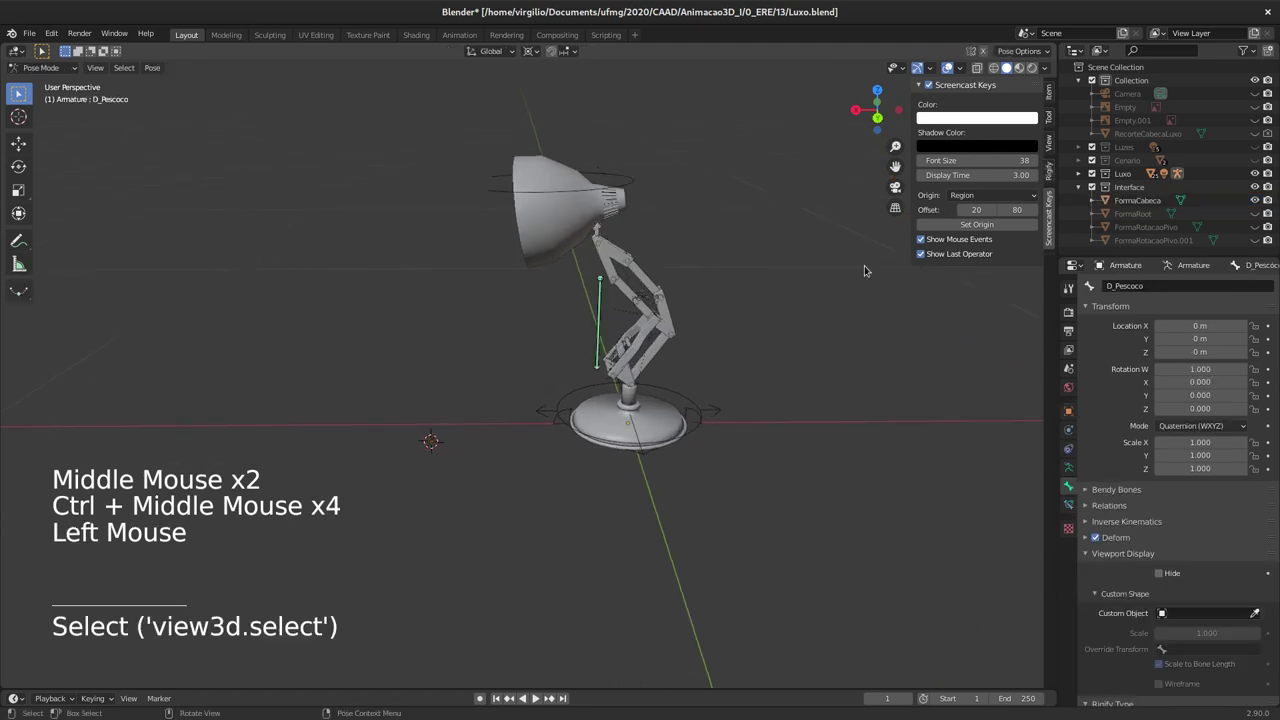
Step: Set the D_Pescoco bone's Custom Object to FormaCabeca with shape scale 0.400
click(1241, 610)
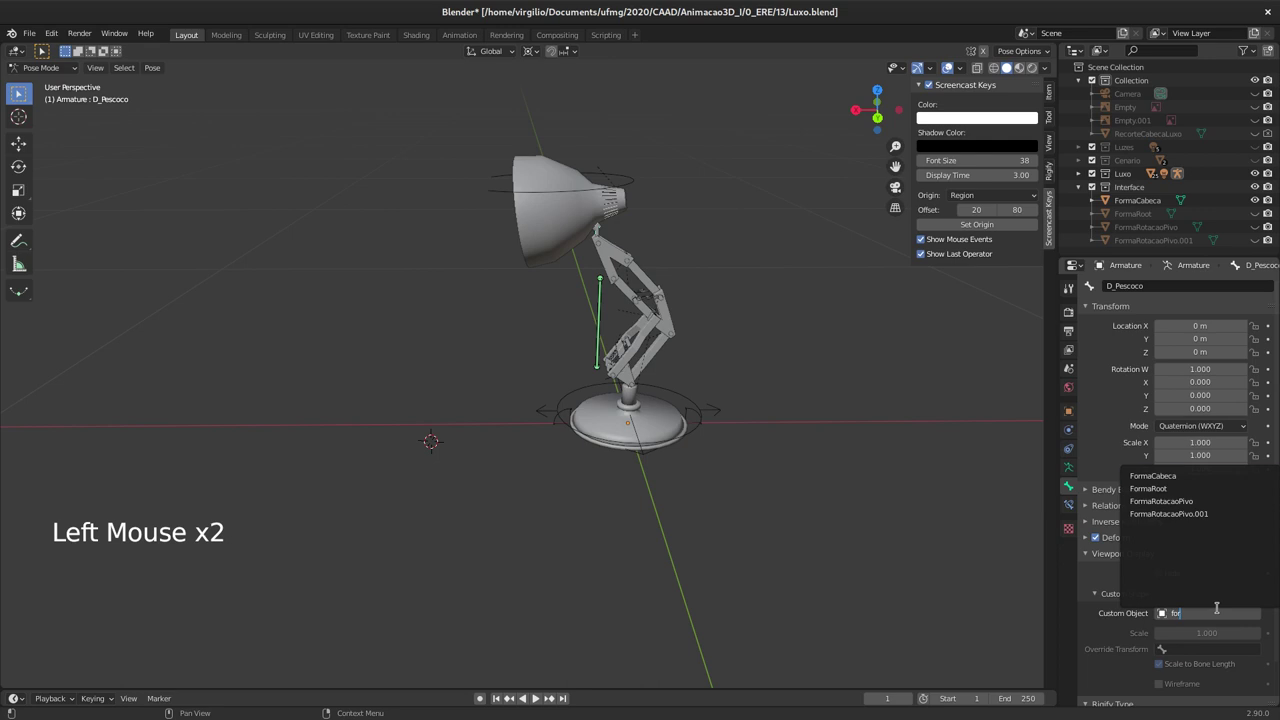
middle_click(648, 241)
middle_click(585, 247)
middle_click(575, 260)
middle_click(571, 257)
middle_click(575, 260)
middle_click(552, 306)
middle_click(555, 279)
middle_click(558, 278)
click(1165, 635)
click(1163, 632)
click(1165, 631)
double_click(1165, 631)
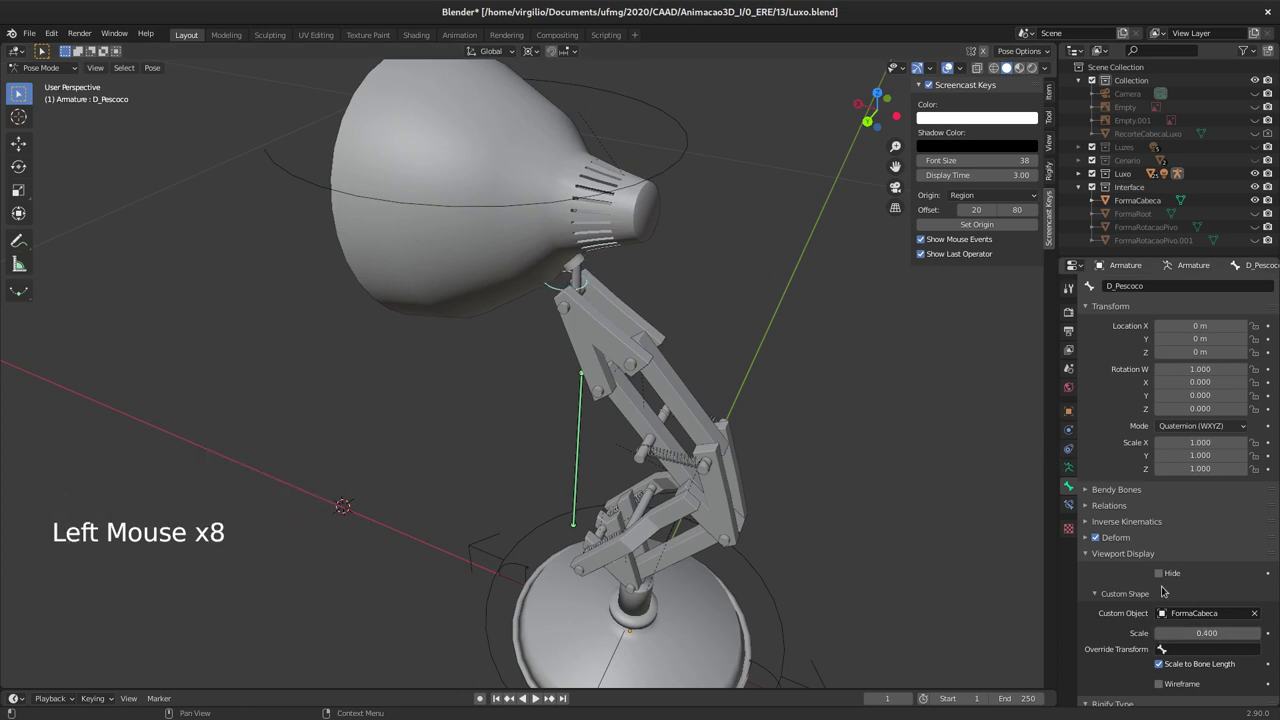
Step: Zoom and orbit around the lamp head and neck joint to inspect the new bone shape
click(657, 291)
middle_click(657, 291)
middle_click(696, 274)
middle_click(684, 307)
middle_click(670, 332)
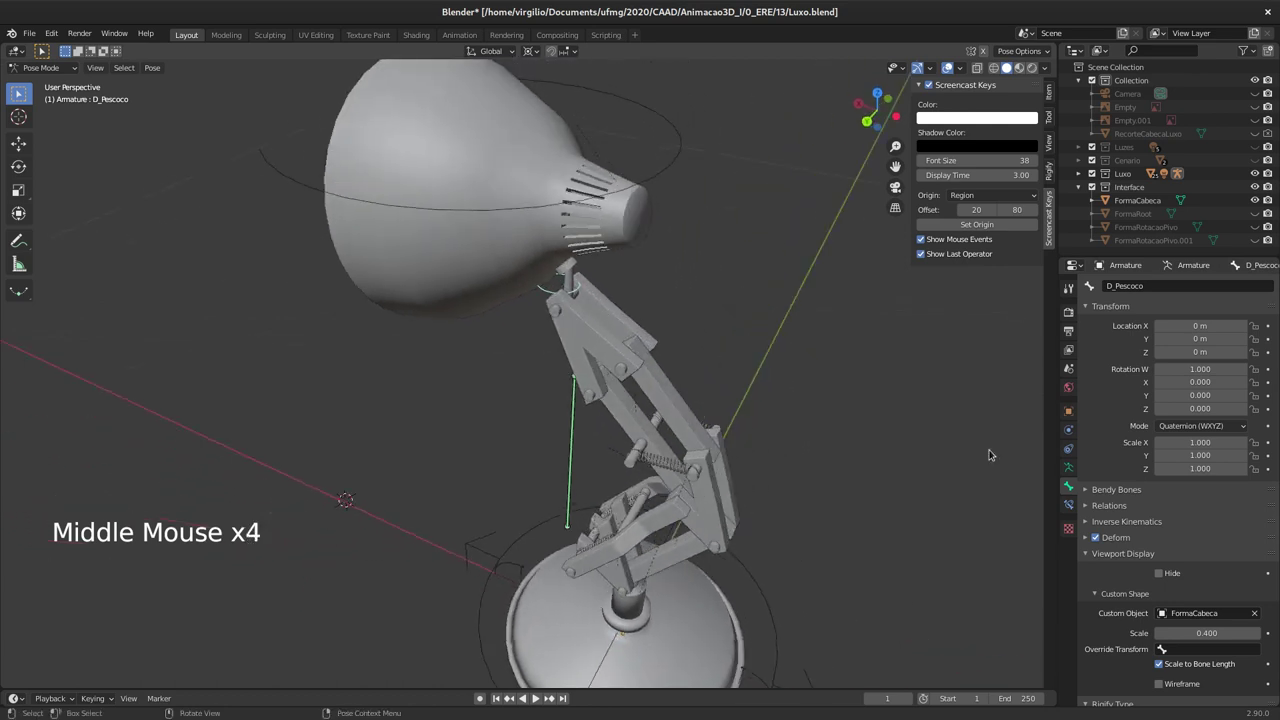
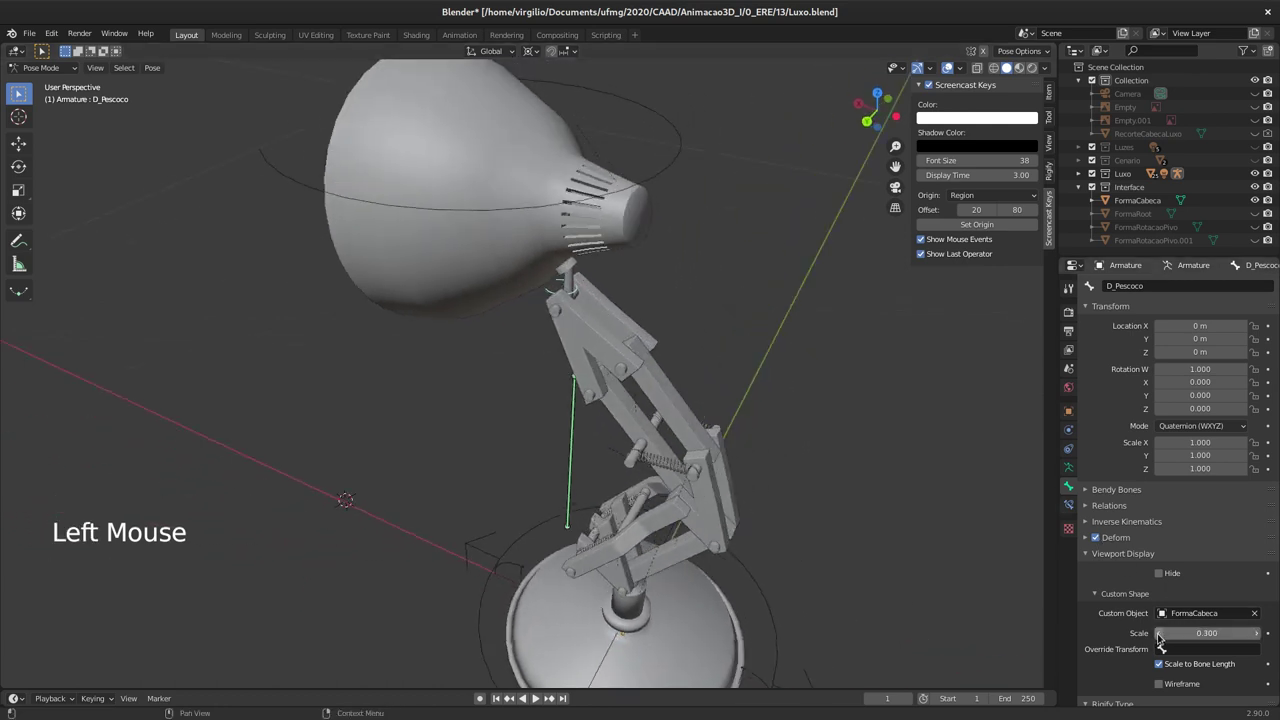
middle_click(595, 252)
middle_click(614, 243)
middle_click(556, 293)
middle_click(560, 282)
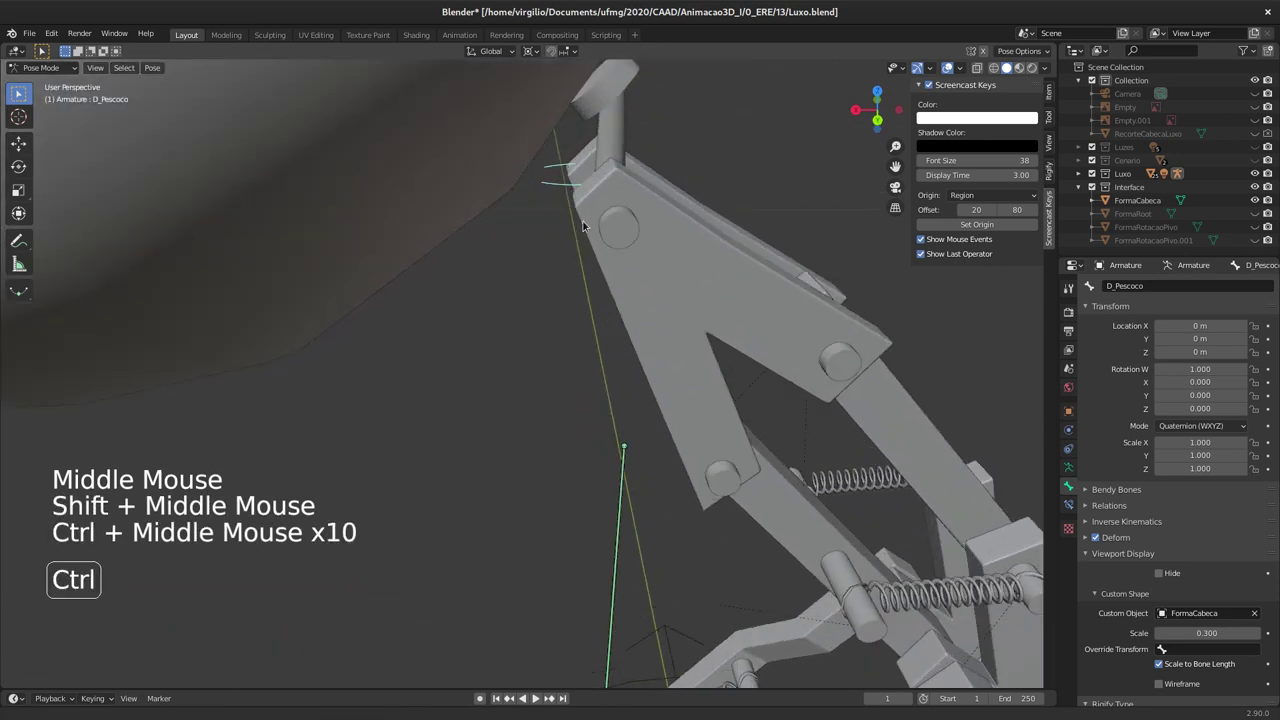
middle_click(636, 204)
middle_click(621, 213)
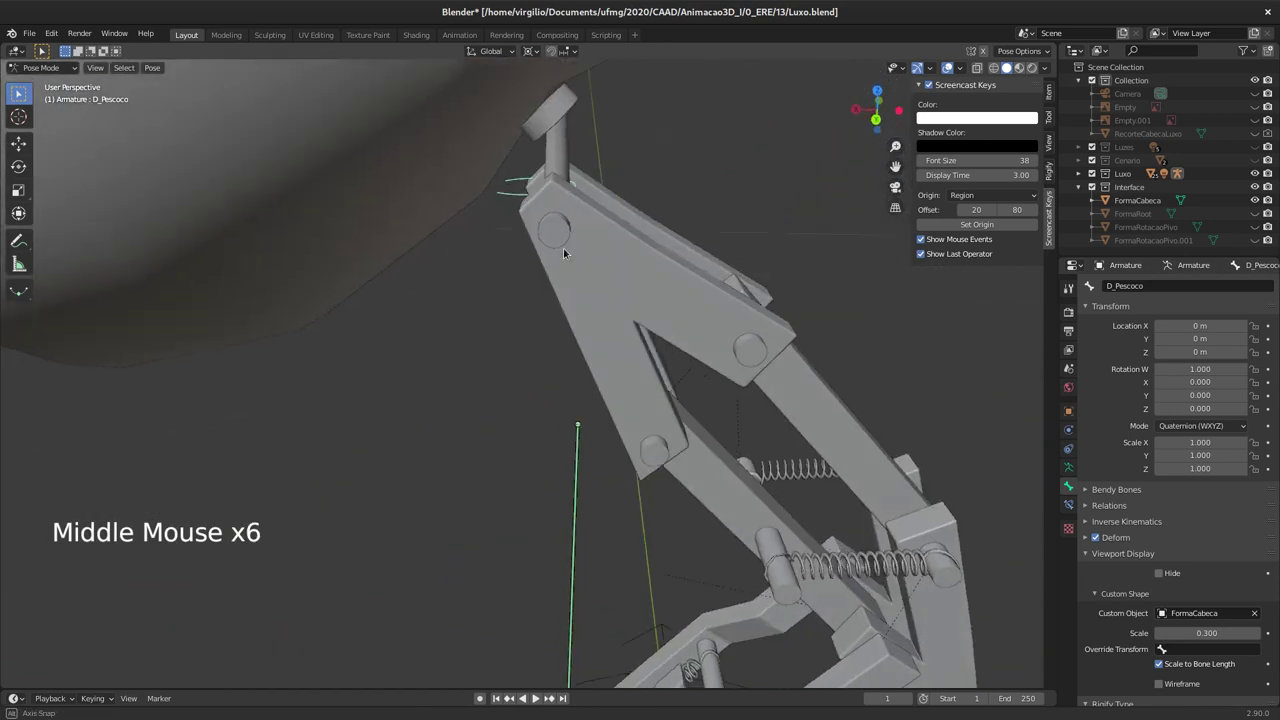
middle_click(475, 296)
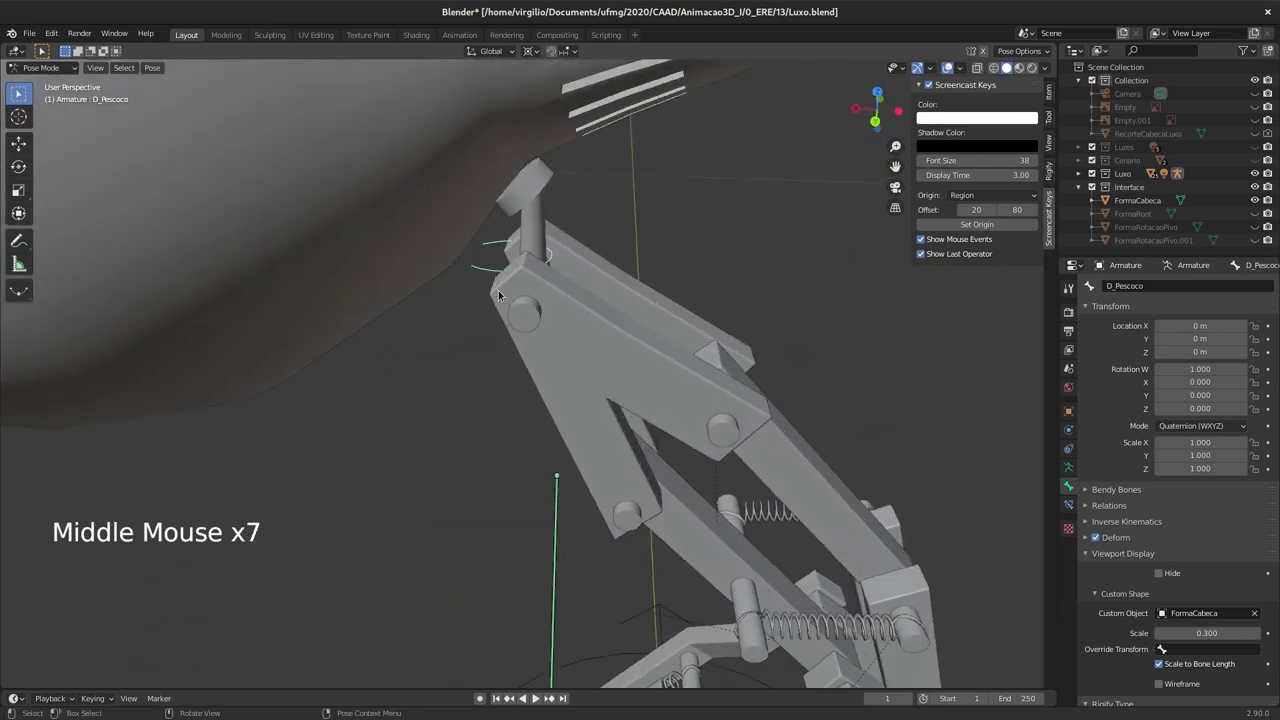
middle_click(513, 301)
middle_click(467, 365)
middle_click(483, 359)
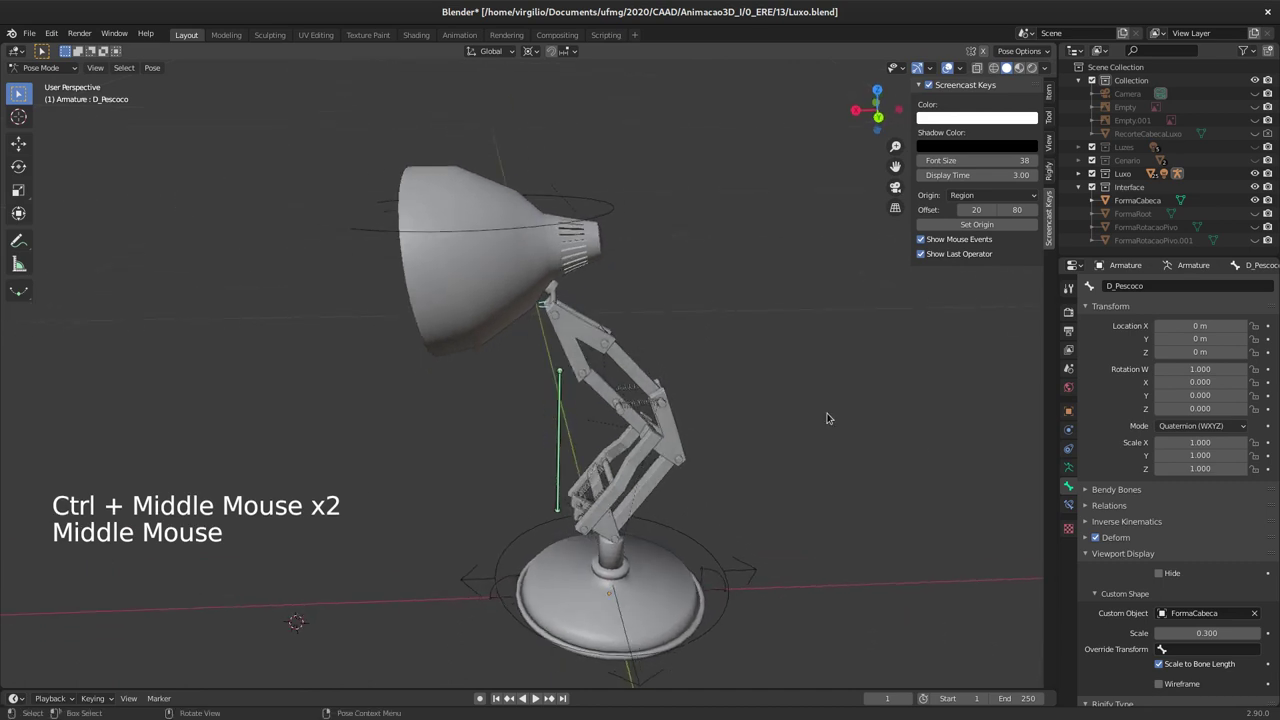
Step: Confirm the shape scale at 0.400 and select the FormaCabeca object in the viewport
click(1259, 631)
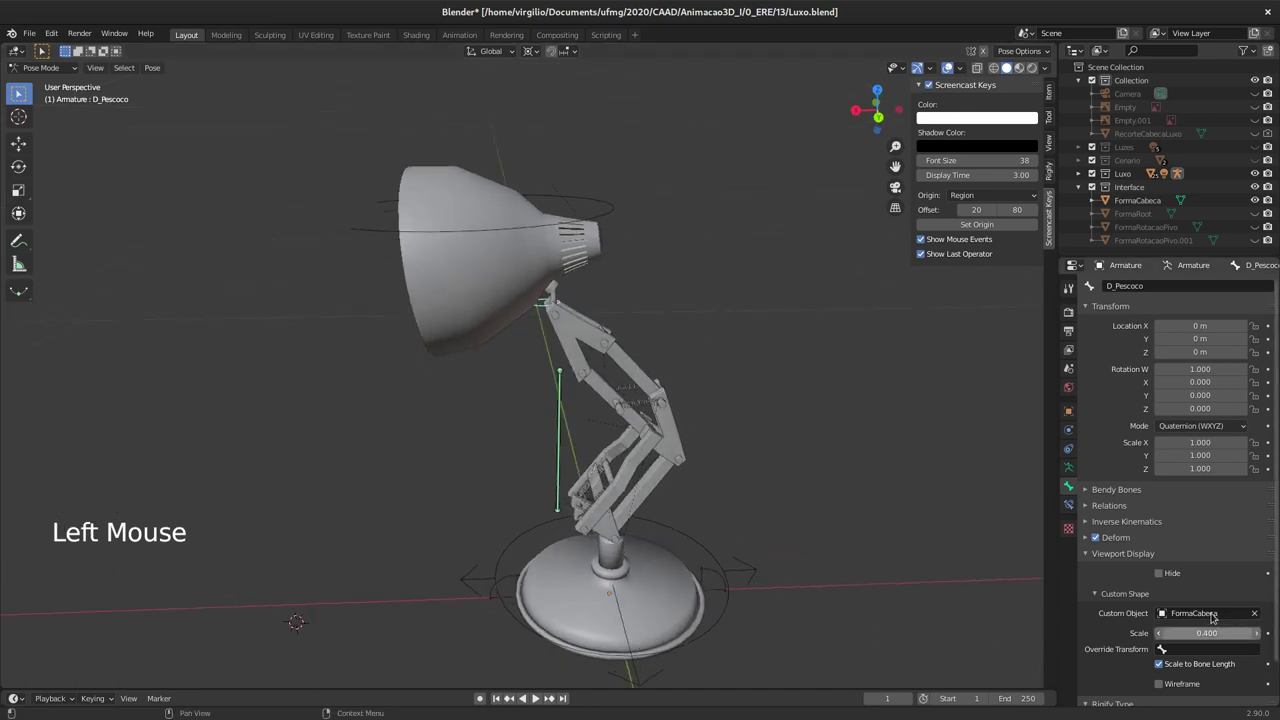
middle_click(611, 333)
middle_click(593, 338)
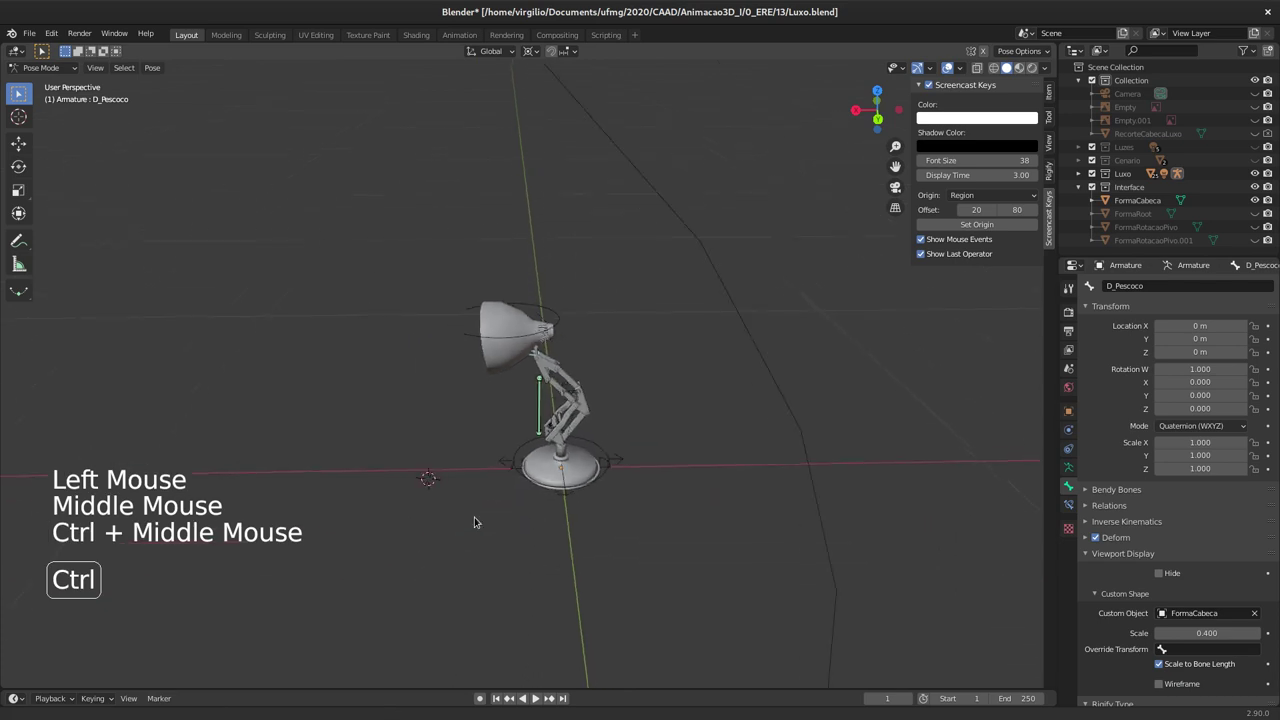
click(738, 346)
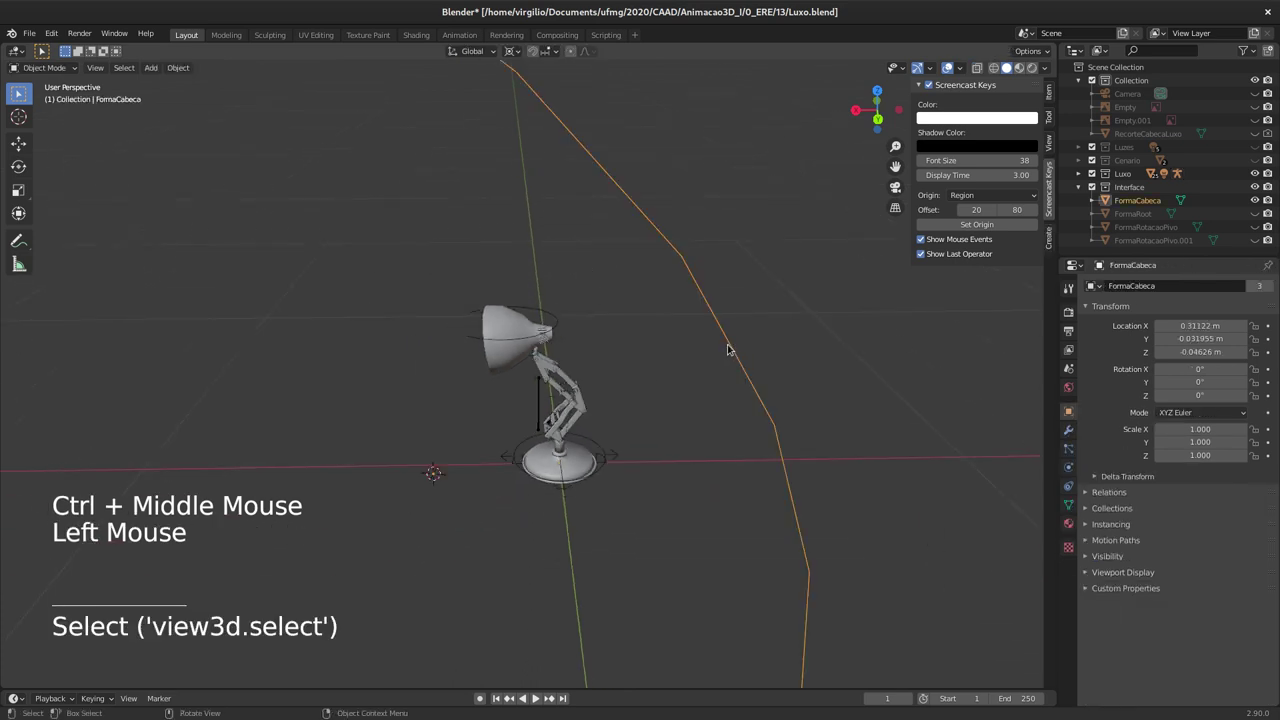
Step: Orbit around the lamp and bring up the Add menu's Mesh primitives list
key(h)
middle_click(654, 360)
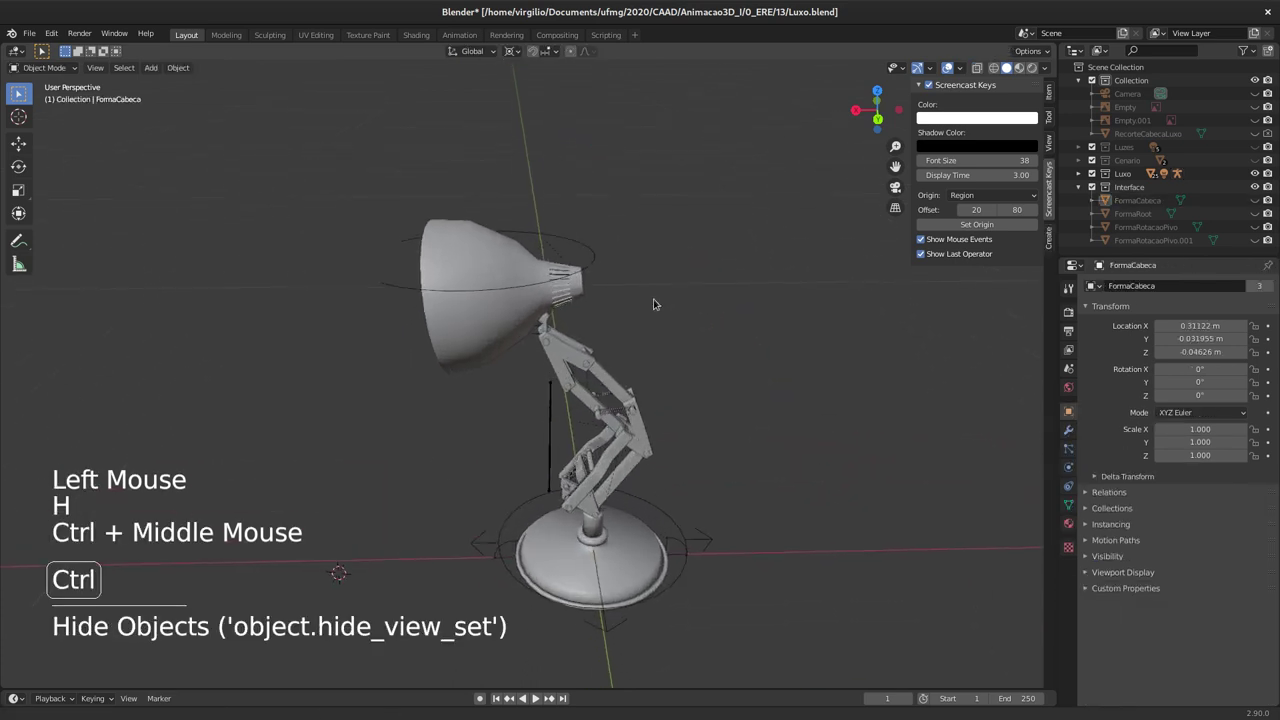
middle_click(600, 376)
middle_click(562, 386)
middle_click(527, 372)
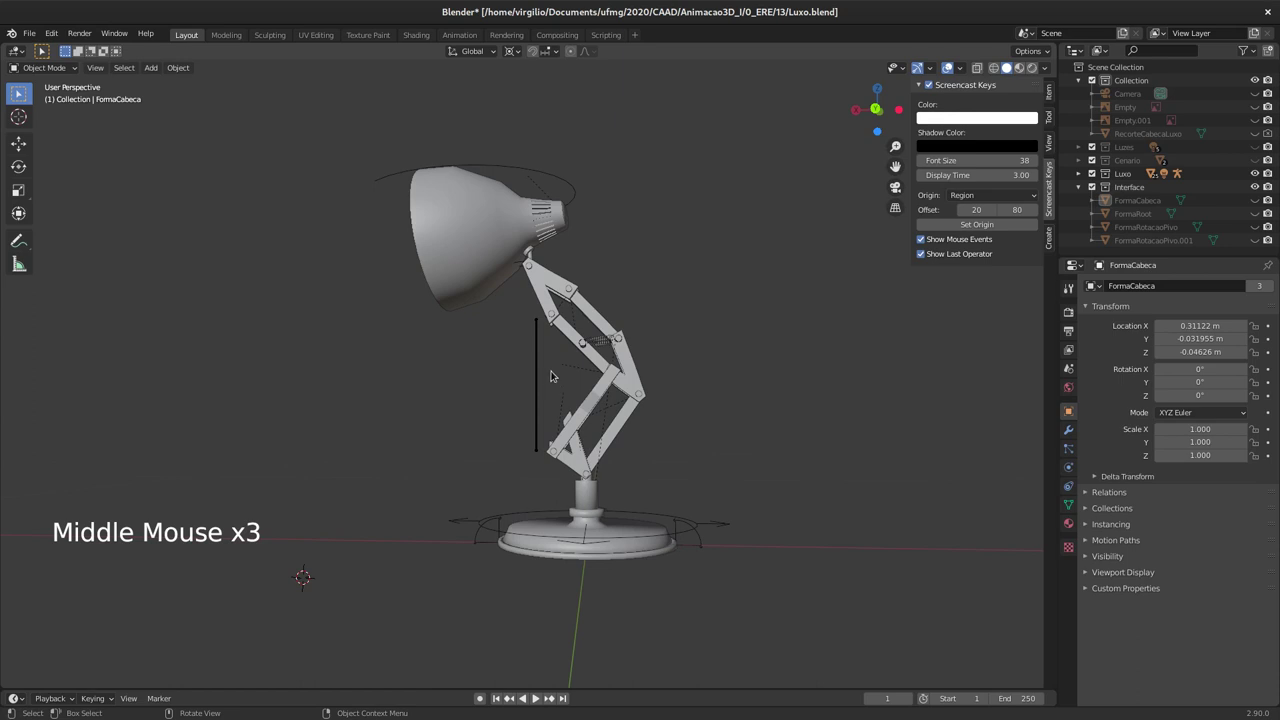
middle_click(571, 402)
middle_click(654, 414)
middle_click(619, 400)
middle_click(596, 401)
middle_click(660, 397)
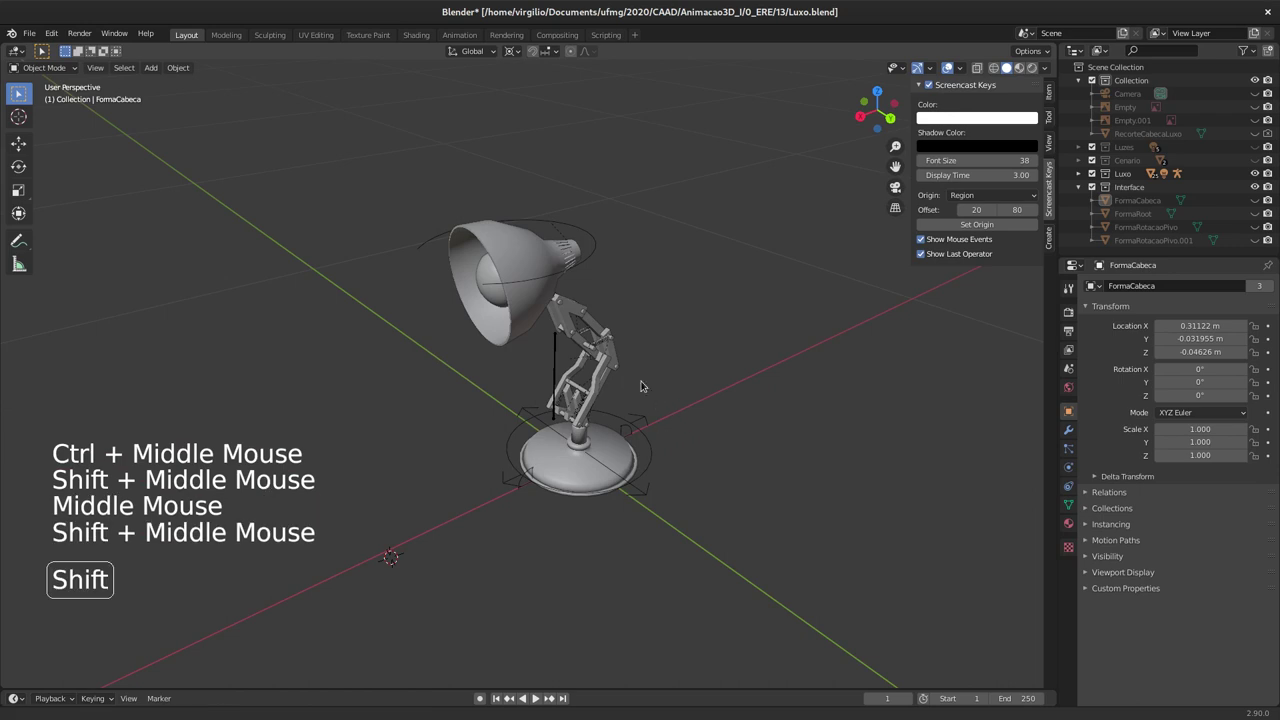
middle_click(756, 392)
click(670, 338)
right_click(681, 336)
Step: Add a Plane mesh to the scene via Shift+A and enter Edit Mode on it
key(shift+a)
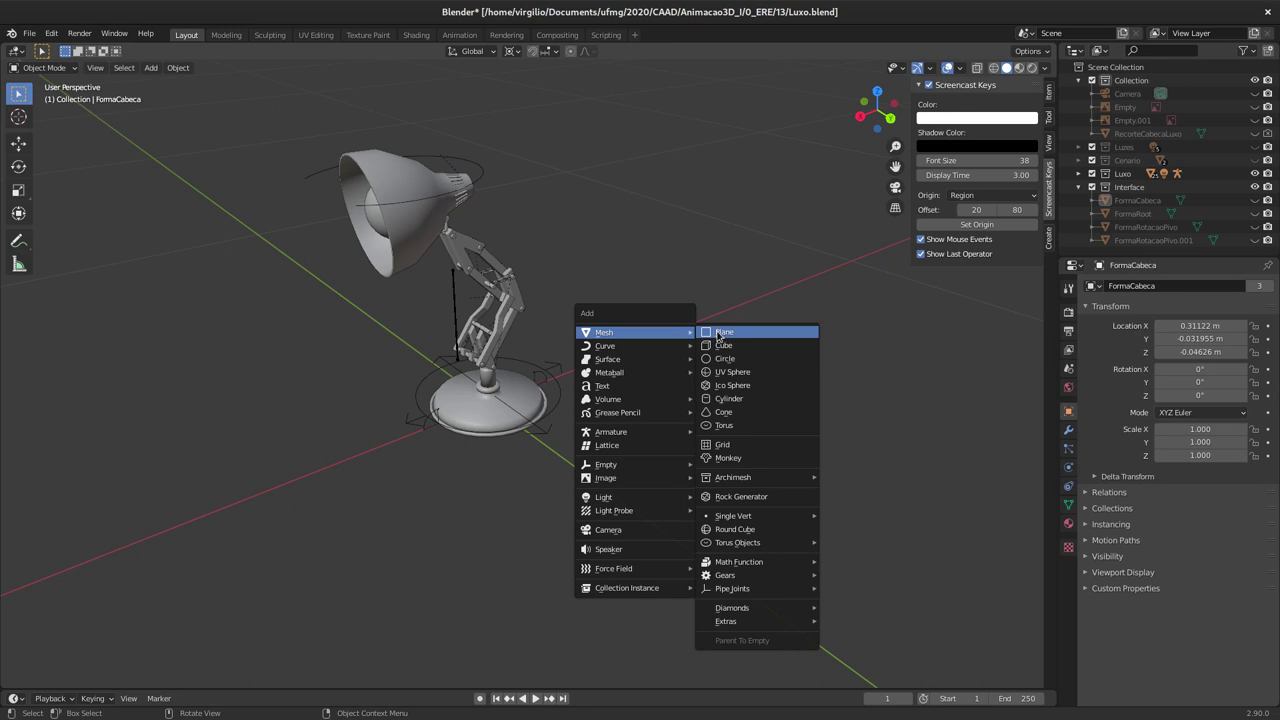
middle_click(705, 311)
middle_click(658, 353)
middle_click(540, 468)
middle_click(586, 398)
key(Tab)
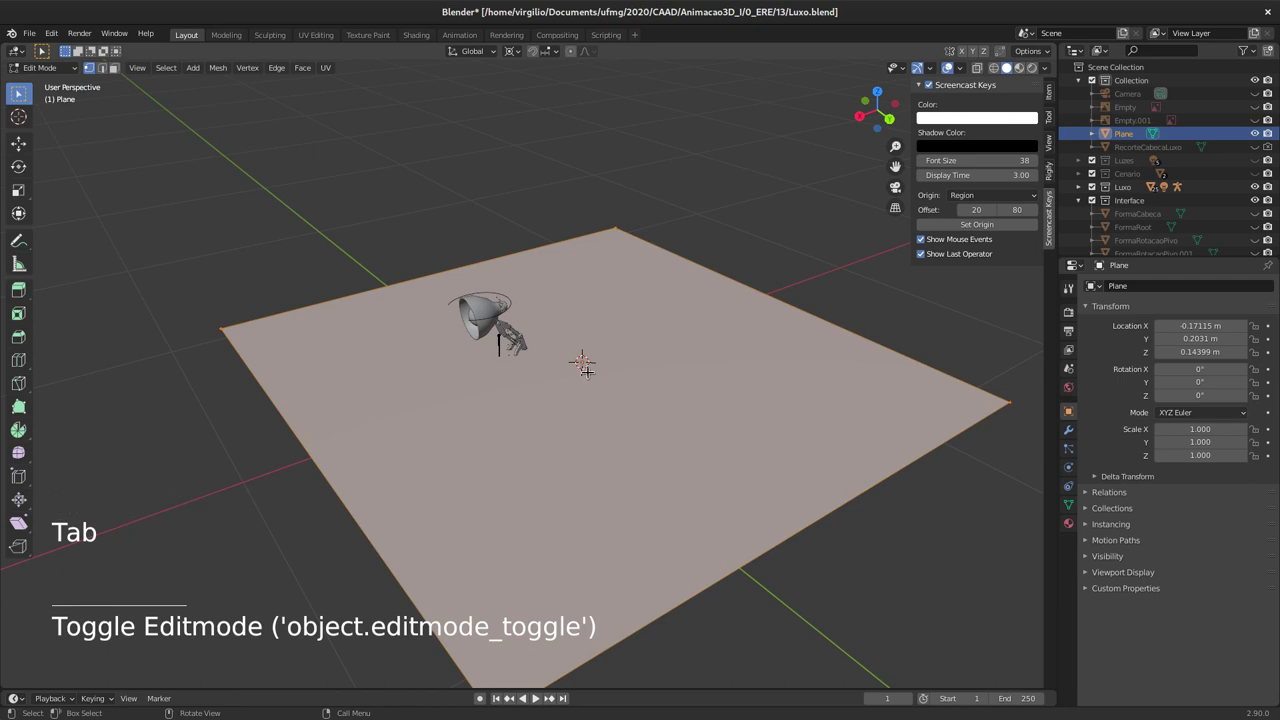
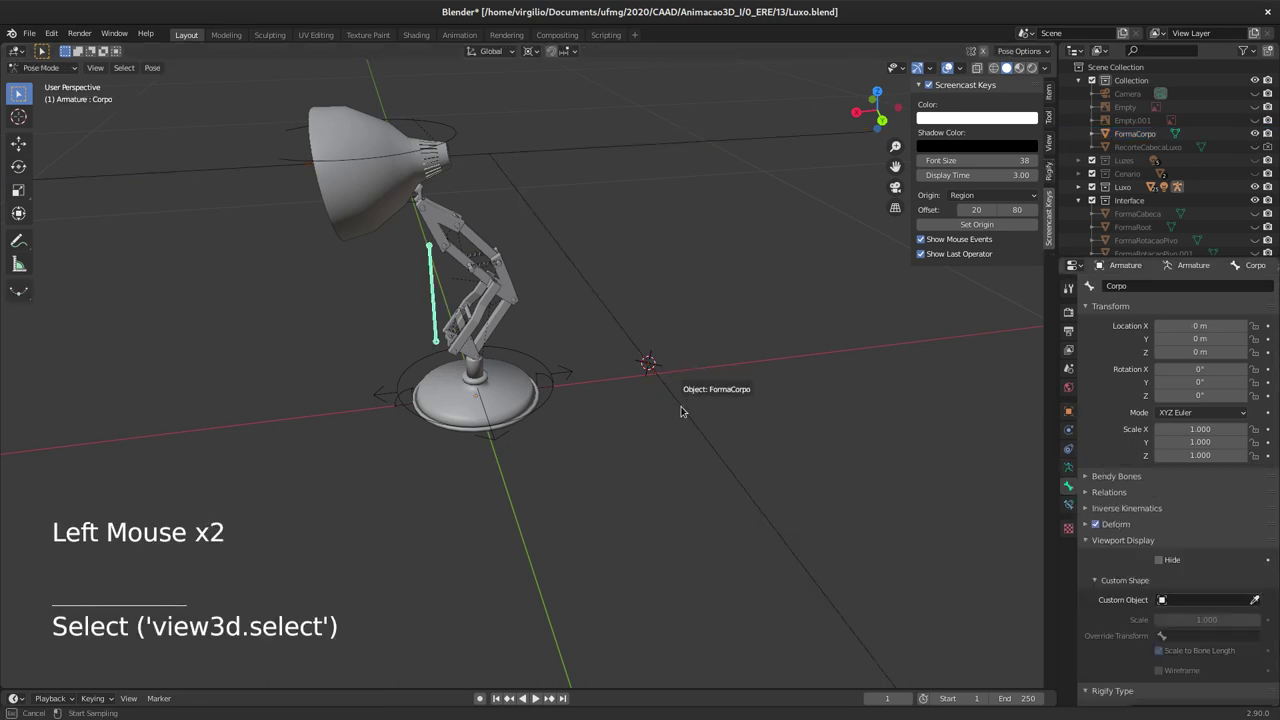
Step: Orbit the view around the lamp to look at the FormaCorpo shape
middle_click(480, 297)
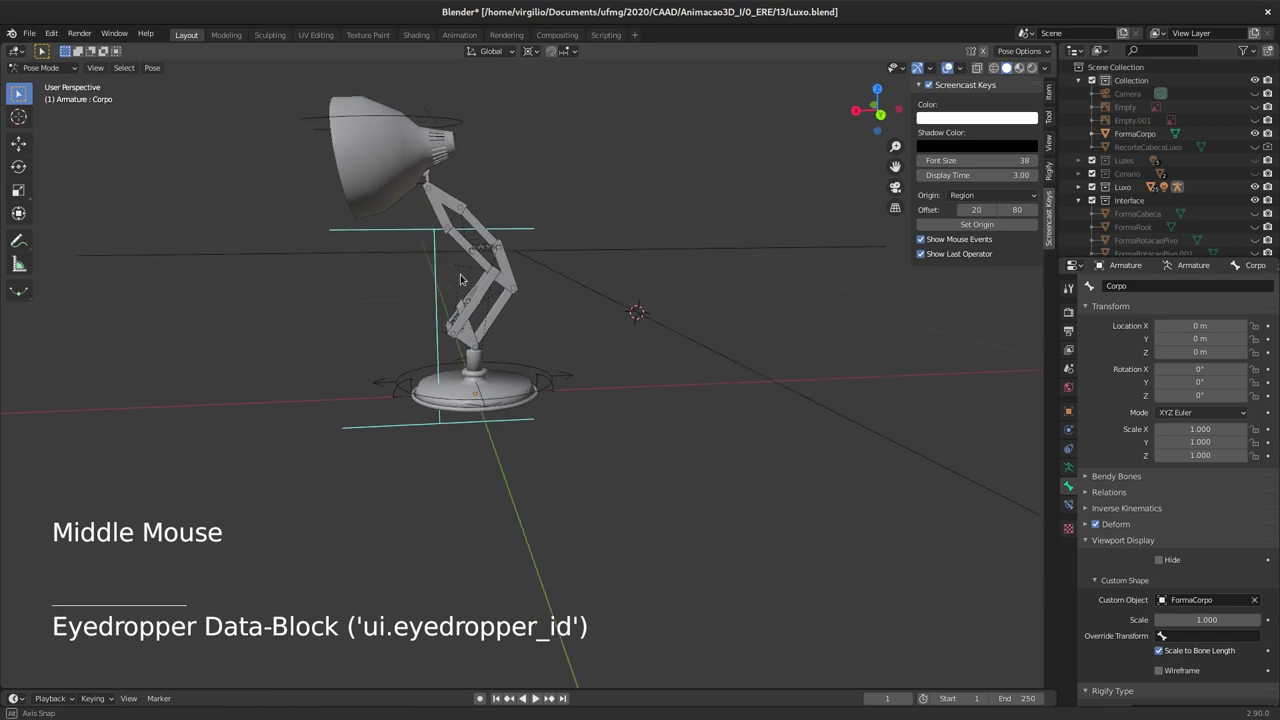
middle_click(701, 347)
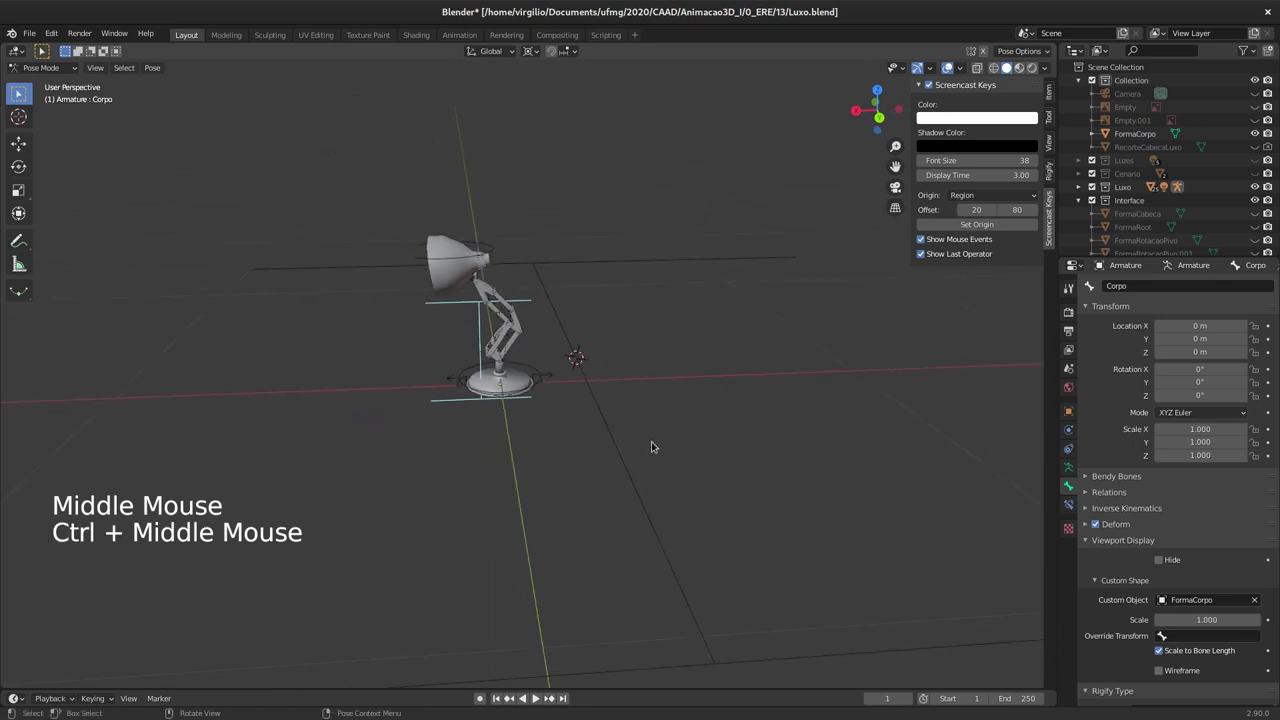
middle_click(635, 387)
middle_click(632, 375)
Step: Squeeze FormaCorpo's vertices along X, move them into position and leave Edit Mode
click(629, 408)
key(Tab)
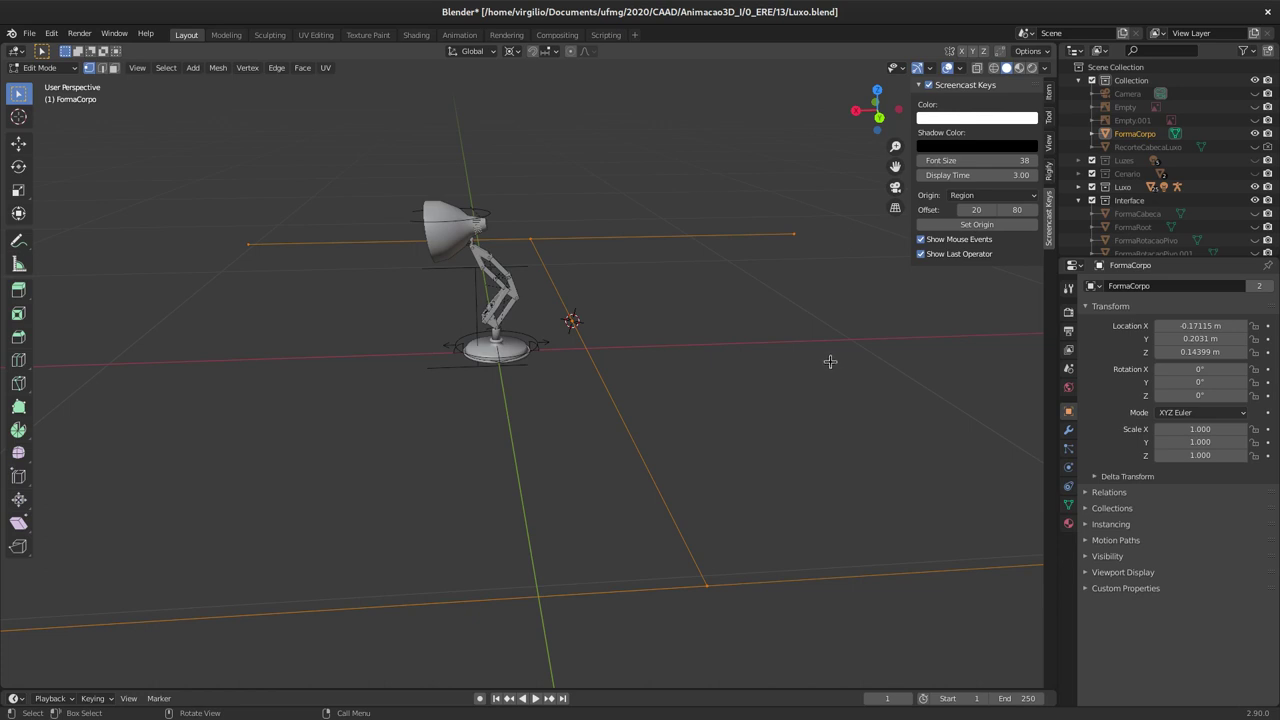
key(s)
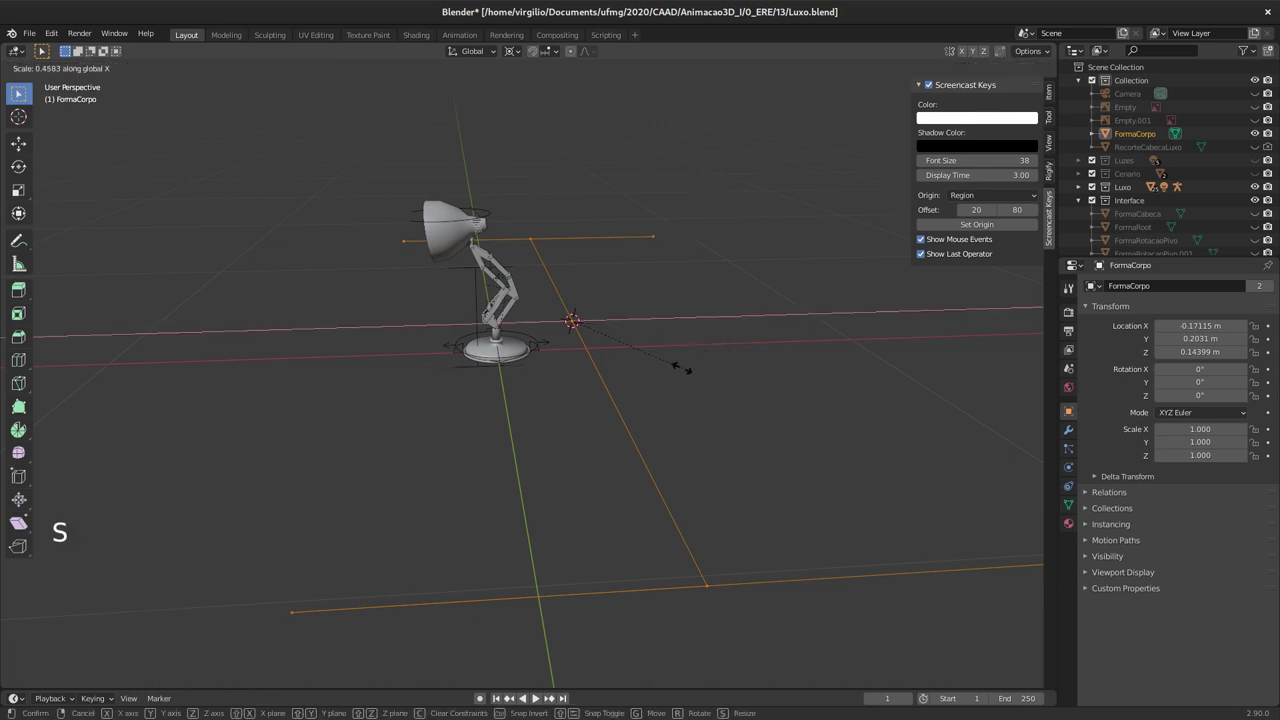
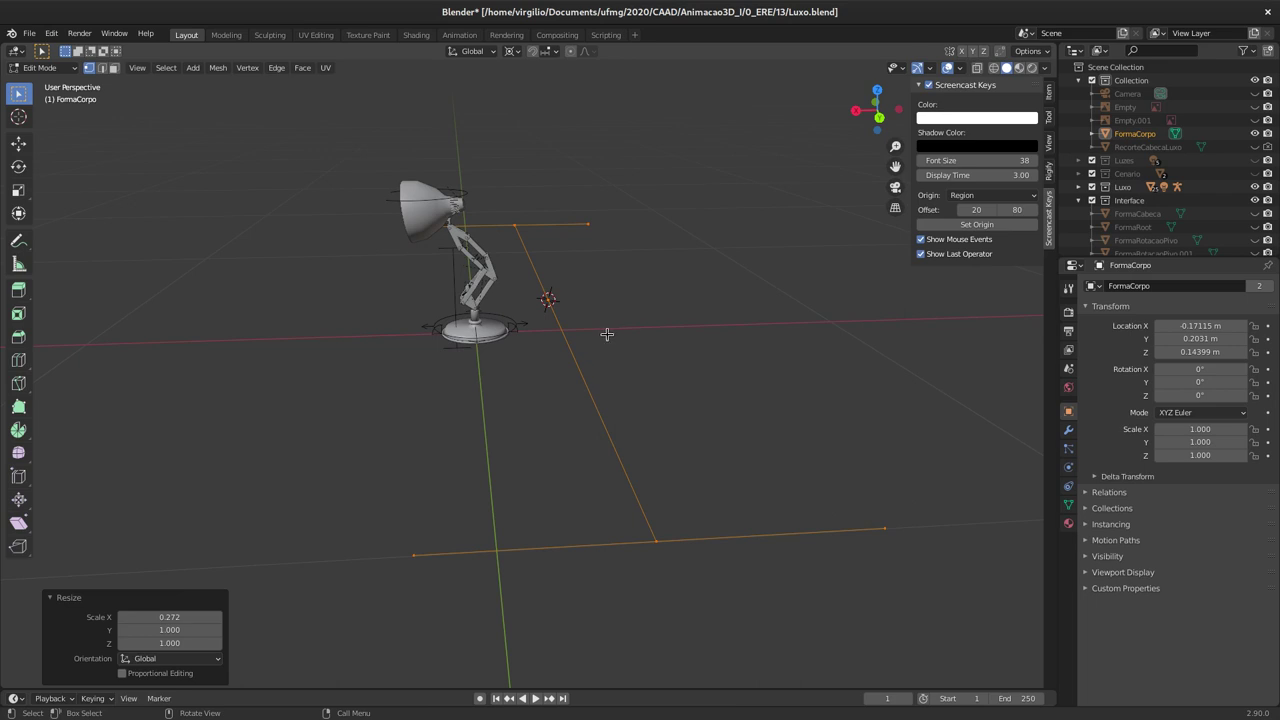
key(g)
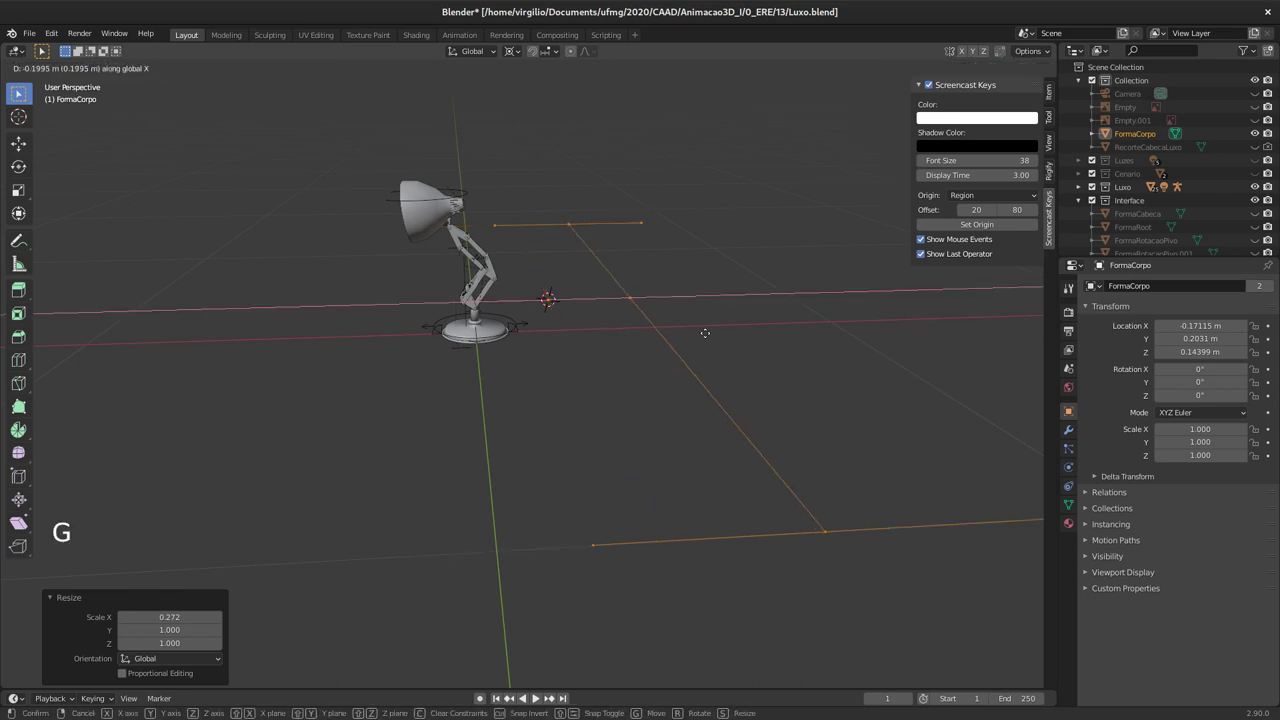
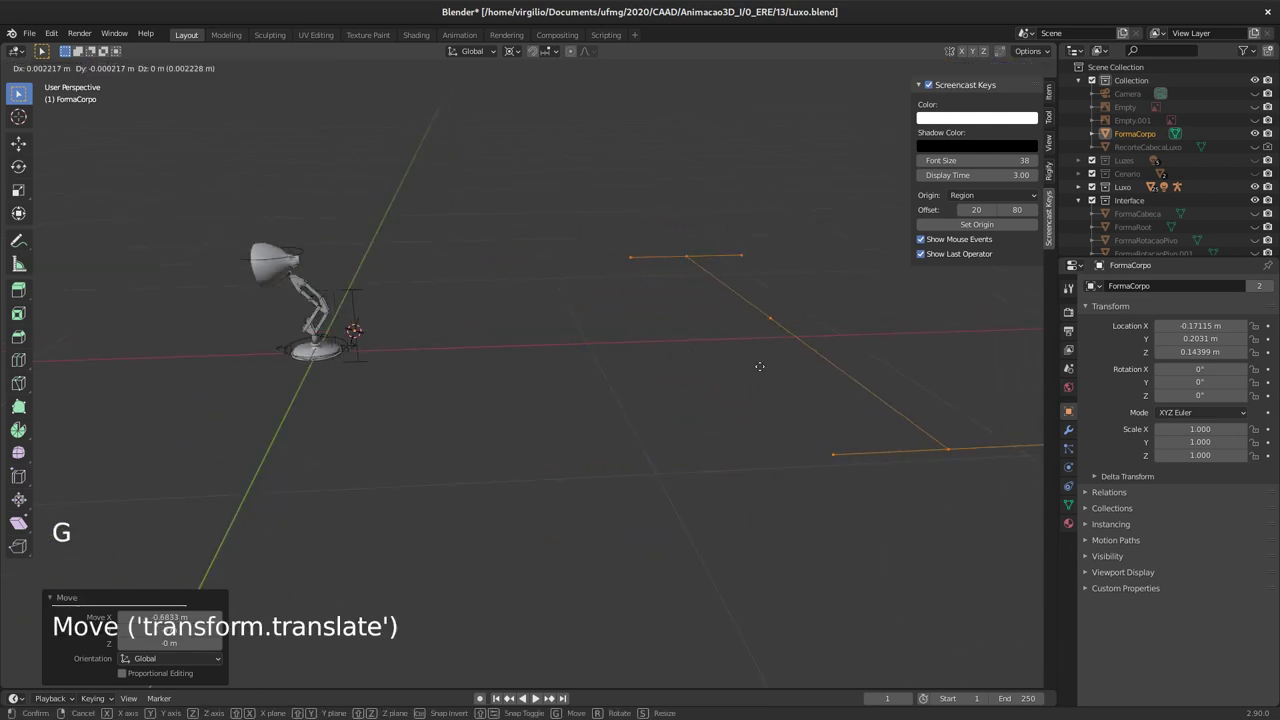
key(g)
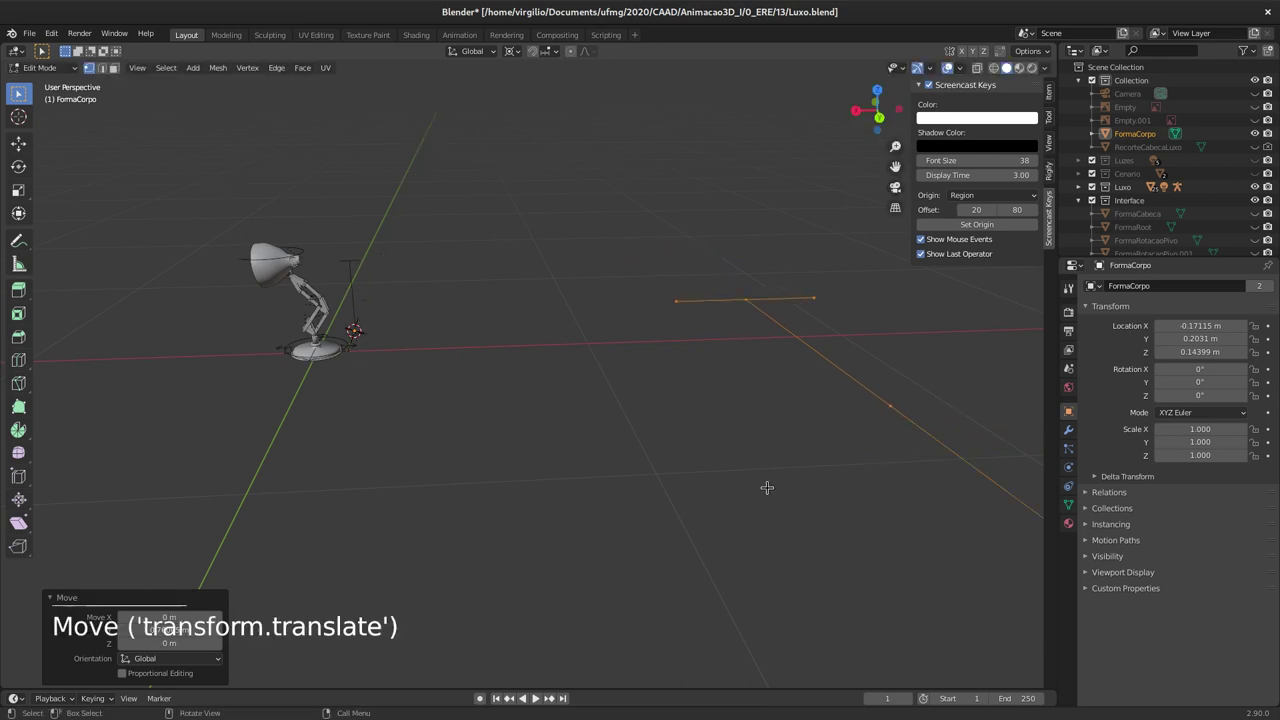
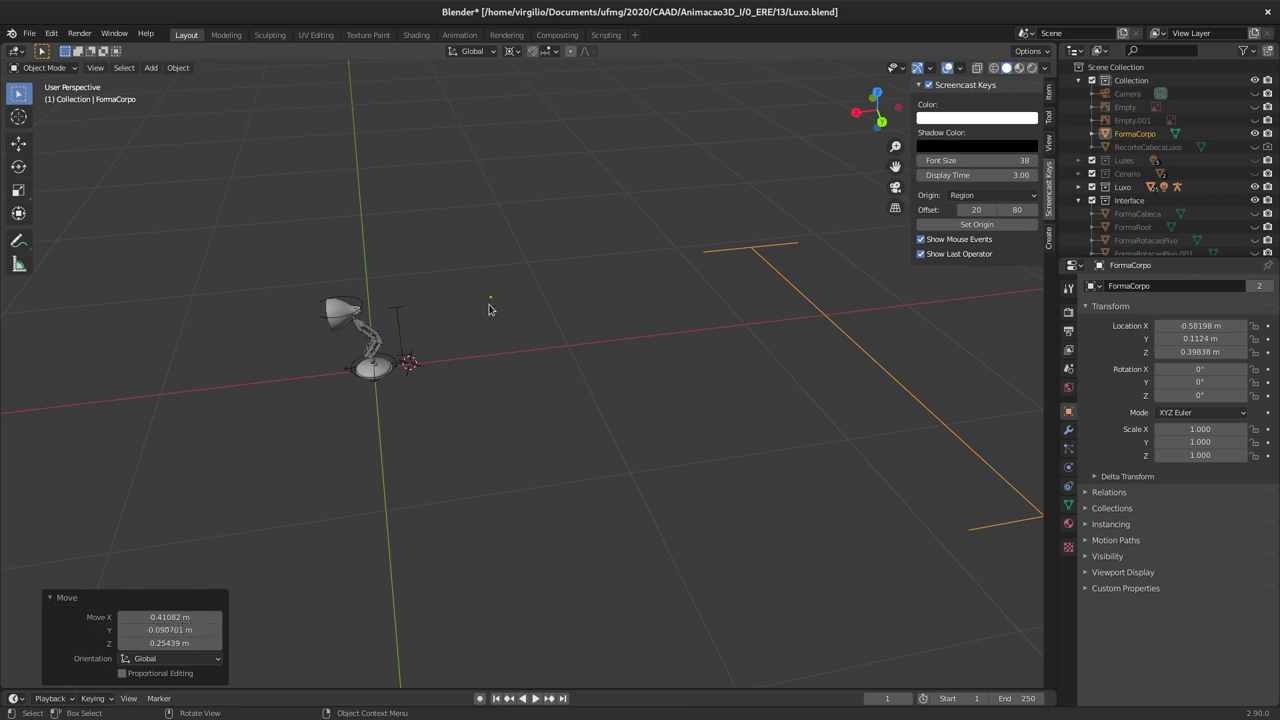
middle_click(387, 345)
middle_click(322, 349)
click(375, 336)
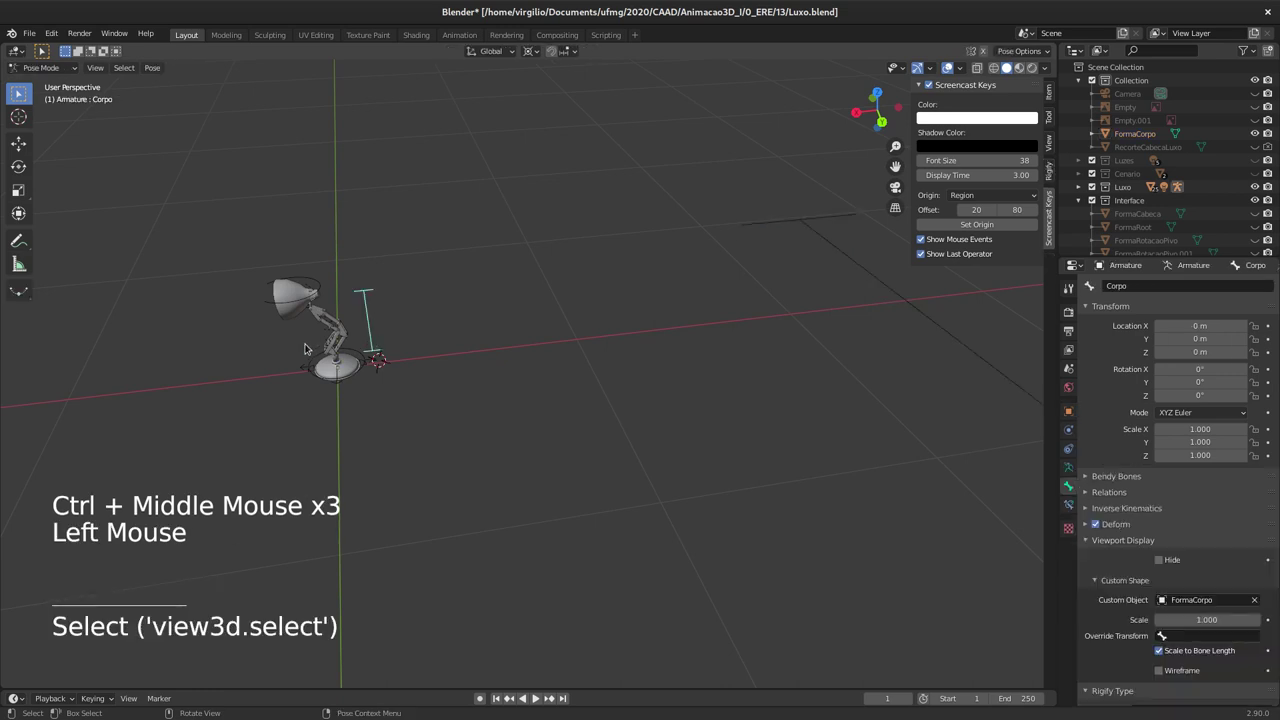
click(865, 264)
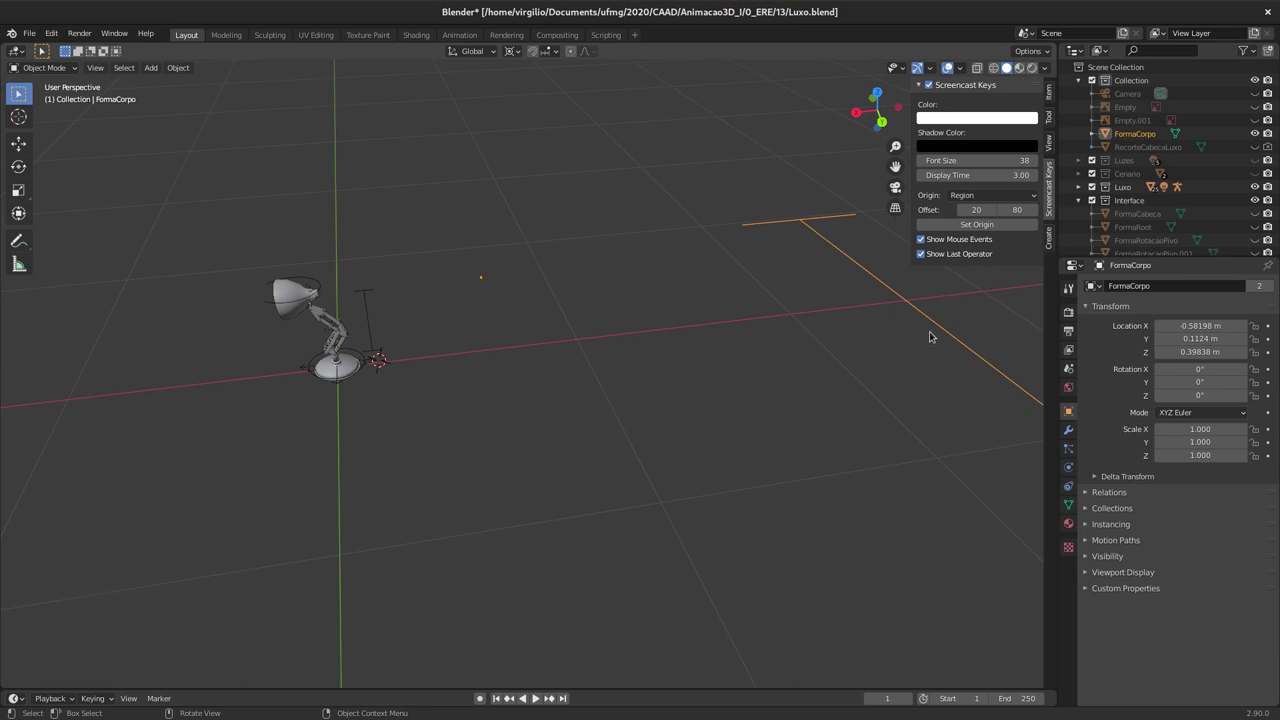
middle_click(384, 302)
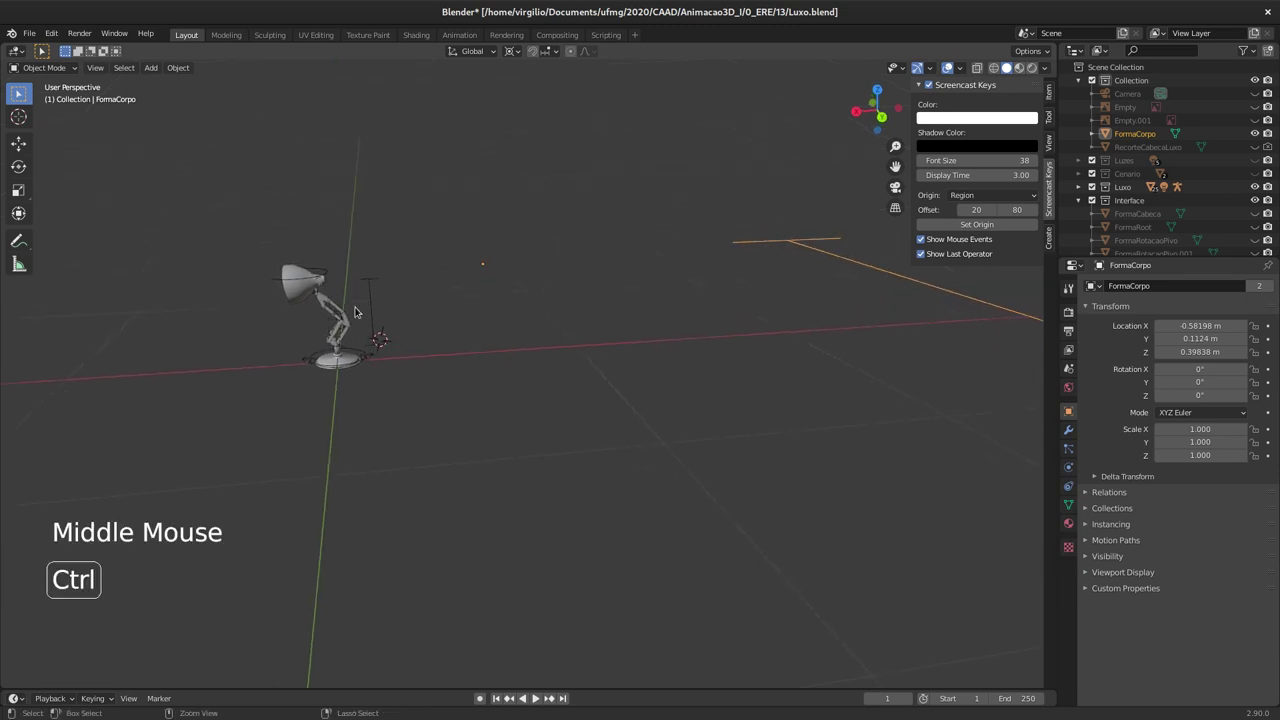
middle_click(350, 283)
middle_click(361, 293)
middle_click(443, 290)
middle_click(443, 284)
middle_click(411, 282)
middle_click(432, 294)
middle_click(455, 319)
middle_click(441, 308)
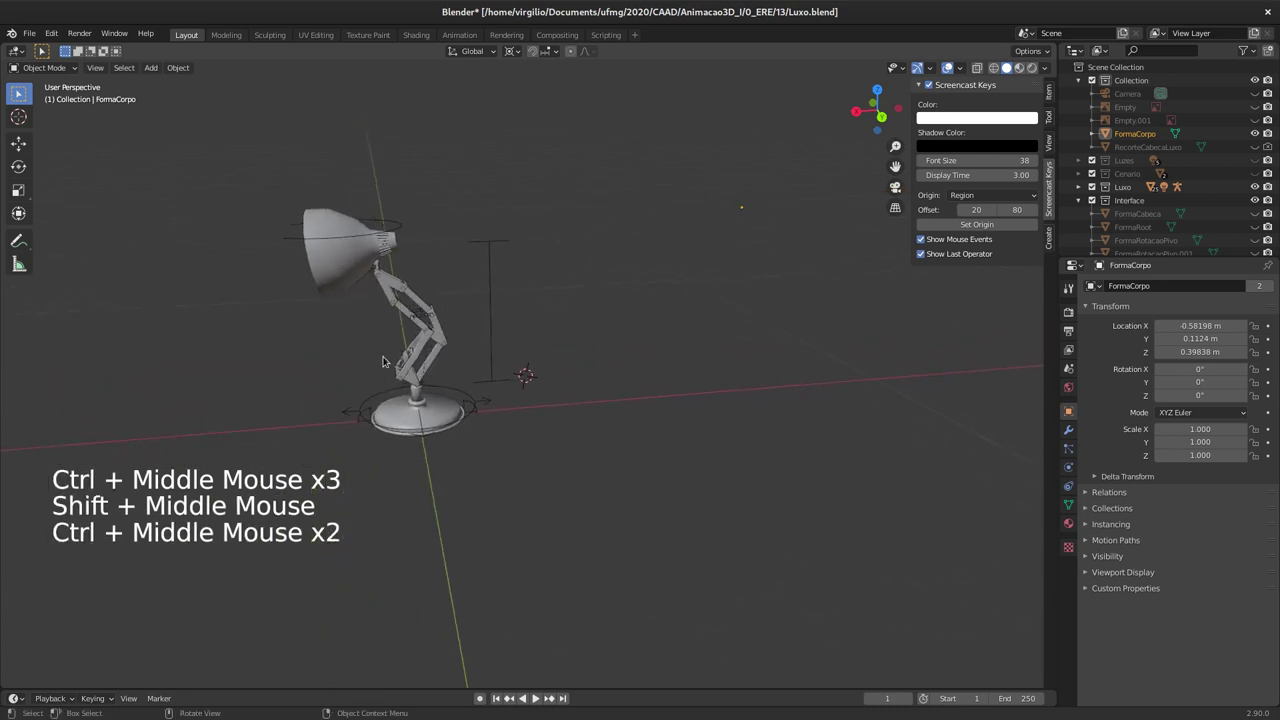
click(505, 346)
middle_click(480, 336)
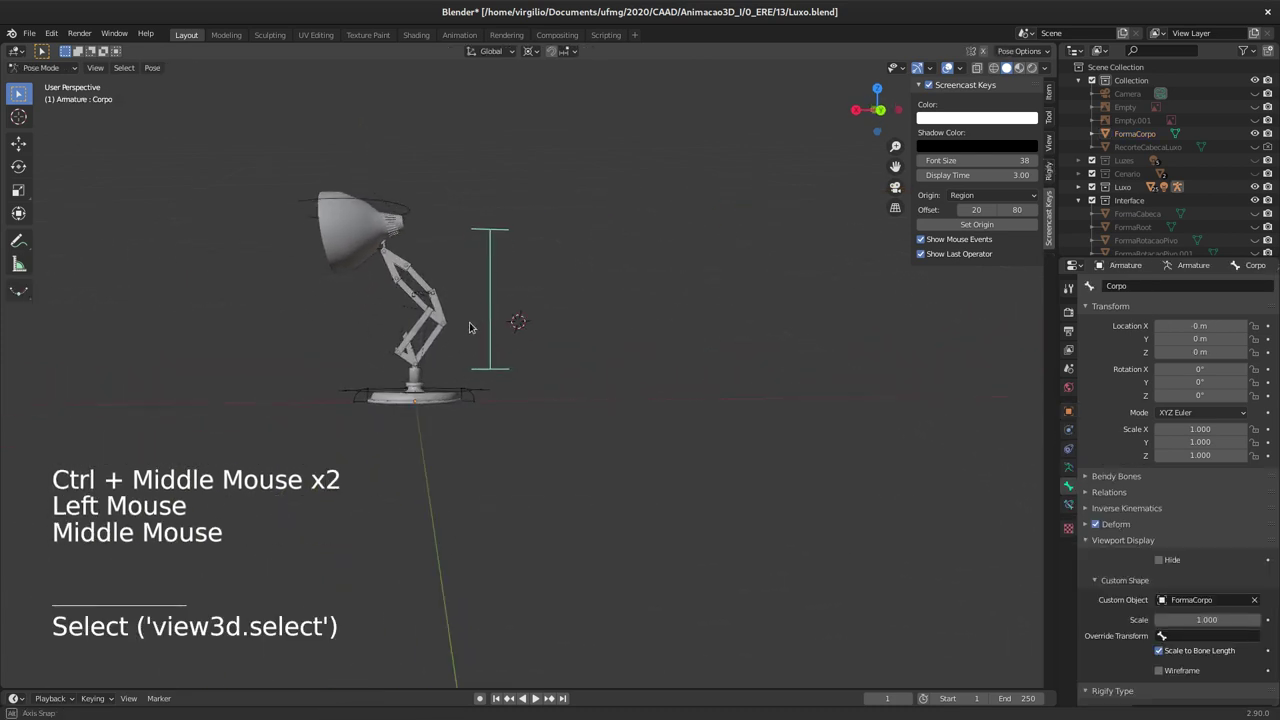
key(g)
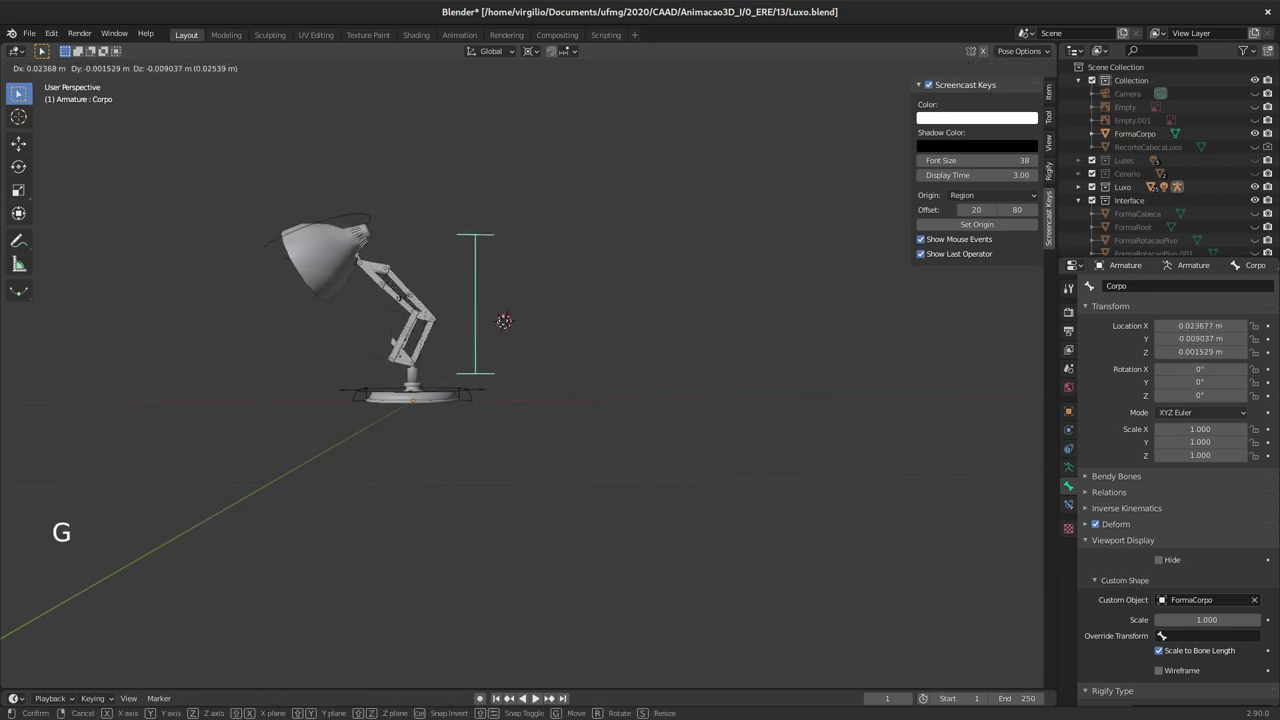
key(s)
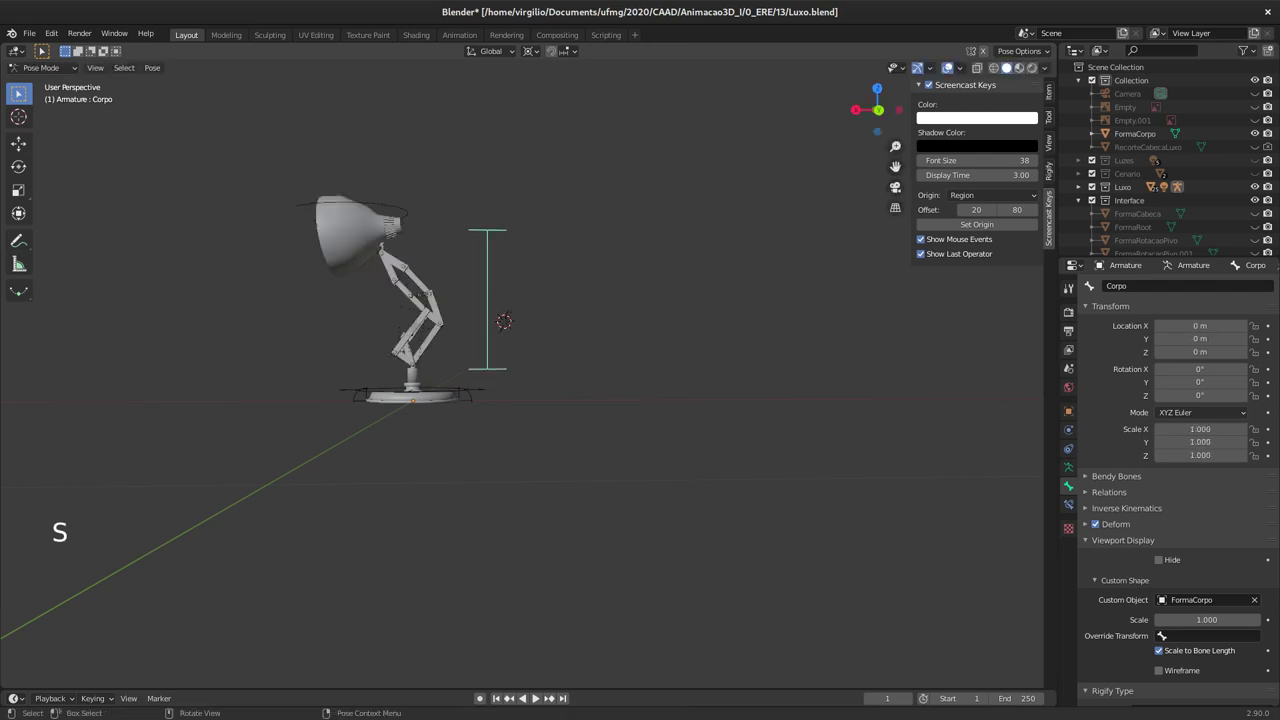
key(r)
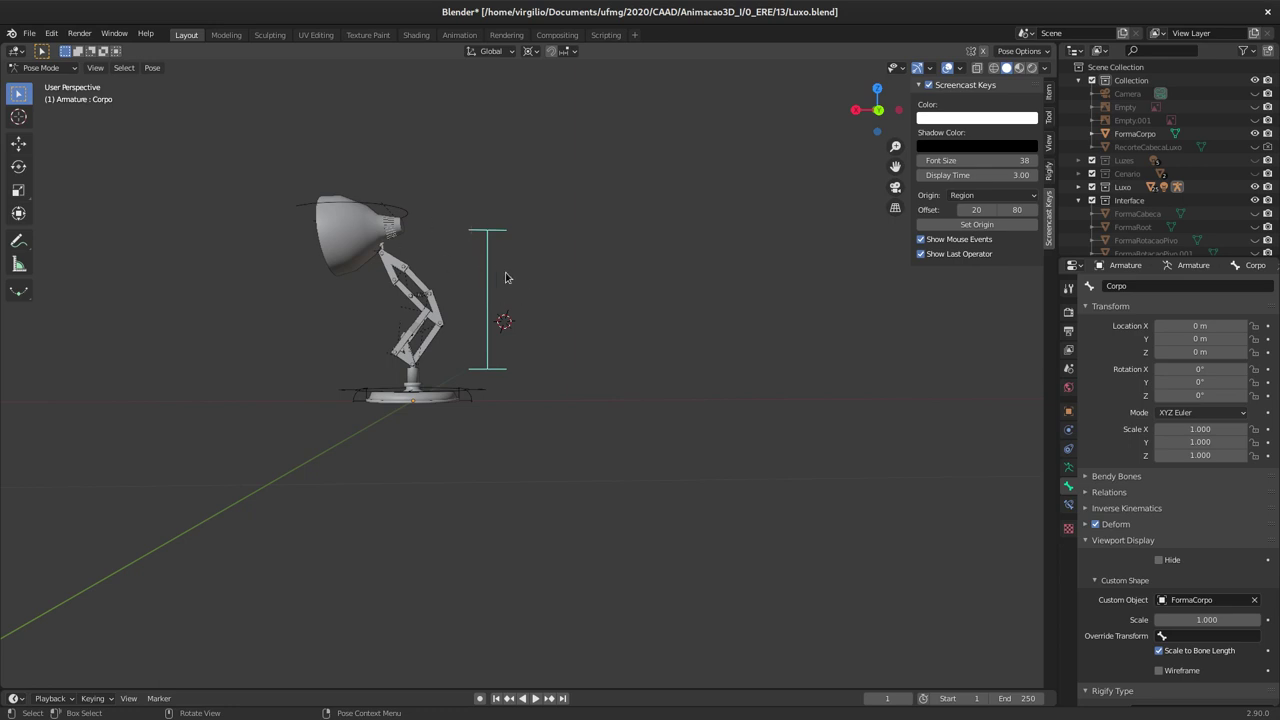
middle_click(514, 297)
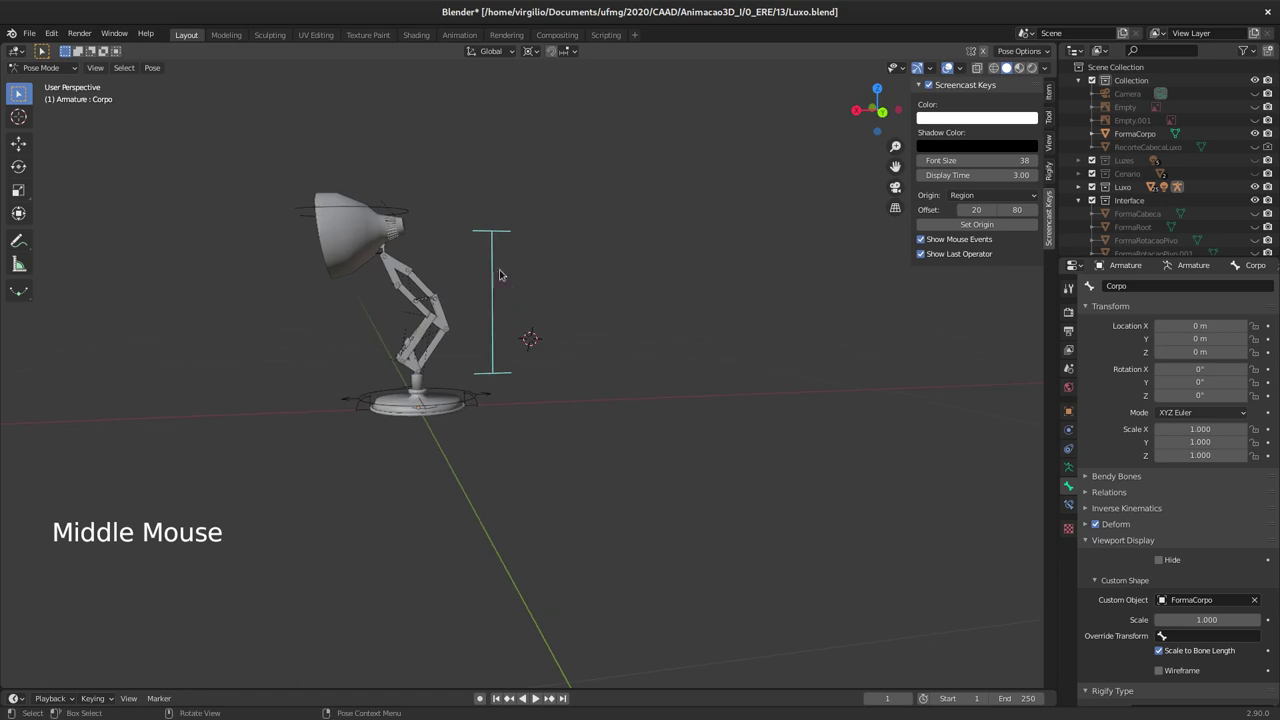
middle_click(487, 271)
middle_click(425, 281)
middle_click(415, 308)
middle_click(501, 297)
middle_click(496, 309)
middle_click(492, 363)
middle_click(543, 305)
middle_click(414, 285)
middle_click(494, 278)
middle_click(525, 336)
middle_click(513, 340)
click(705, 321)
middle_click(698, 324)
middle_click(669, 364)
middle_click(564, 355)
middle_click(571, 353)
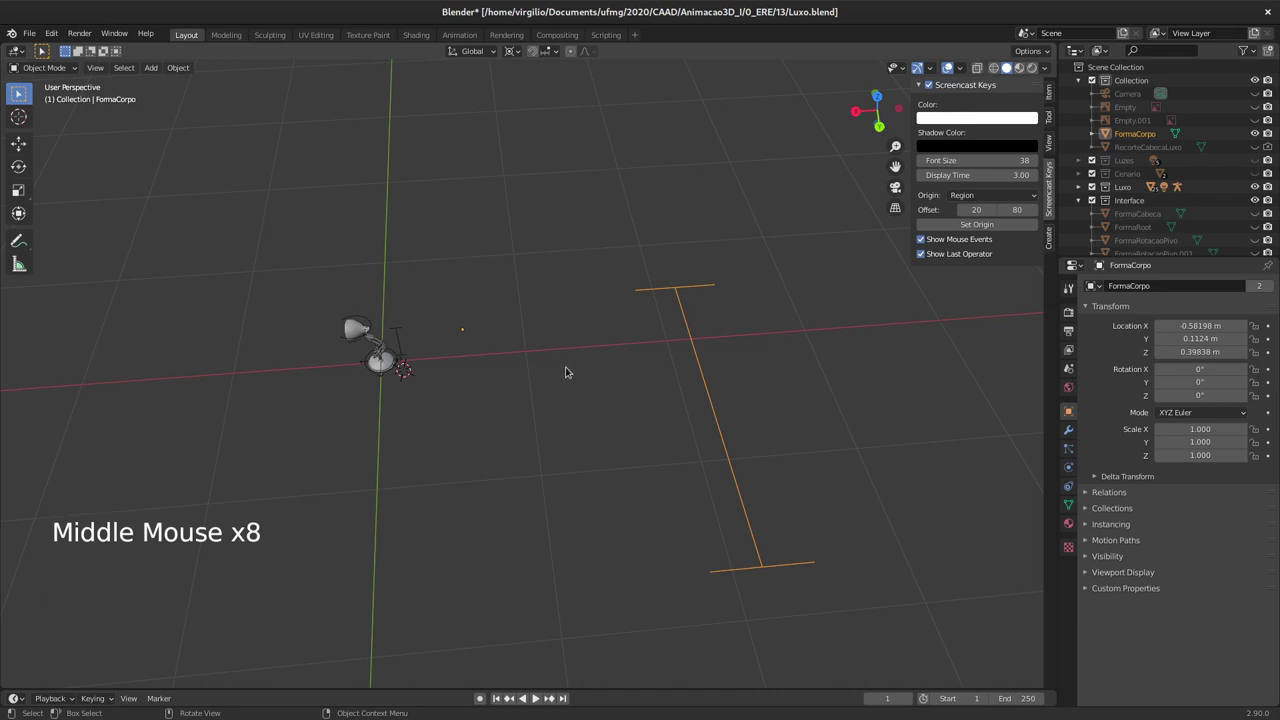
Step: Add a Text object and erase its default lettering in Edit Mode
key(shift+a)
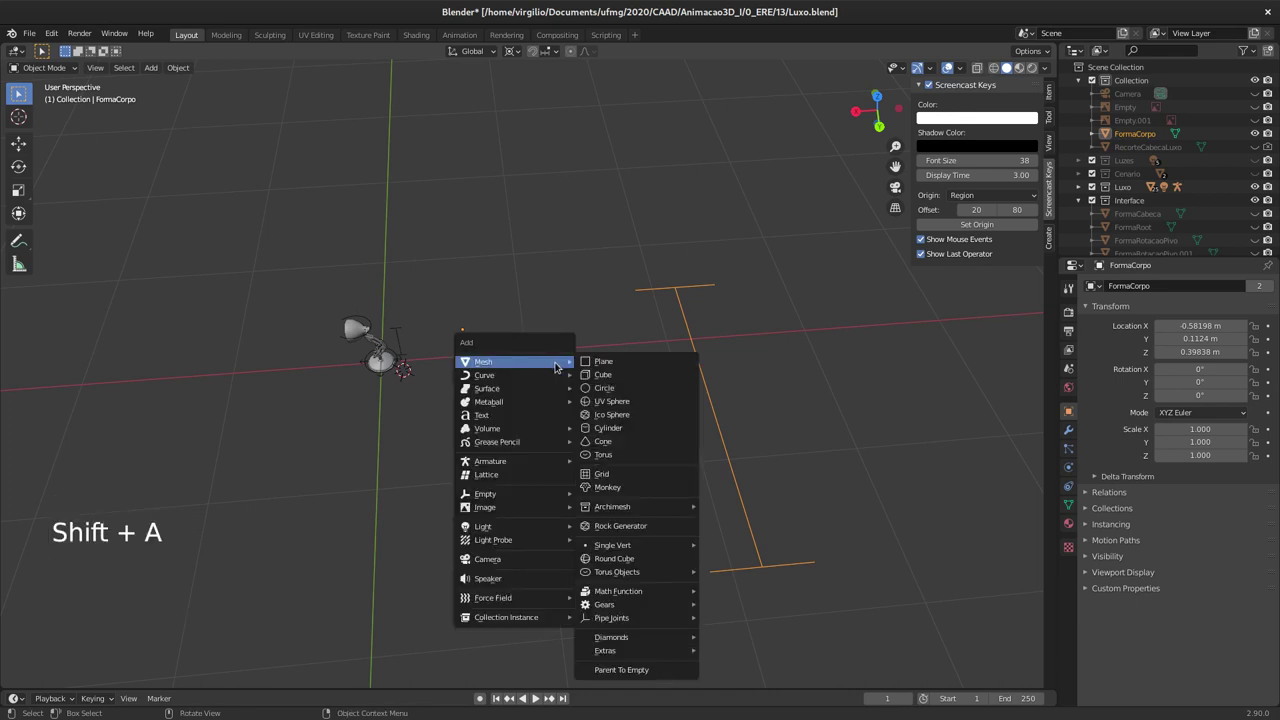
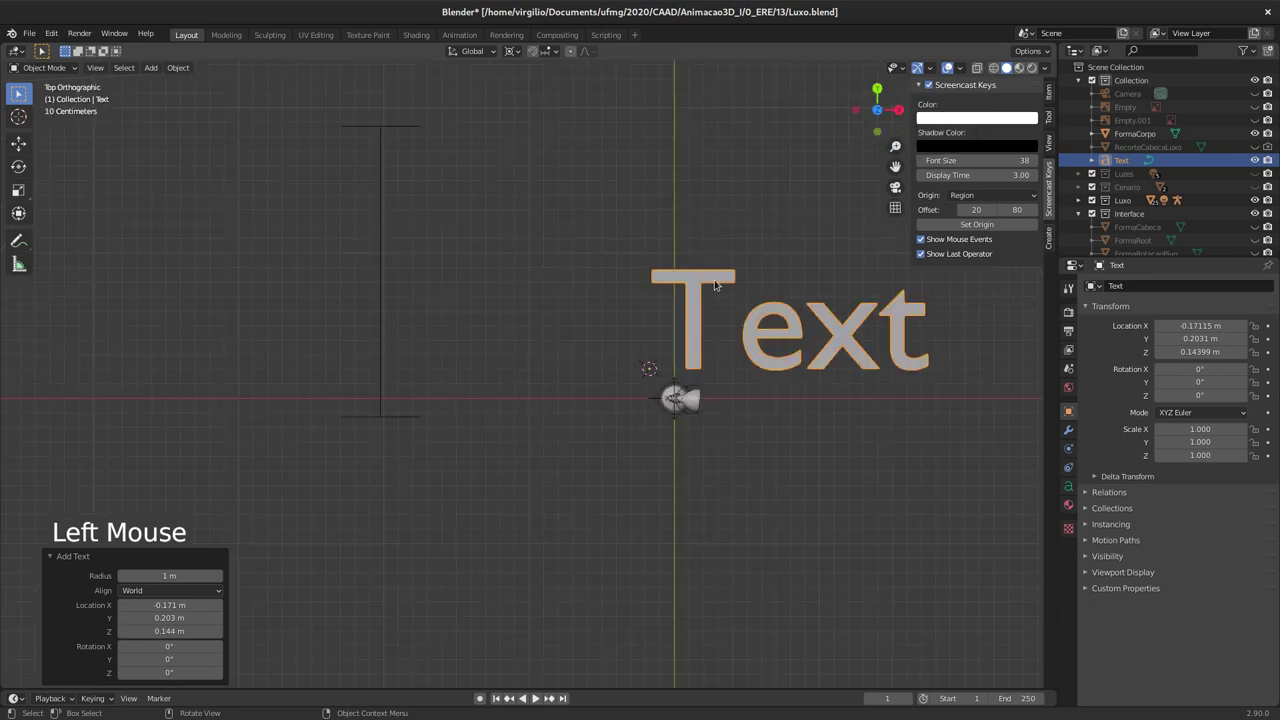
middle_click(447, 352)
key(Tab)
key(BackSpace)
key(BackSpace)
key(BackSpace)
key(BackSpace)
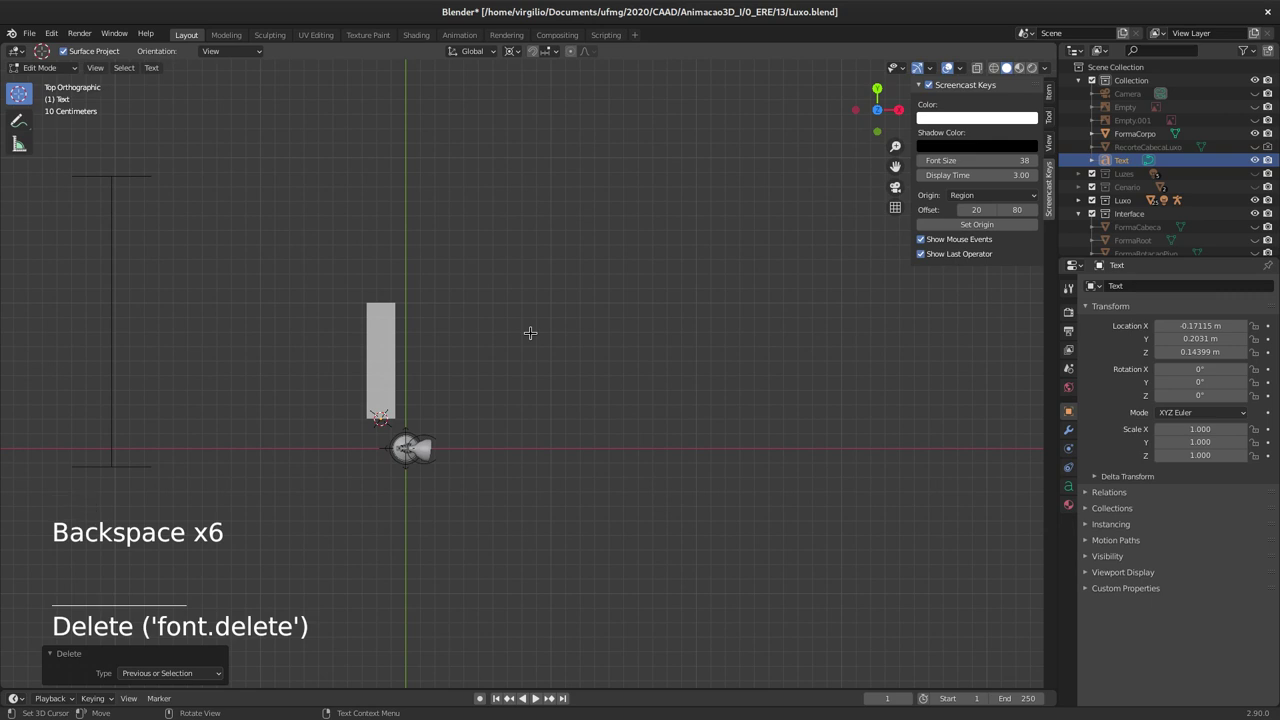
Step: Enter the label as G, R, S on separate lines and finish editing
key(shift+g)
key(Return)
key(shift+r)
key(Return)
key(shift+s)
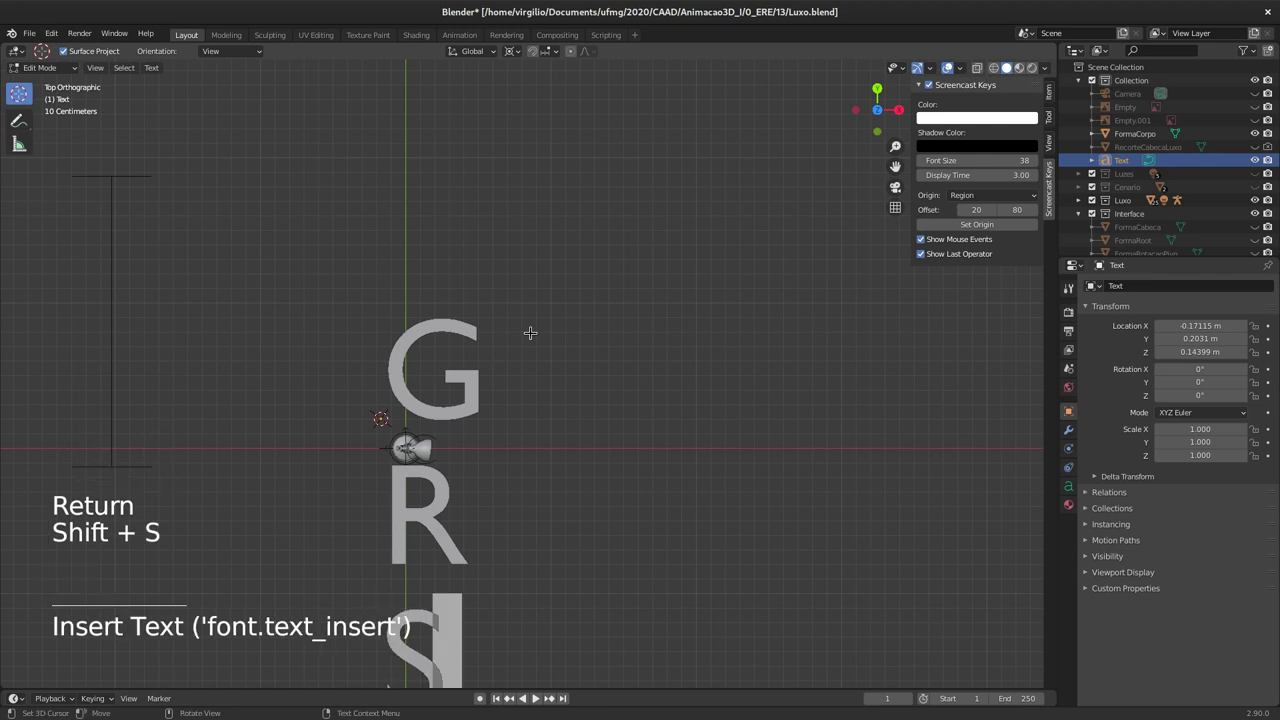
key(Tab)
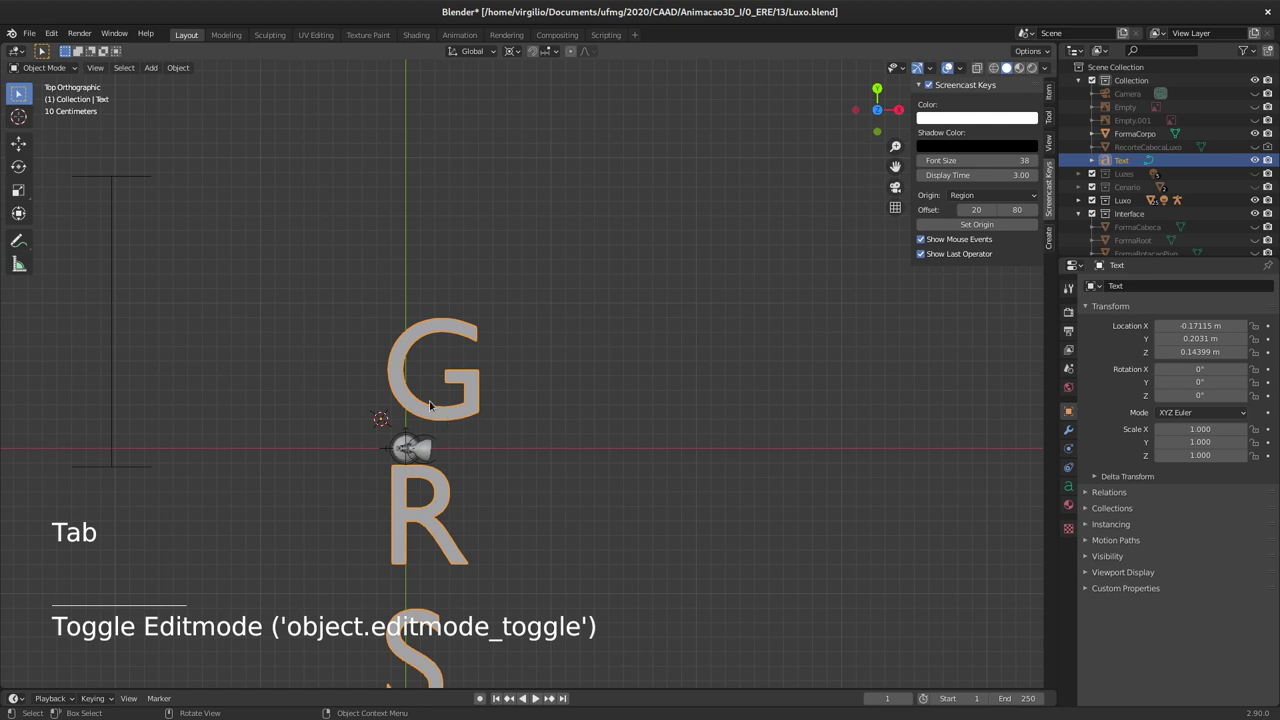
Step: Scale the Text object to 0.238 and move it away from the scene origin
key(g)
key(s)
key(g)
Step: Orbit the view out of top view and around the scene to check the text
middle_click(207, 292)
middle_click(187, 276)
middle_click(161, 256)
middle_click(431, 218)
middle_click(363, 288)
middle_click(443, 312)
middle_click(416, 275)
middle_click(386, 228)
middle_click(367, 272)
middle_click(453, 292)
middle_click(399, 293)
middle_click(397, 315)
middle_click(383, 249)
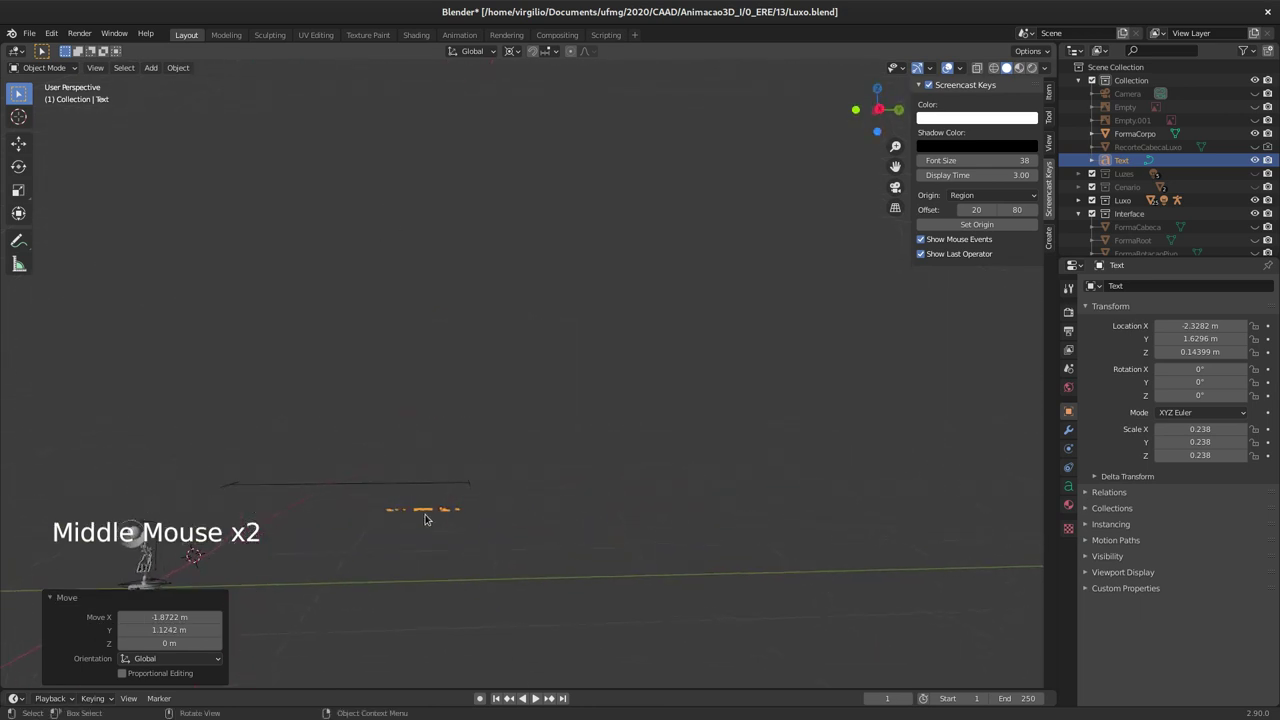
middle_click(403, 490)
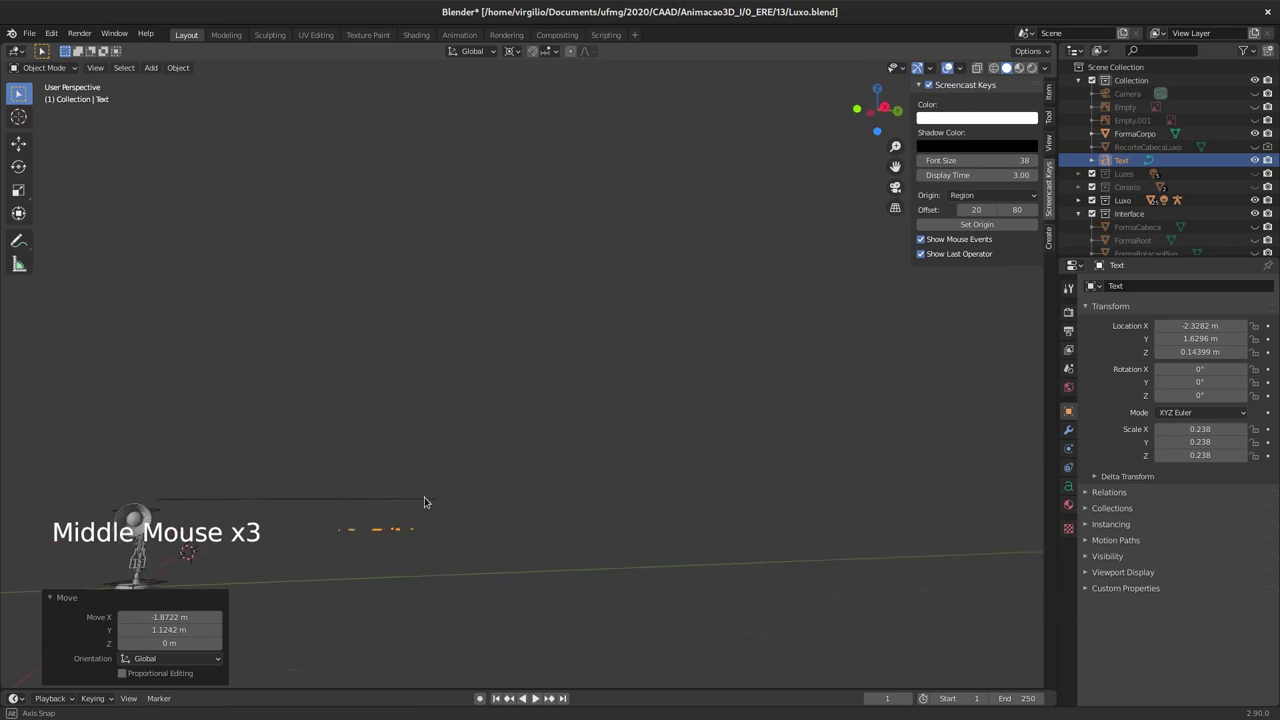
Step: Switch the N-panel to Item and copy FormaCorpo's Z of 0.39838 m onto the Text object
click(415, 481)
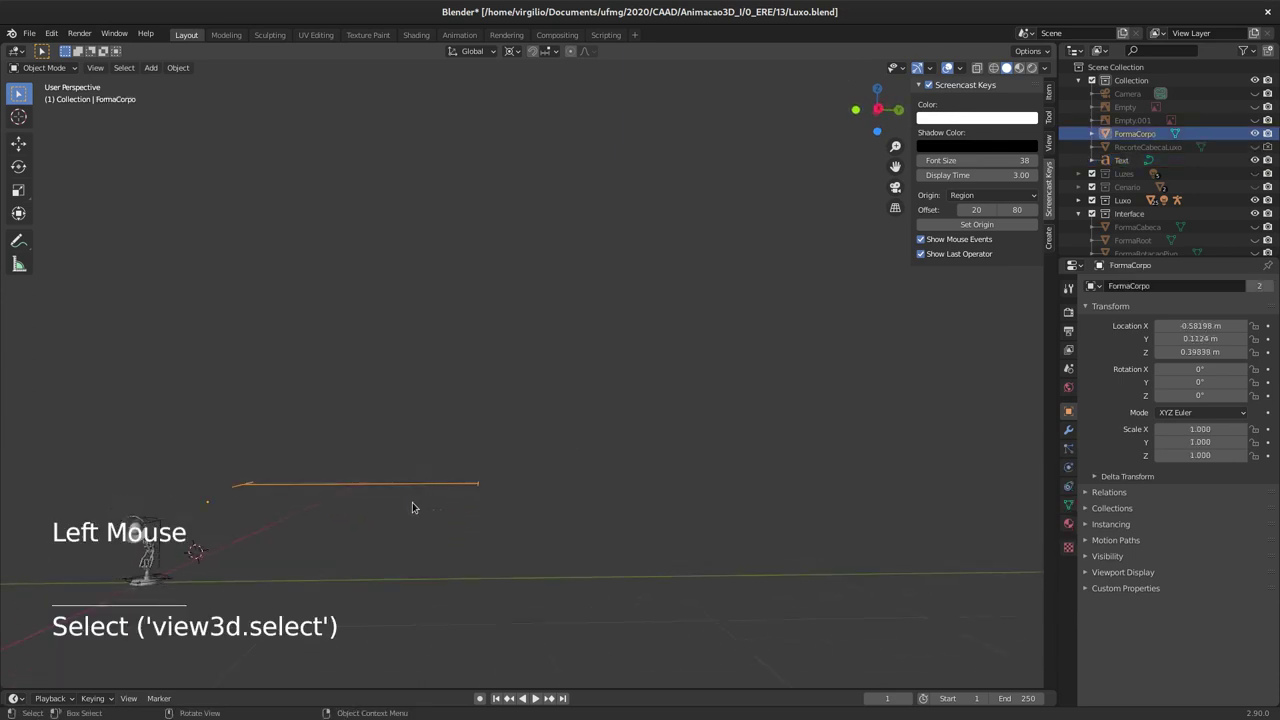
key(shift+s)
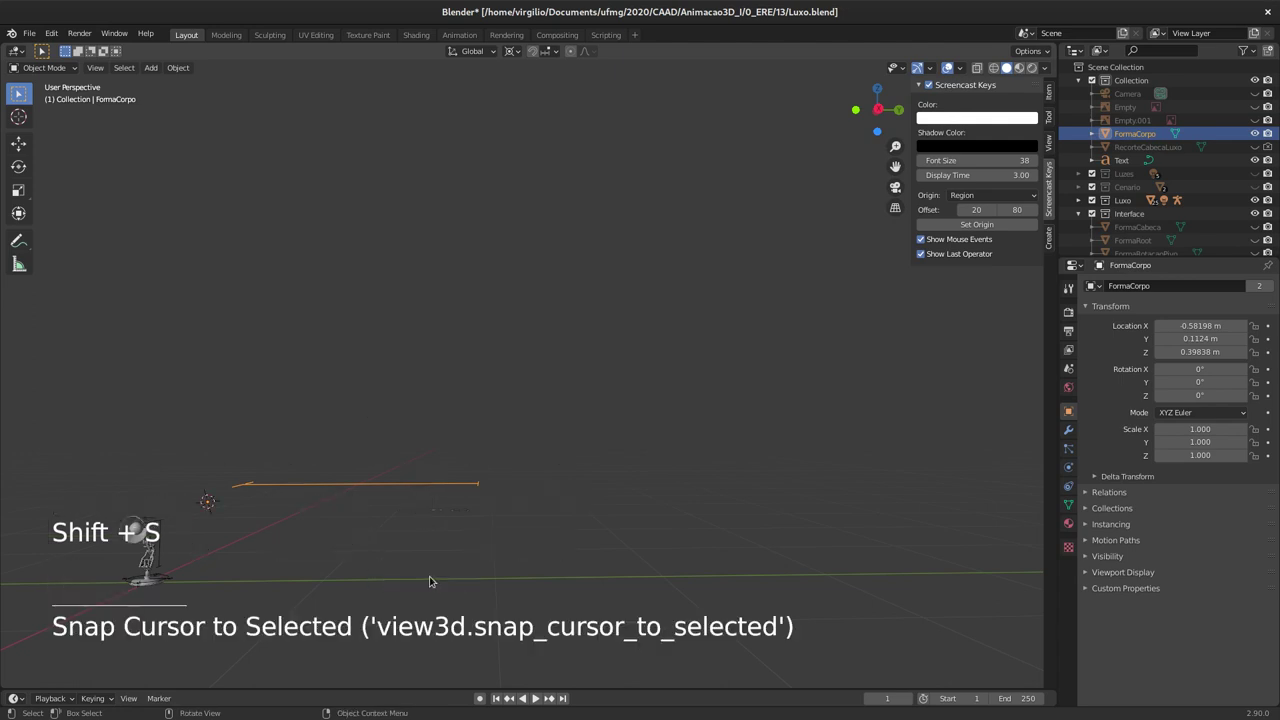
middle_click(408, 471)
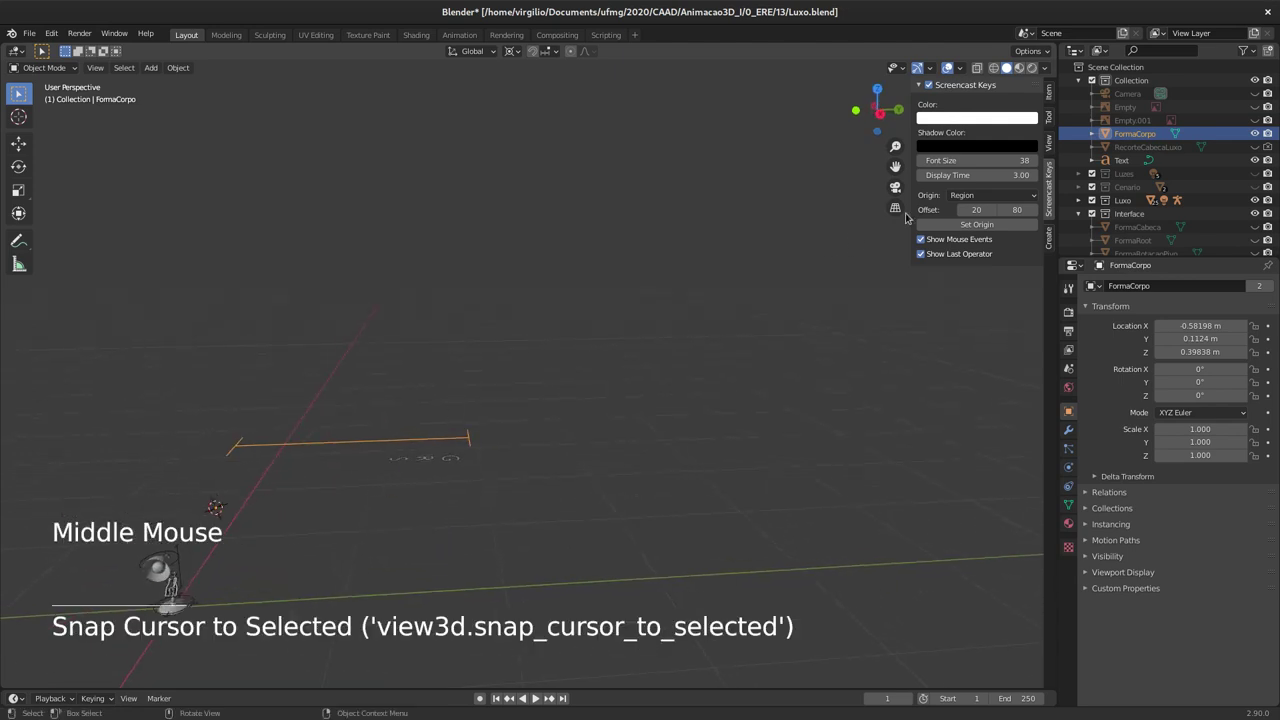
click(1054, 93)
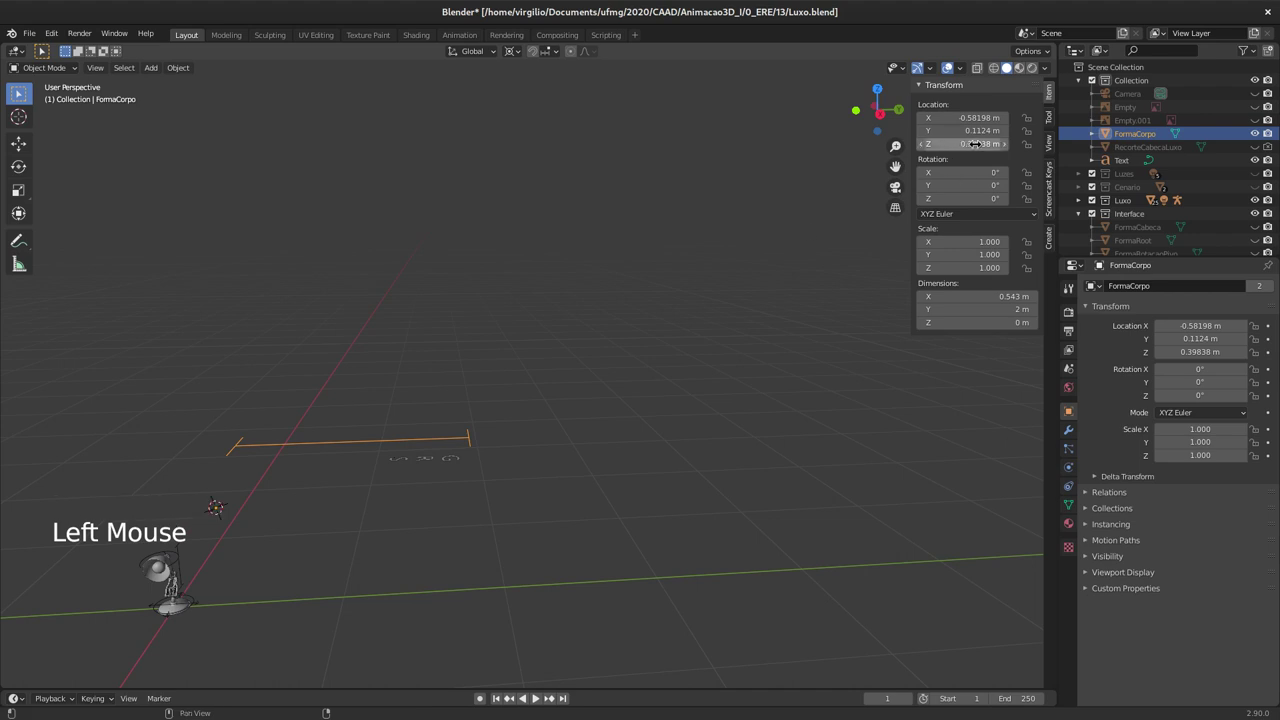
key(ctrl+c)
click(422, 458)
key(ctrl+v)
Step: Orbit around the scene and frame the Text object in the view
middle_click(456, 358)
middle_click(613, 322)
middle_click(678, 331)
middle_click(563, 387)
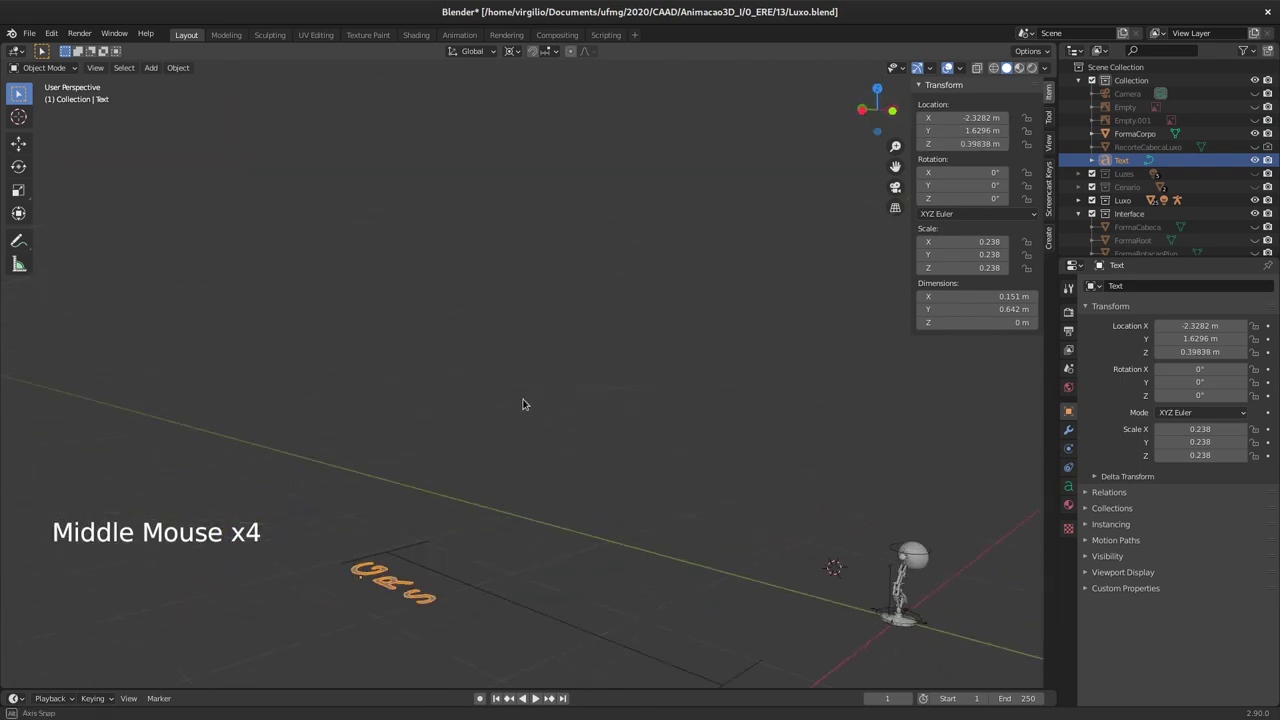
middle_click(472, 392)
middle_click(497, 359)
middle_click(521, 349)
middle_click(525, 360)
middle_click(459, 374)
middle_click(421, 359)
middle_click(419, 354)
click(343, 356)
key(g)
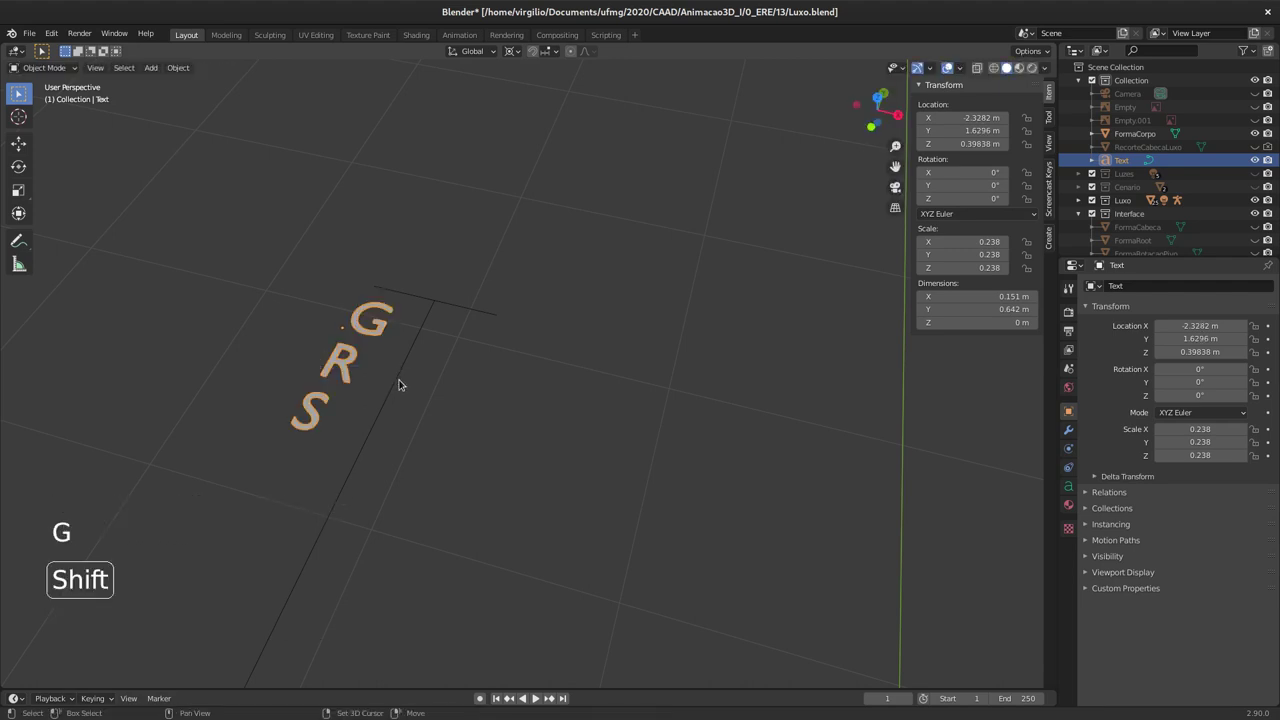
Step: Select Text with FormaCorpo and attempt Ctrl+J, which fails for lack of mesh data
click(398, 377)
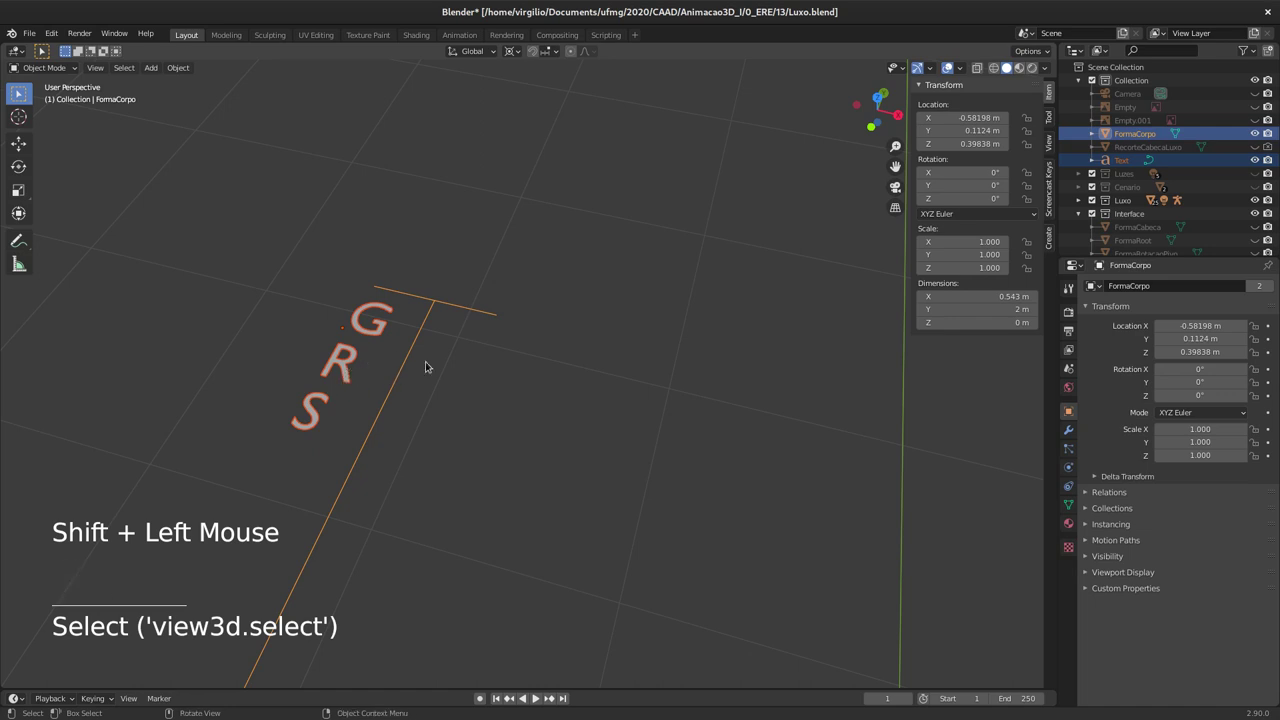
click(345, 362)
click(404, 369)
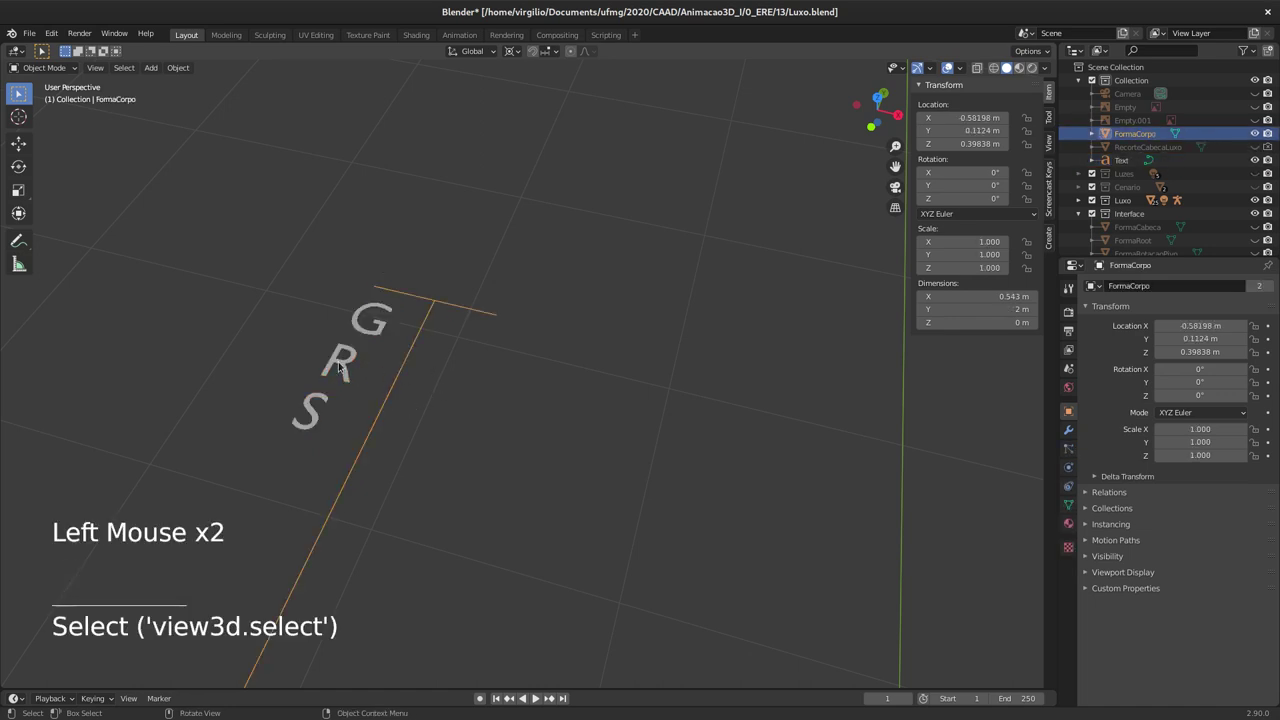
click(344, 361)
click(397, 379)
double_click(321, 407)
key(ctrl+j)
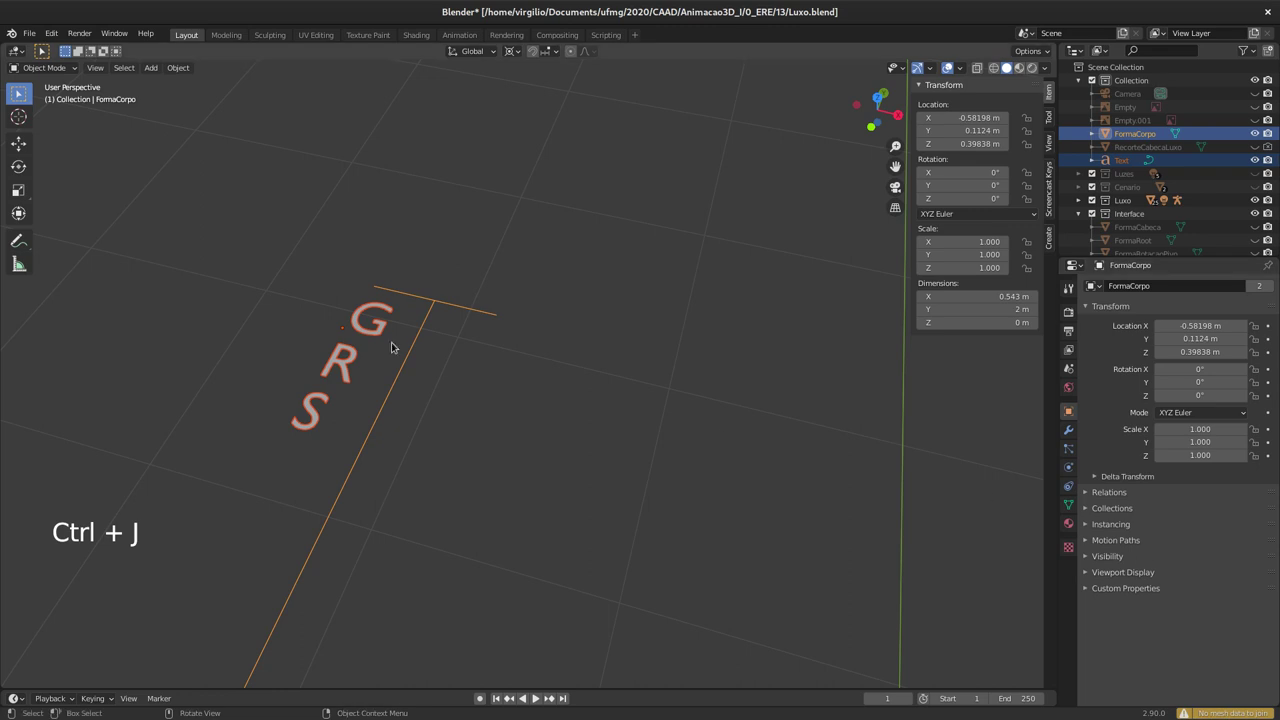
Step: Make the Text object the active selection again after the failed join
click(342, 362)
click(295, 332)
click(355, 362)
click(401, 395)
click(352, 377)
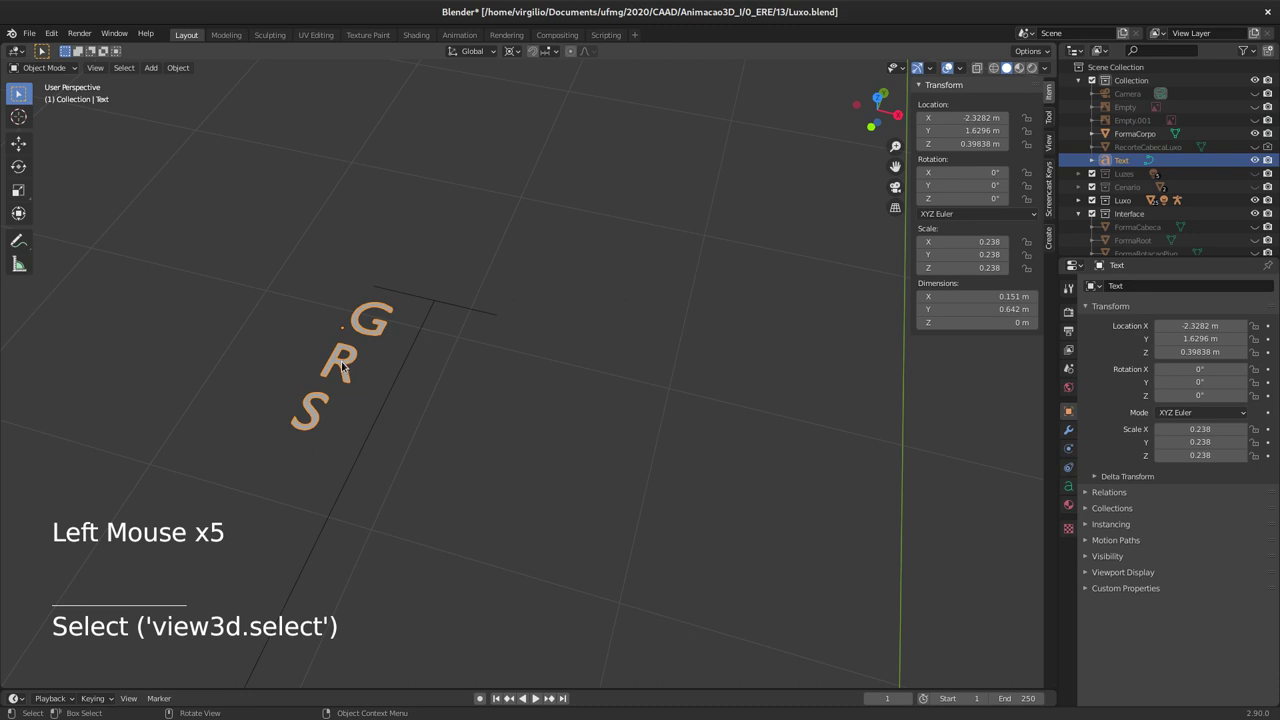
Step: Convert the Text object to a mesh and join it into the FormaCorpo shape
right_click(348, 361)
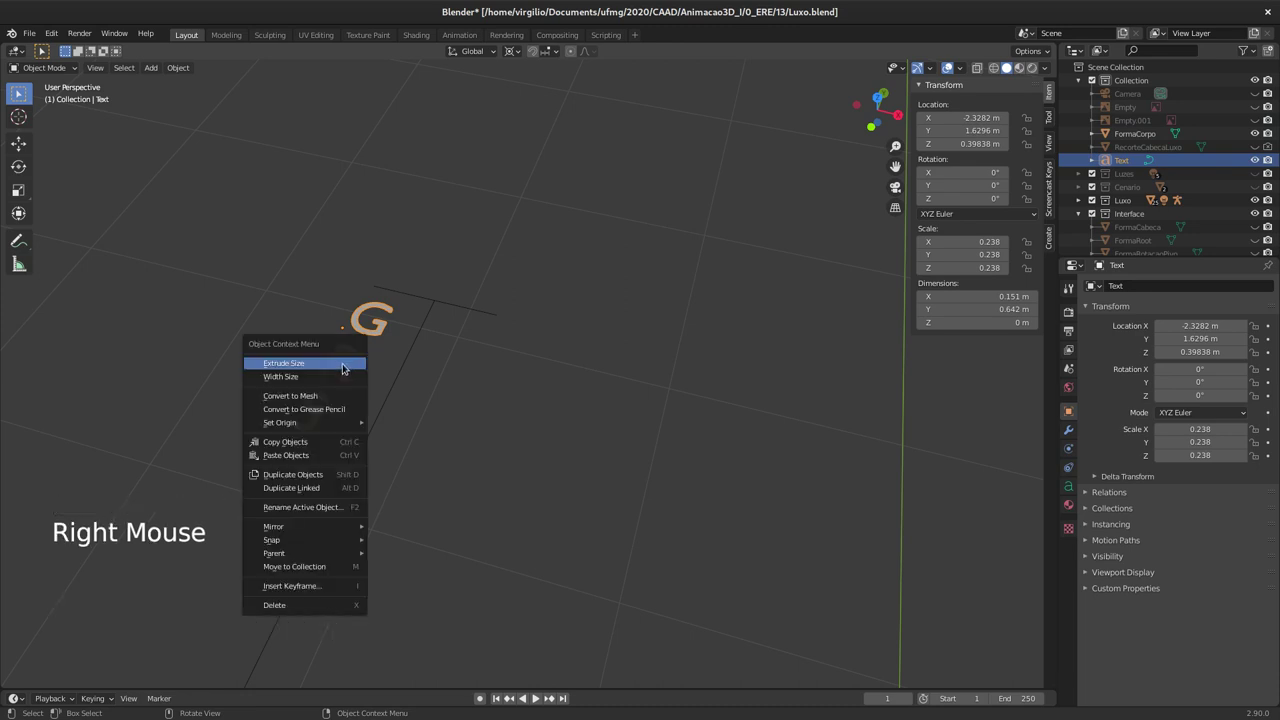
right_click(345, 363)
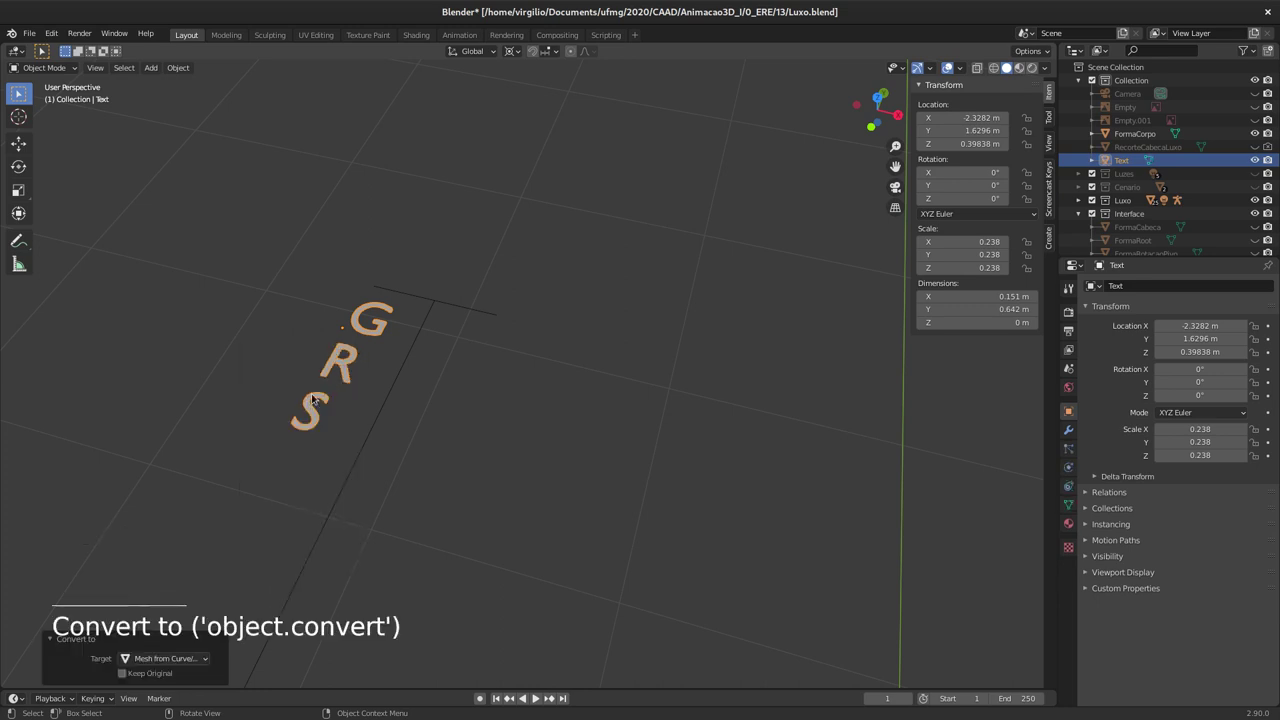
click(401, 372)
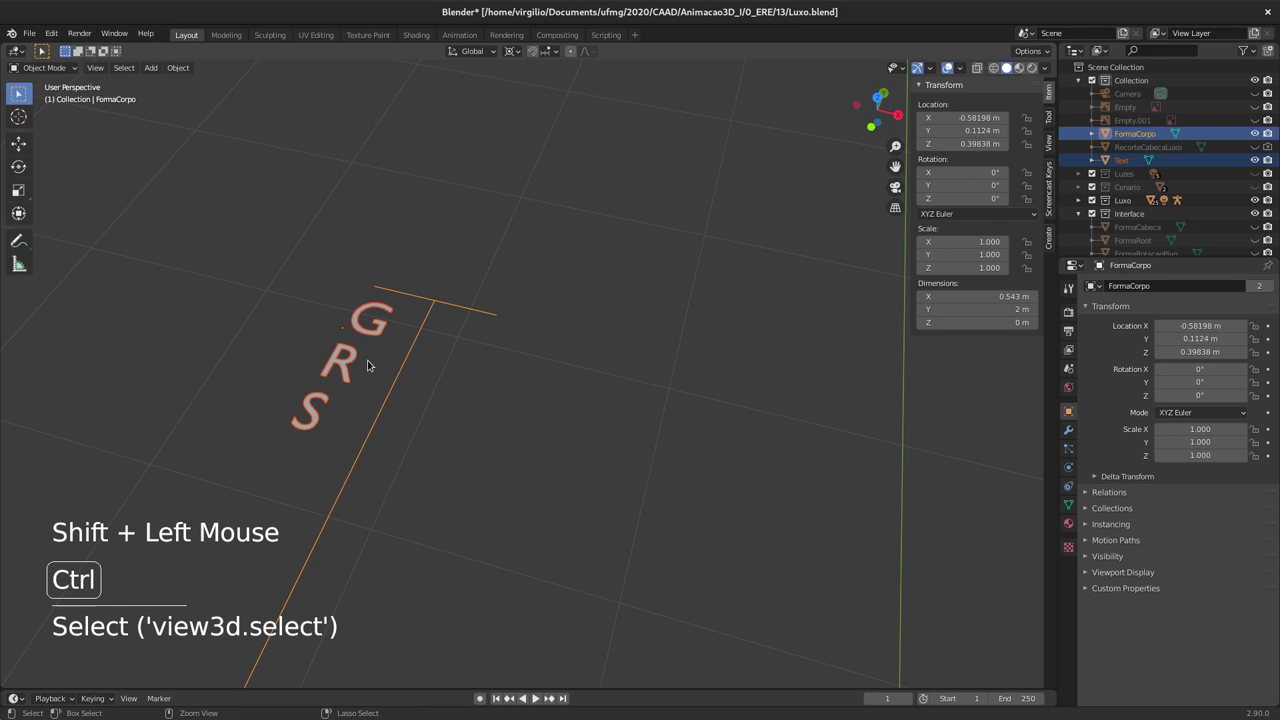
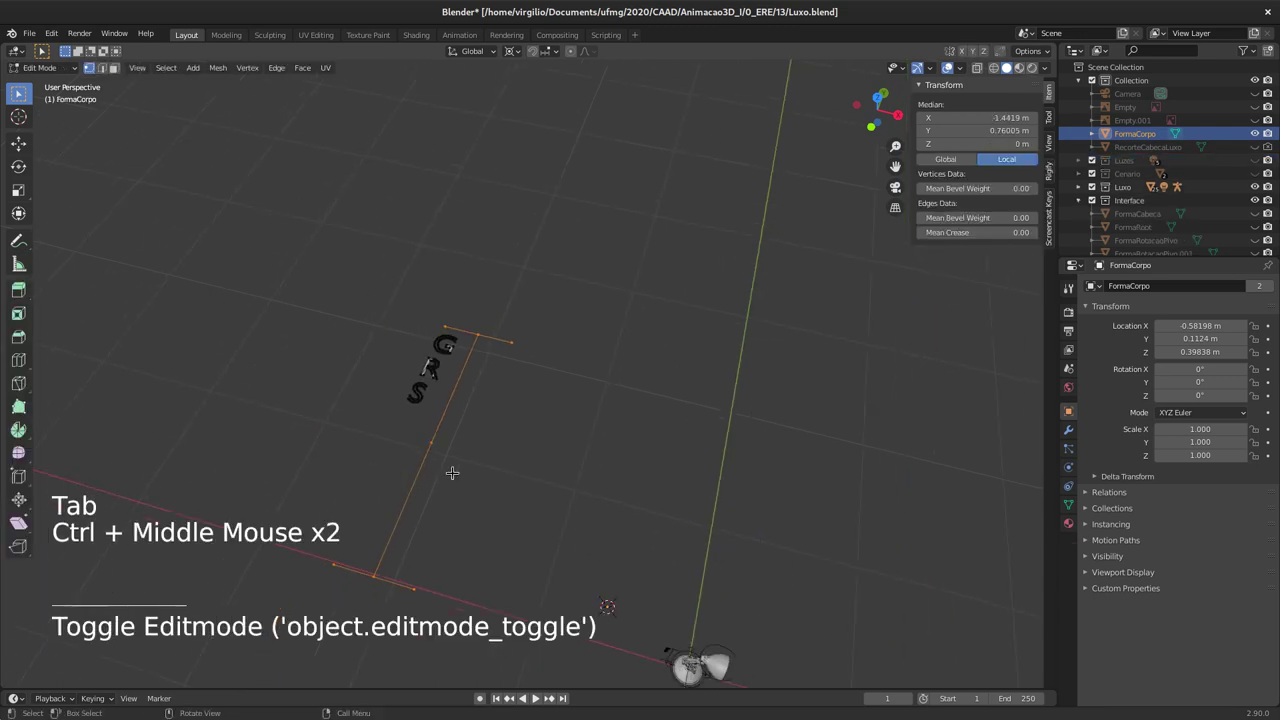
key(Tab)
Step: Orbit the view around the lamp to locate the joined lettering on FormaCorpo
middle_click(542, 547)
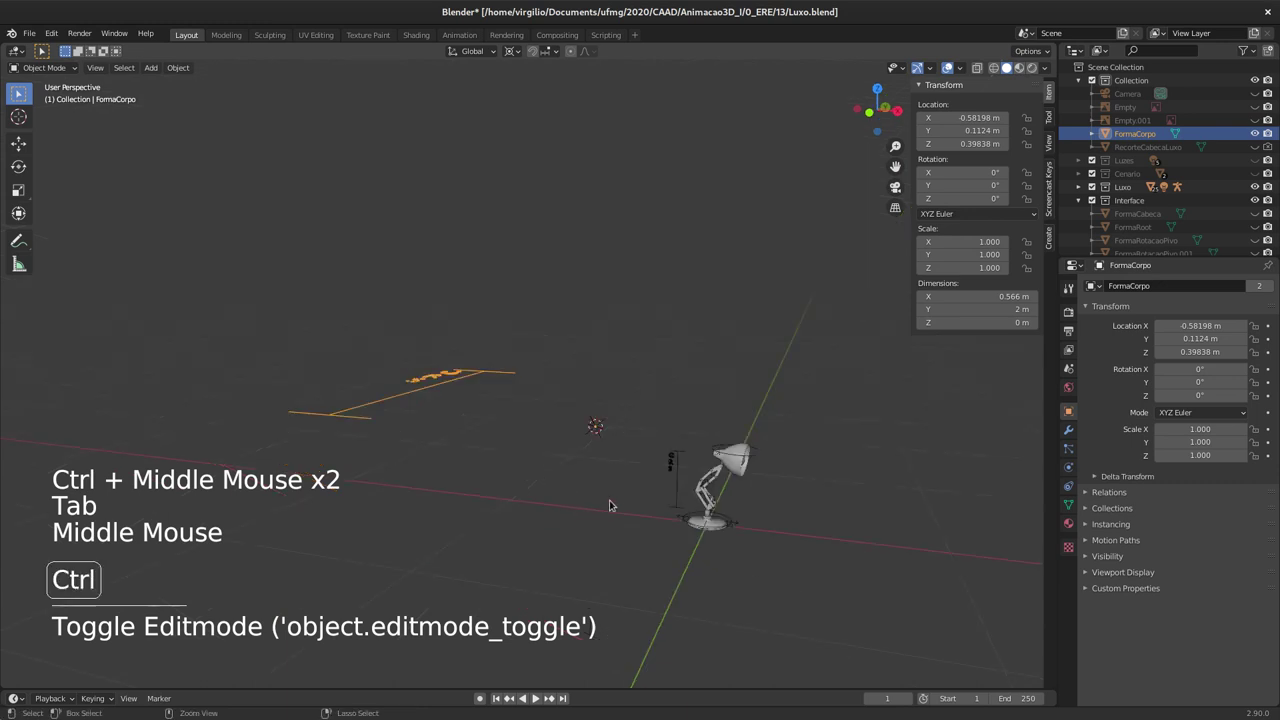
middle_click(677, 466)
middle_click(661, 458)
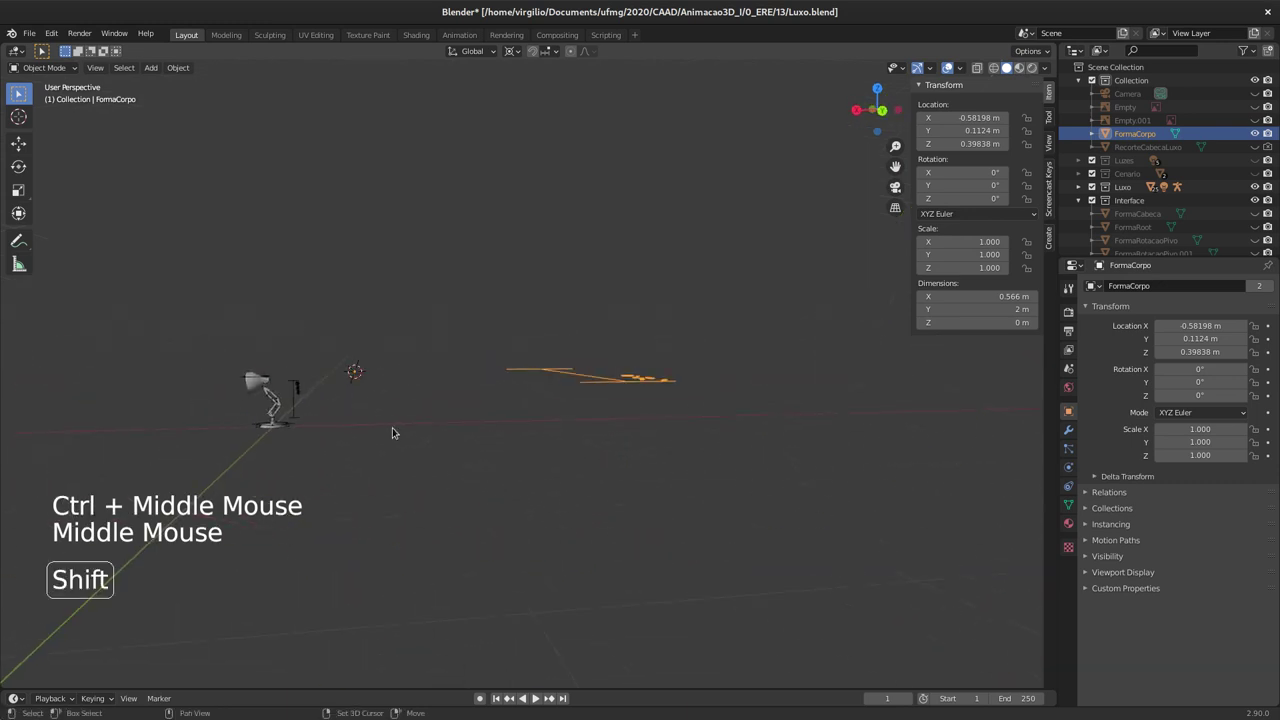
middle_click(478, 431)
middle_click(537, 435)
middle_click(465, 418)
middle_click(466, 383)
middle_click(499, 319)
middle_click(433, 377)
middle_click(530, 357)
middle_click(393, 428)
middle_click(395, 413)
middle_click(431, 406)
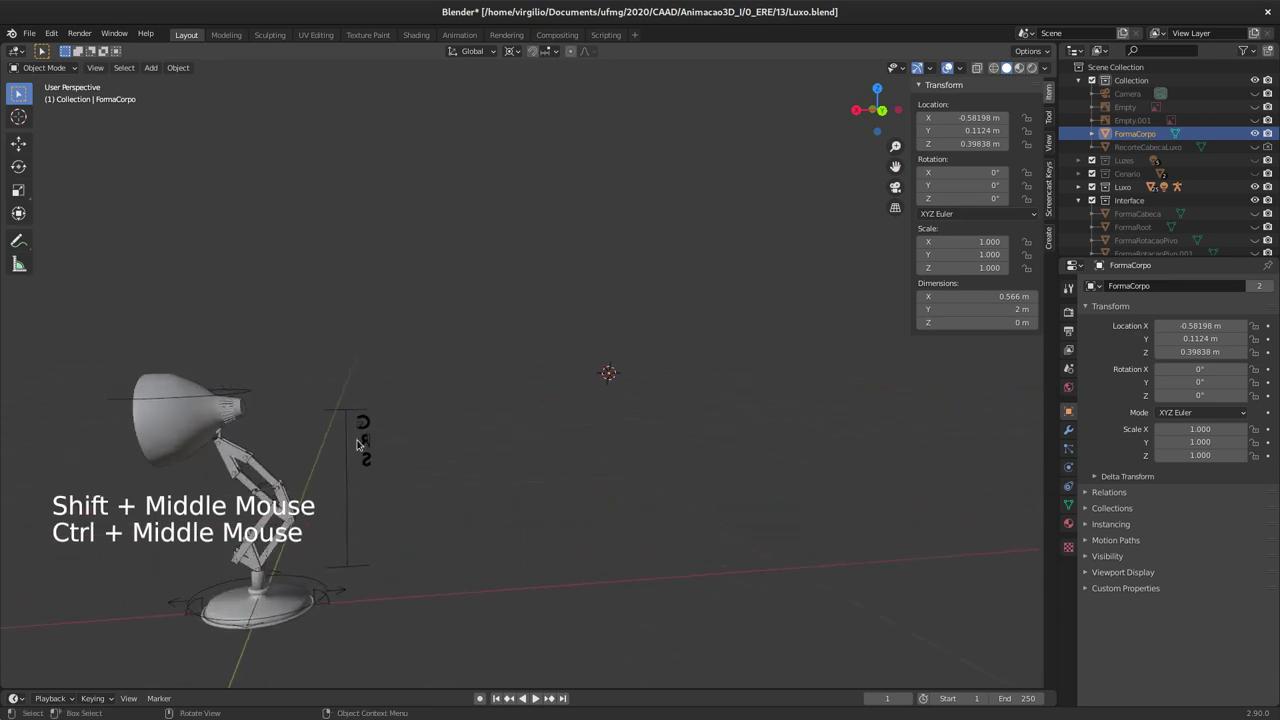
middle_click(357, 436)
middle_click(379, 458)
middle_click(514, 451)
middle_click(298, 555)
middle_click(314, 437)
middle_click(293, 411)
middle_click(343, 383)
middle_click(317, 445)
middle_click(366, 320)
middle_click(259, 482)
middle_click(296, 382)
middle_click(257, 416)
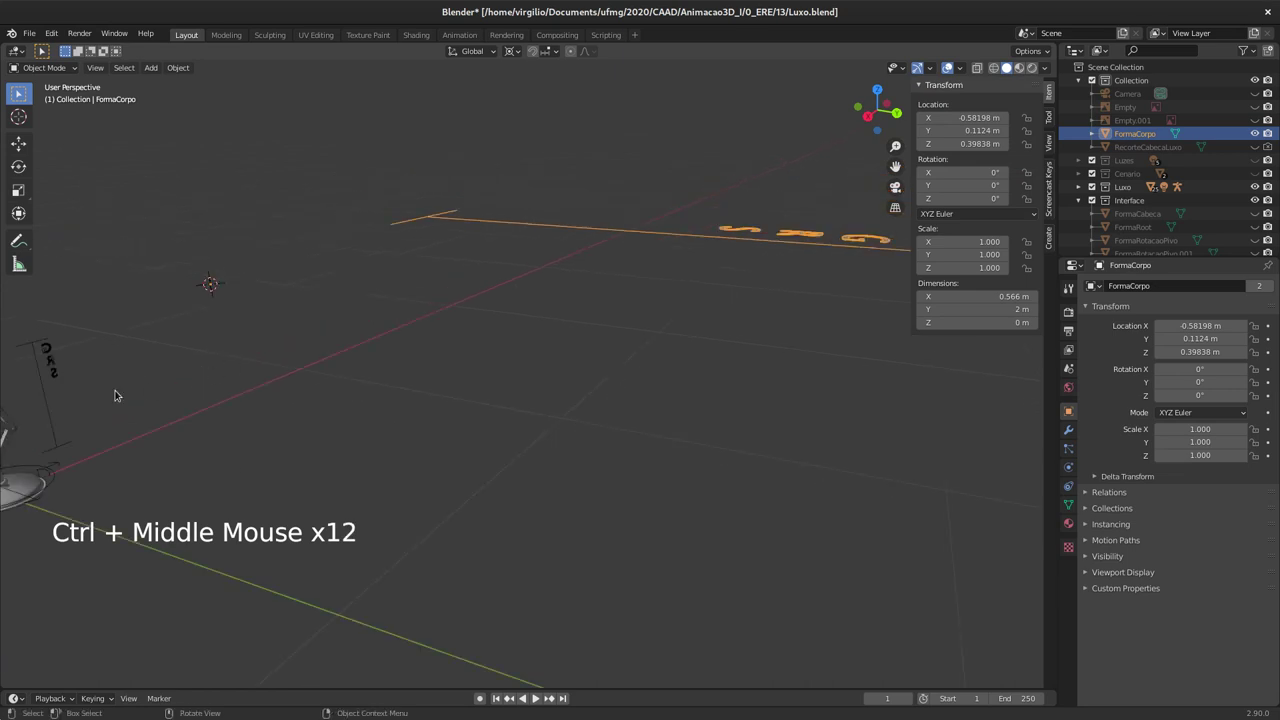
middle_click(156, 384)
Step: Select FormaCorpo and orbit the view back toward the lamp's arms
middle_click(188, 340)
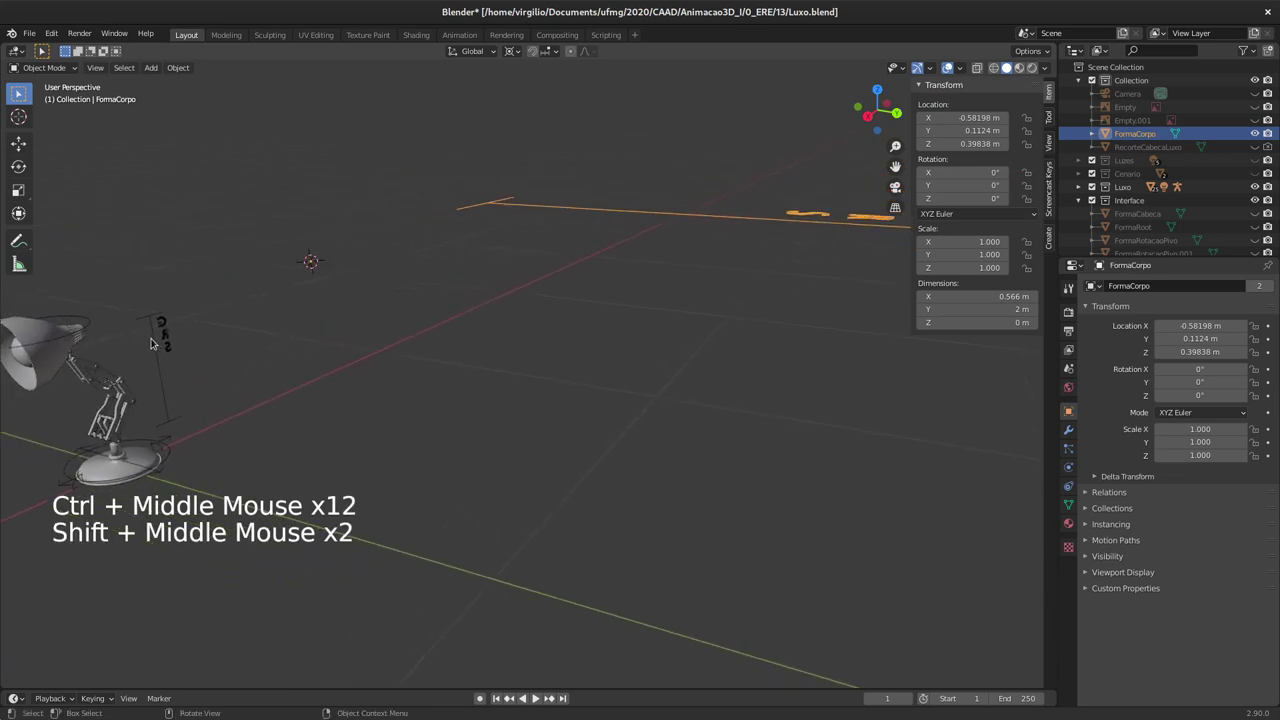
right_click(165, 328)
middle_click(158, 333)
middle_click(436, 374)
middle_click(570, 370)
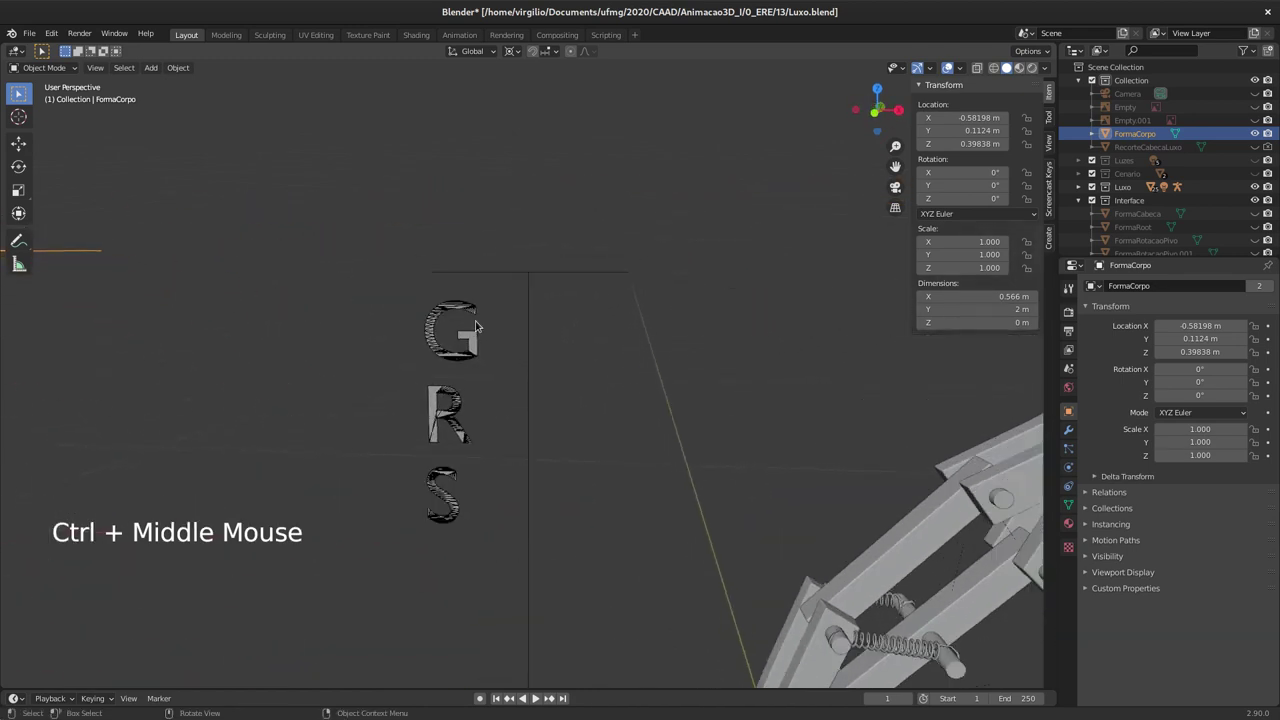
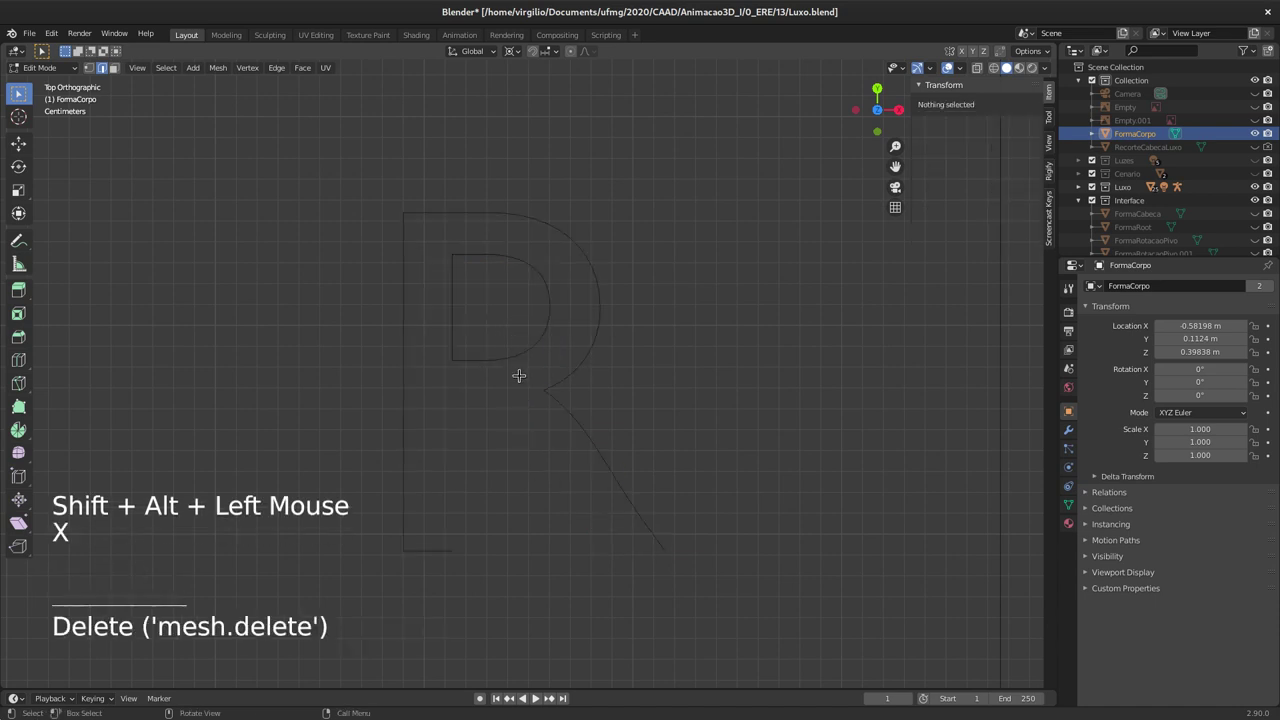
Step: Select a letter's linked fill geometry in FormaCorpo and bring up the delete choices
key(ctrl+z)
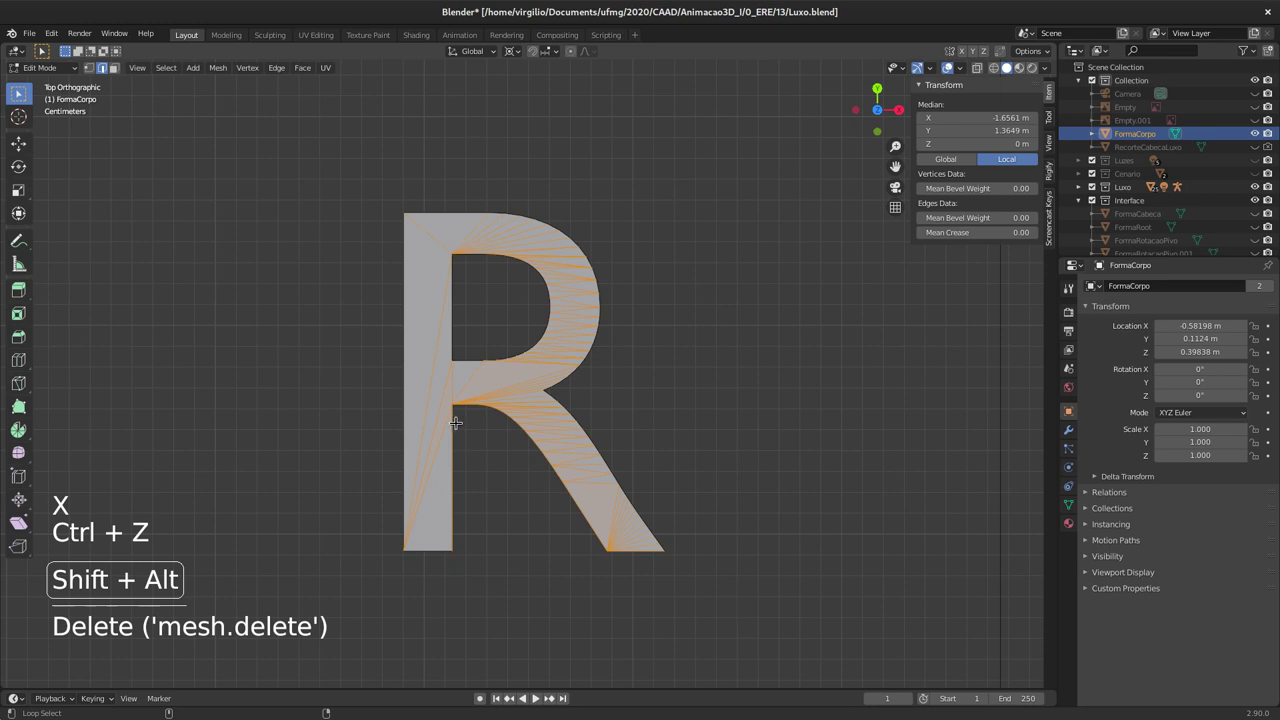
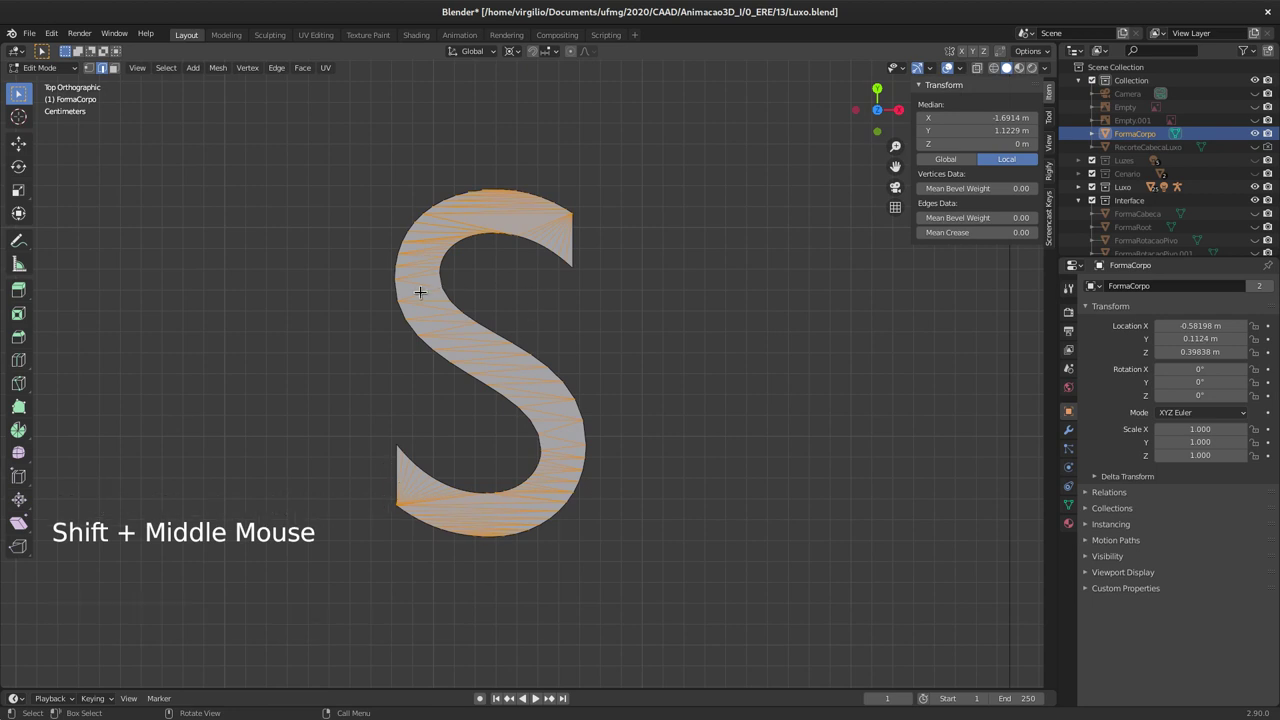
key(x)
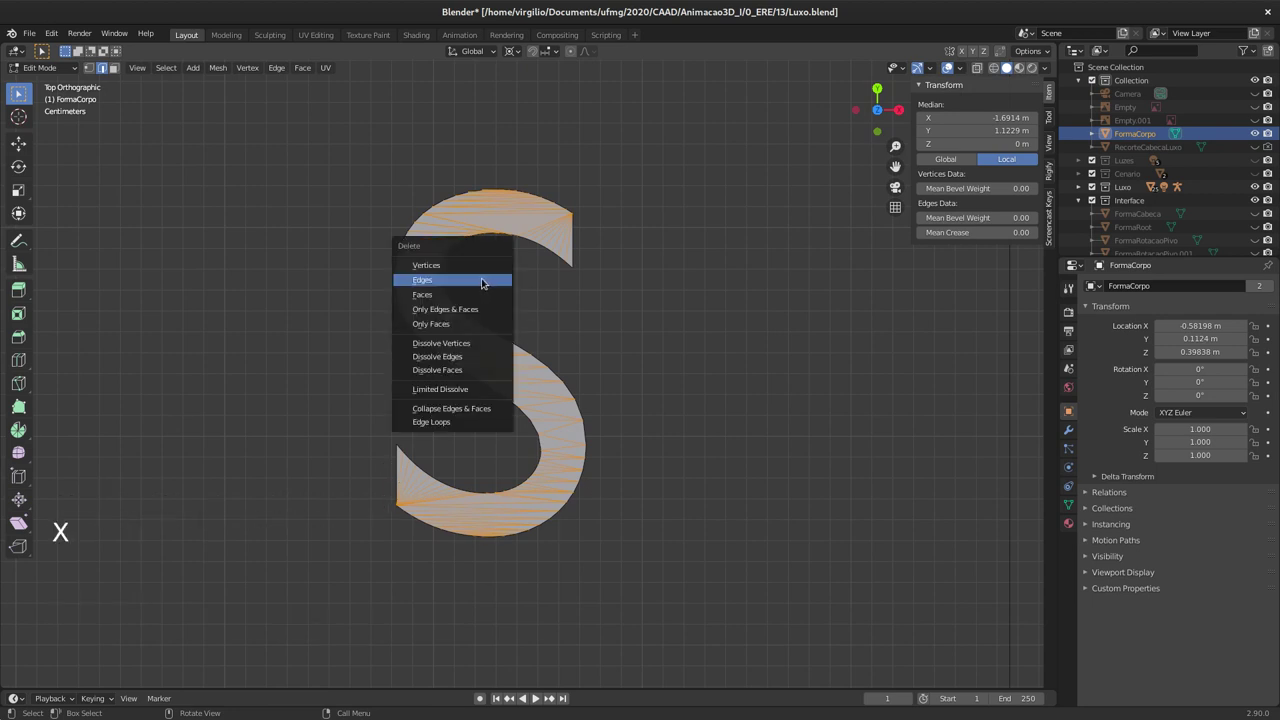
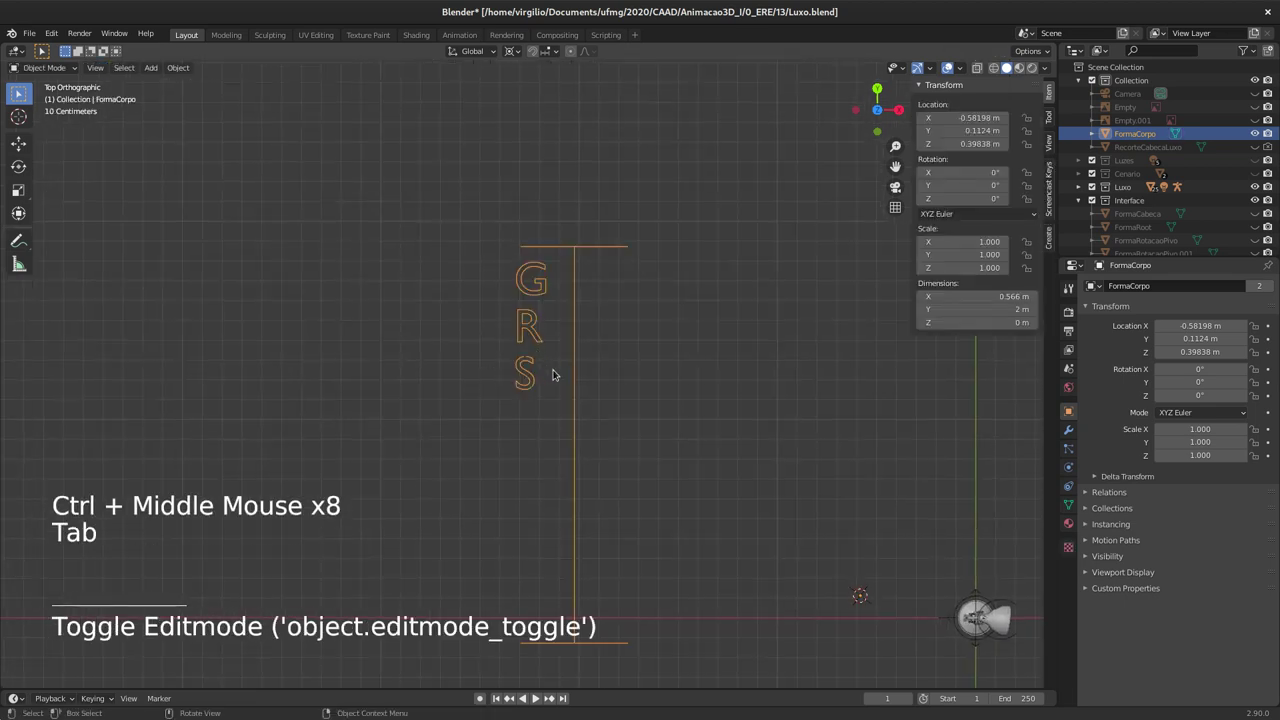
Step: Orbit around the lamp to inspect the outlined lettering on FormaCorpo
middle_click(557, 301)
middle_click(685, 406)
middle_click(710, 416)
middle_click(695, 397)
middle_click(663, 382)
middle_click(665, 360)
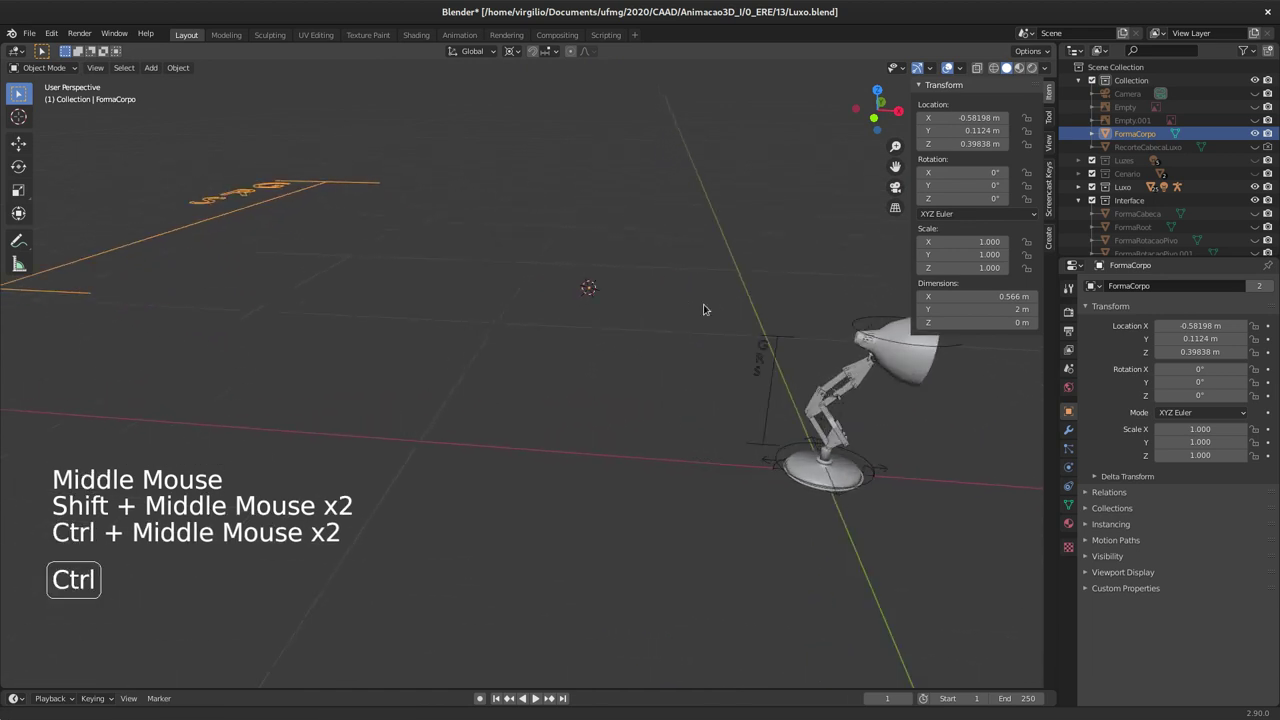
middle_click(707, 341)
middle_click(621, 342)
middle_click(641, 345)
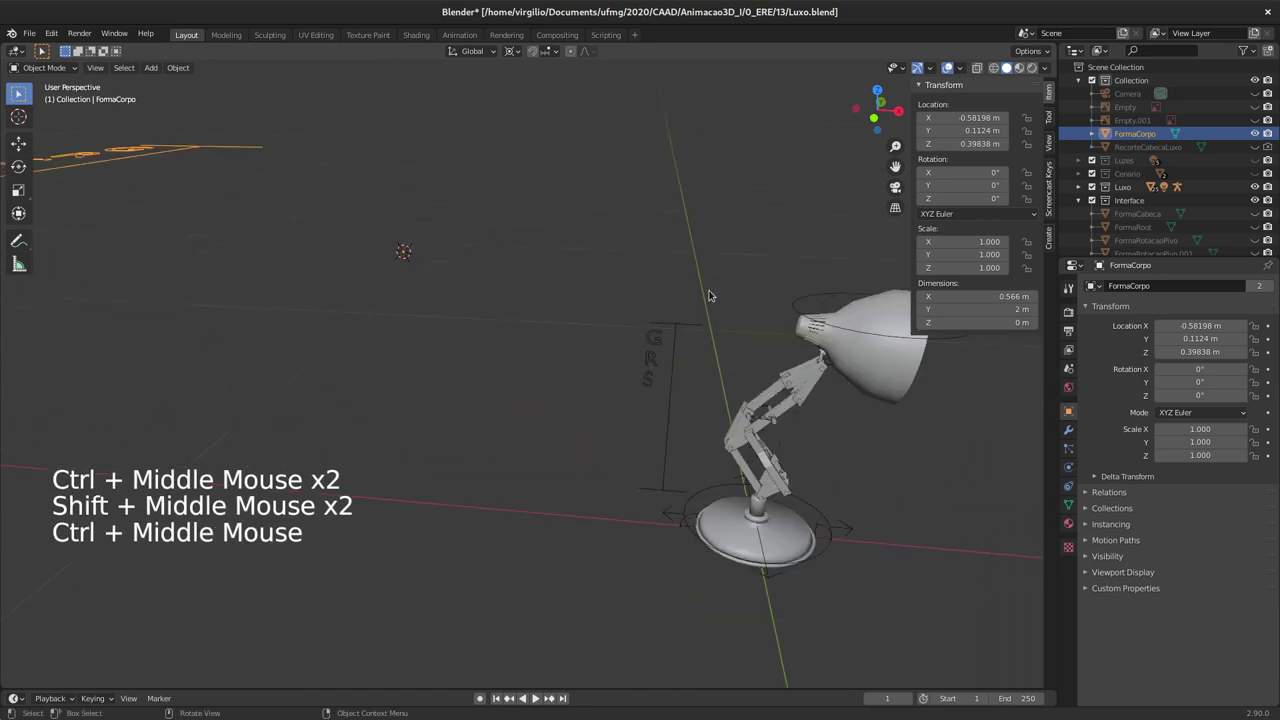
middle_click(693, 321)
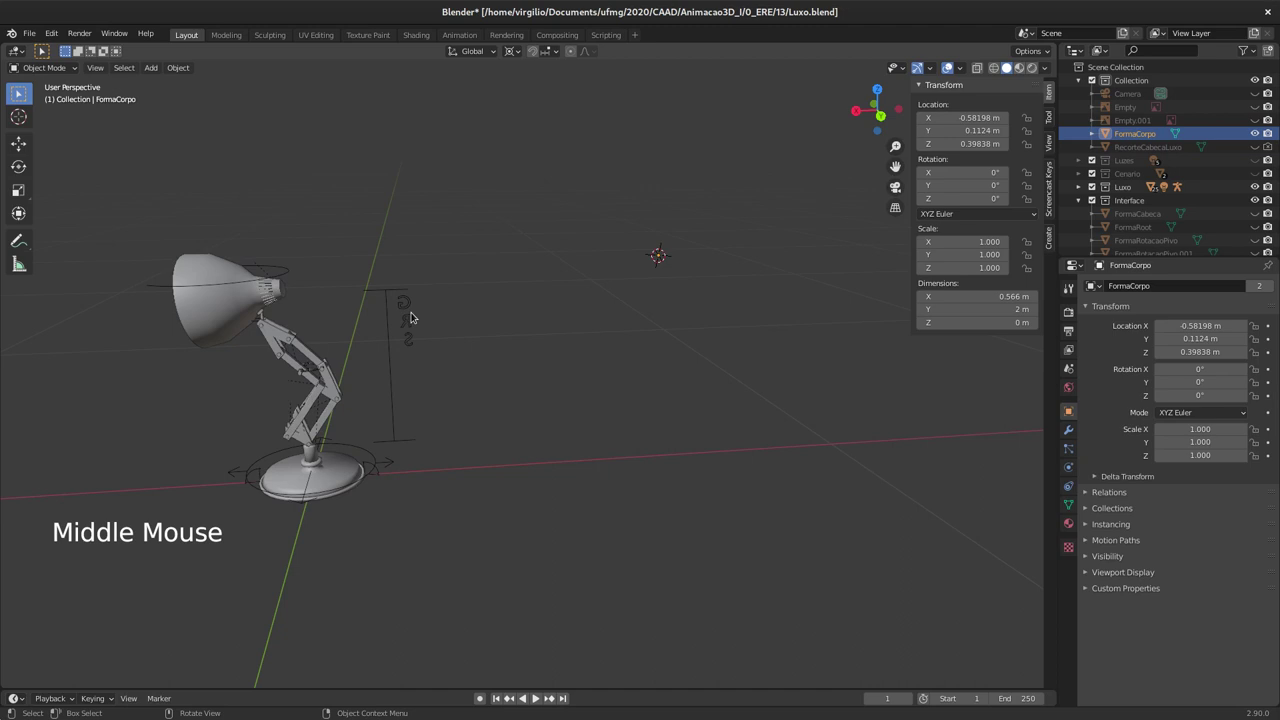
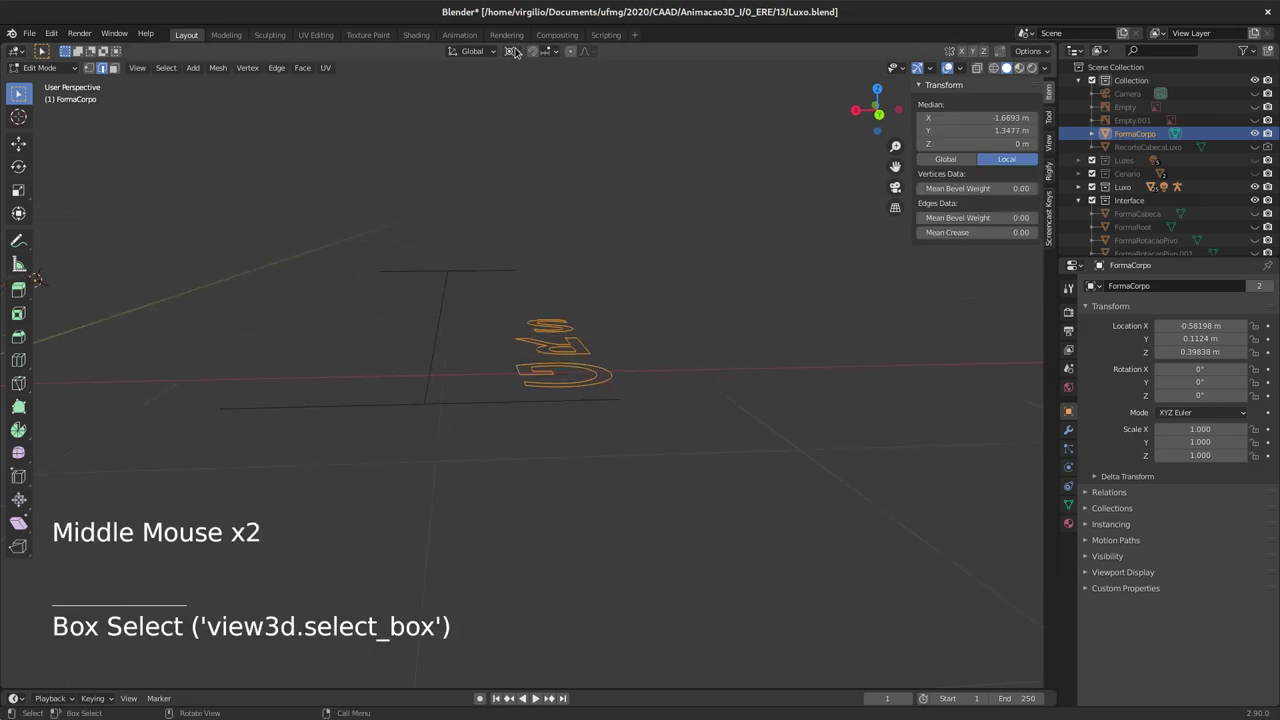
Step: Start rotating the selected FormaCorpo geometry in Edit Mode
click(520, 47)
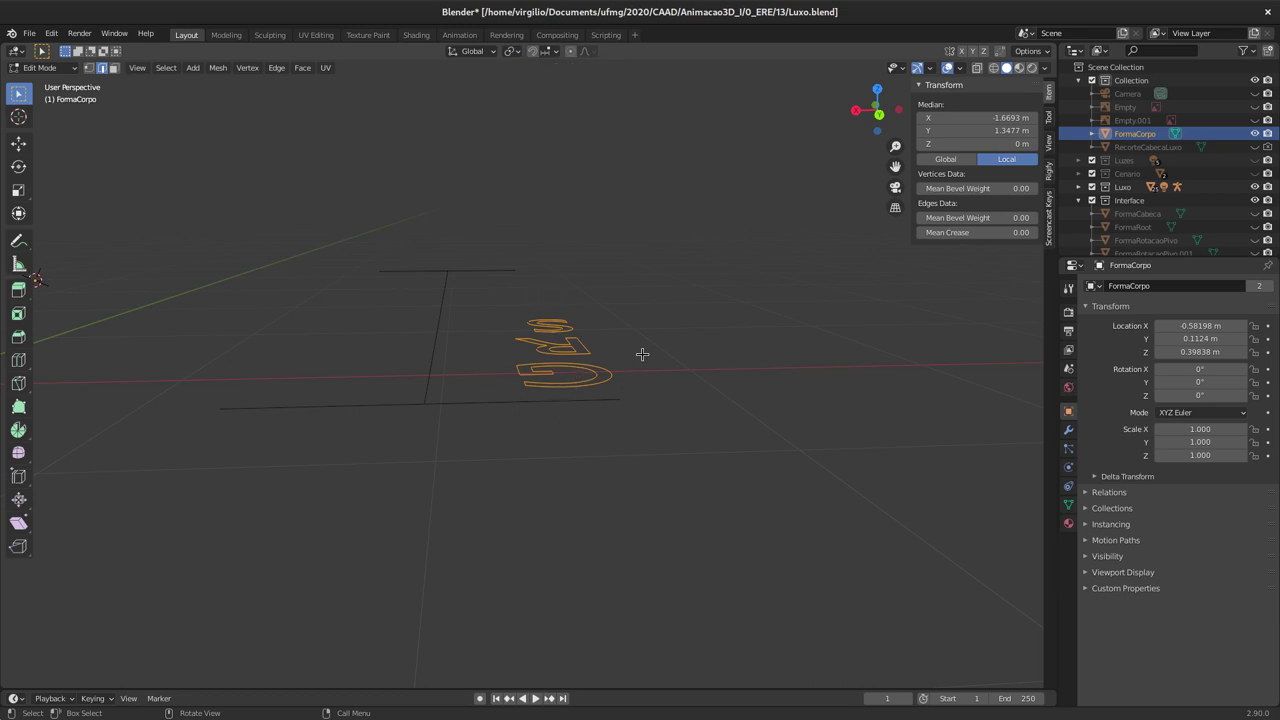
key(r)
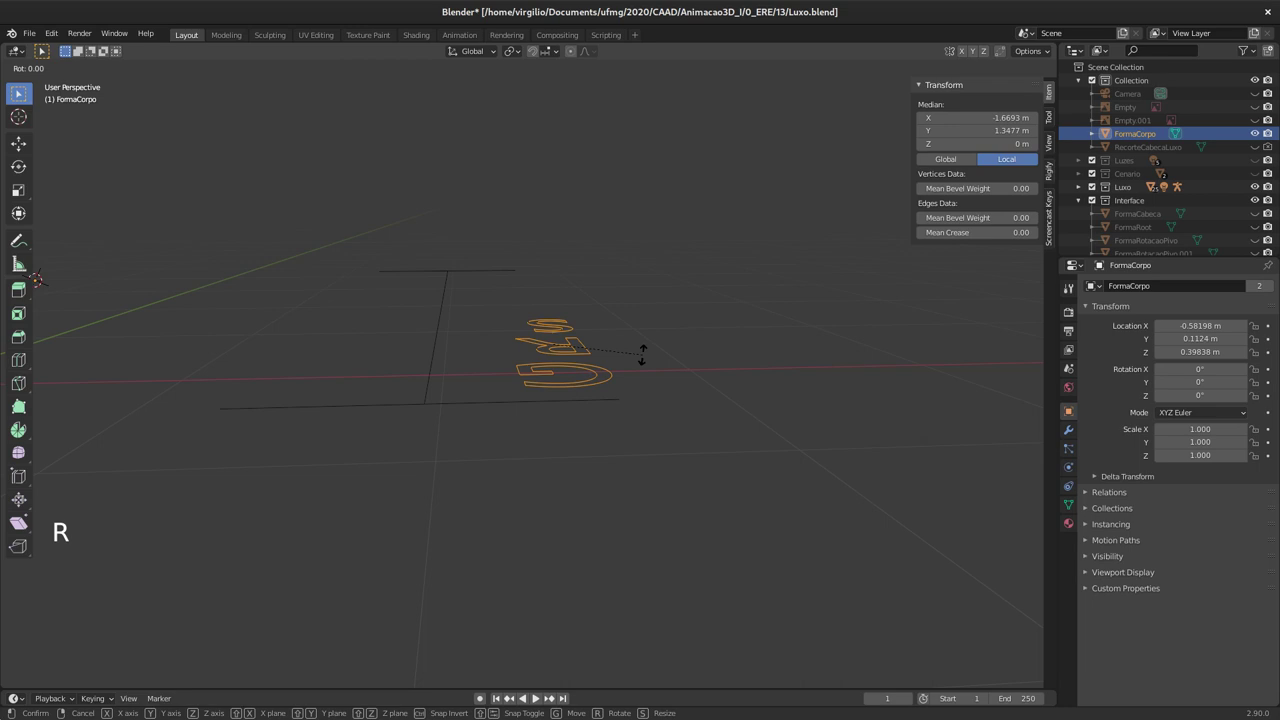
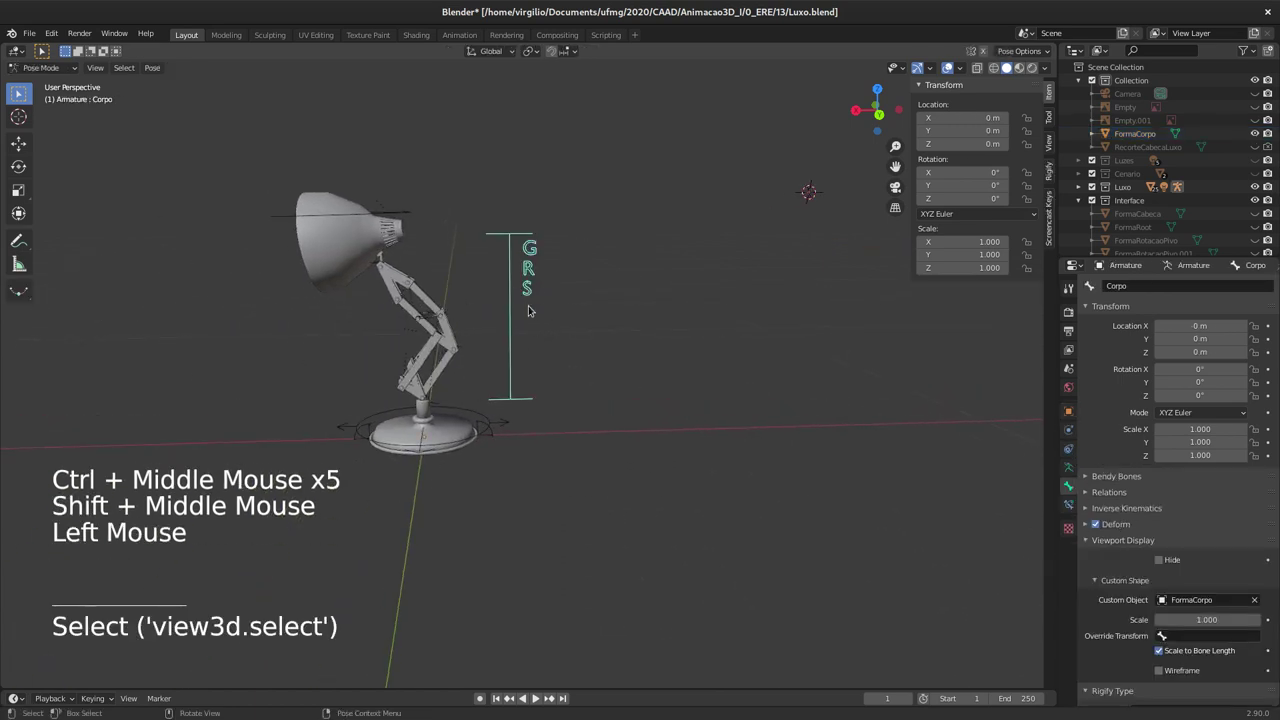
Step: Test grab, rotate and scale on the Corpo bone with its GRS text shape
key(g)
key(r)
key(s)
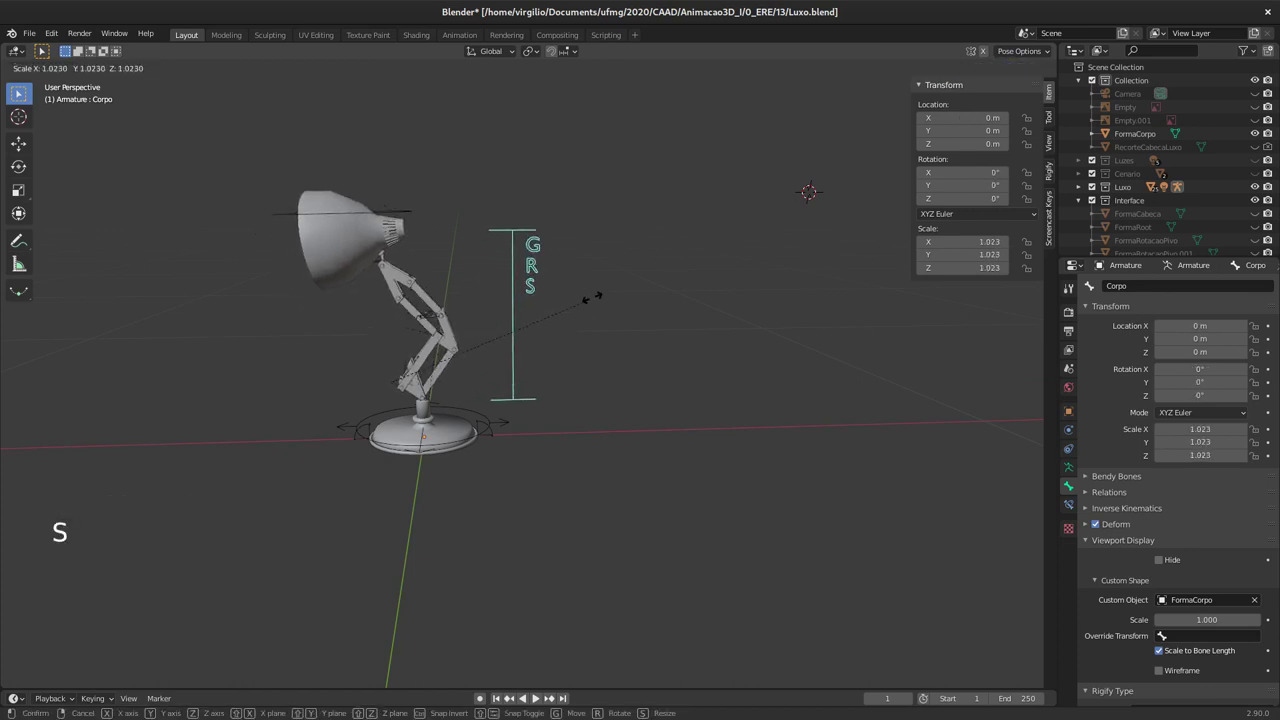
Step: Locate and select the FormaCorpo shape object near the lamp
middle_click(527, 313)
middle_click(470, 348)
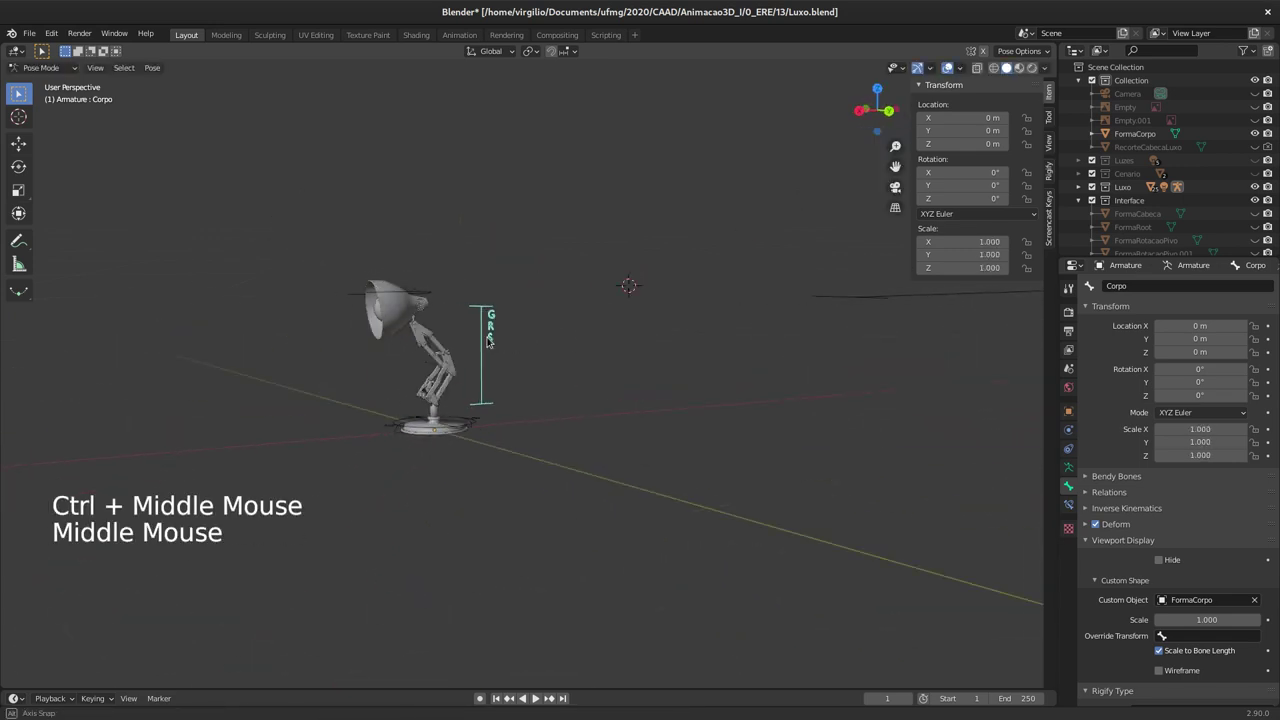
middle_click(531, 329)
middle_click(498, 327)
click(779, 351)
Step: Move FormaCorpo into the Interface collection and hide that collection
key(m)
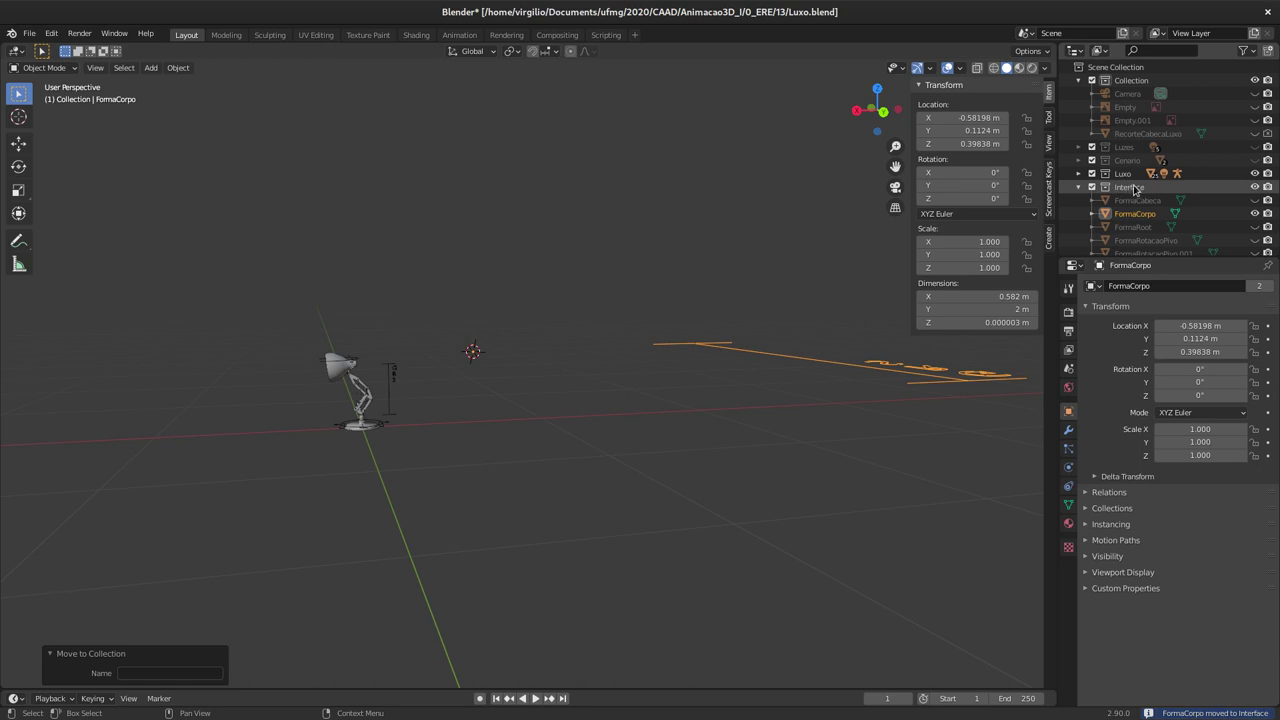
click(1099, 188)
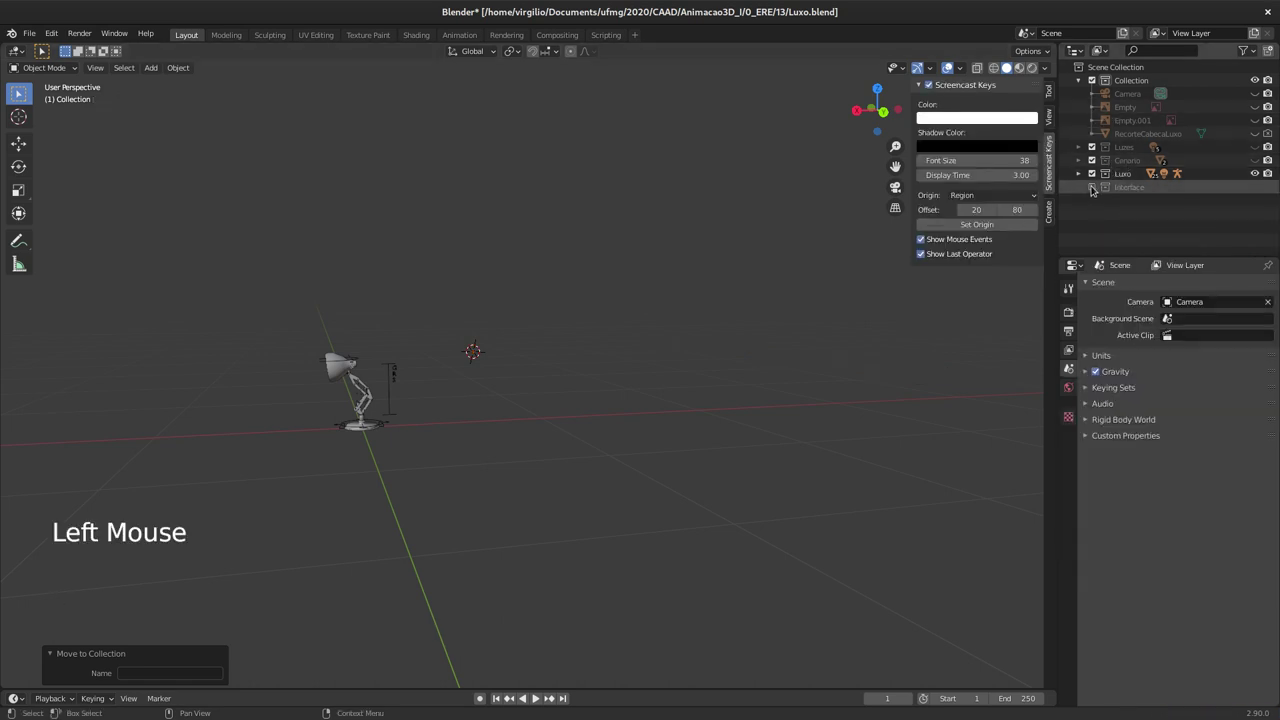
middle_click(434, 314)
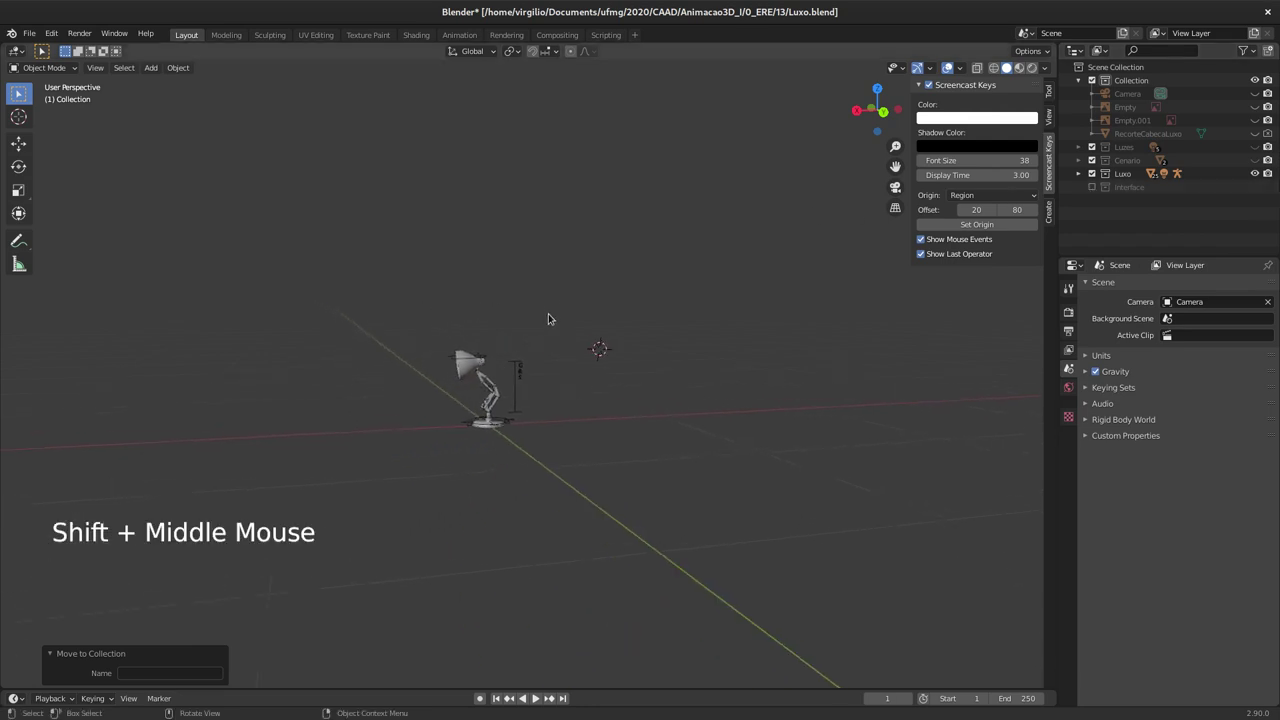
middle_click(554, 292)
middle_click(564, 259)
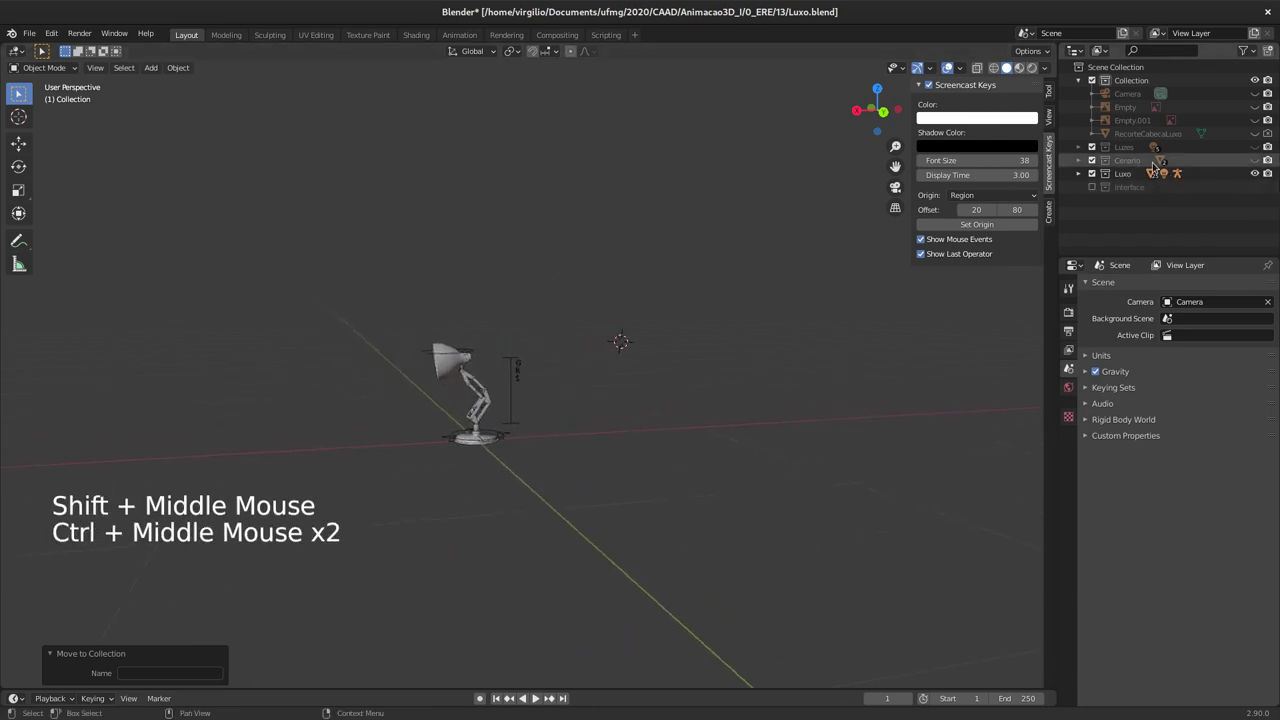
Step: Restore visibility of the Cenario, Luzes and Camera collections and frame the lamp again
click(1259, 159)
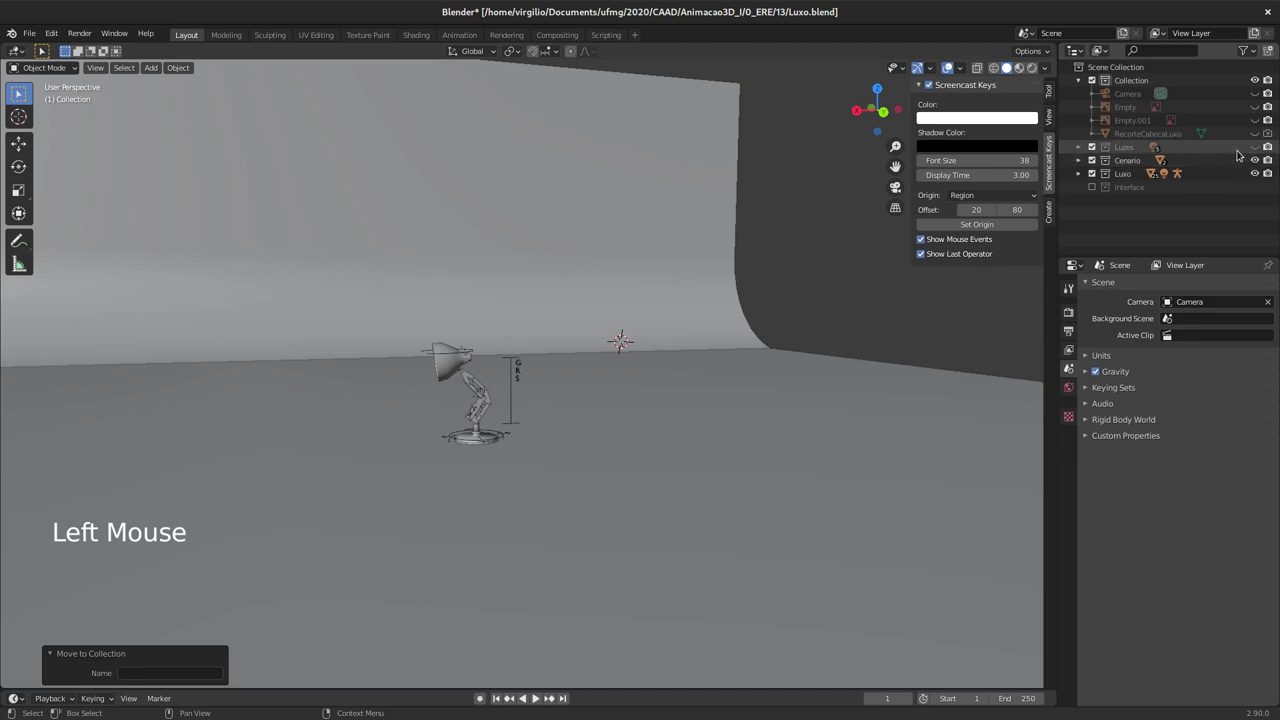
click(1258, 145)
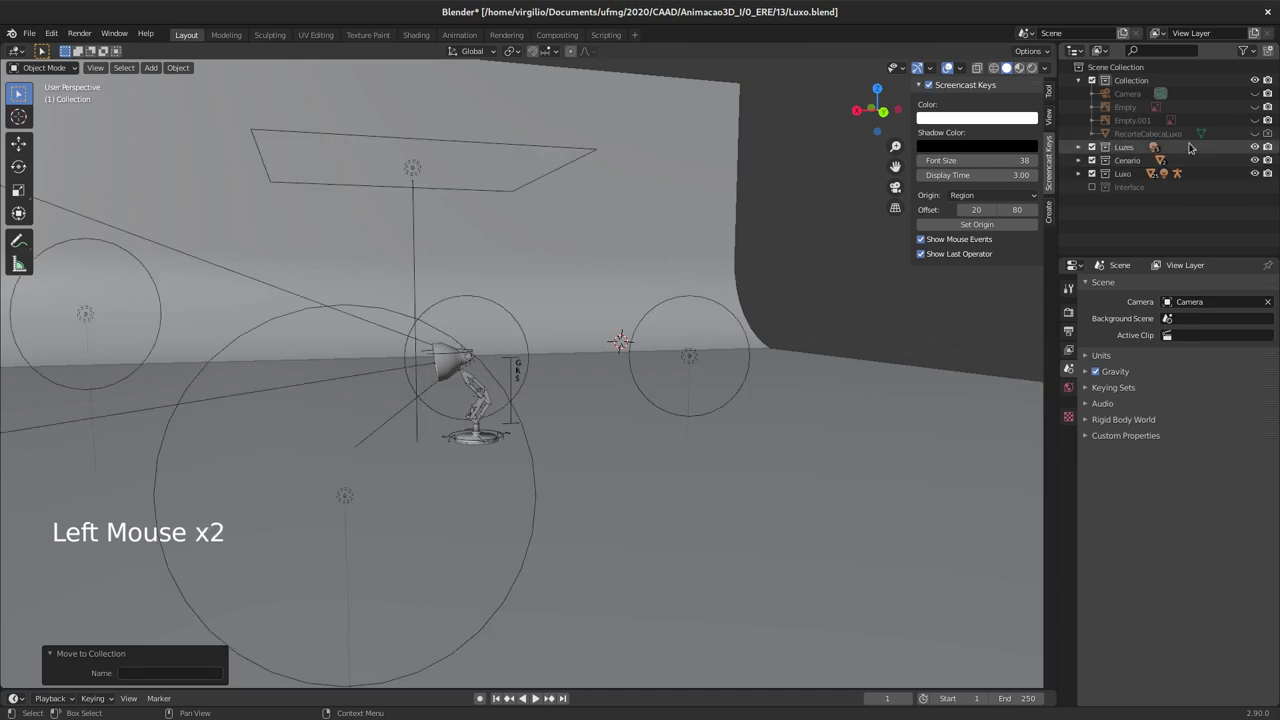
click(1258, 94)
middle_click(566, 255)
middle_click(549, 254)
middle_click(518, 281)
middle_click(523, 270)
middle_click(505, 282)
middle_click(494, 280)
middle_click(501, 280)
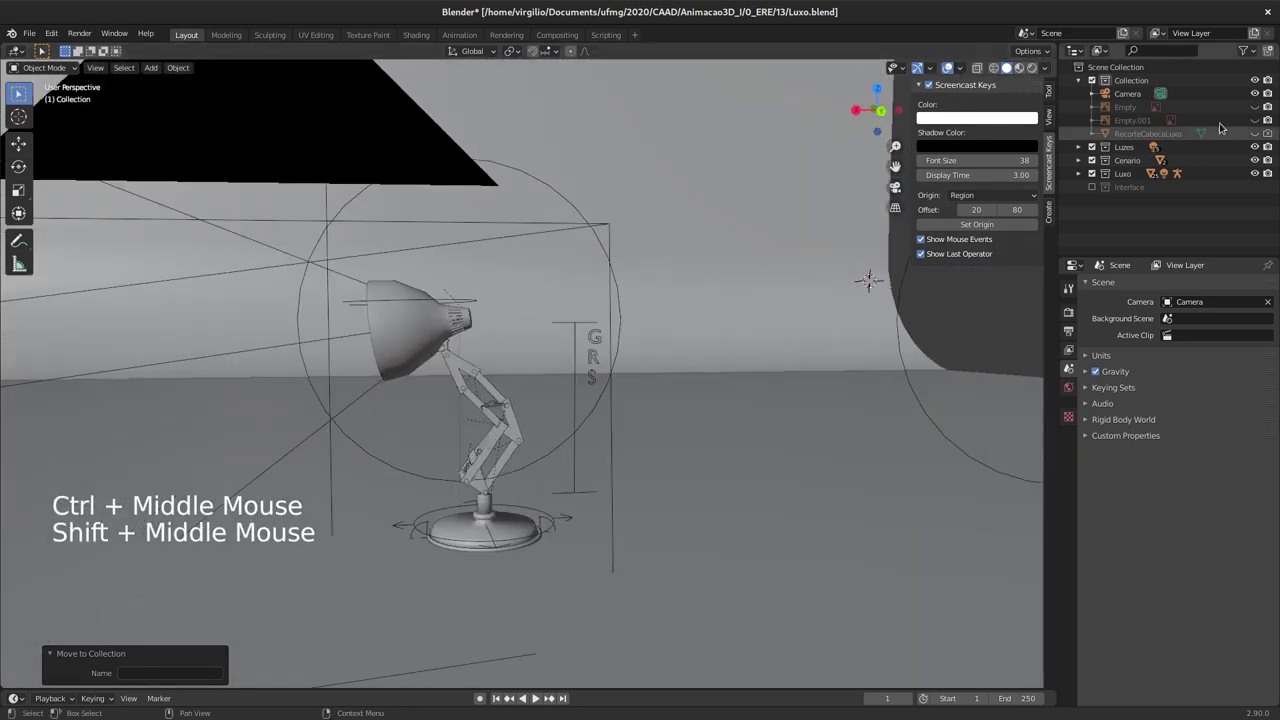
click(1257, 96)
click(1262, 147)
middle_click(510, 288)
click(601, 330)
key(s)
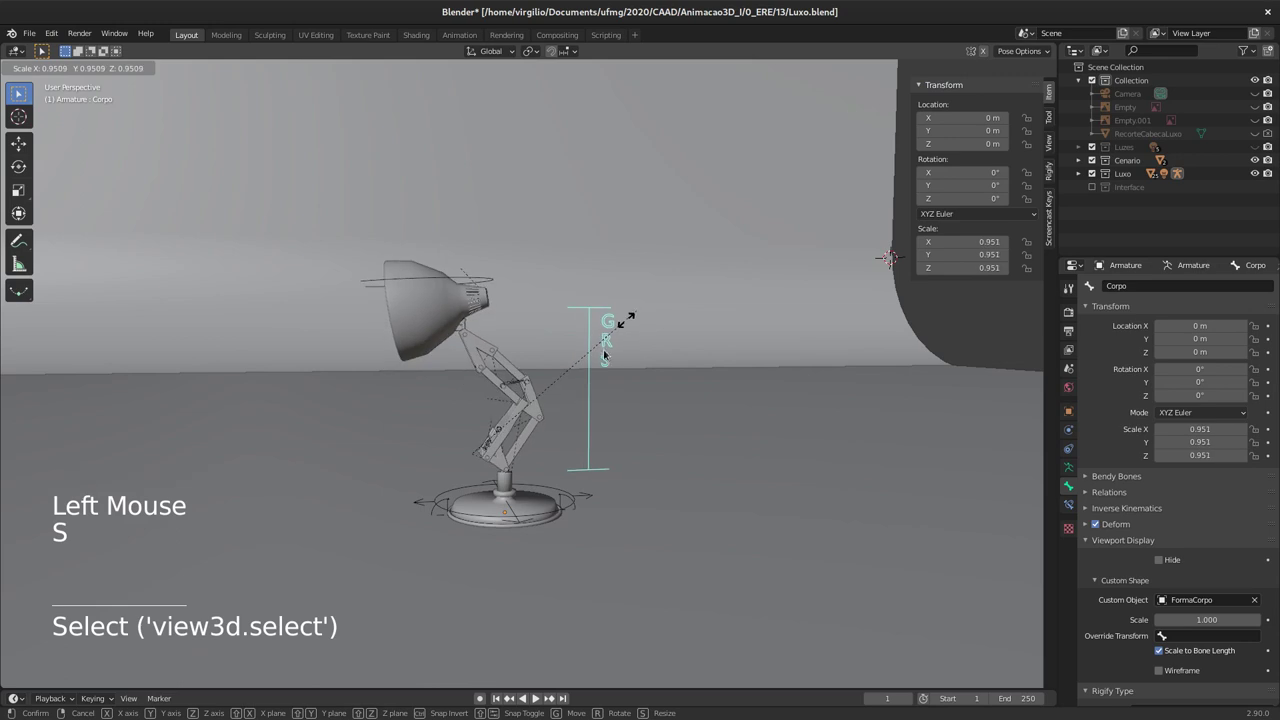
click(556, 484)
key(g)
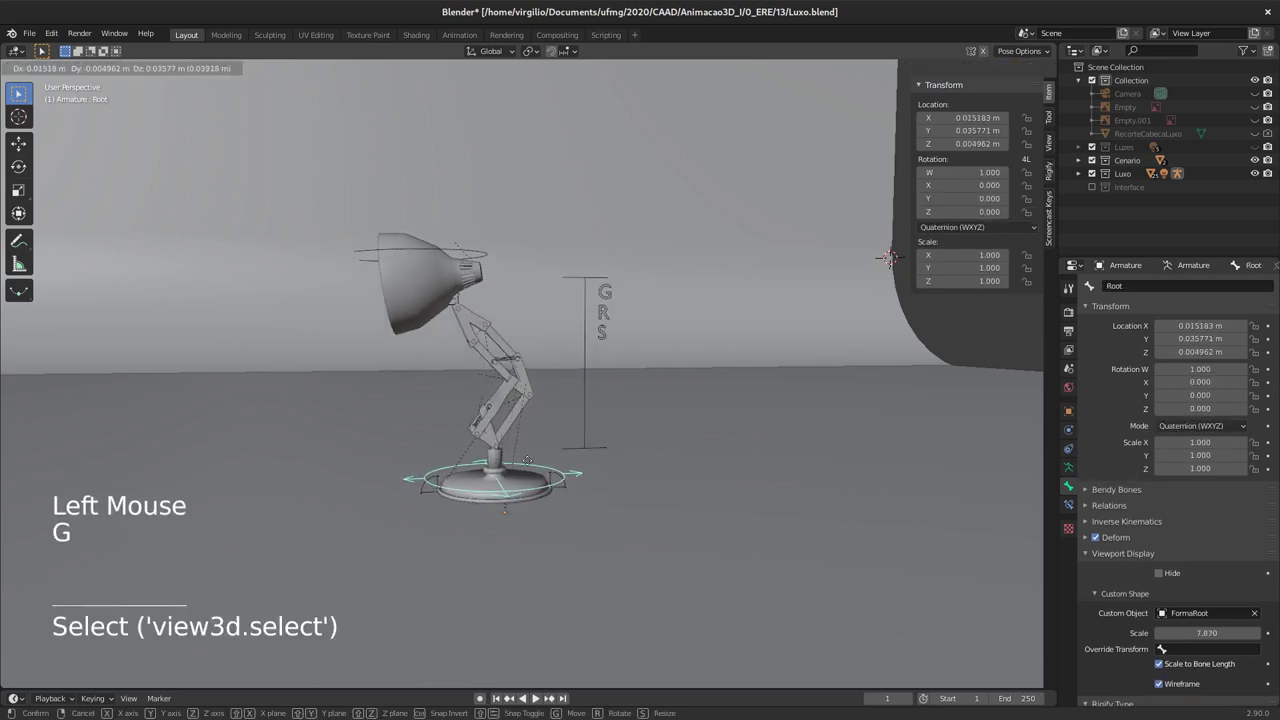
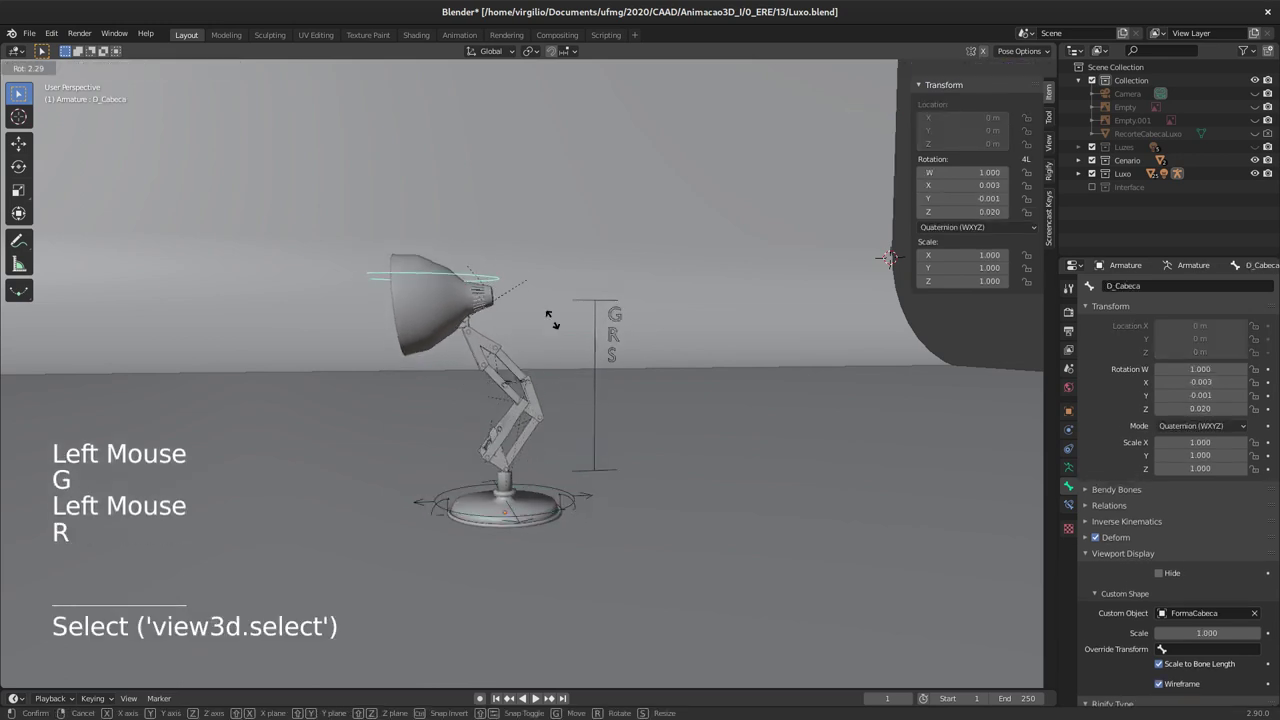
click(468, 326)
key(r)
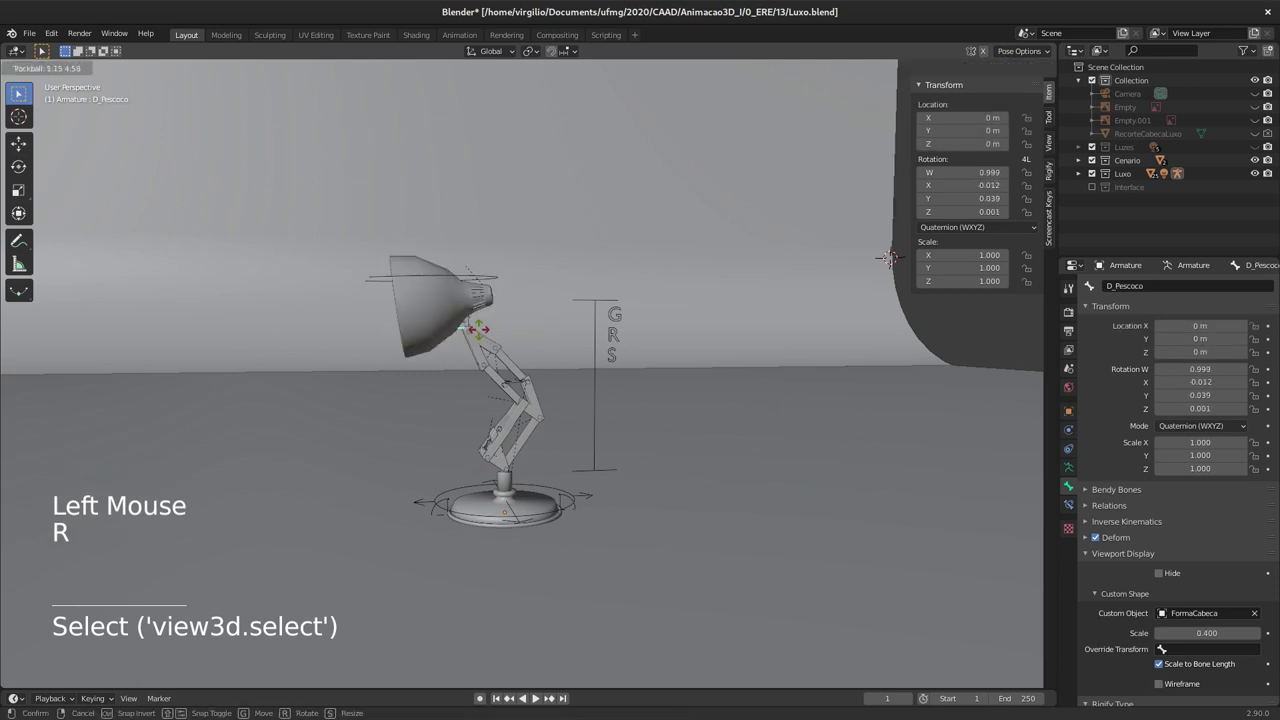
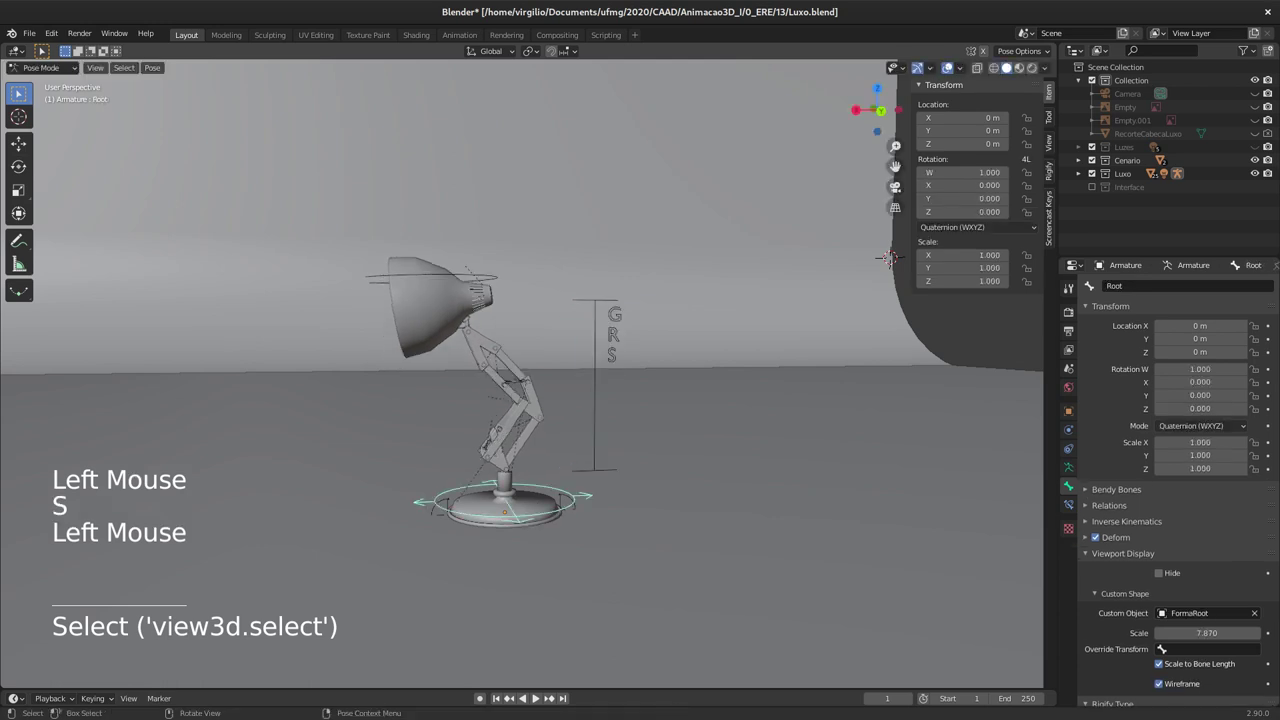
key(r)
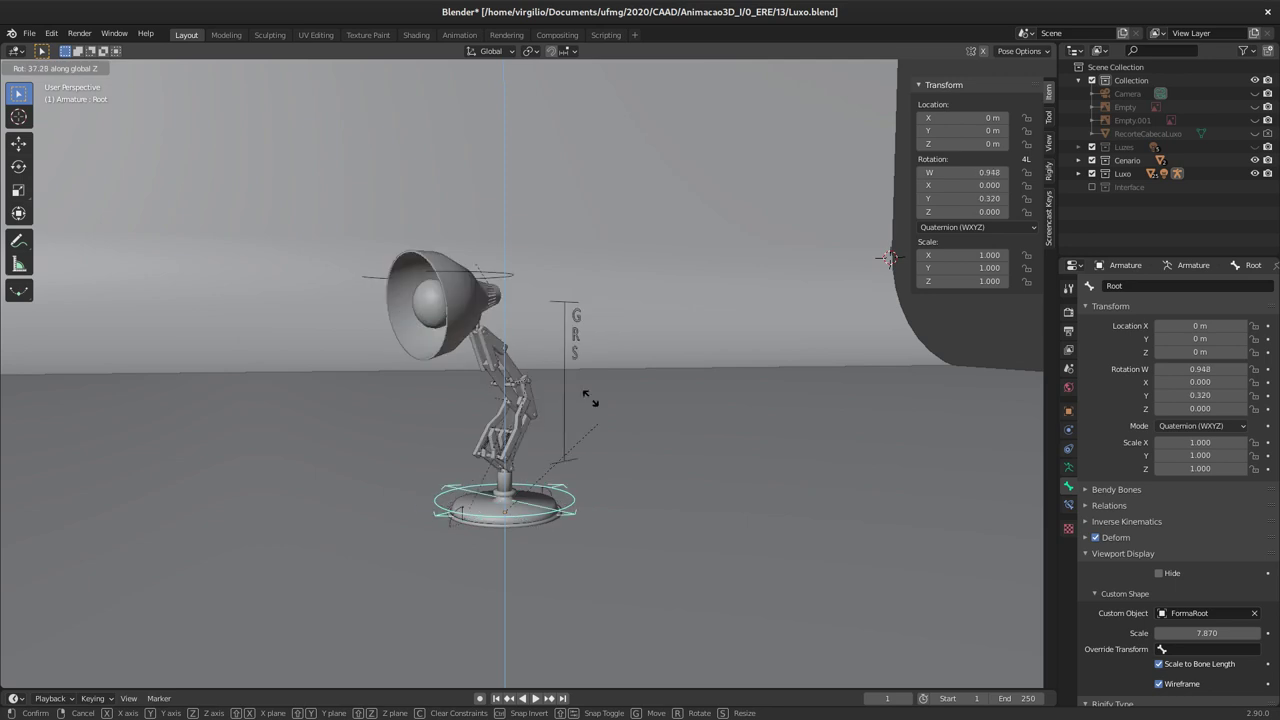
click(571, 496)
key(r)
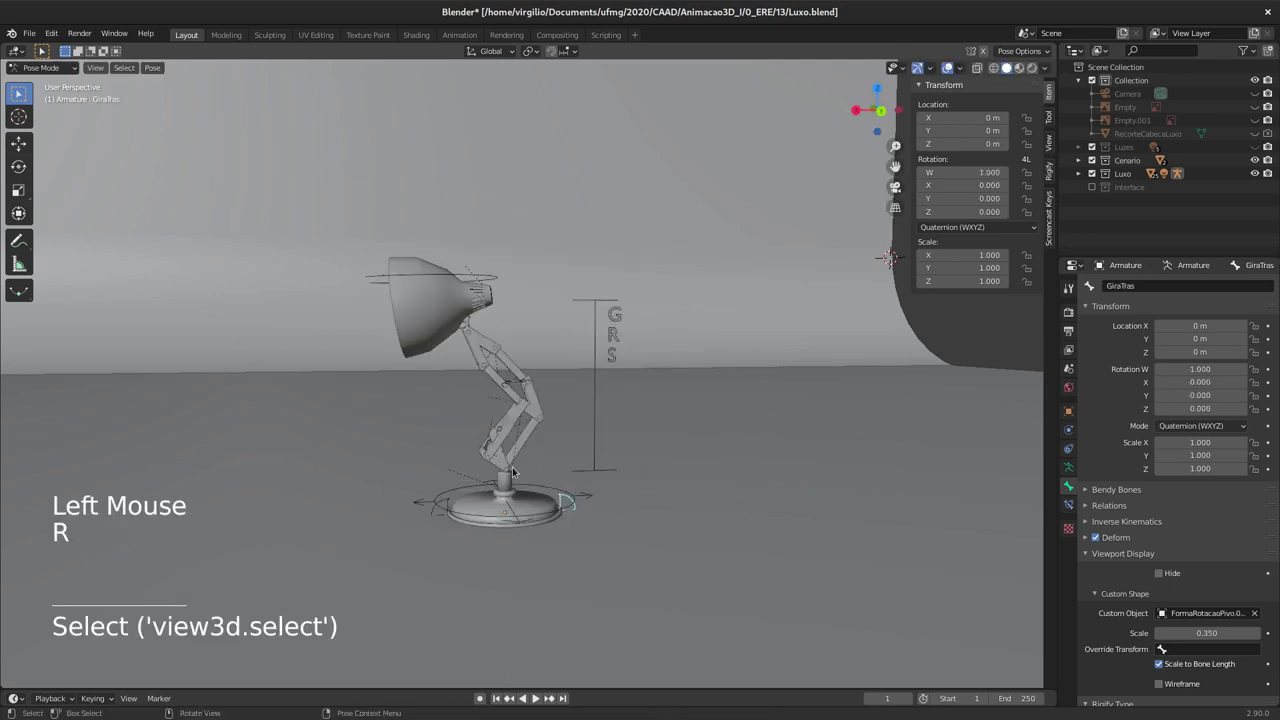
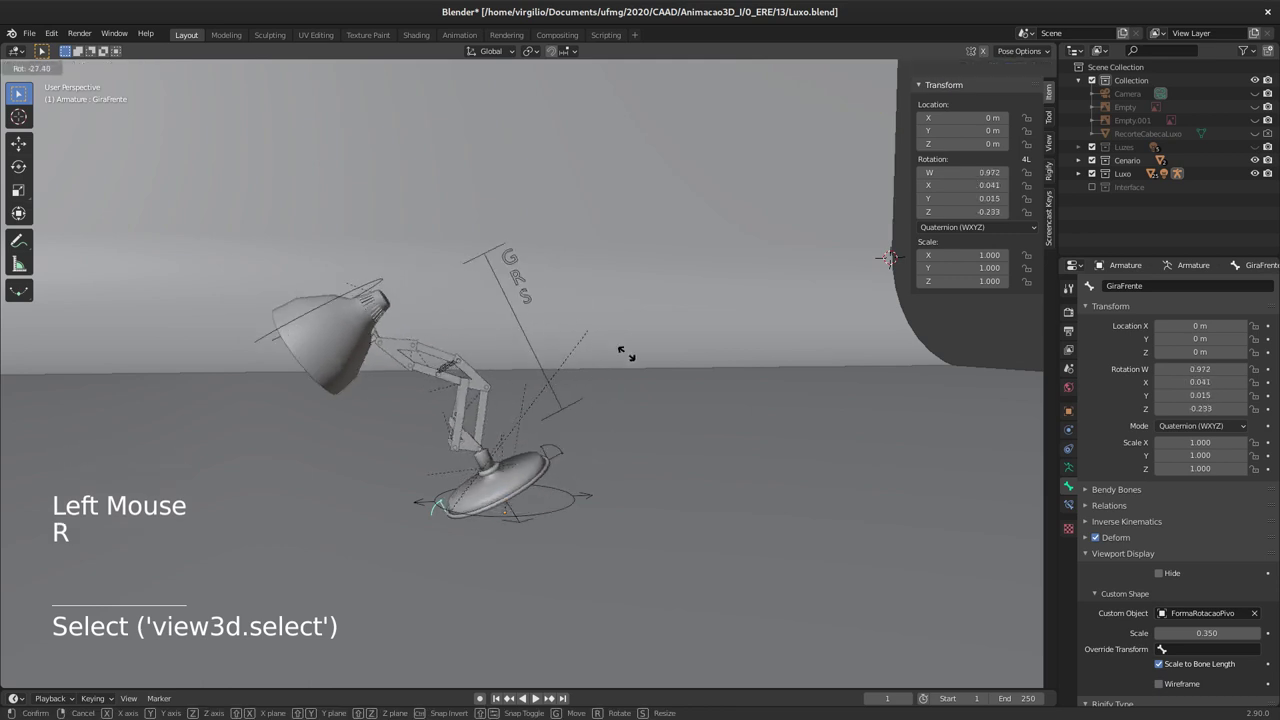
middle_click(574, 298)
middle_click(555, 320)
middle_click(553, 338)
middle_click(581, 341)
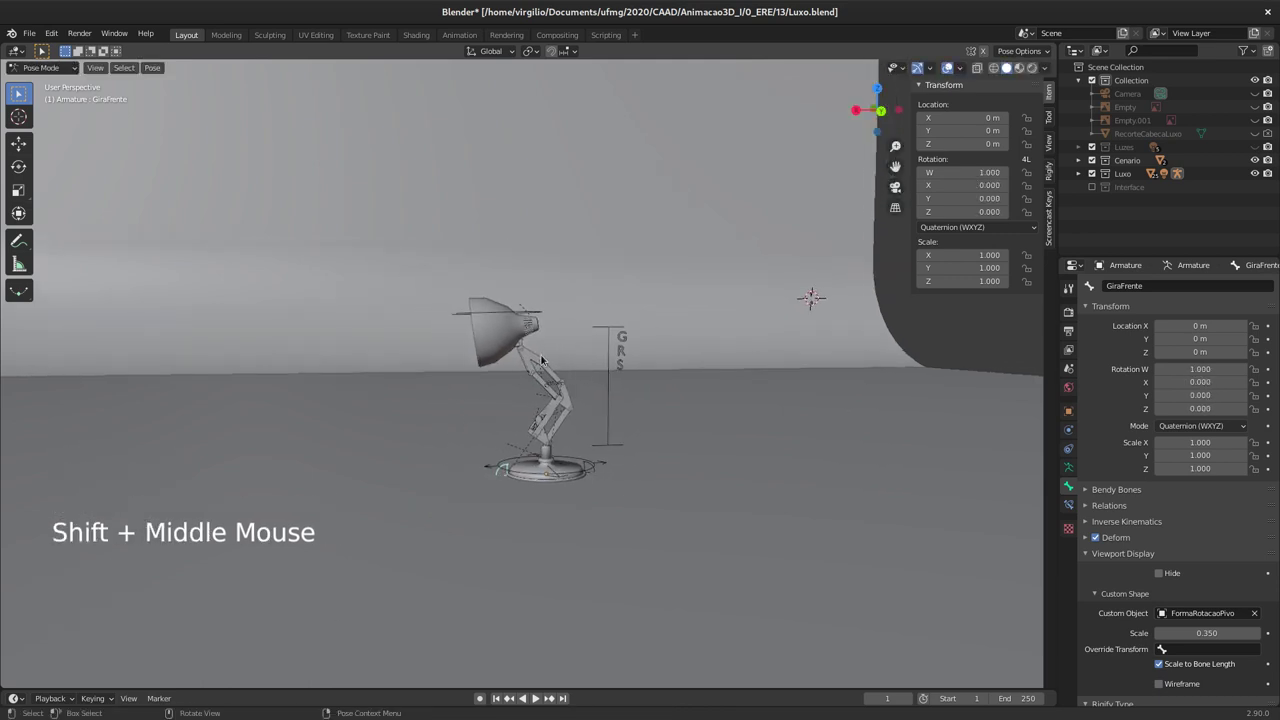